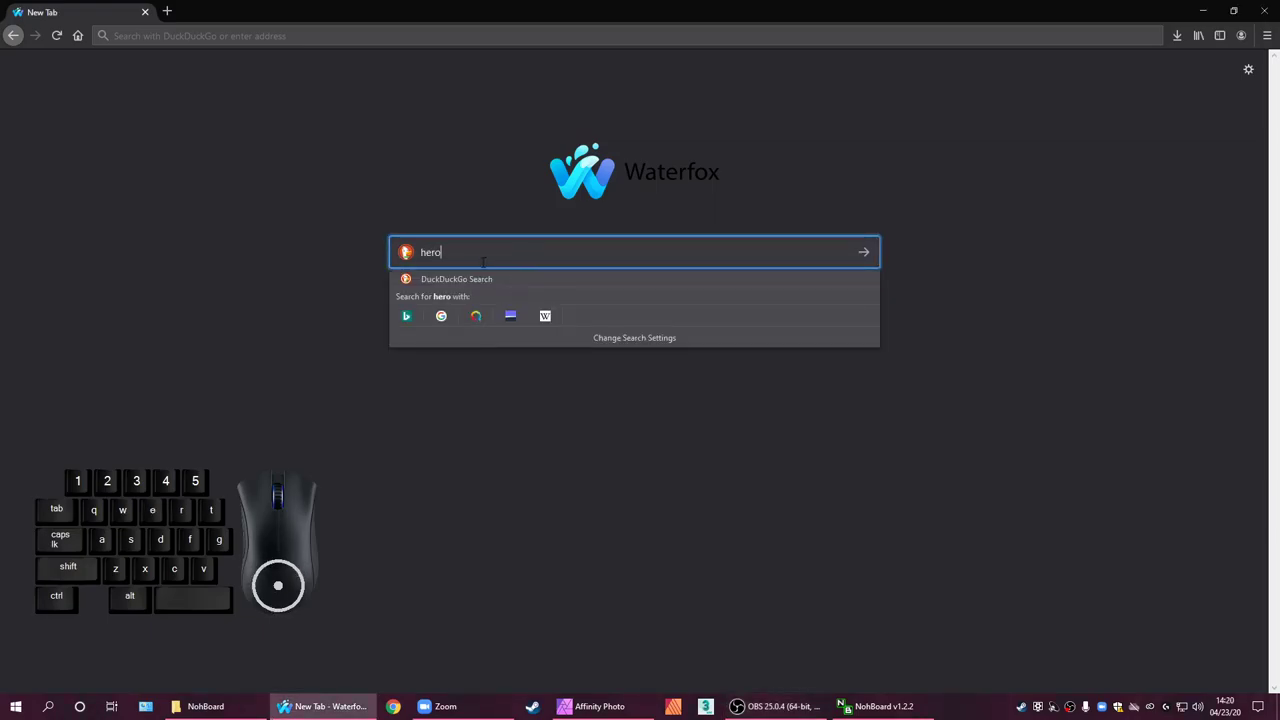
Search DuckDuckGo for 'heroforge' from the new Waterfox tab
key(f)
key(r)
key(e)
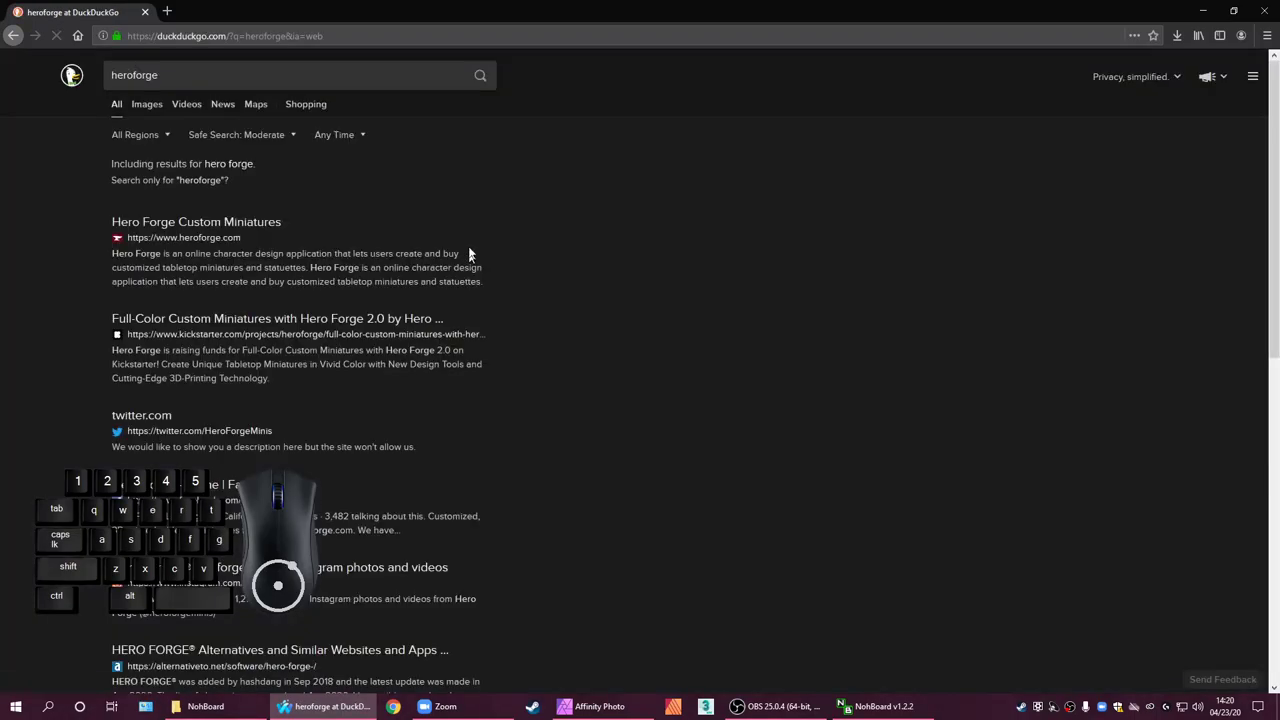
Open the Hero Forge Custom Miniatures result and view the default human male miniature
click(195, 233)
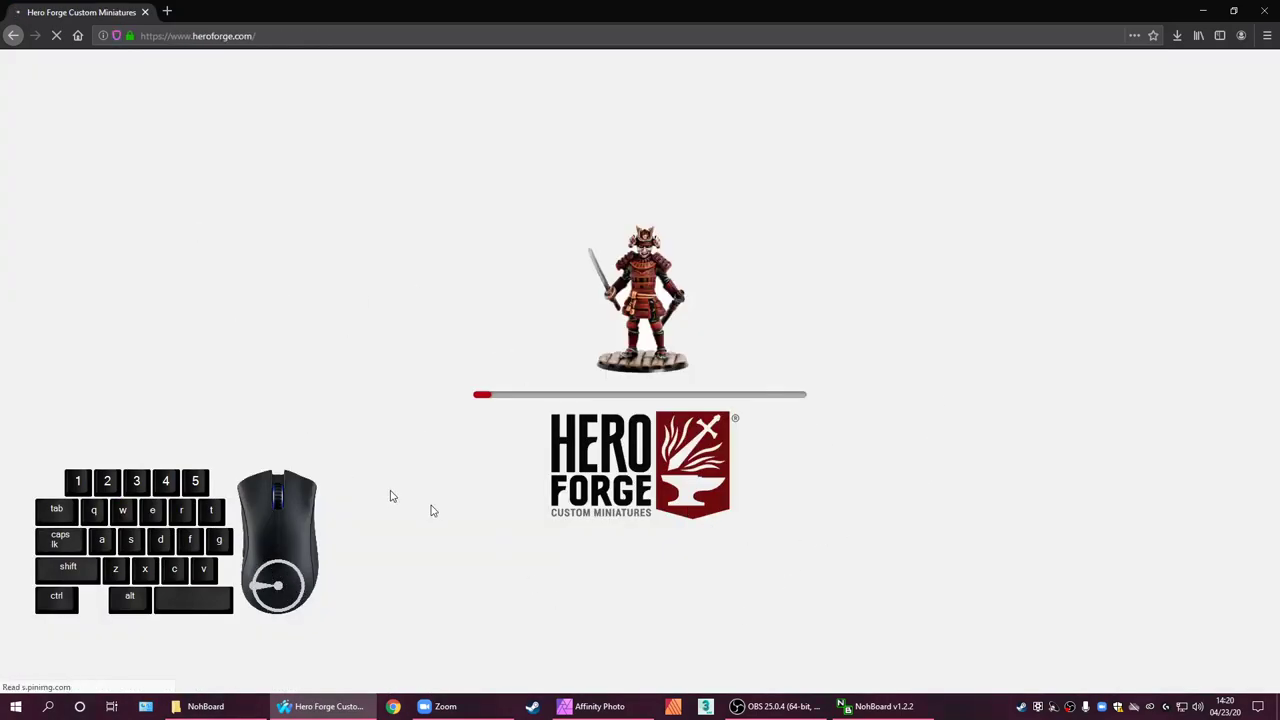
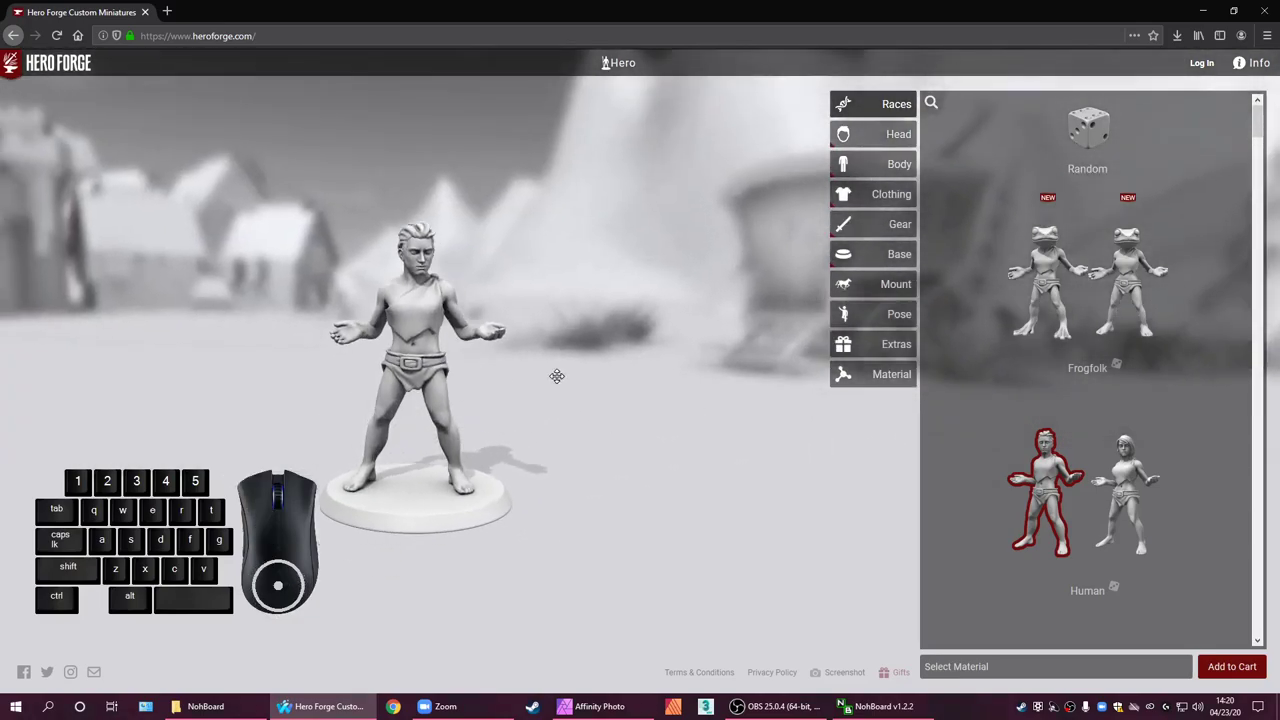
scroll(down, 3)
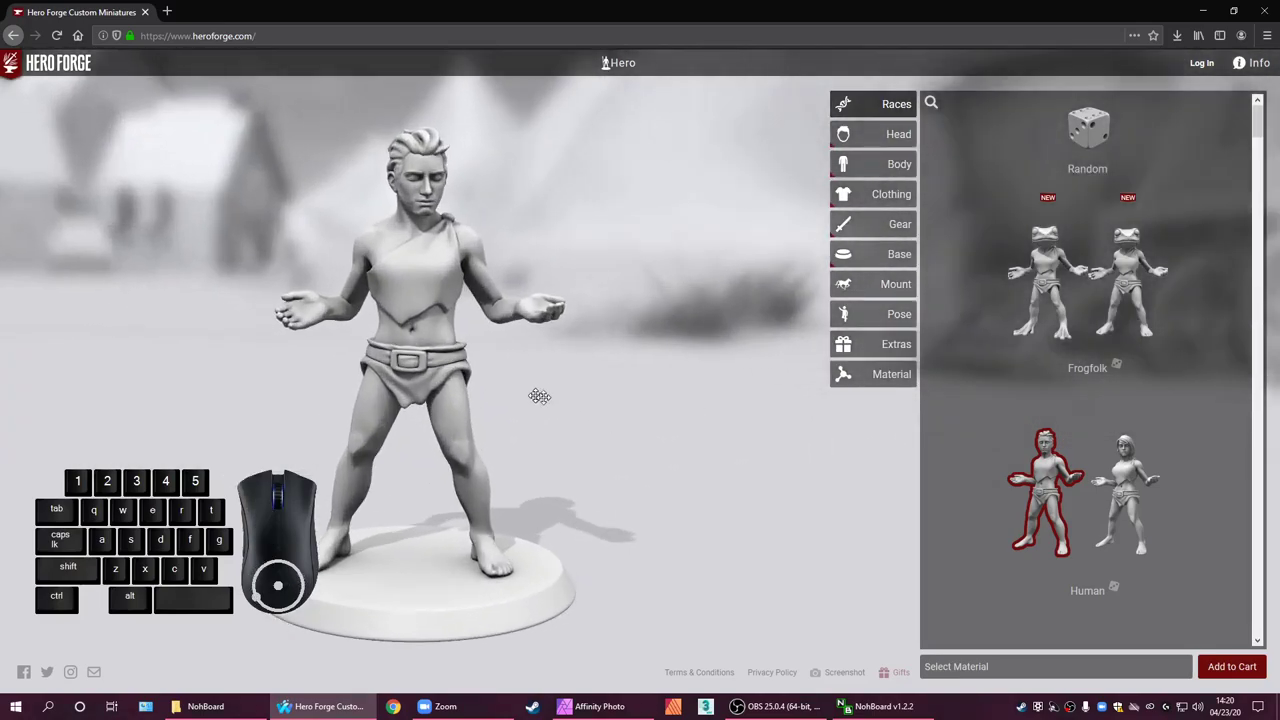
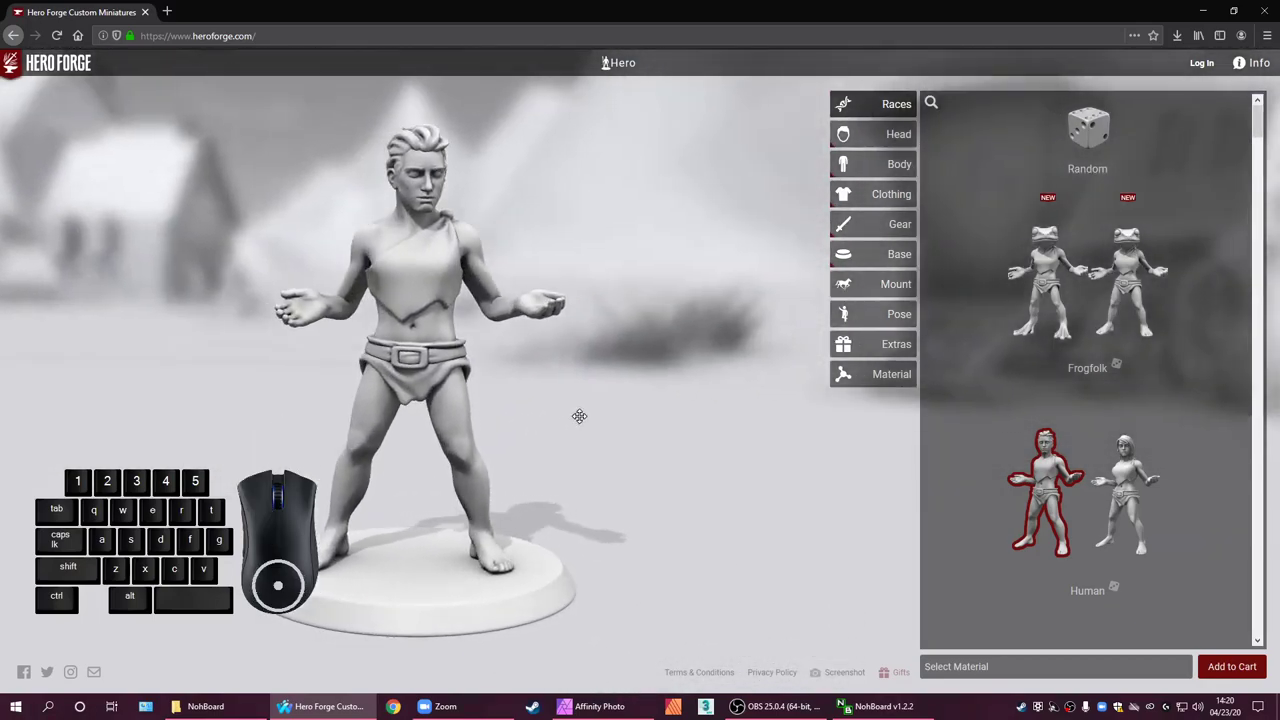
scroll(up, 3)
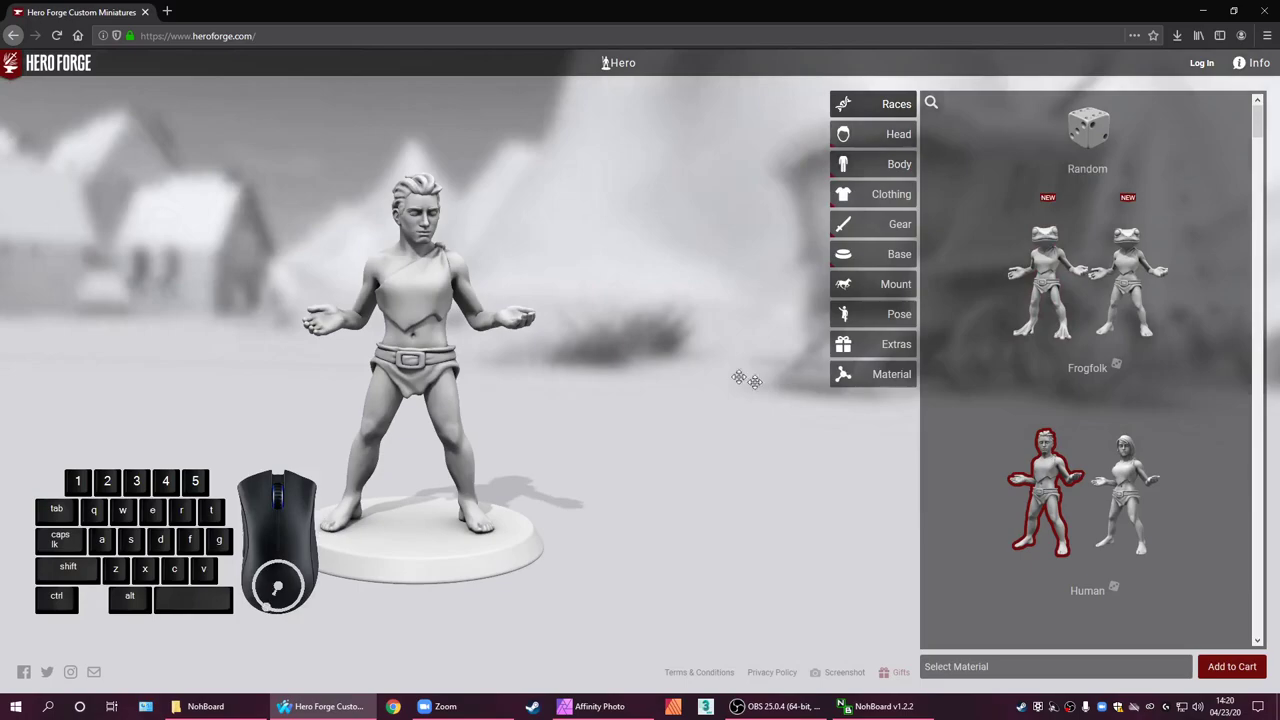
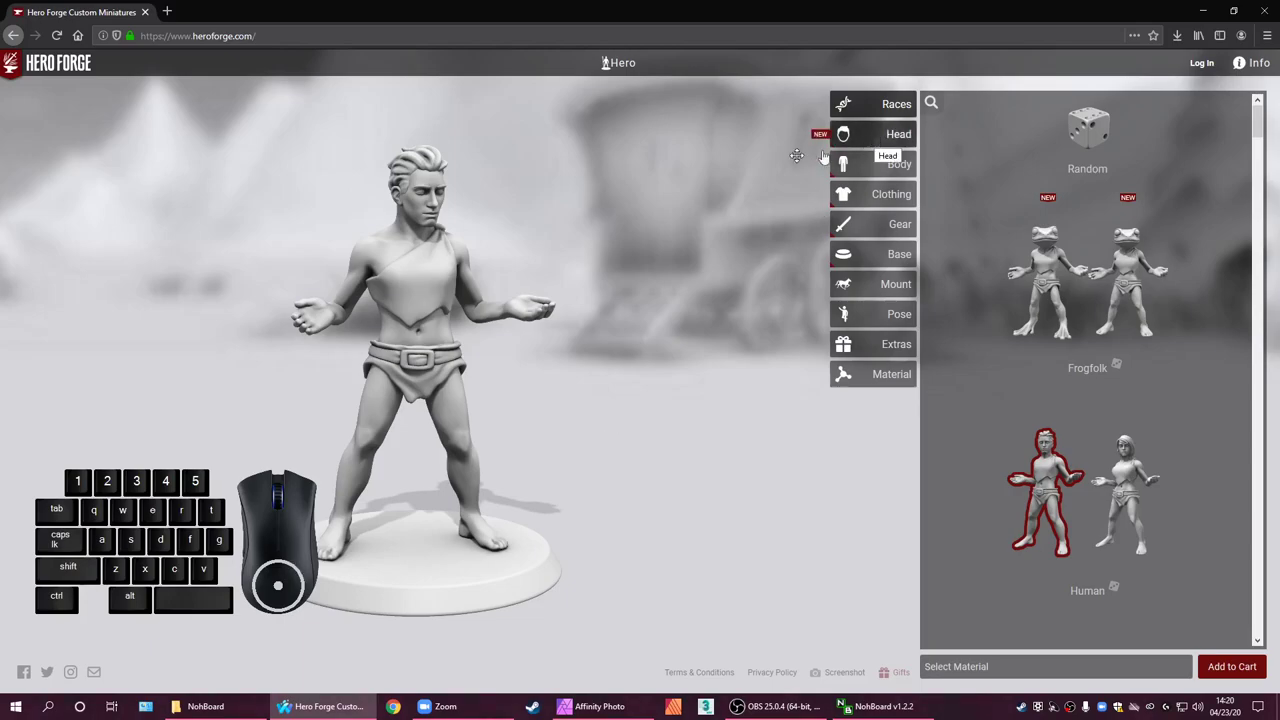
click(846, 193)
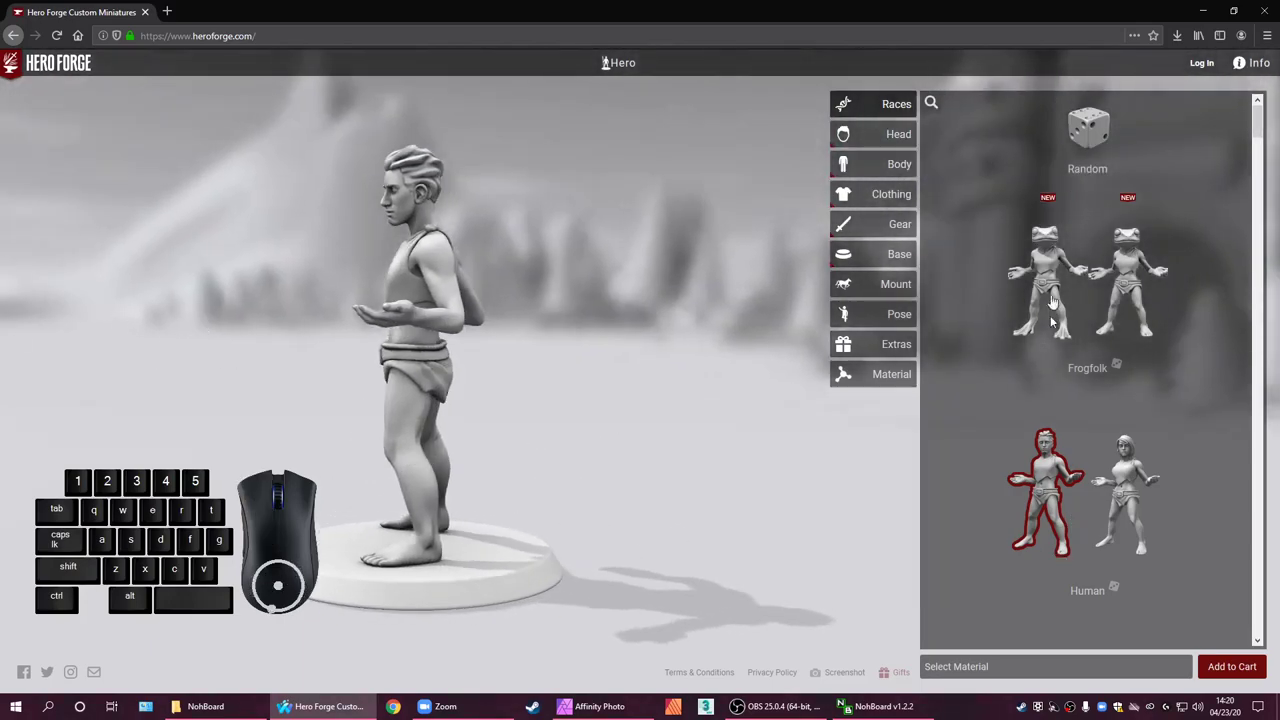
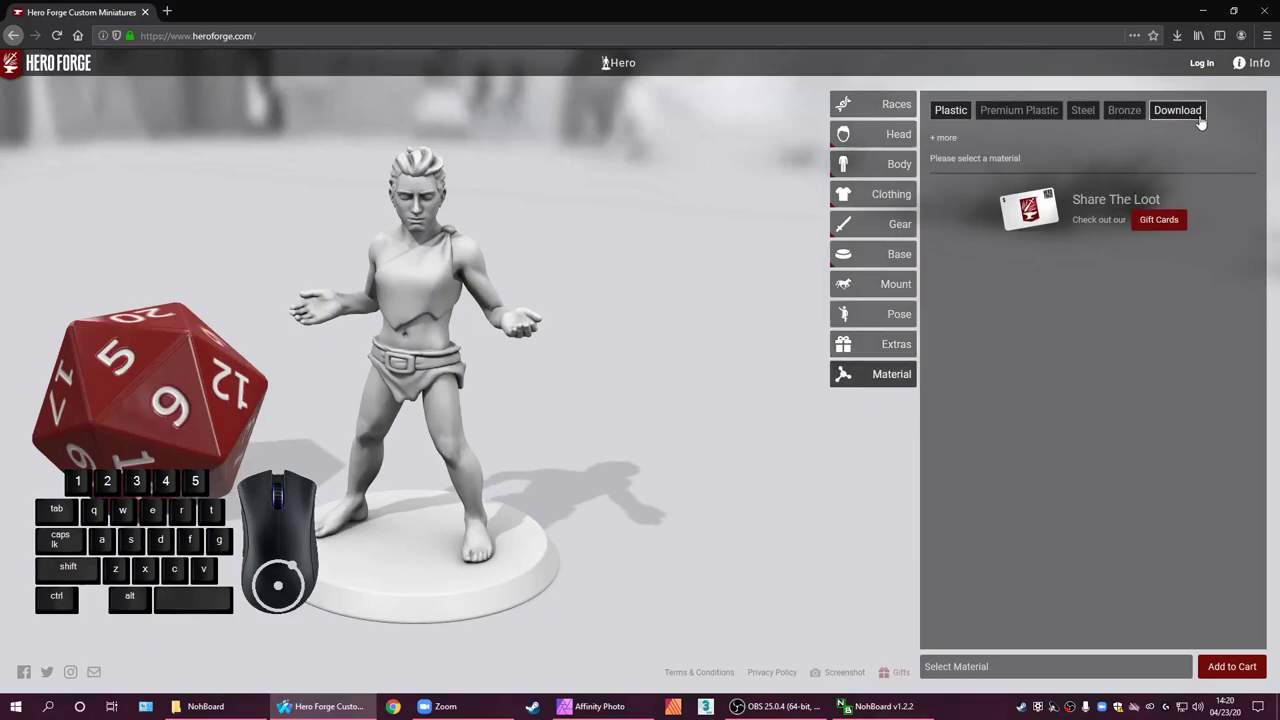
Preview Download, Premium Plastic and Bronze materials, then settle on Plastic at $19.99
click(1202, 121)
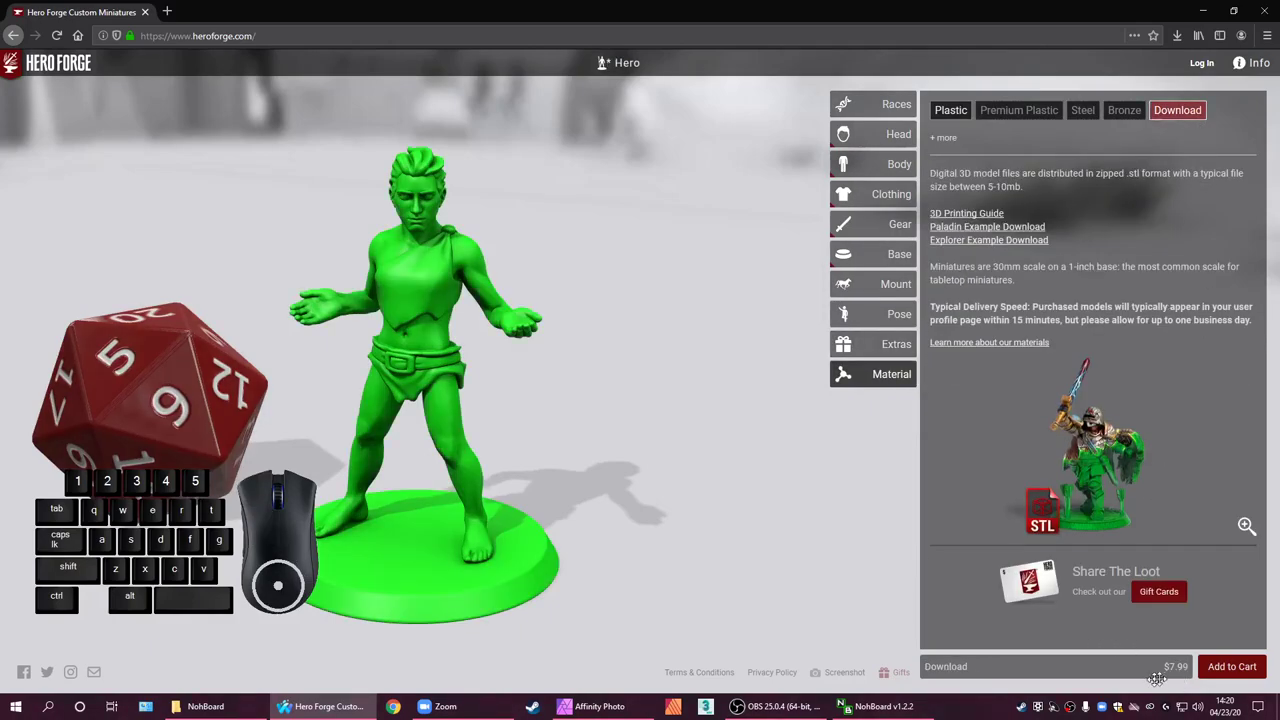
click(955, 115)
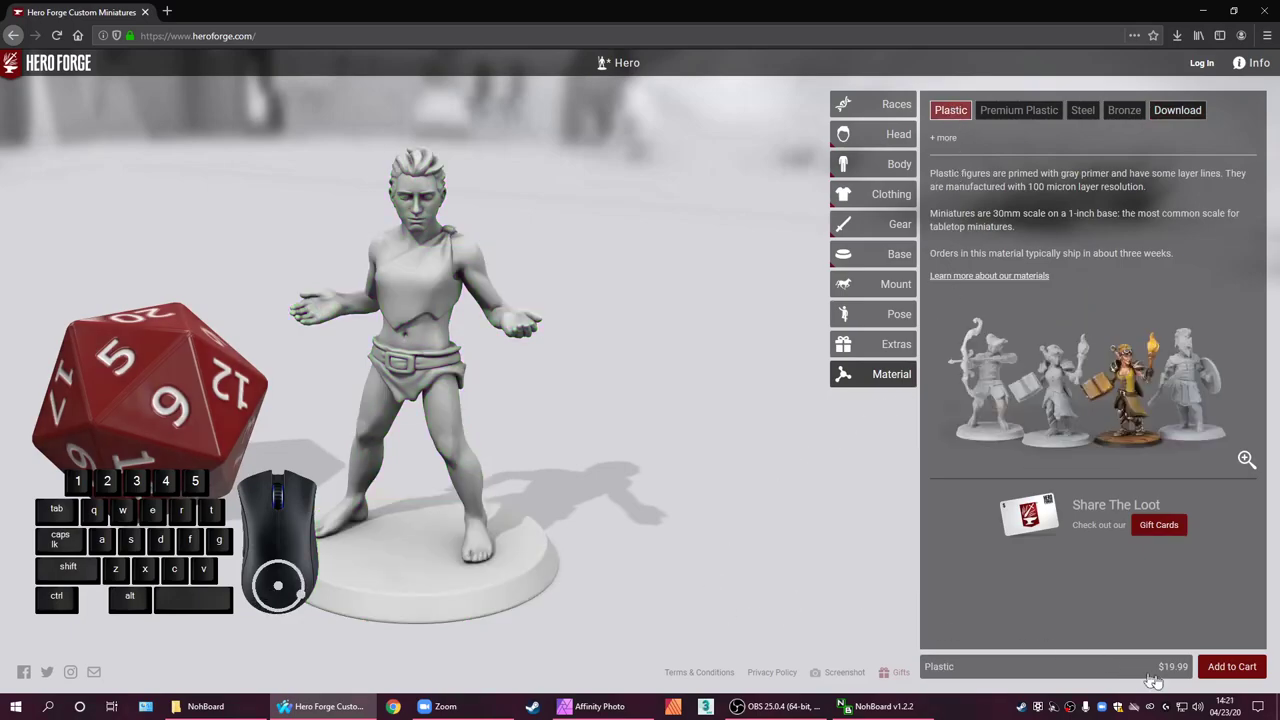
click(1053, 124)
click(1077, 120)
click(1114, 116)
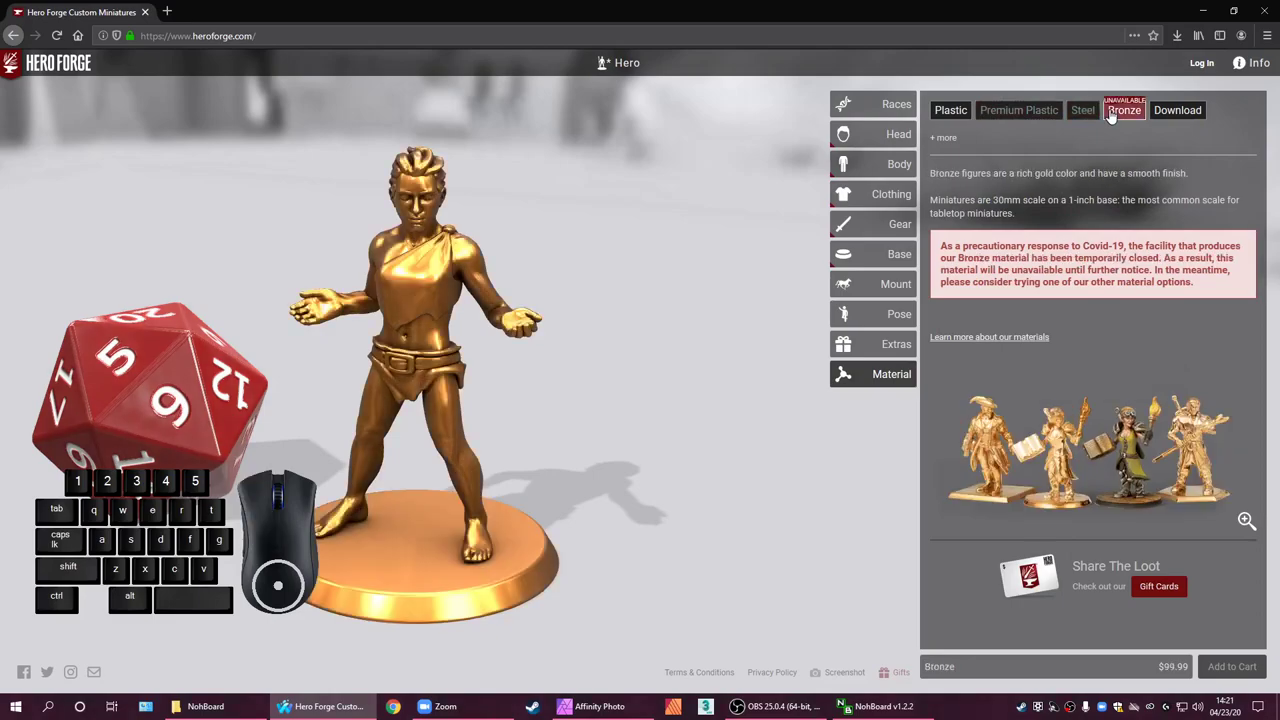
click(970, 112)
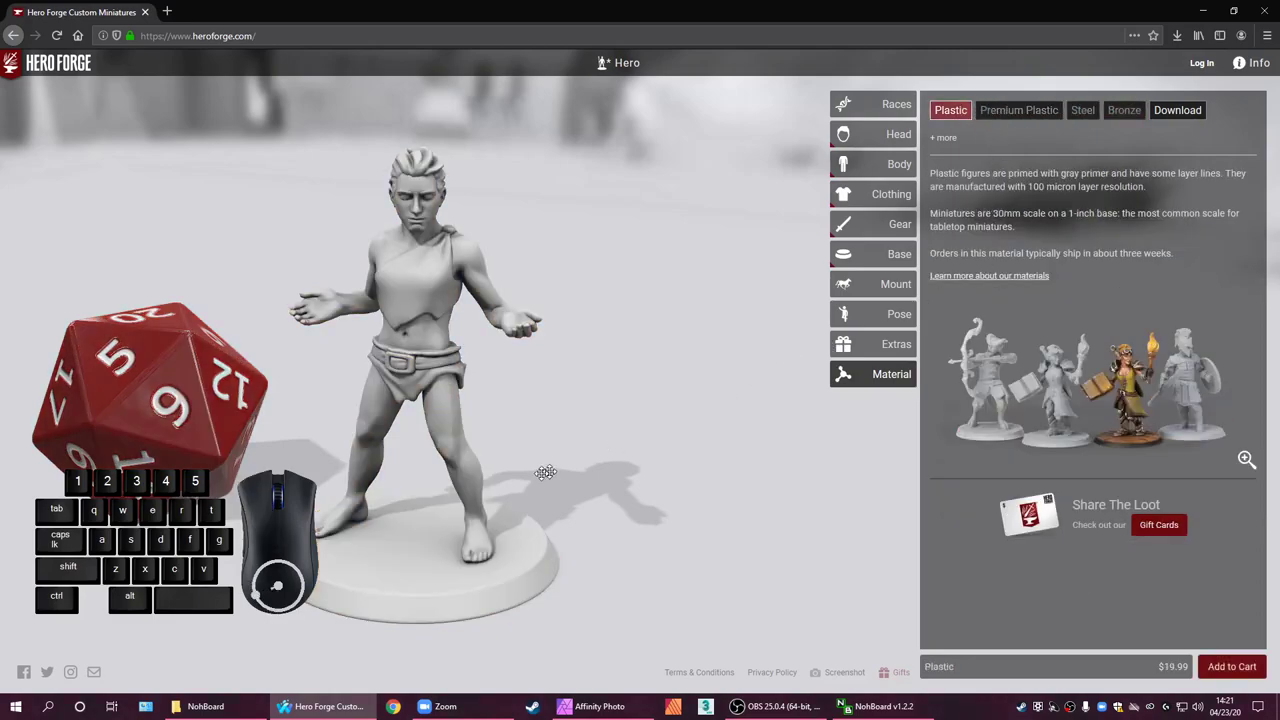
click(846, 193)
click(846, 193)
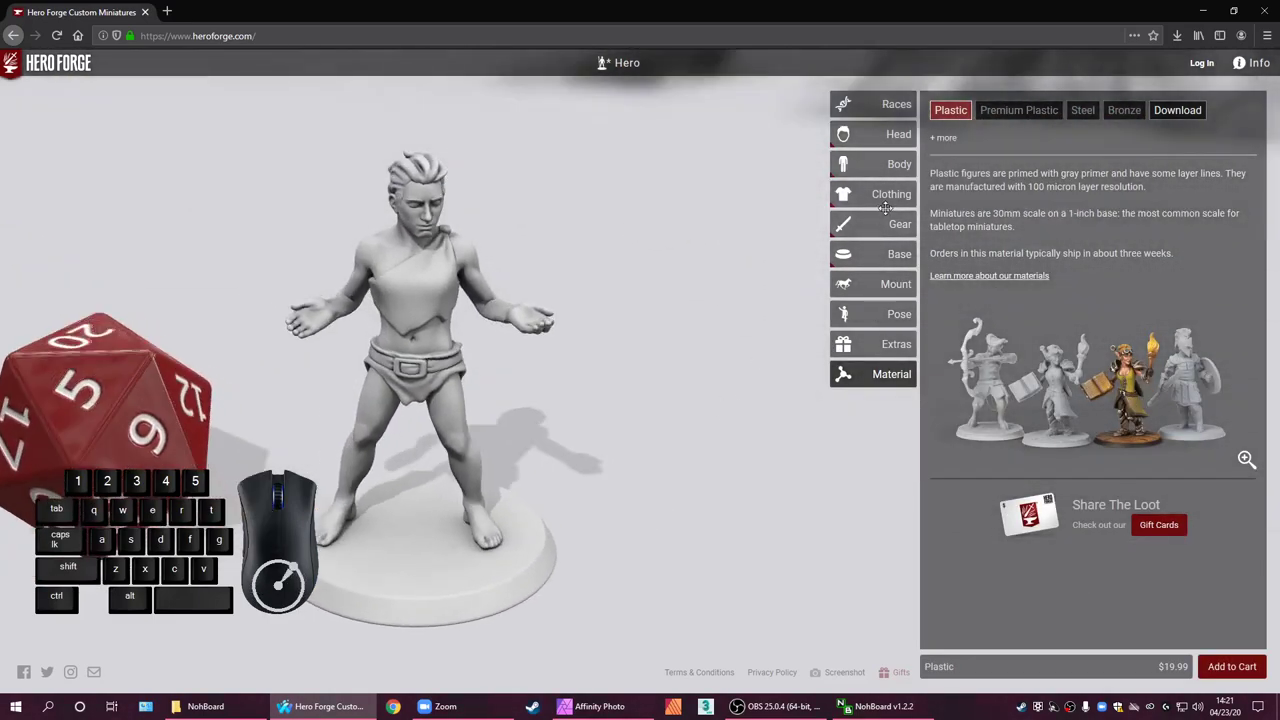
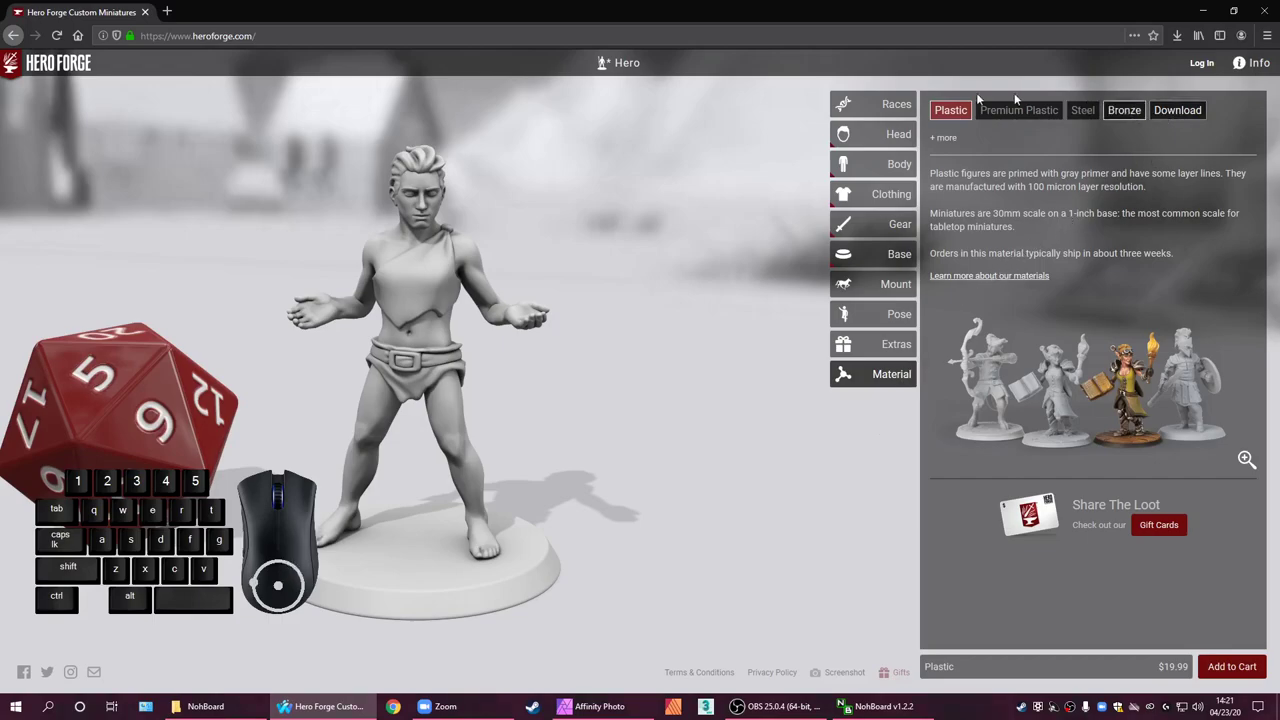
Remove the miniature's plain round base in the Base options
click(896, 115)
click(846, 193)
scroll(up, 3)
click(899, 251)
Capture a top-down cutout screenshot of the baseless miniature
click(1061, 106)
click(1088, 175)
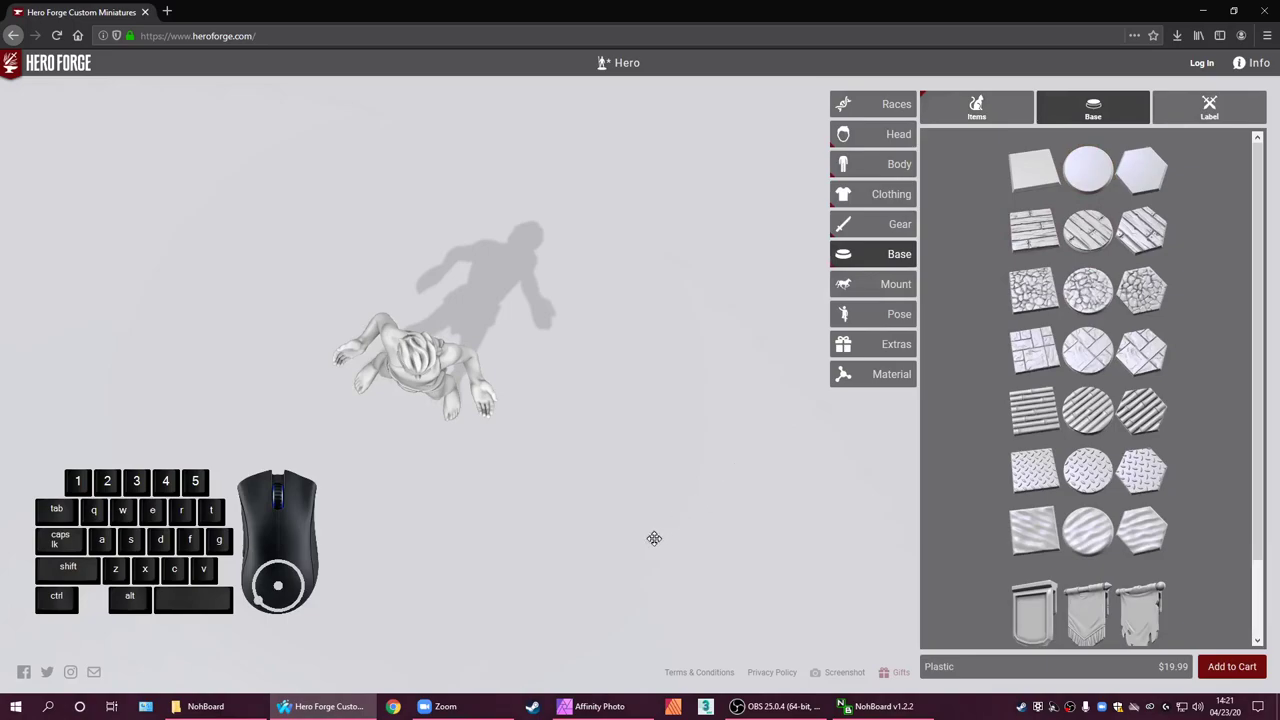
click(843, 685)
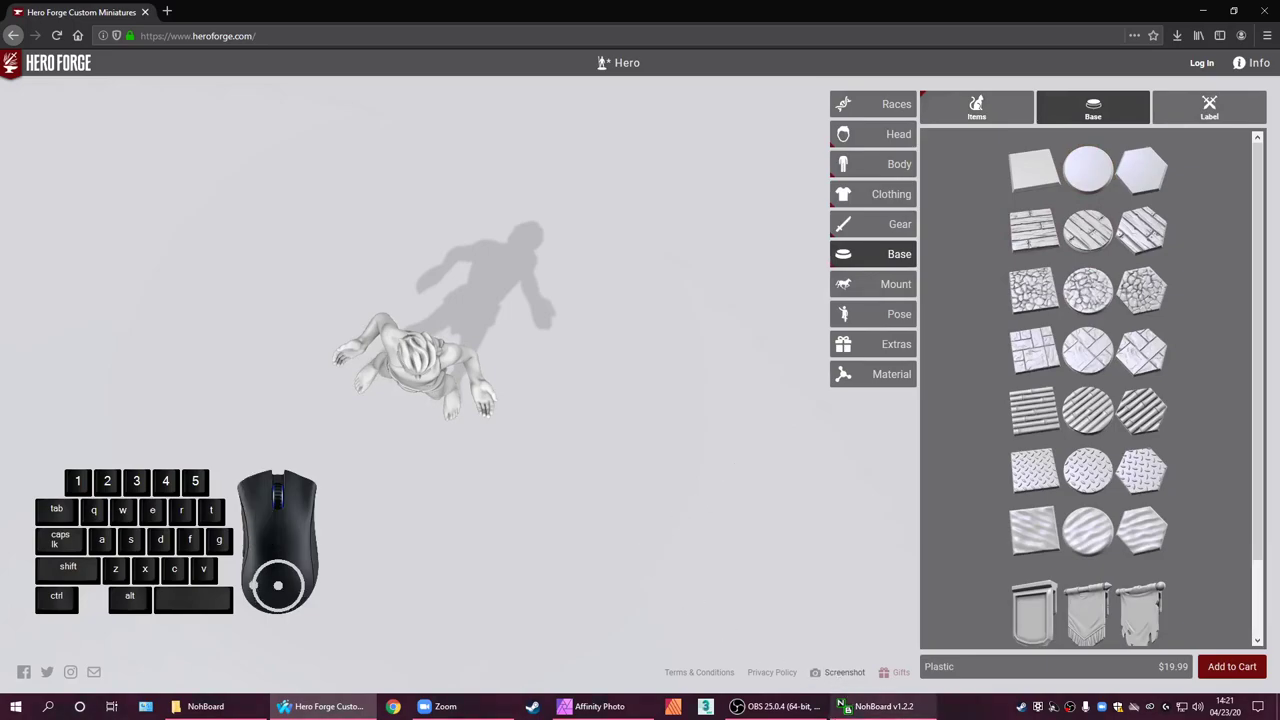
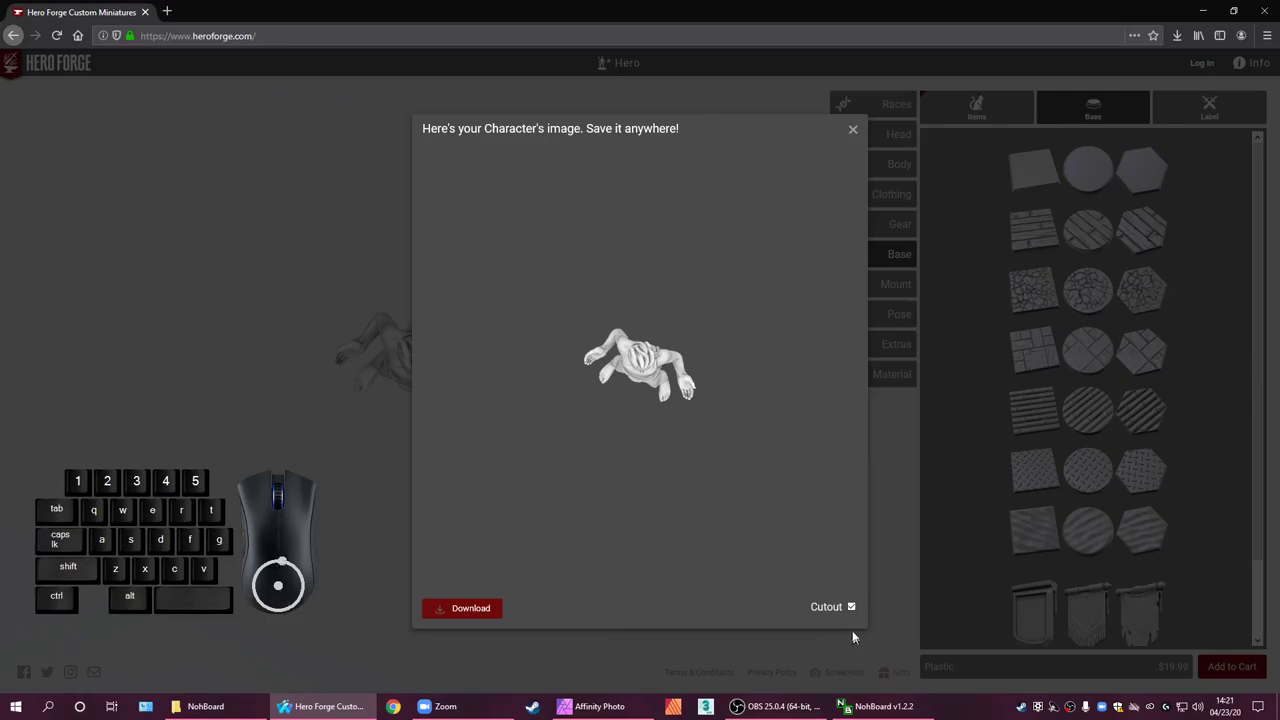
Toggle the Cutout option and close the character image preview
click(858, 615)
click(858, 615)
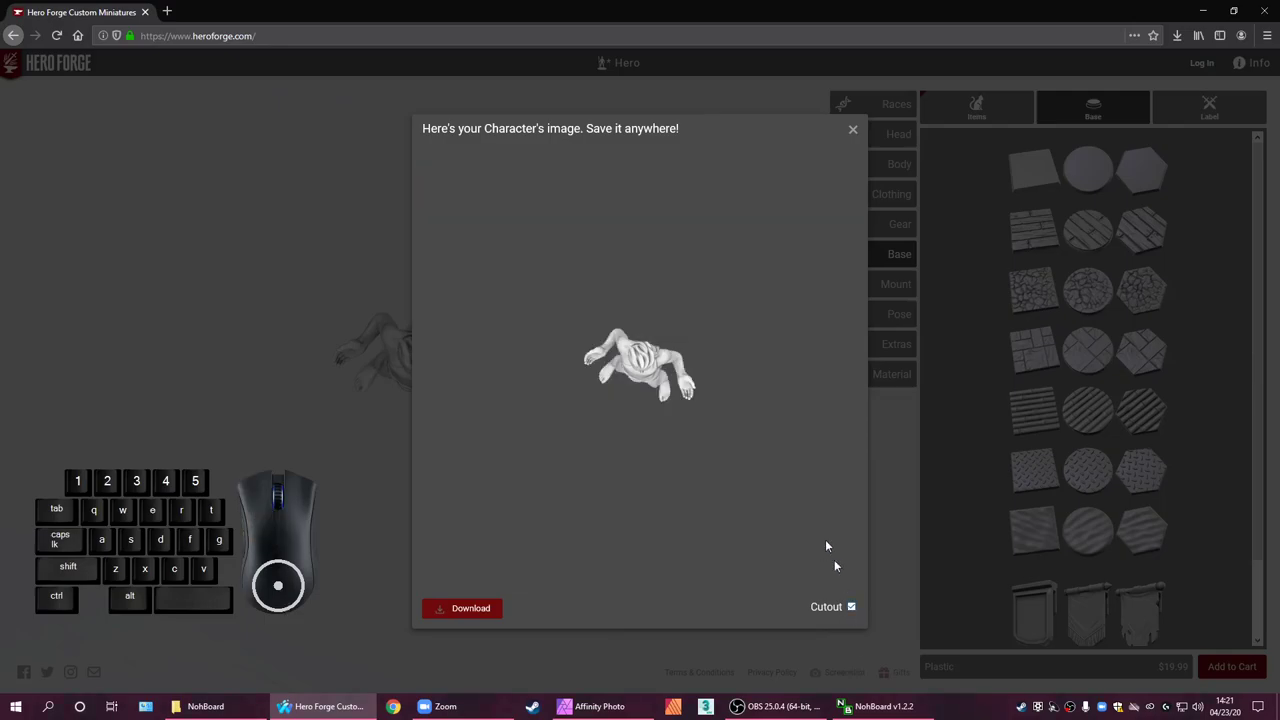
click(854, 133)
click(846, 193)
Zoom in and recapture a cutout image of the miniature
scroll(down, 3)
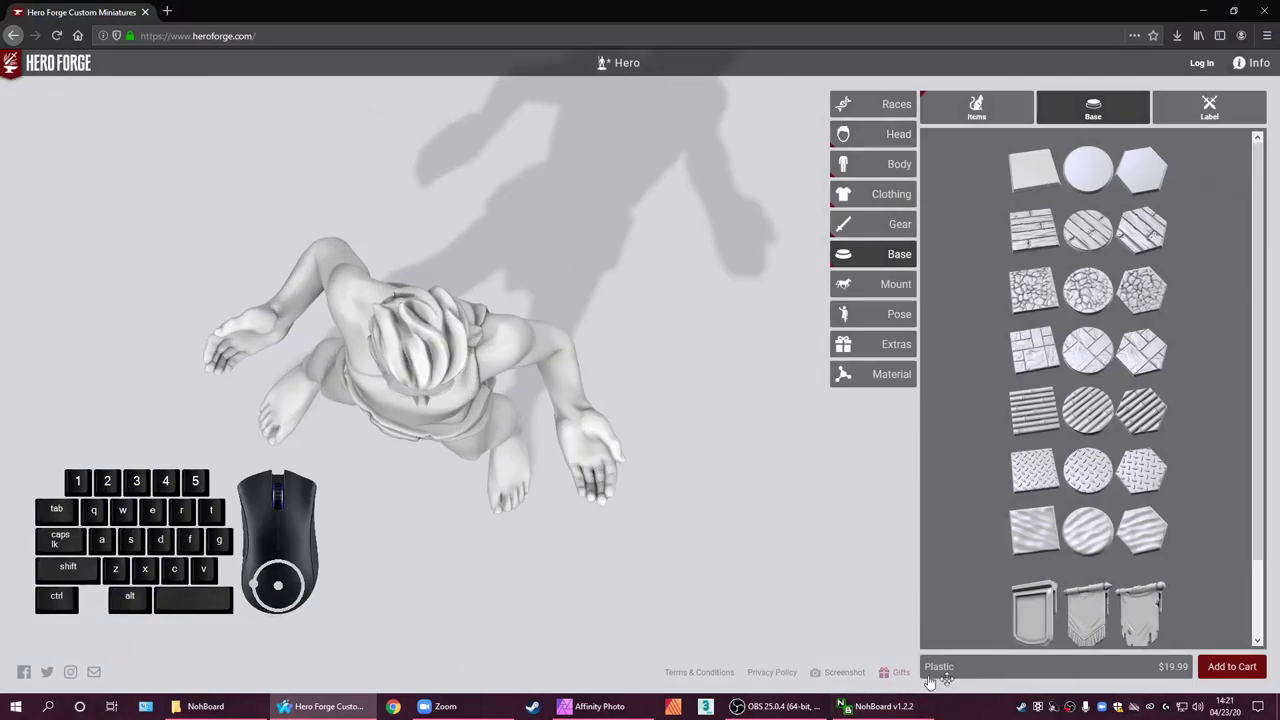
click(844, 673)
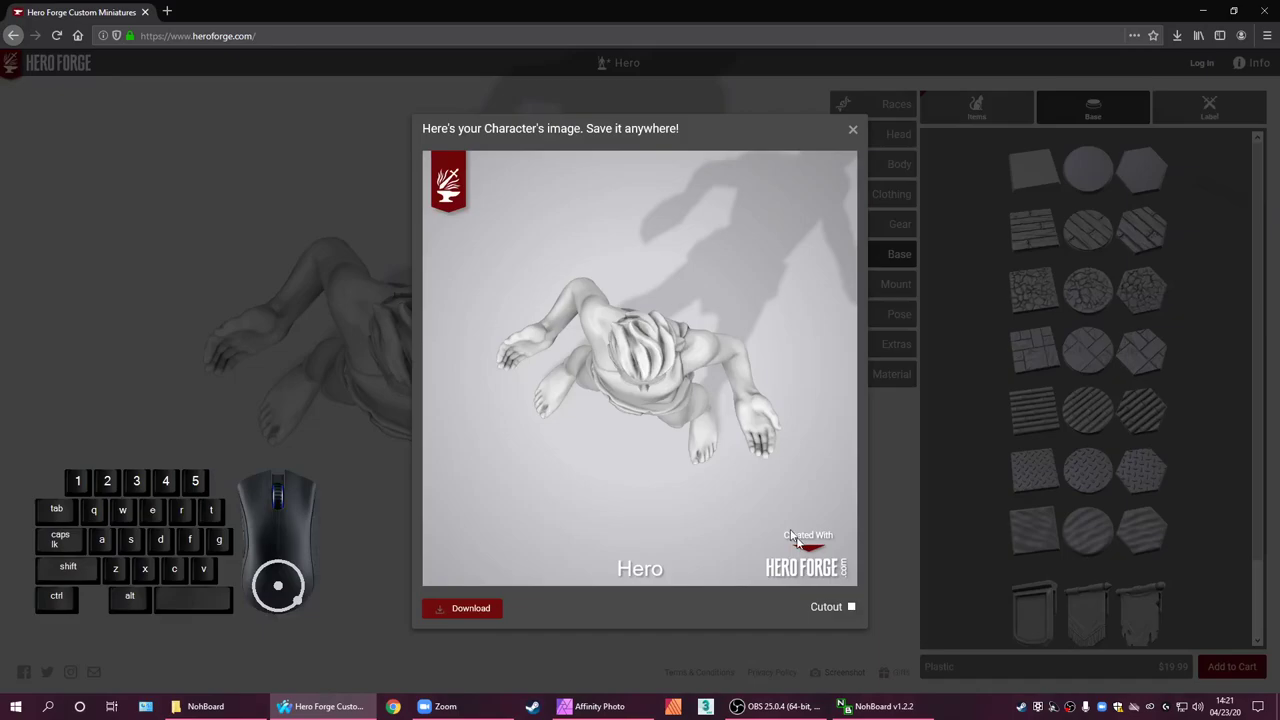
click(858, 611)
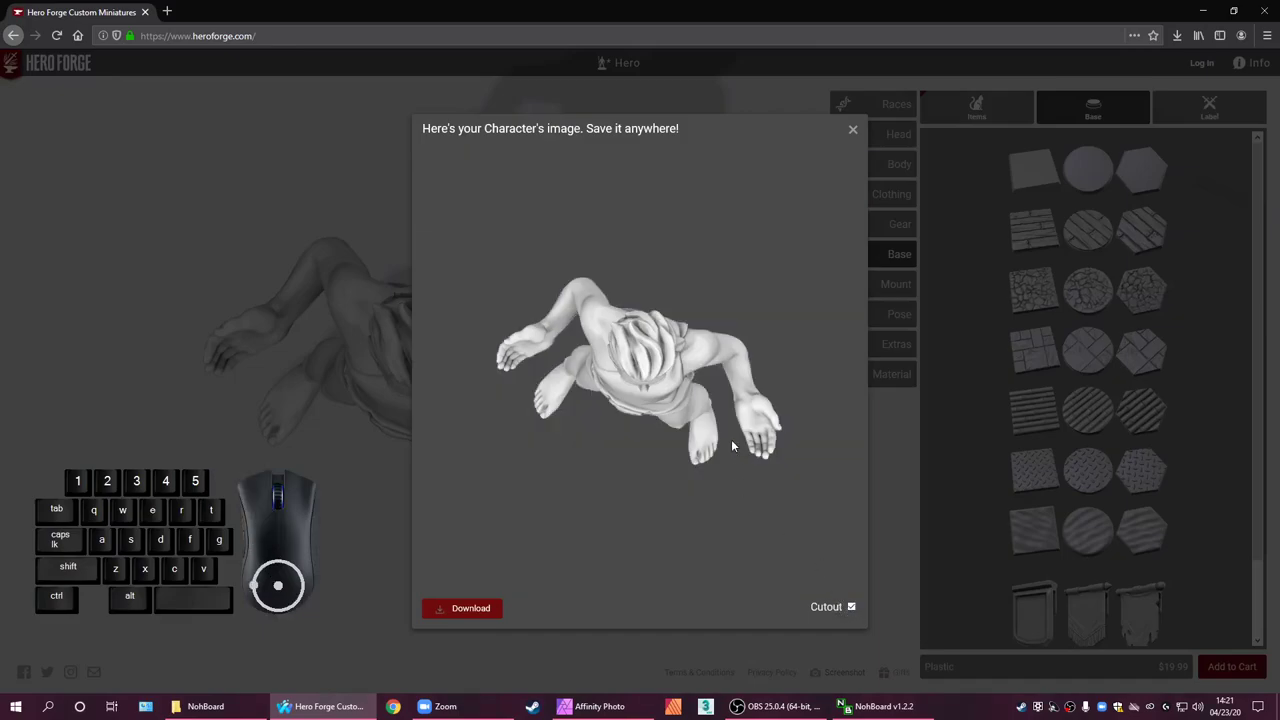
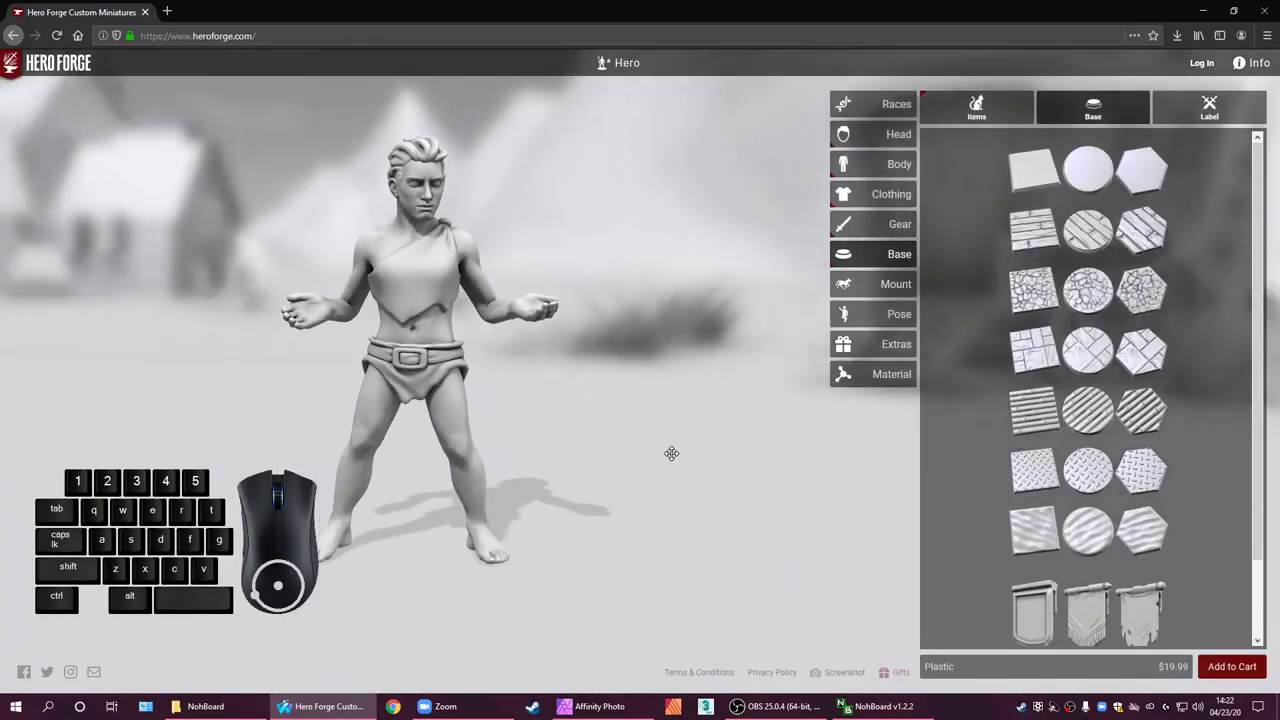
Inspect the miniature from several angles and bring up the Races catalogue
drag(846, 193, 846, 193)
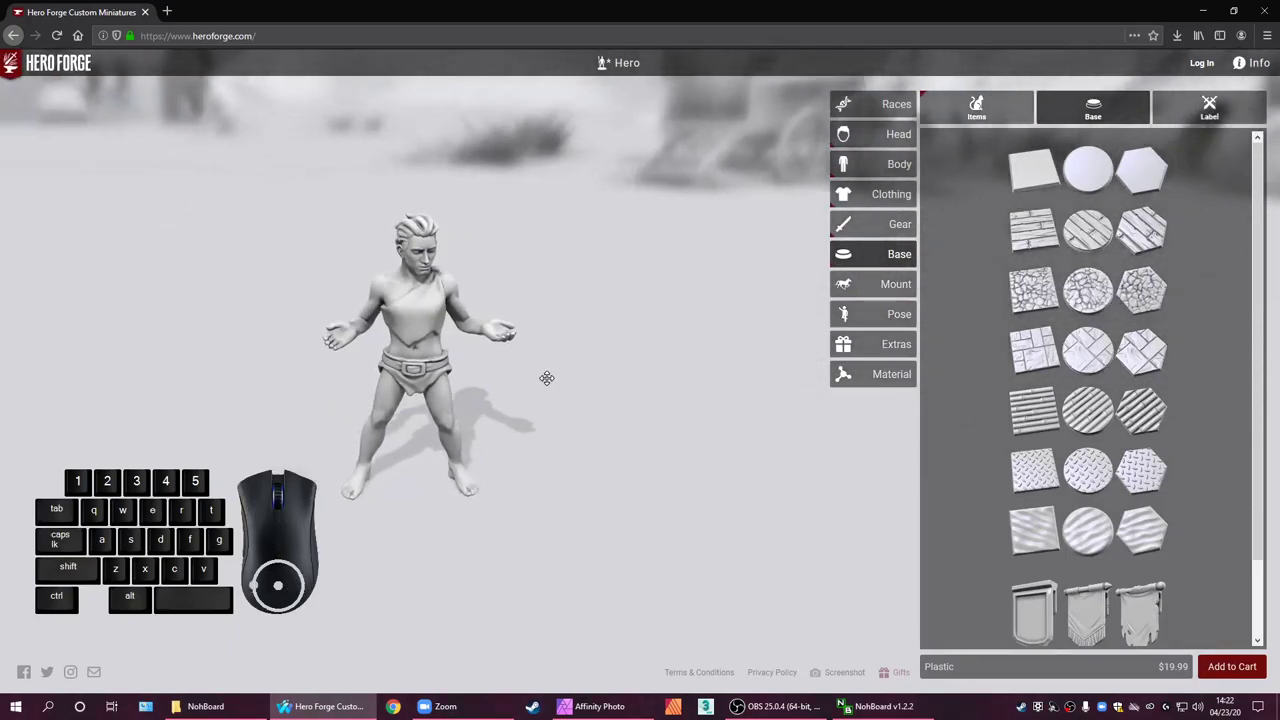
scroll(up, 3)
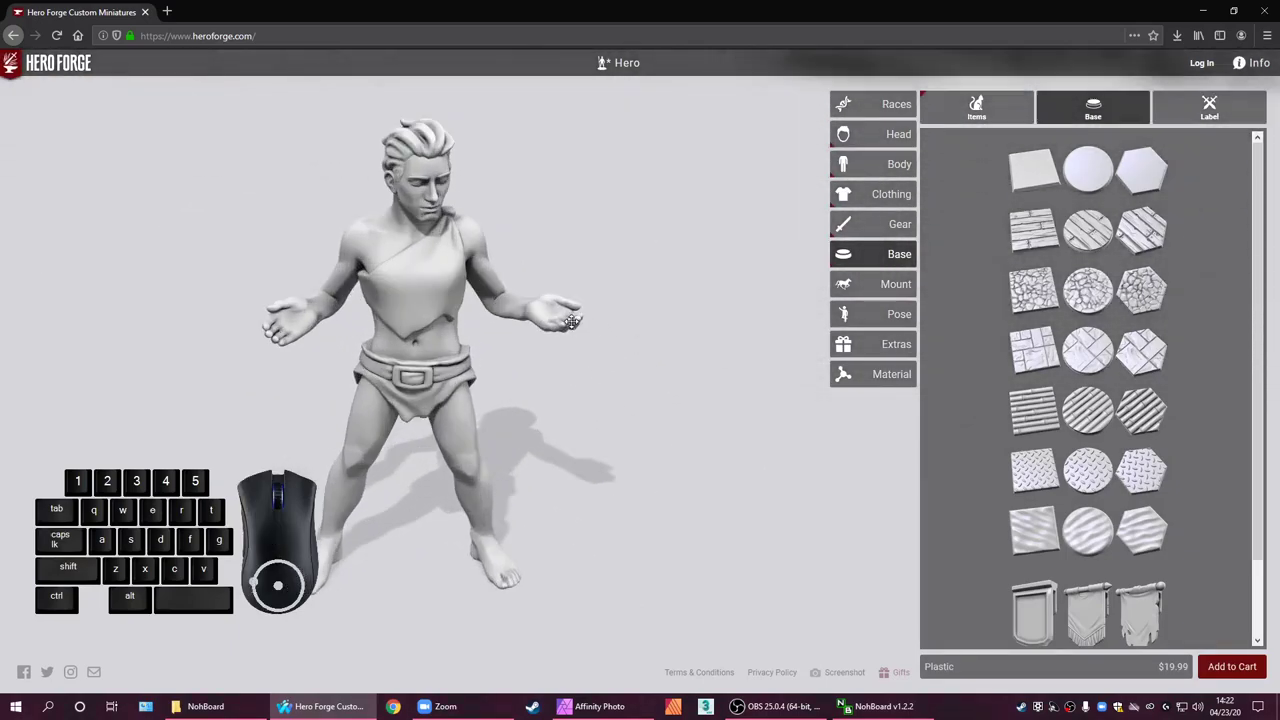
click(846, 193)
scroll(up, 3)
click(846, 193)
click(846, 193)
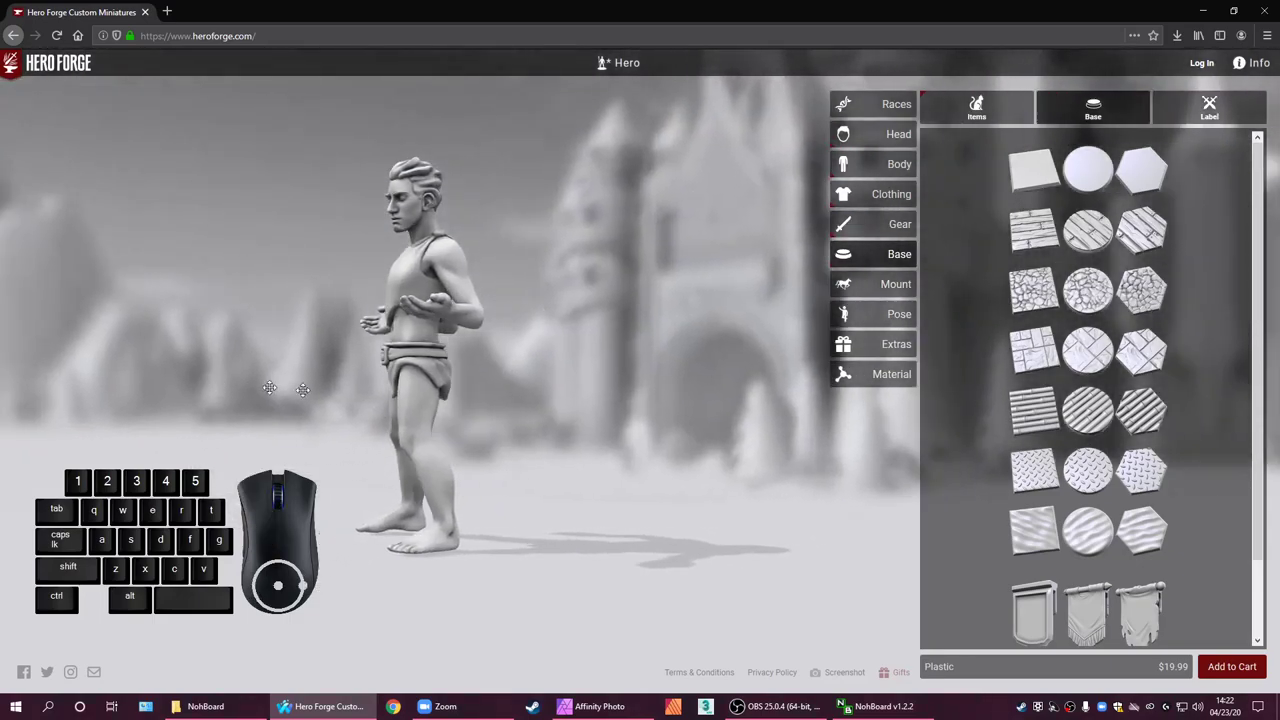
scroll(up, 3)
click(846, 193)
scroll(up, 3)
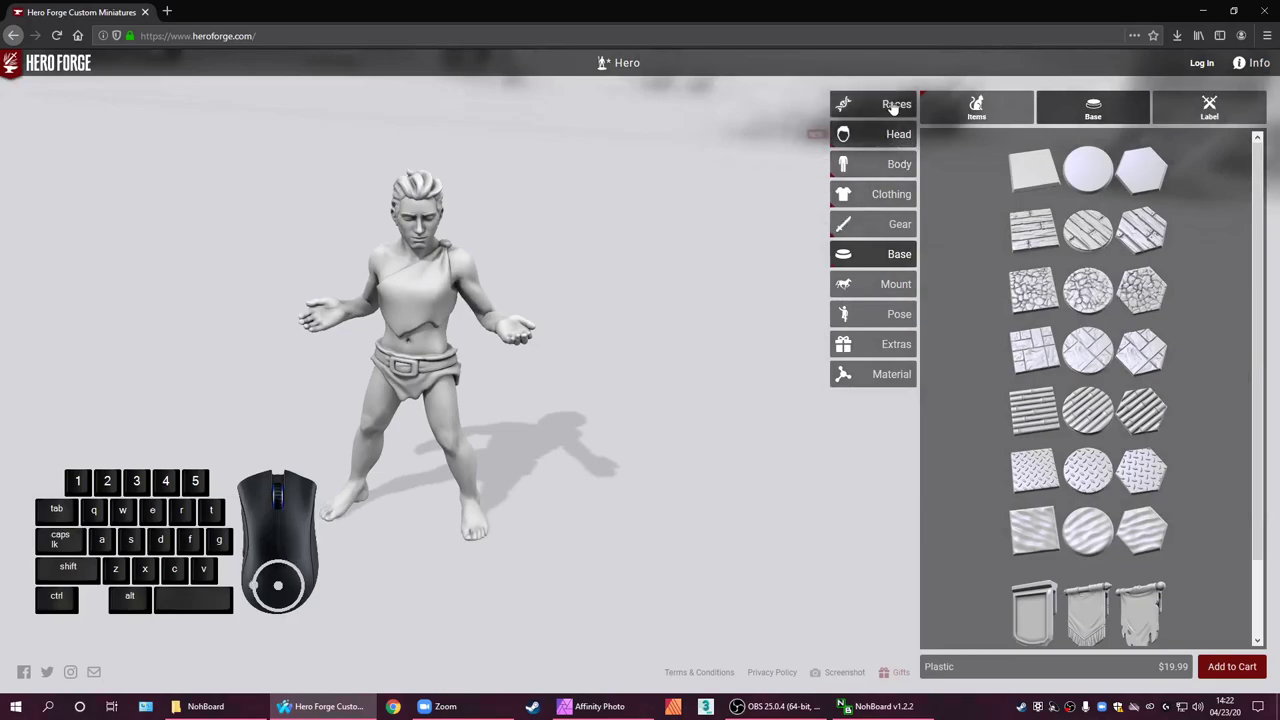
click(896, 107)
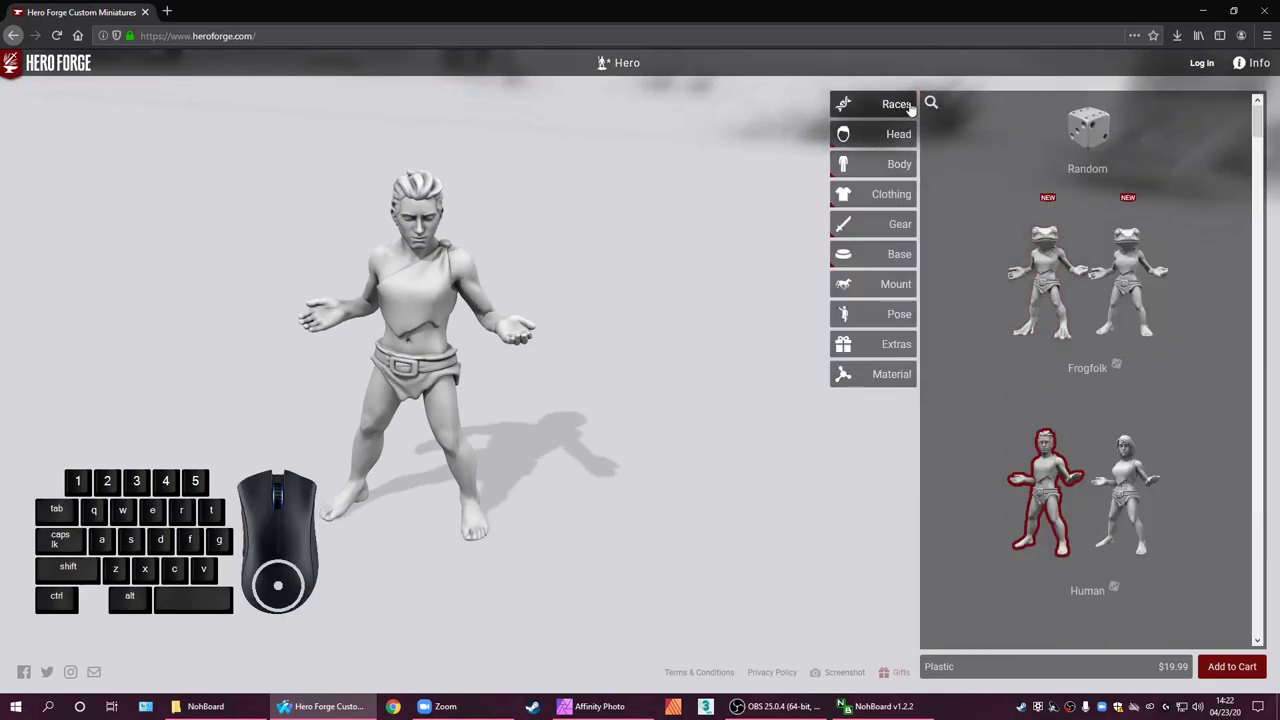
click(846, 193)
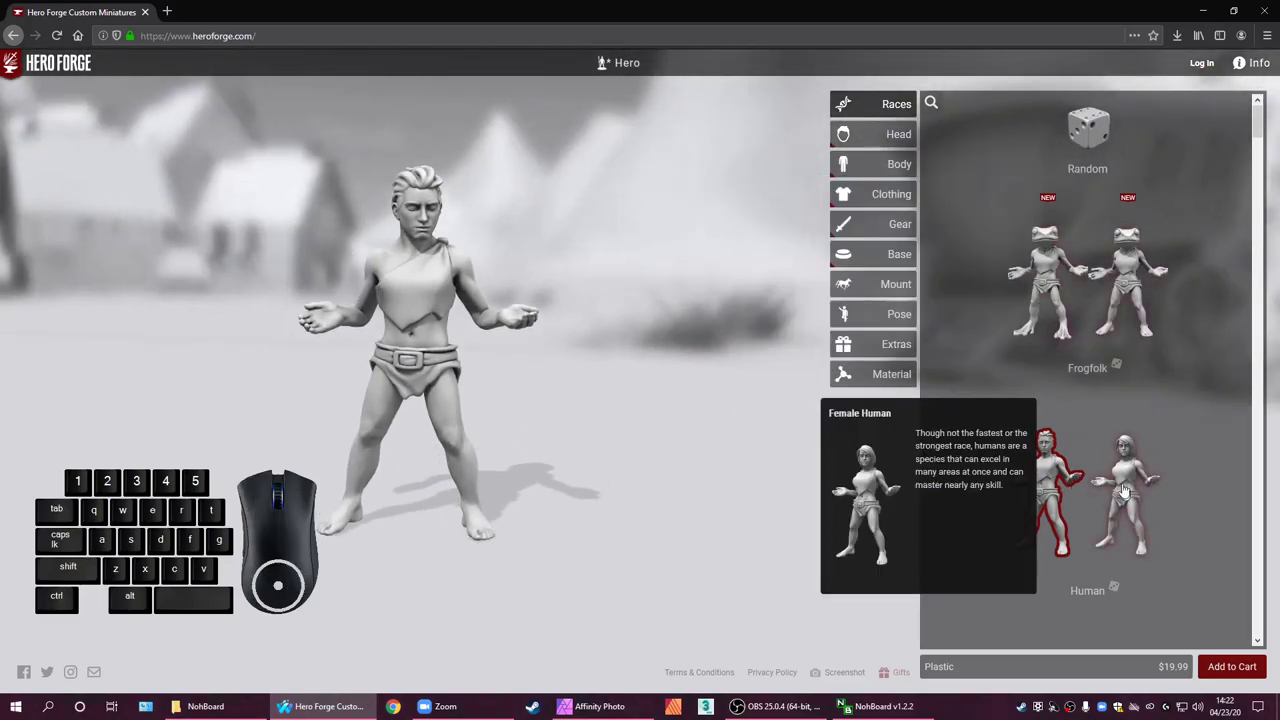
Preview the Frogfolk, Faun and male Forestguard races on the figure
click(1044, 278)
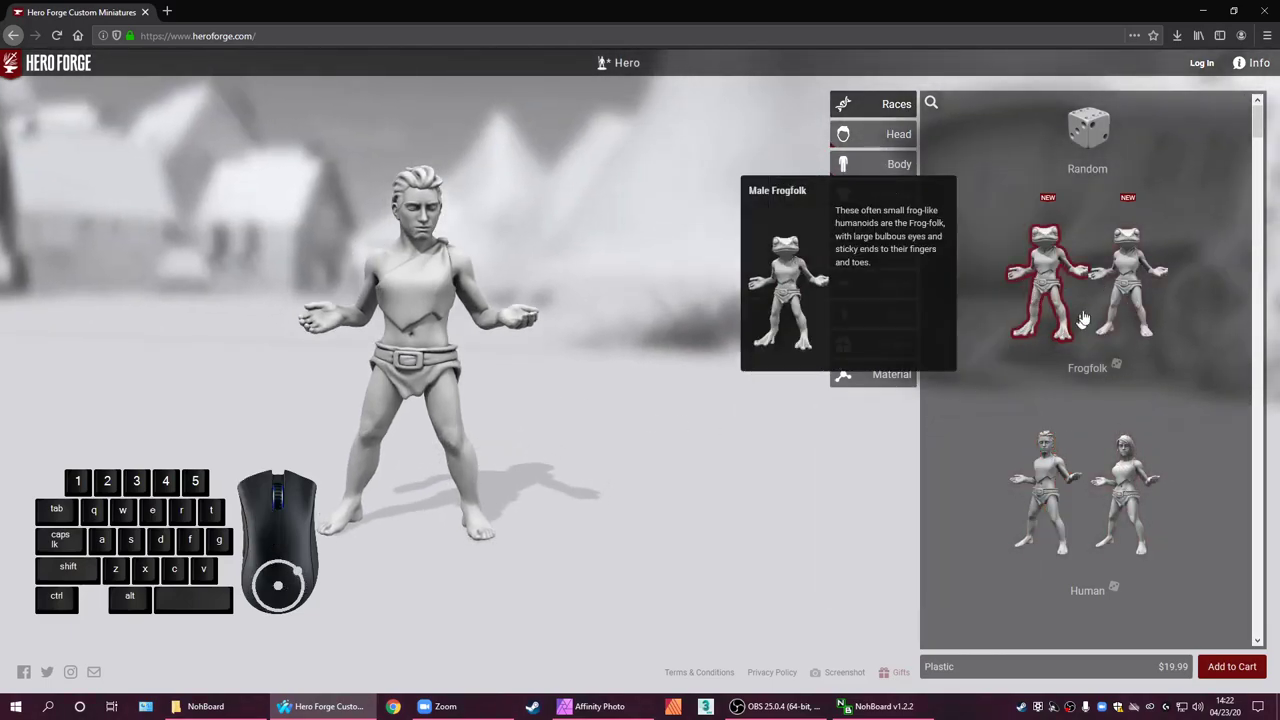
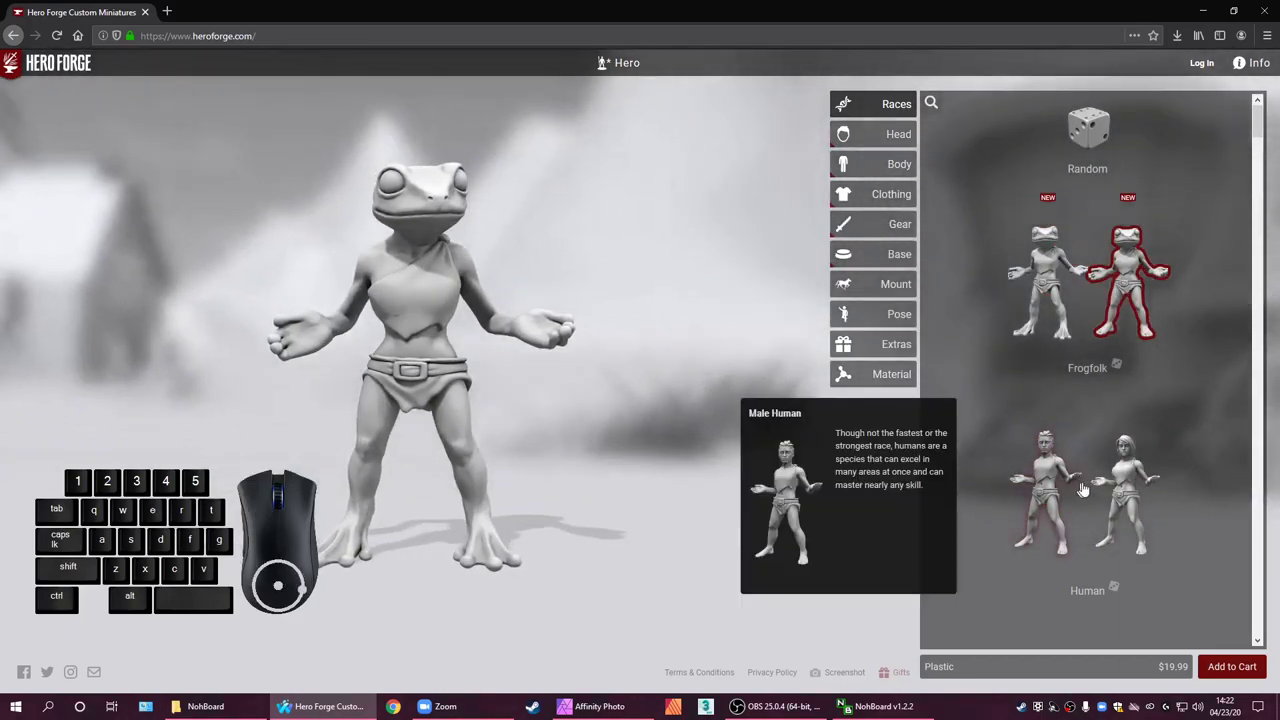
scroll(down, 3)
scroll(up, 3)
scroll(down, 3)
scroll(down, 3)
scroll(down, 3)
scroll(down, 3)
scroll(down, 3)
scroll(down, 3)
scroll(down, 3)
right_click(1184, 499)
scroll(down, 3)
click(1215, 479)
scroll(down, 3)
scroll(down, 3)
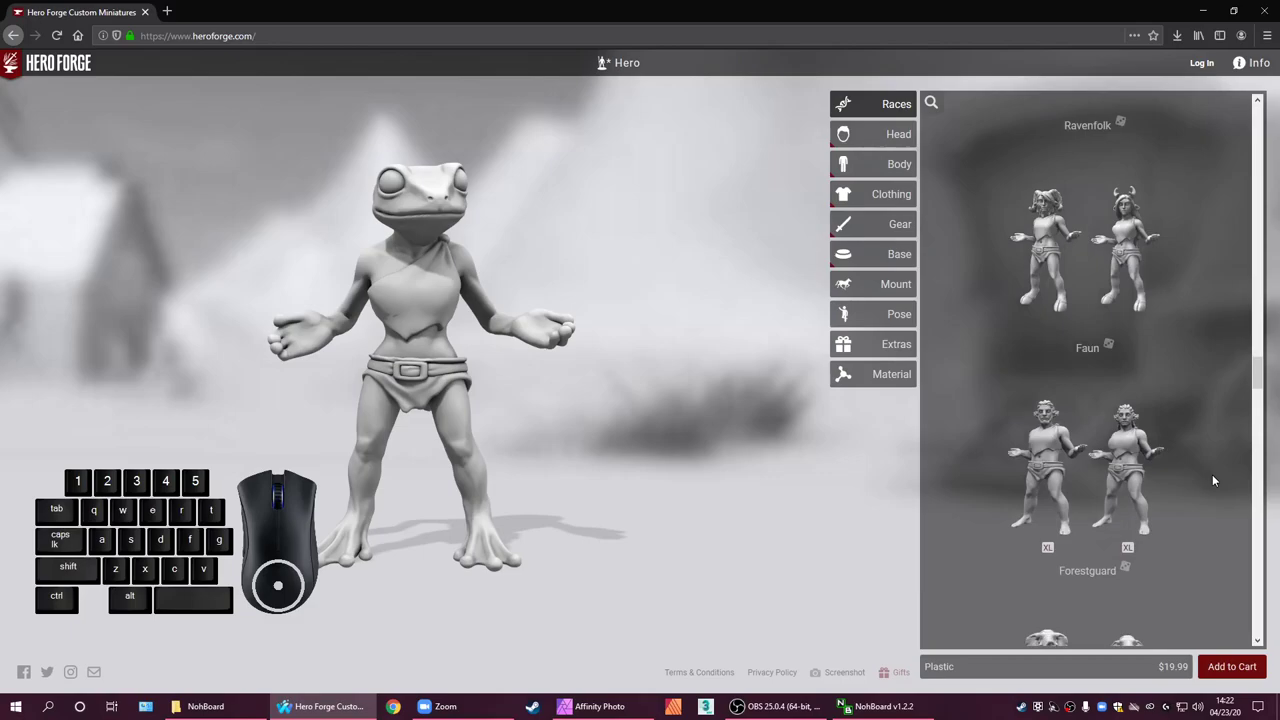
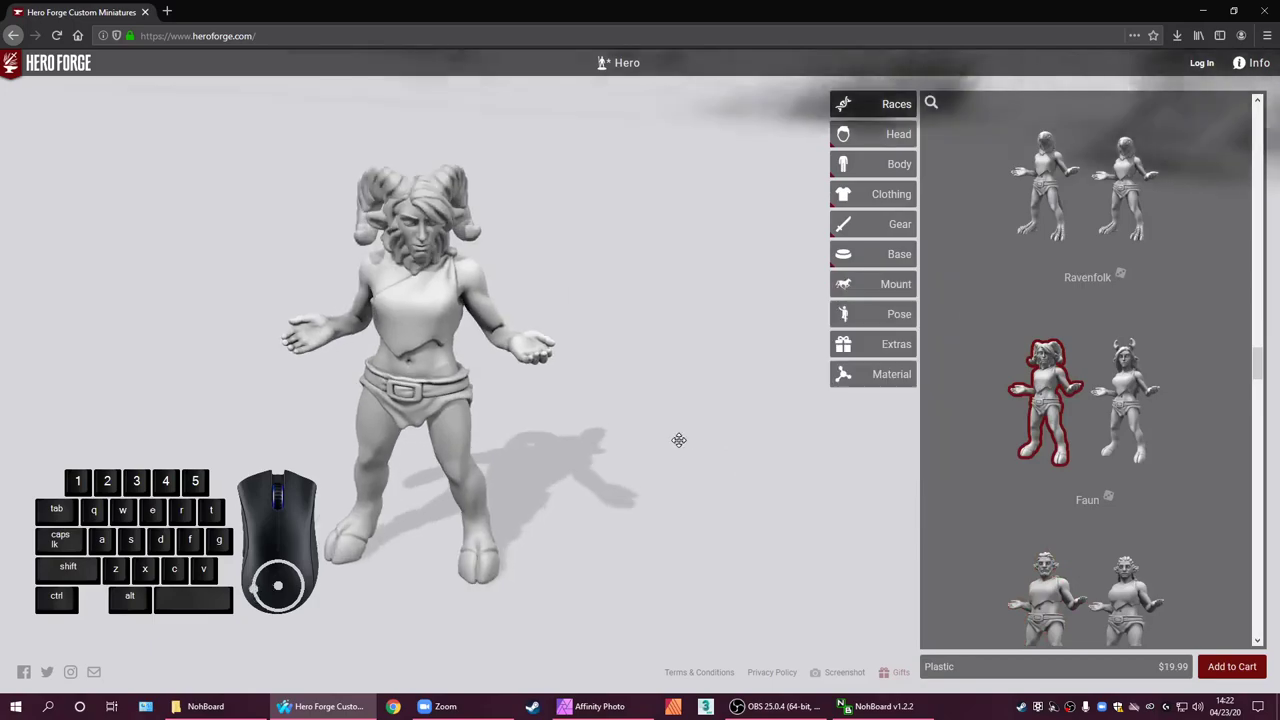
scroll(up, 3)
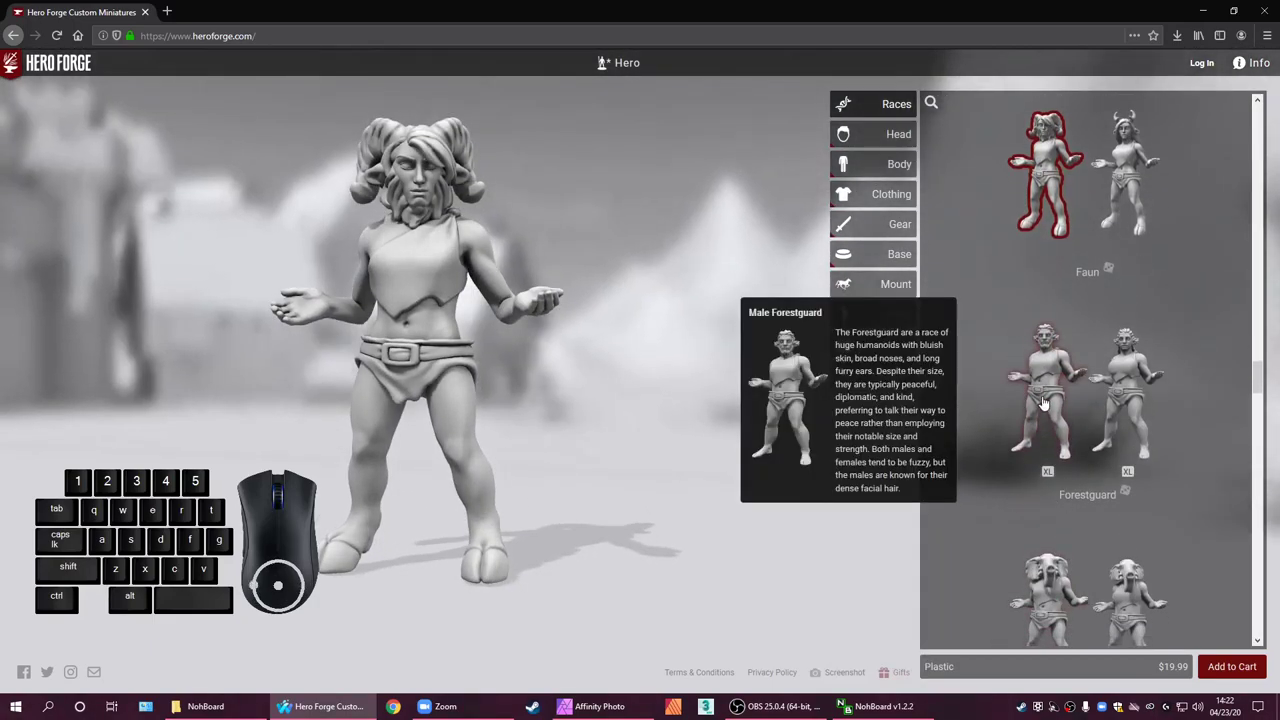
click(1047, 403)
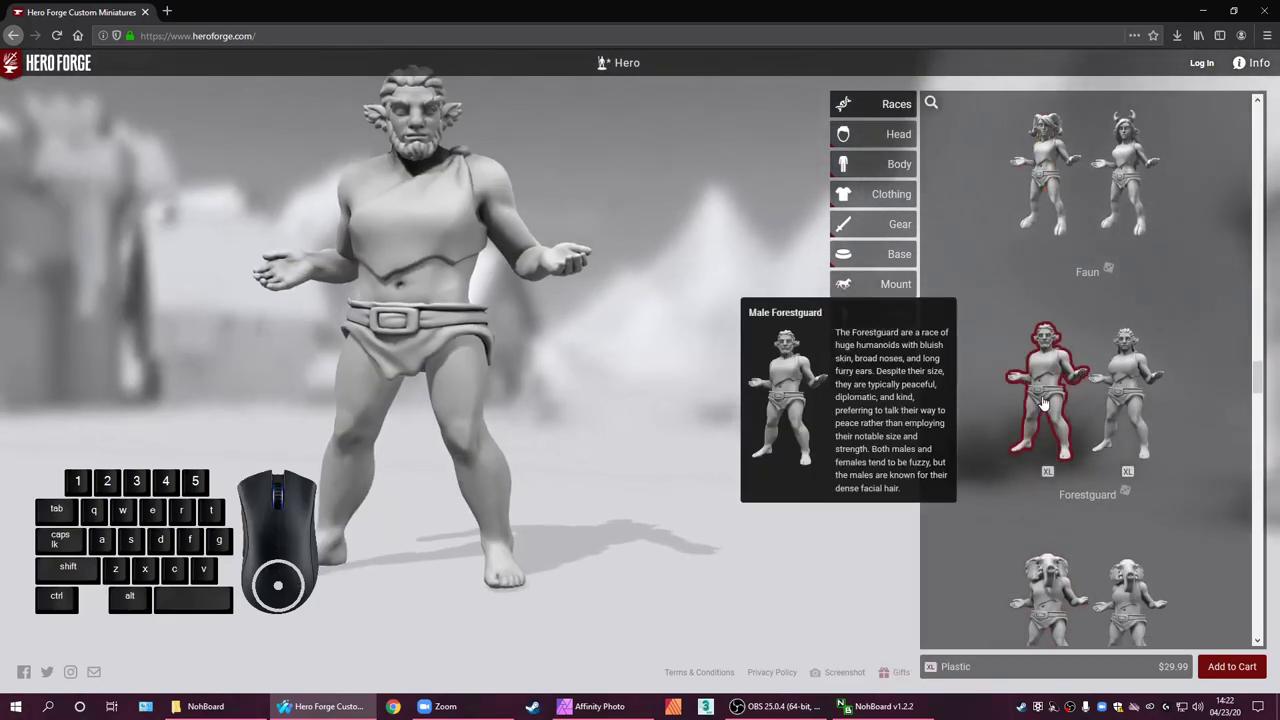
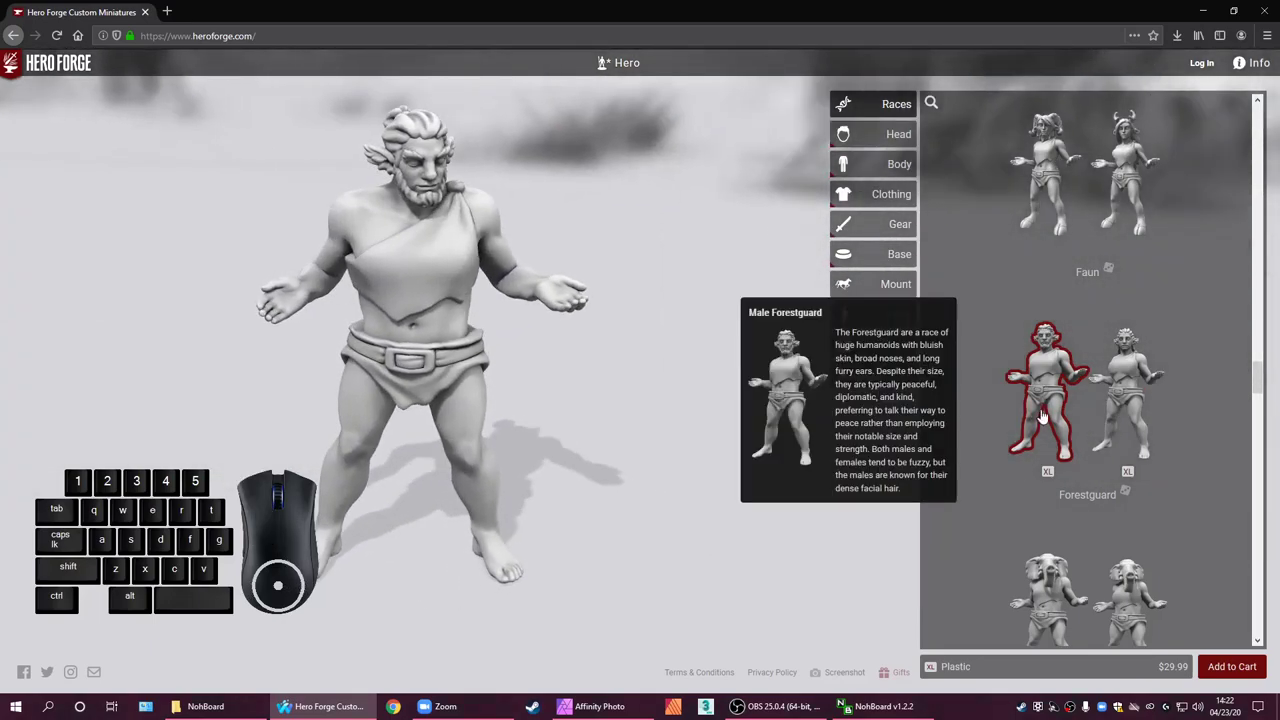
scroll(down, 3)
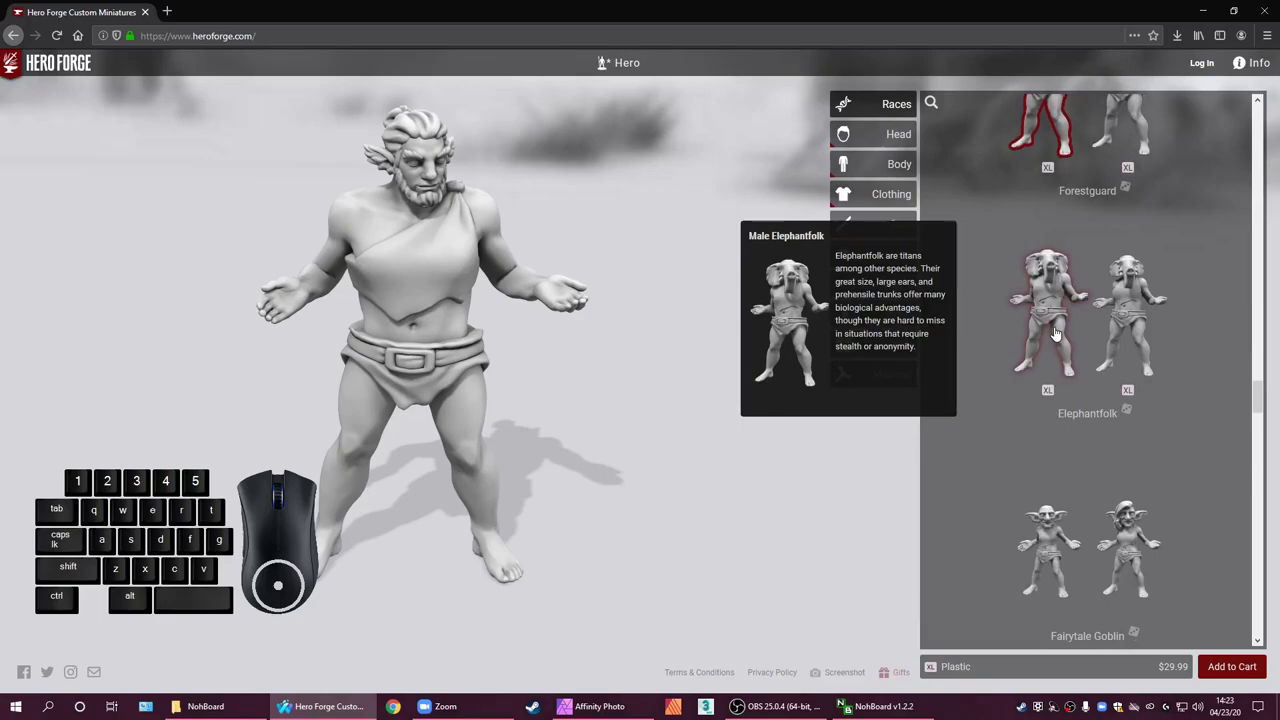
scroll(down, 3)
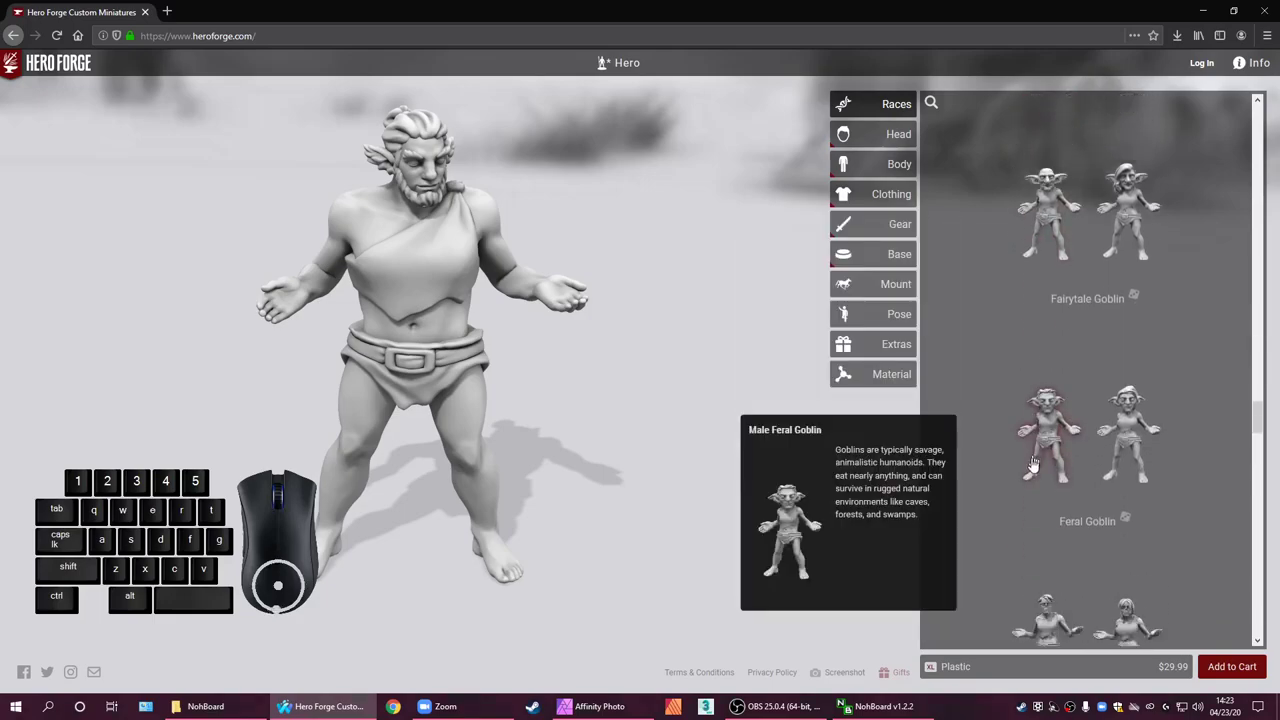
scroll(down, 3)
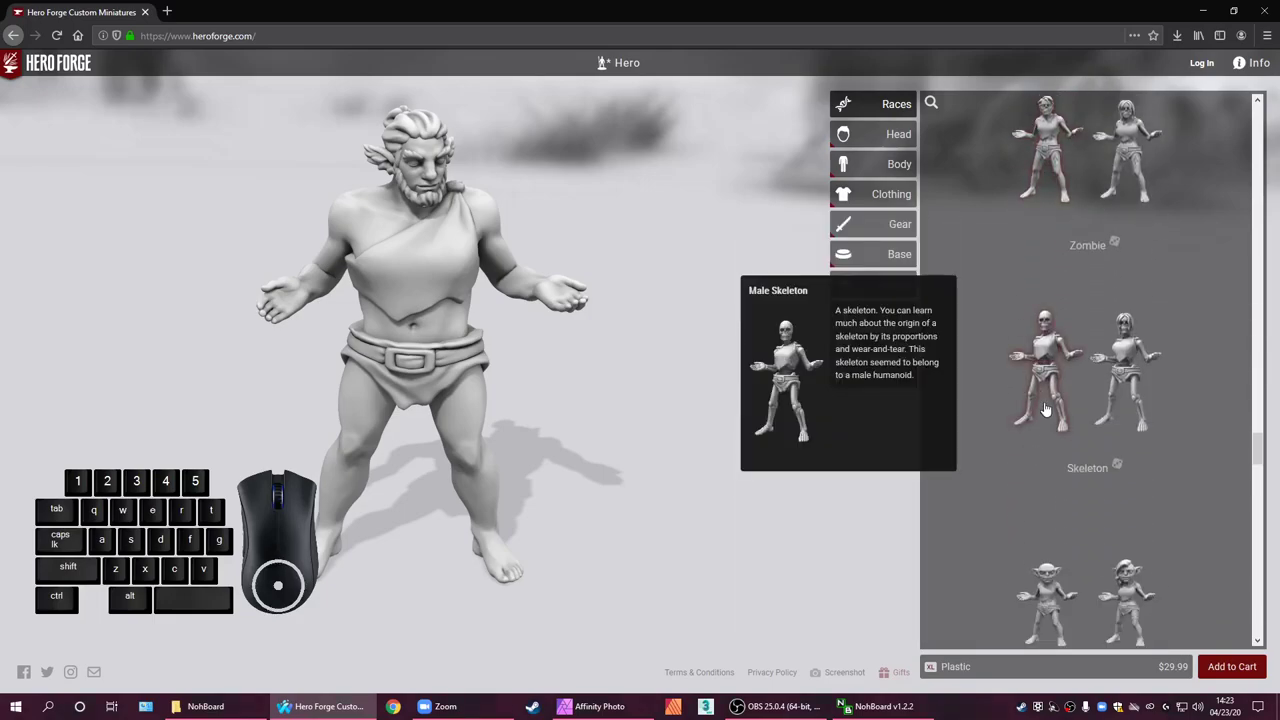
scroll(down, 3)
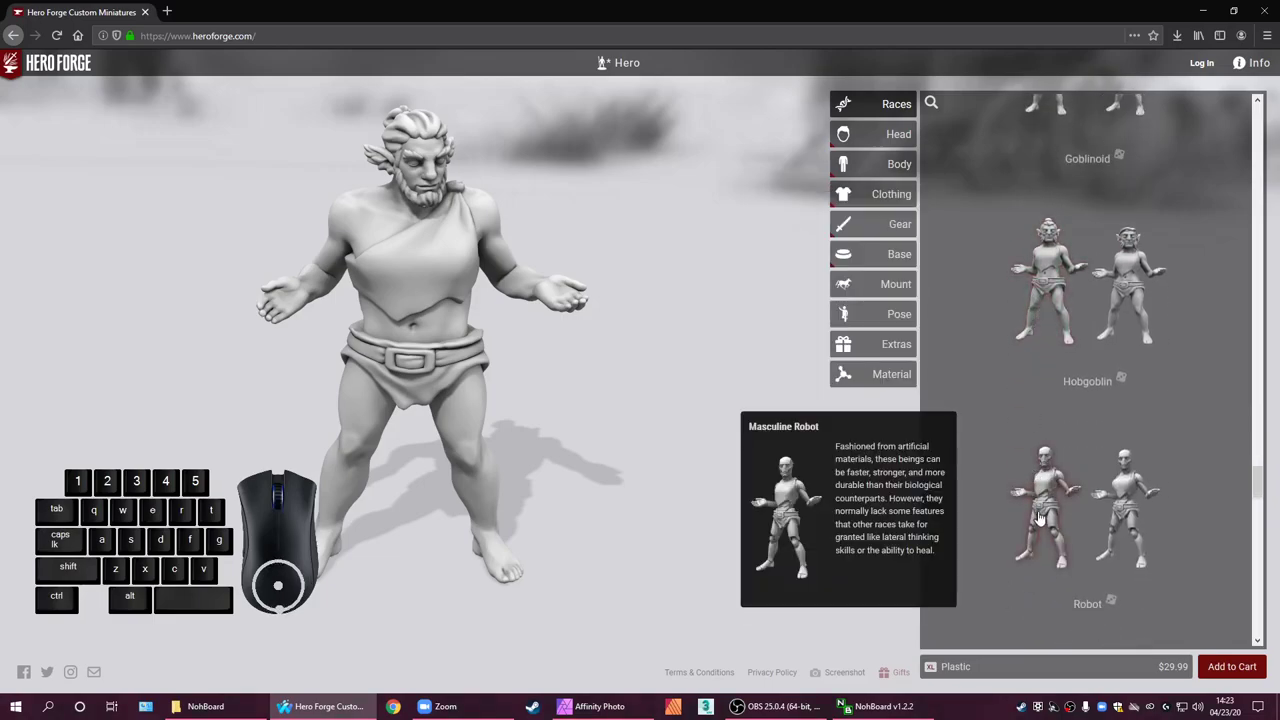
scroll(down, 3)
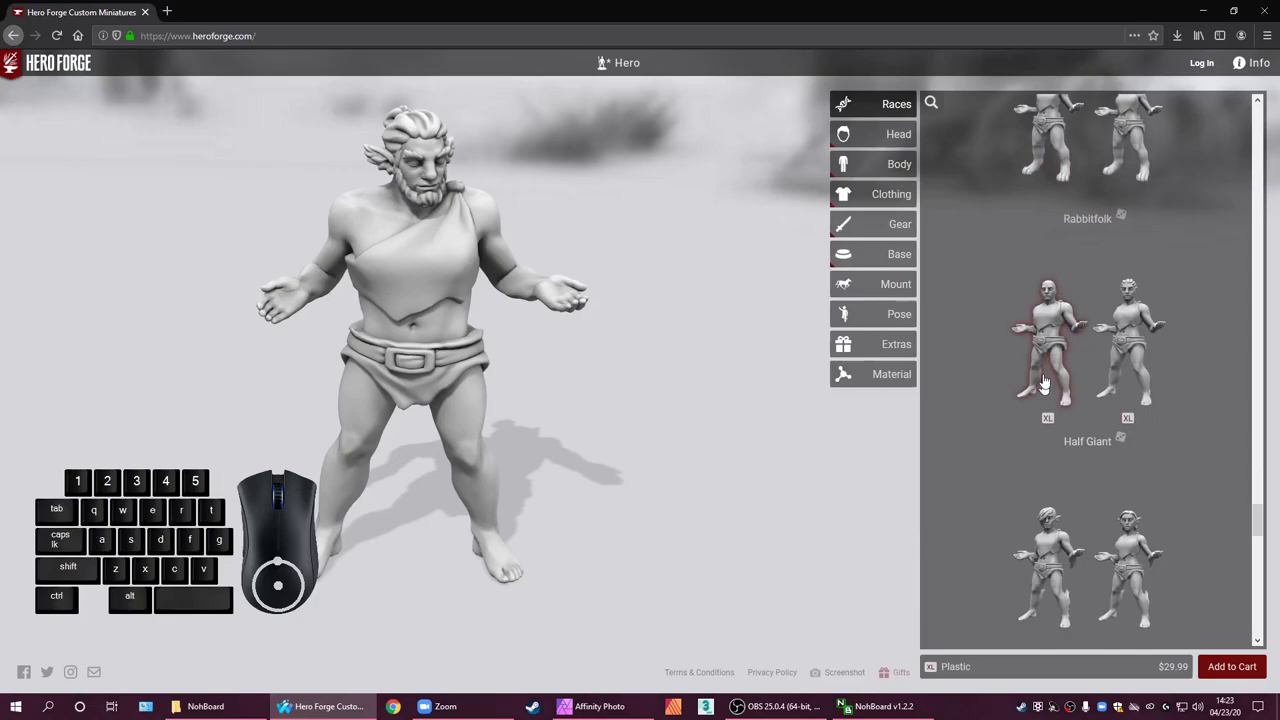
scroll(down, 3)
Make the figure a male Half Giant ($29.99) and browse the remaining race descriptions, including Half-Elf
click(1031, 369)
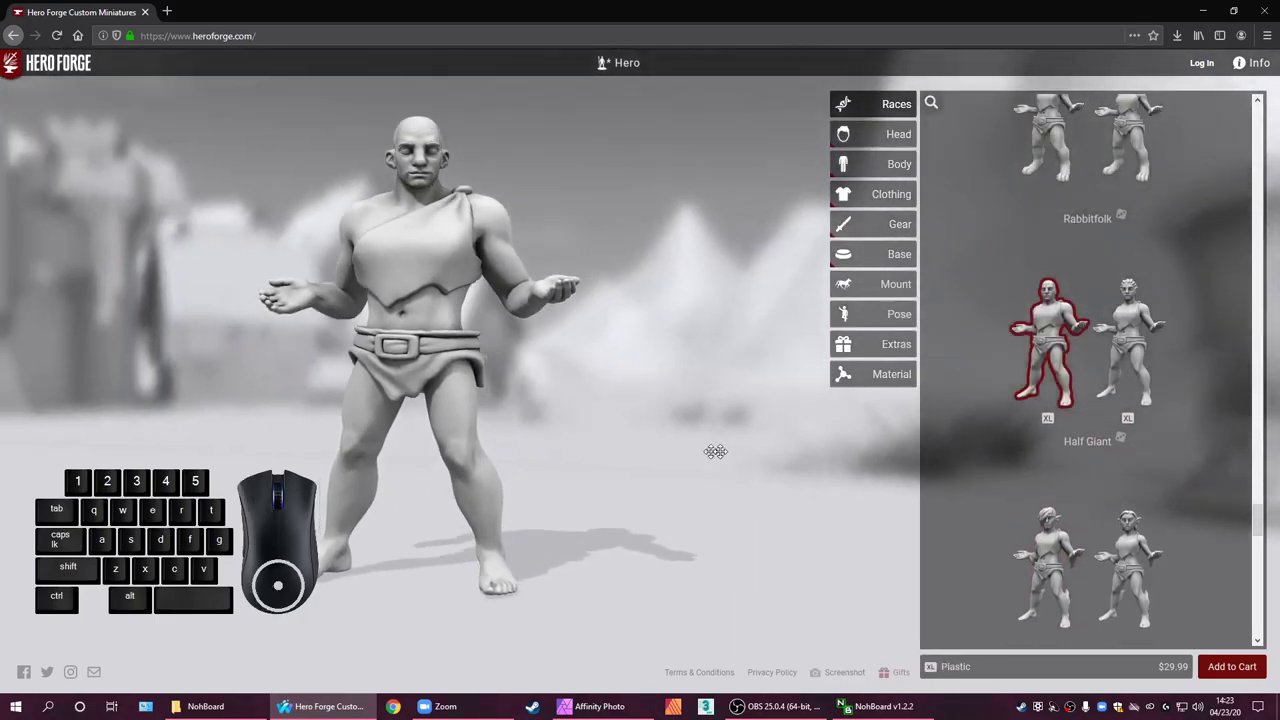
scroll(down, 3)
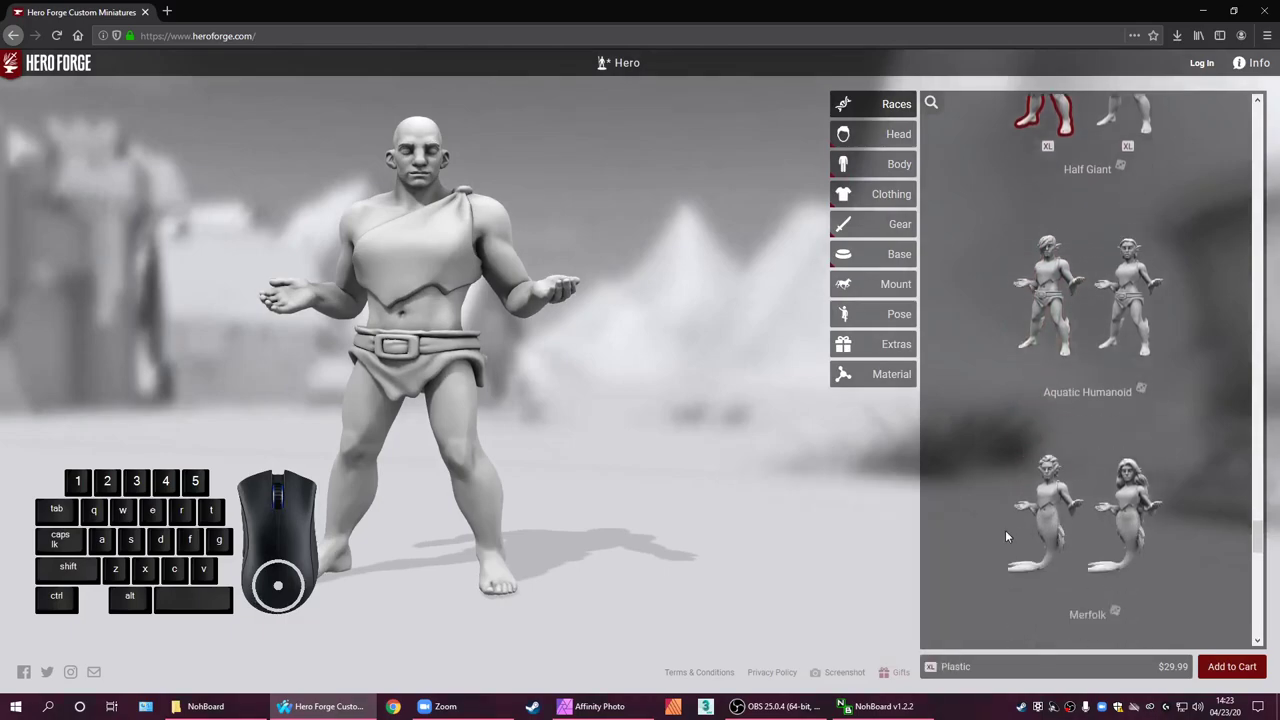
scroll(down, 3)
scroll(down, 3)
scroll(down, 3)
scroll(down, 3)
scroll(down, 3)
scroll(up, 3)
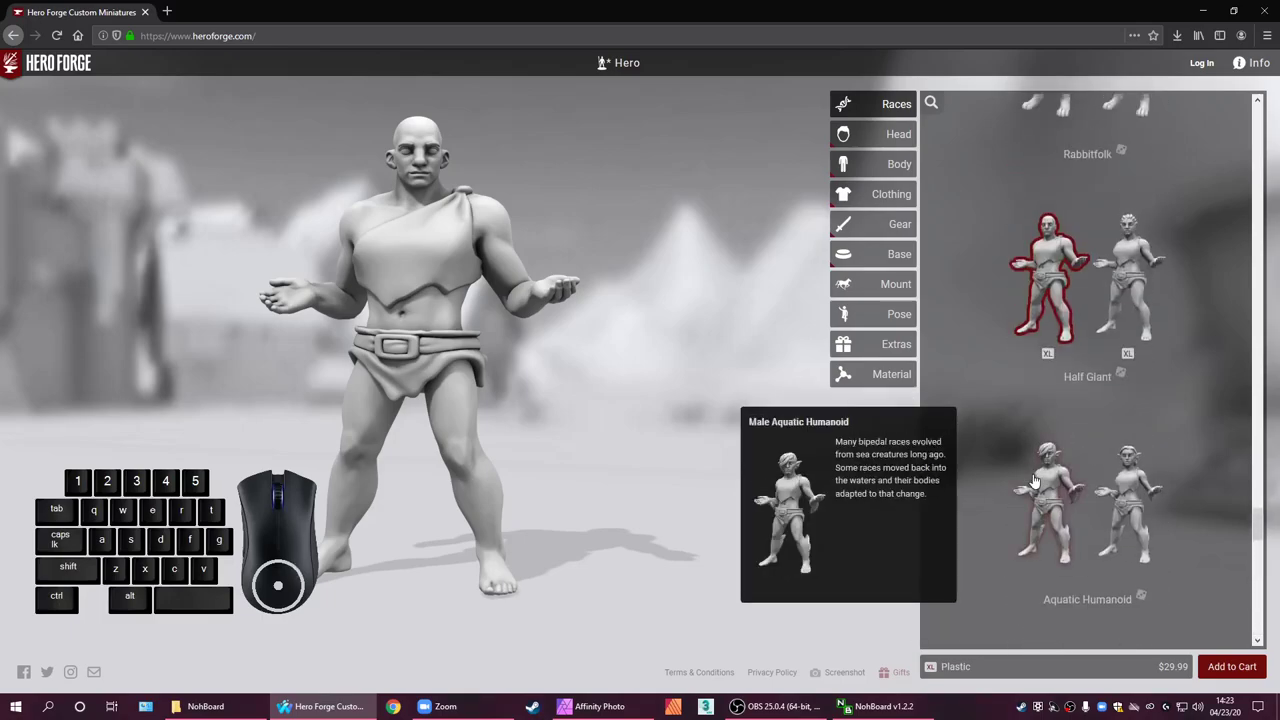
scroll(up, 3)
scroll(down, 3)
scroll(down, 3)
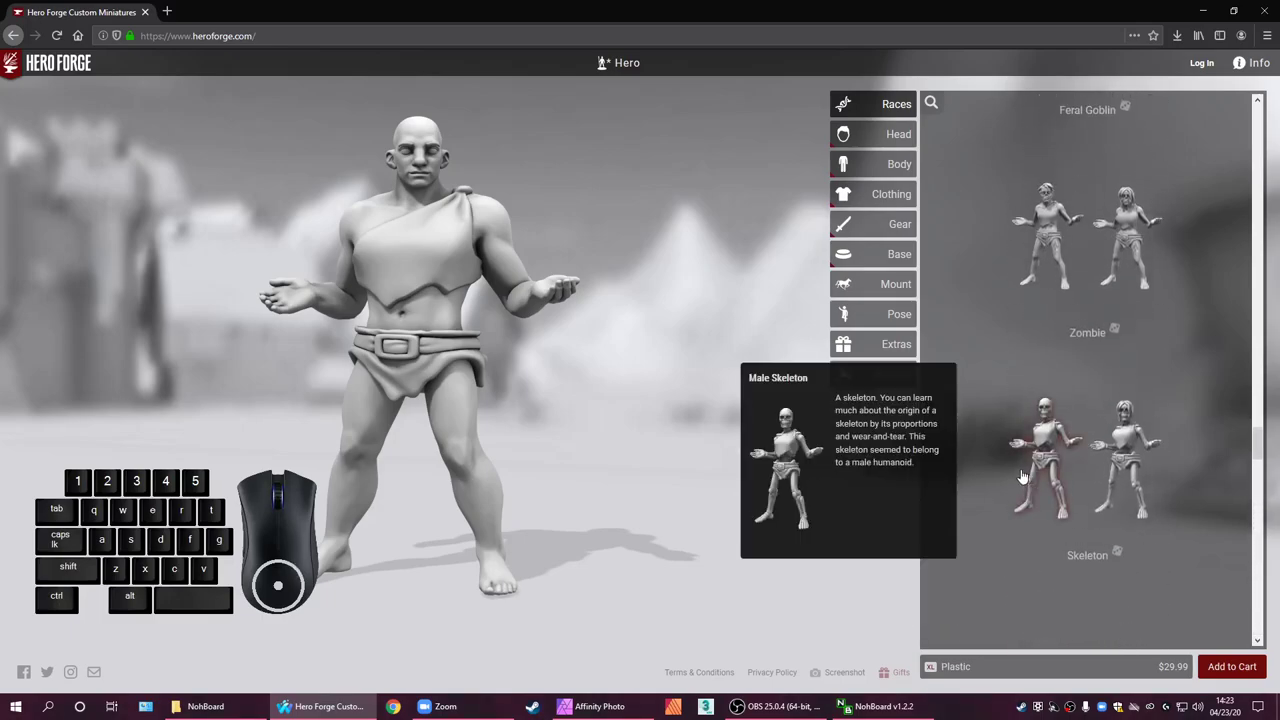
scroll(down, 3)
scroll(up, 3)
scroll(up, 3)
scroll(up, 3)
scroll(down, 3)
scroll(up, 3)
scroll(up, 3)
scroll(down, 3)
scroll(down, 3)
scroll(down, 3)
scroll(down, 3)
scroll(down, 3)
scroll(up, 3)
scroll(up, 3)
scroll(up, 3)
scroll(up, 3)
scroll(up, 3)
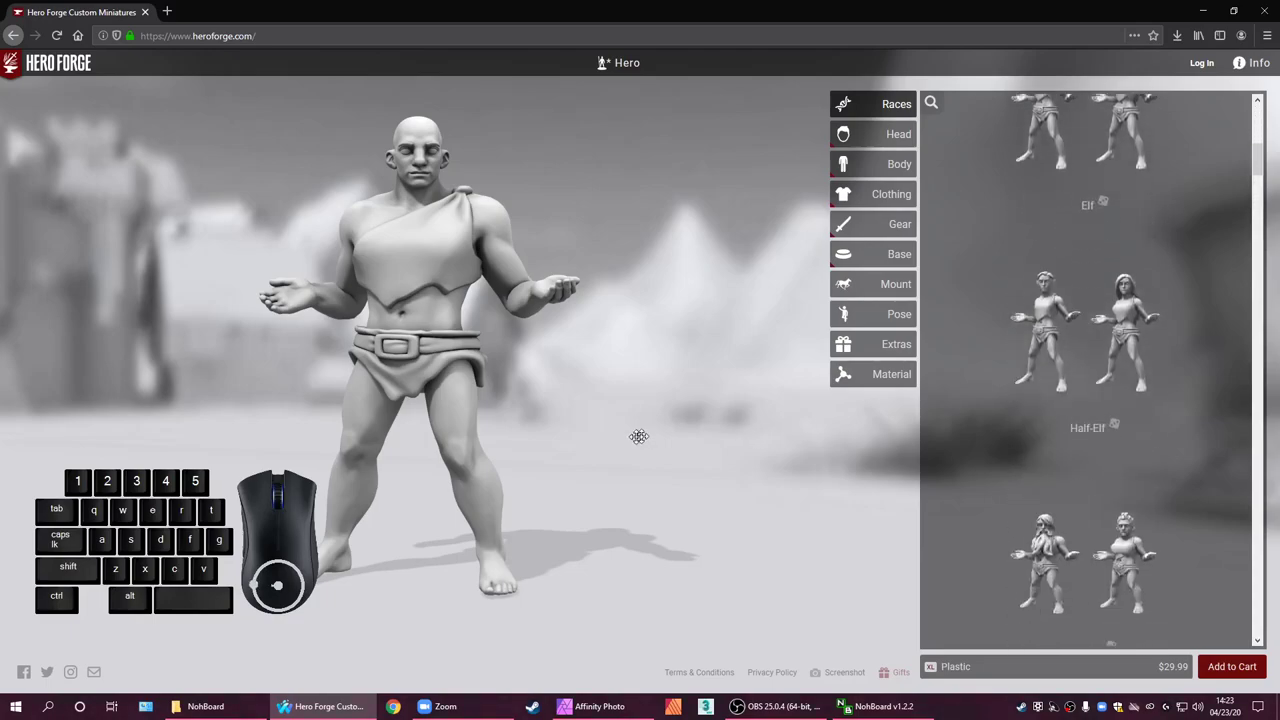
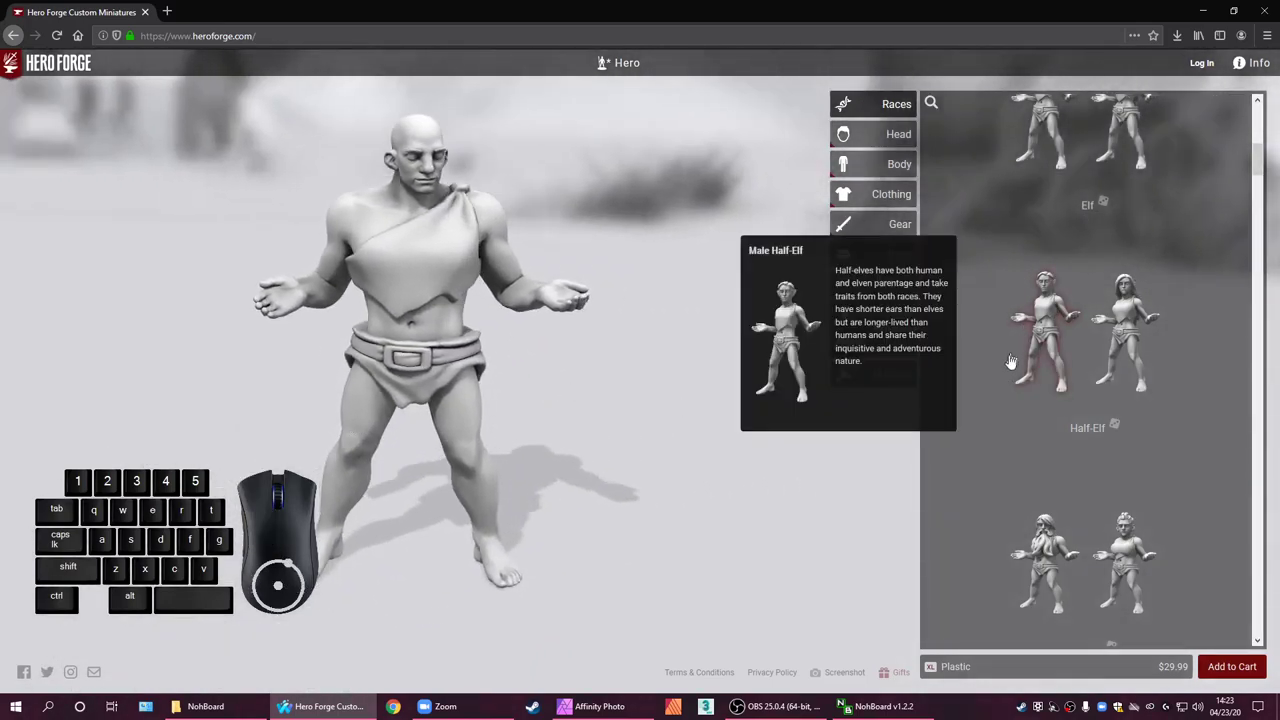
scroll(down, 3)
scroll(down, 3)
scroll(up, 3)
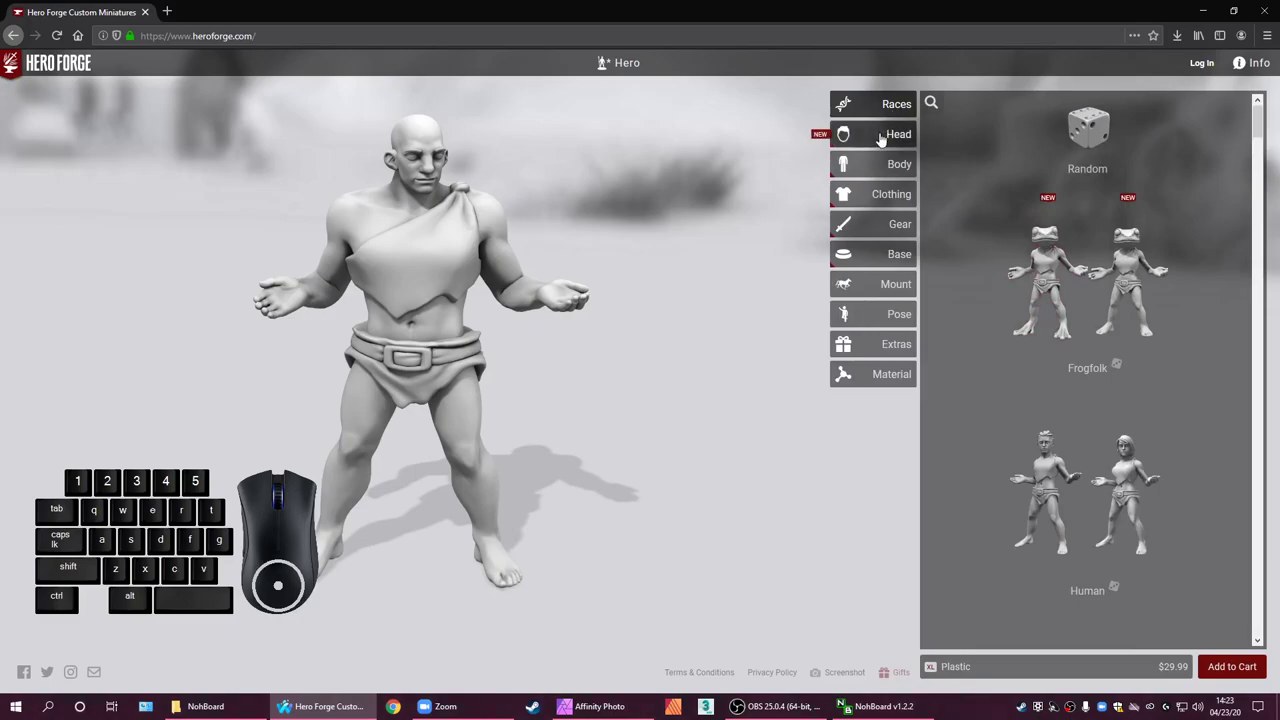
Bring up the Head face grid and try a few face shapes before returning to the original
click(884, 139)
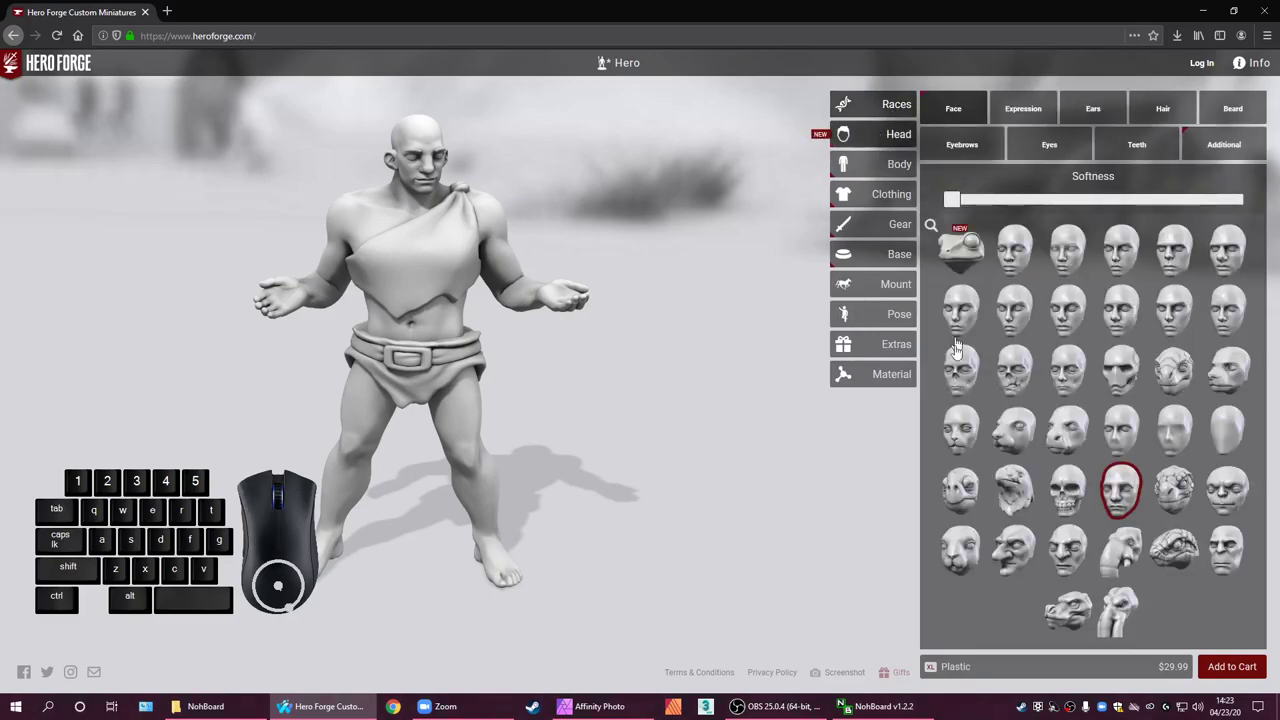
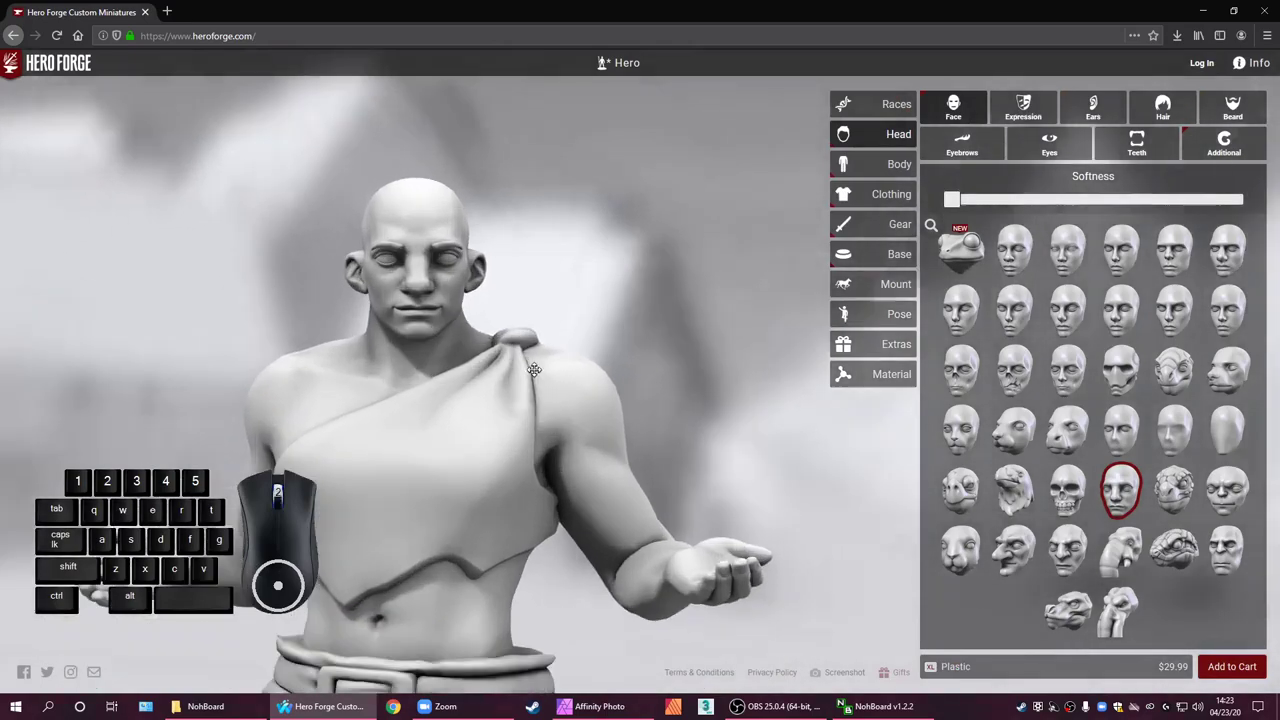
scroll(down, 3)
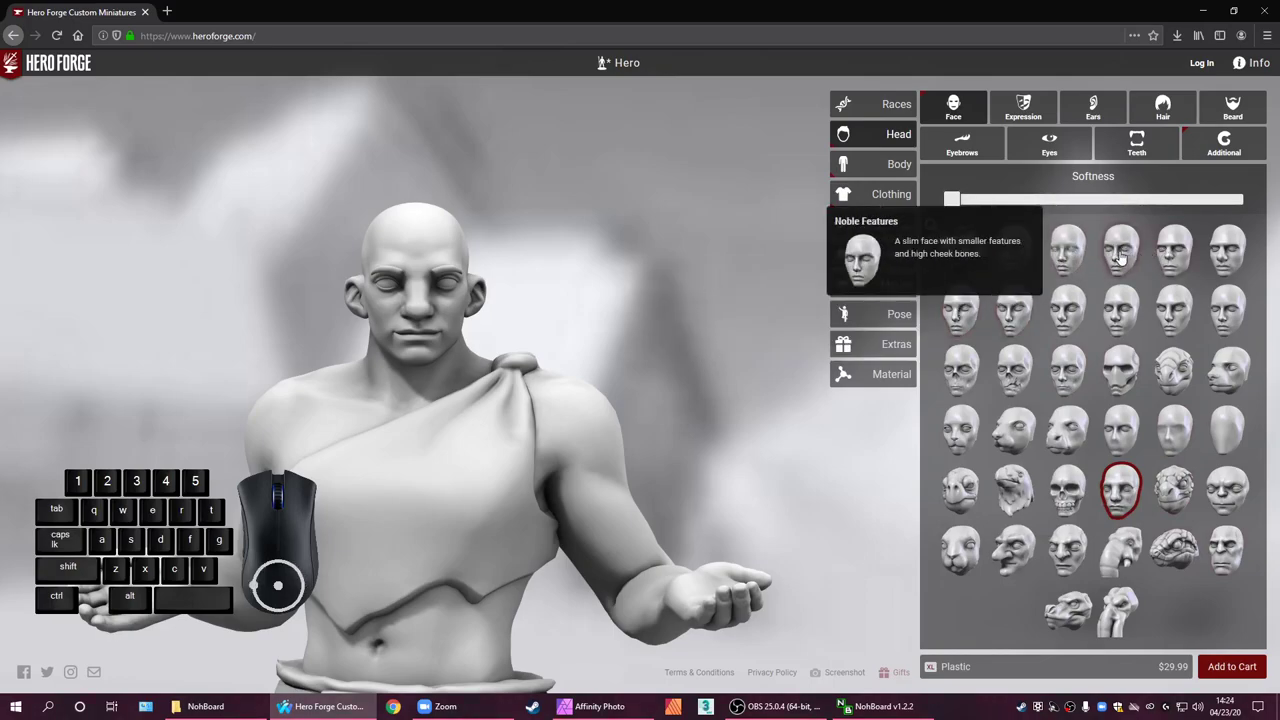
click(1240, 198)
click(1240, 198)
click(1240, 198)
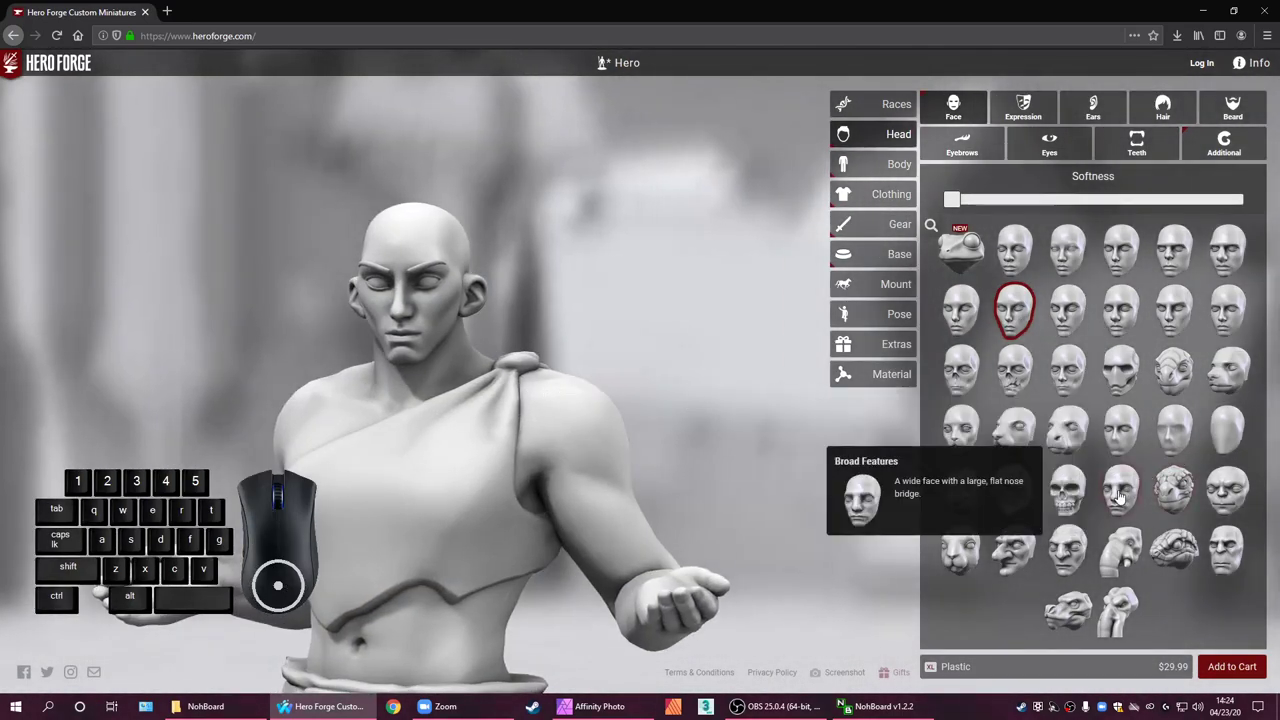
click(1240, 198)
click(1240, 198)
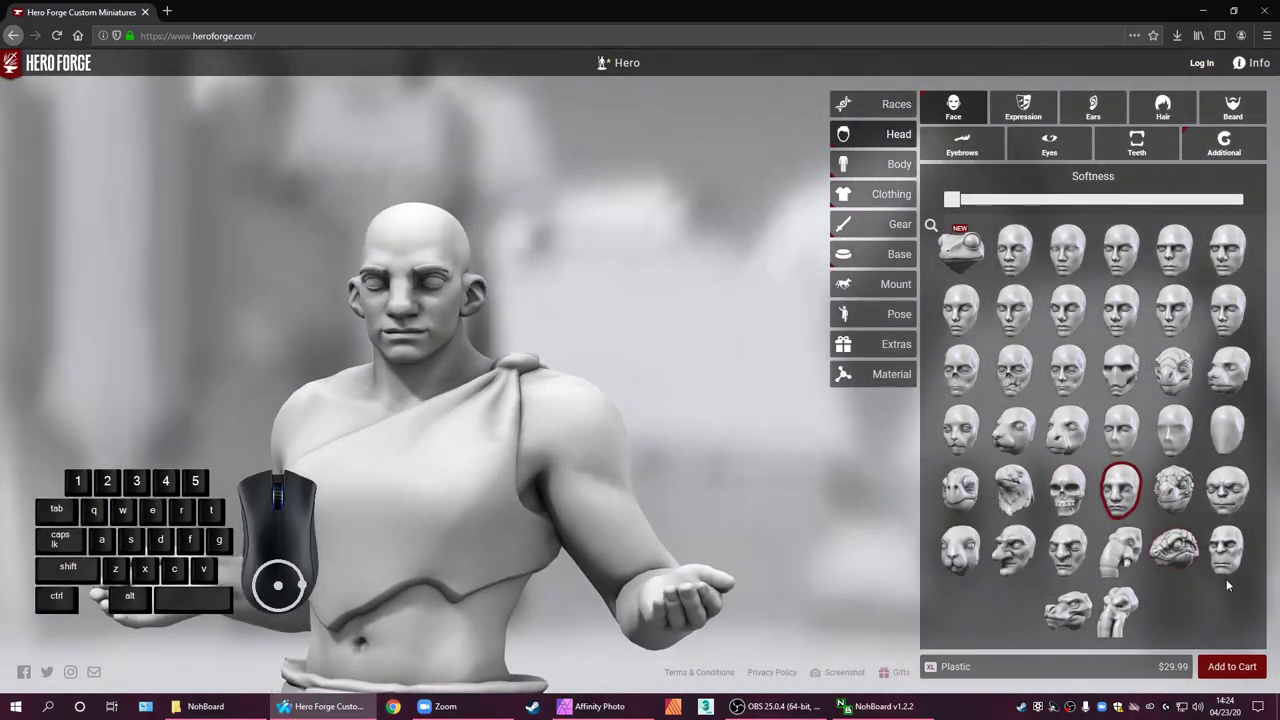
click(1240, 198)
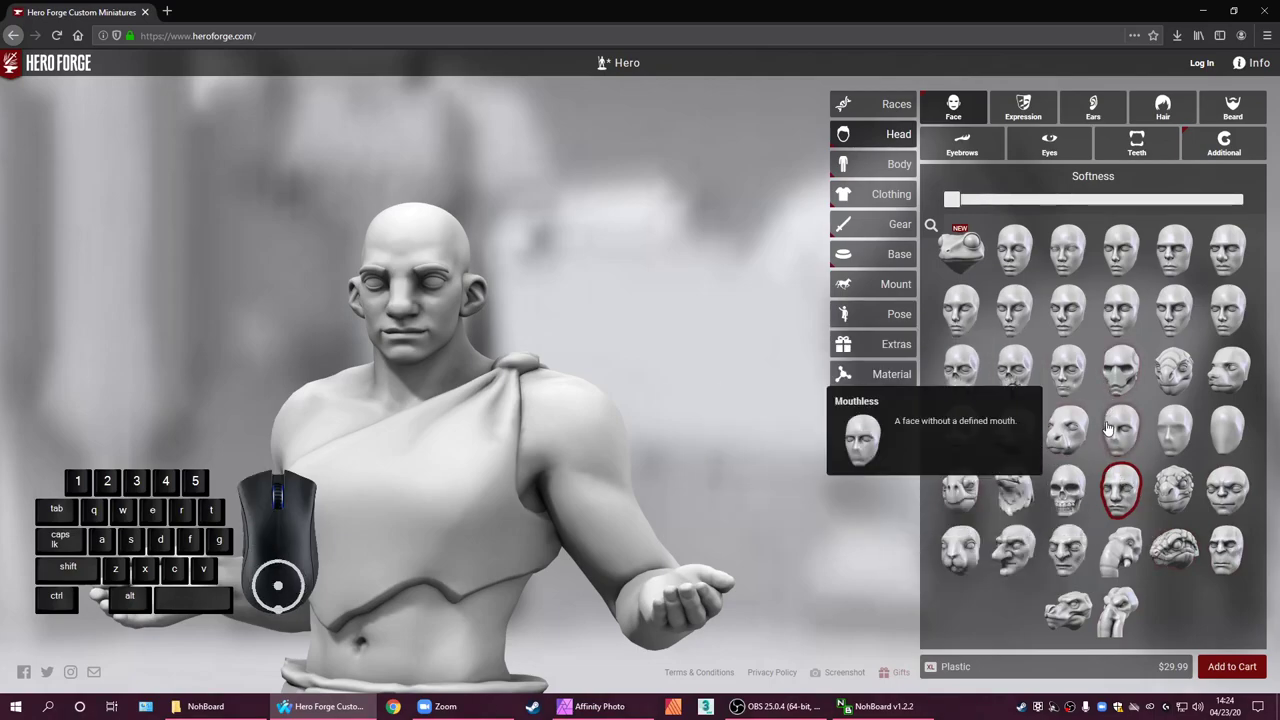
Try further face presets and keep the original Broad Features face
click(1240, 198)
click(1240, 198)
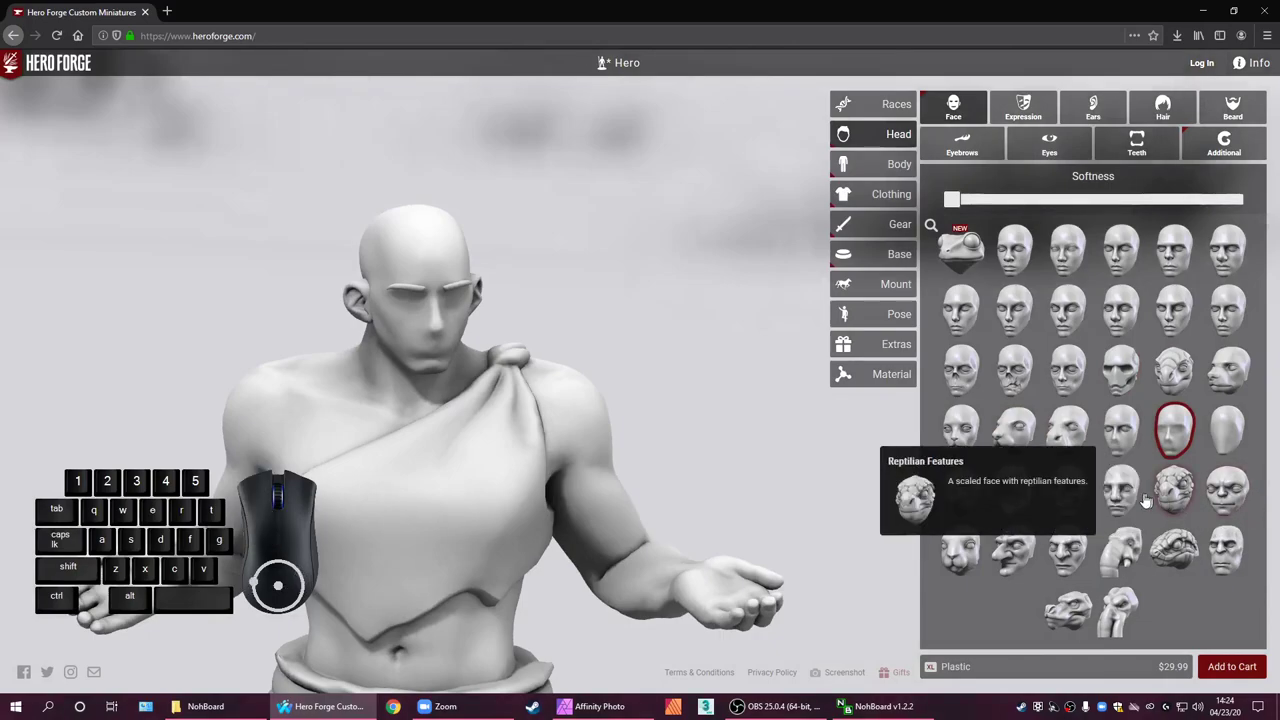
click(1113, 497)
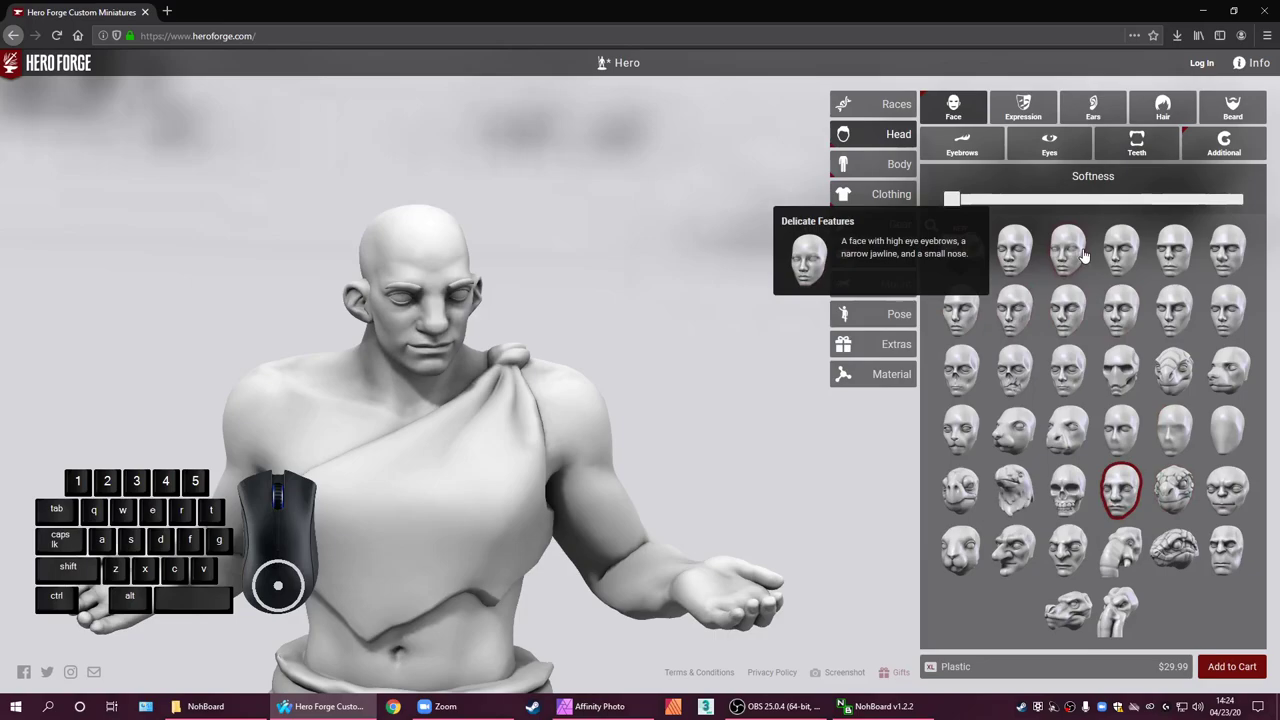
click(1240, 198)
click(1240, 198)
click(1240, 198)
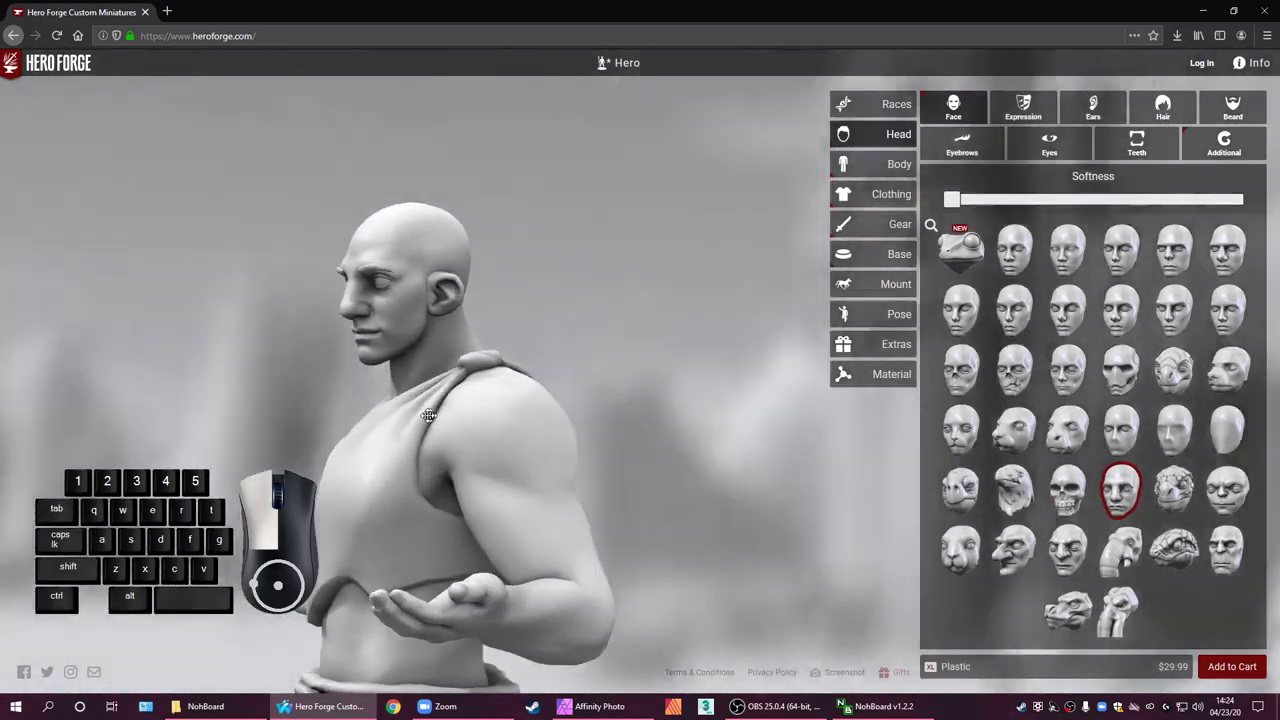
click(1240, 198)
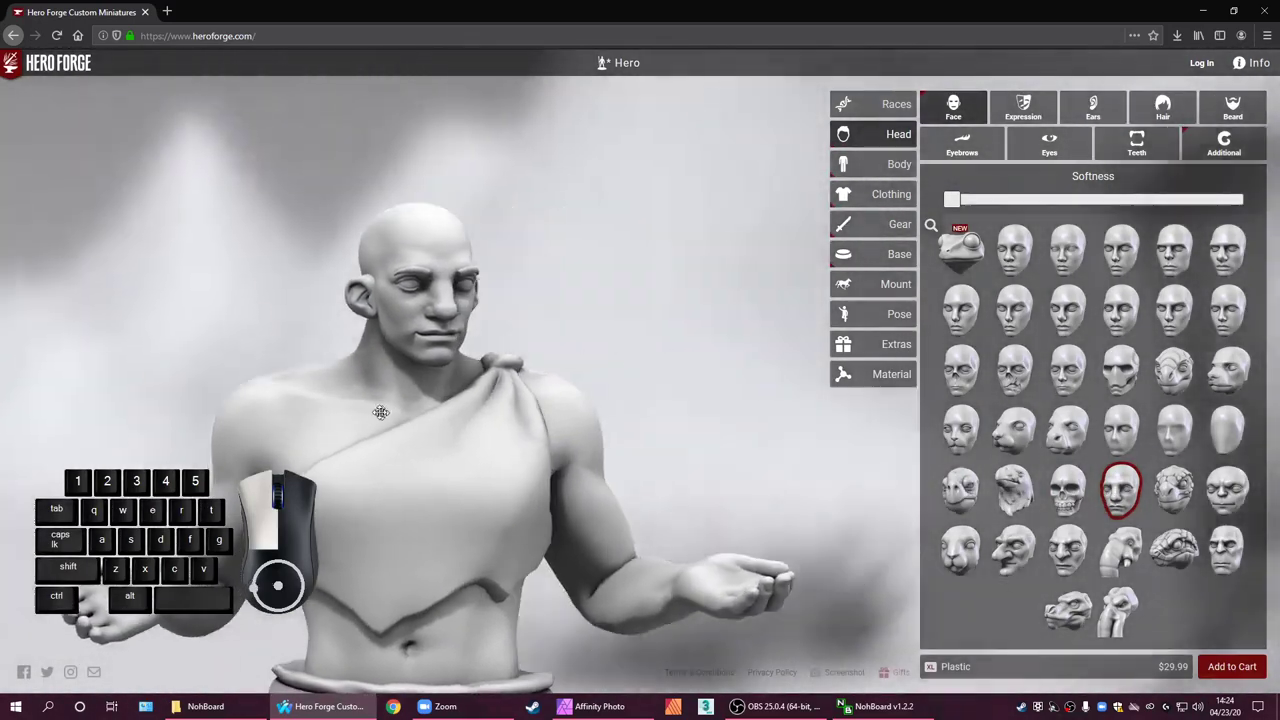
scroll(down, 3)
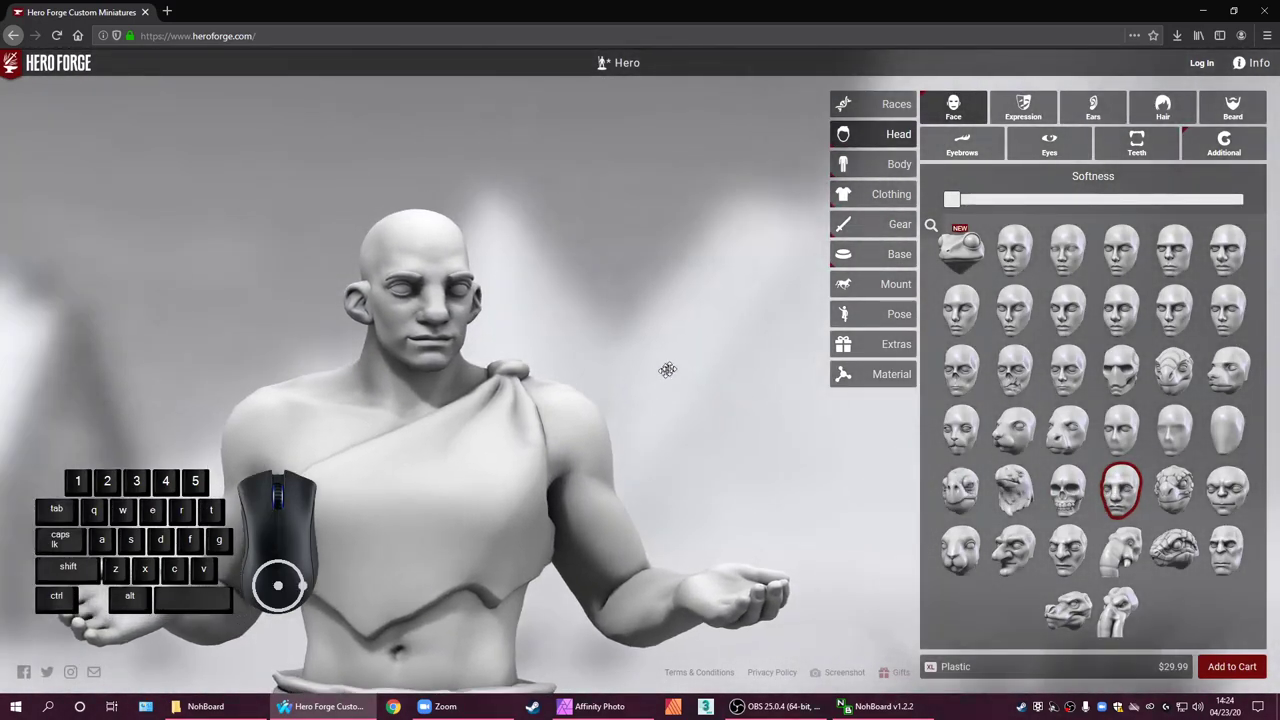
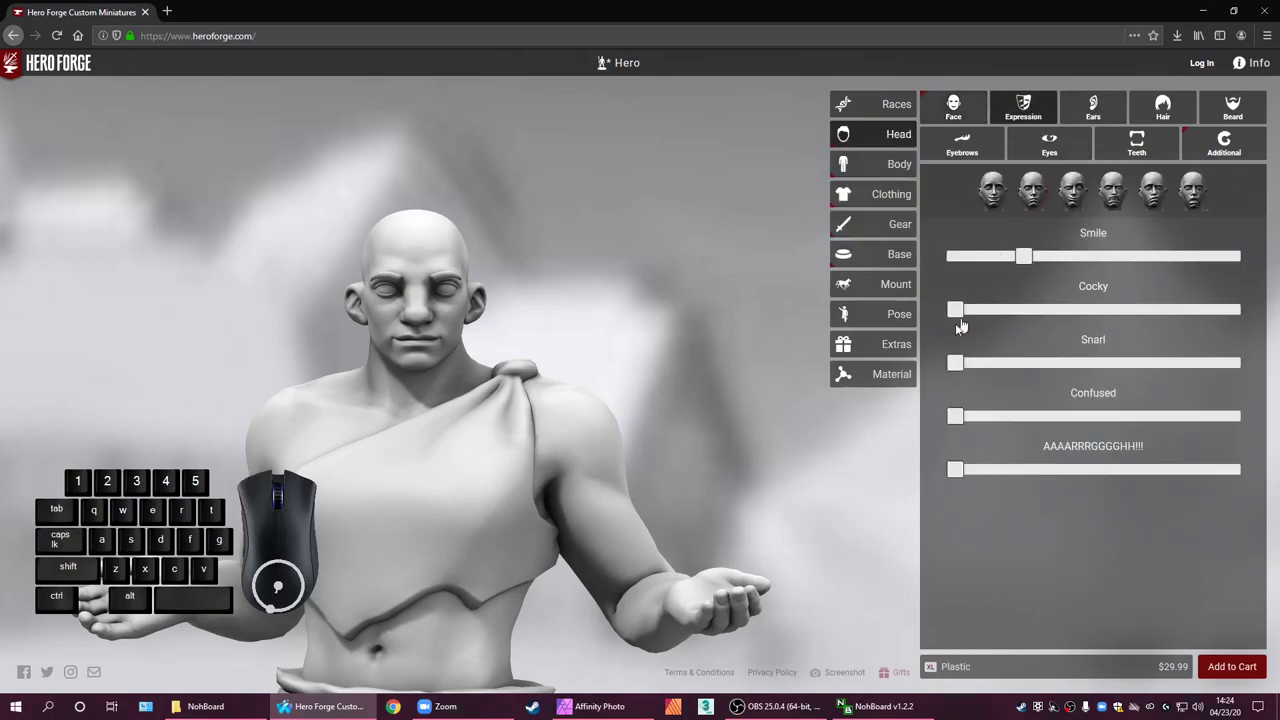
Lower the Smile slider to a faint smile and add a slight Confused expression
click(1238, 361)
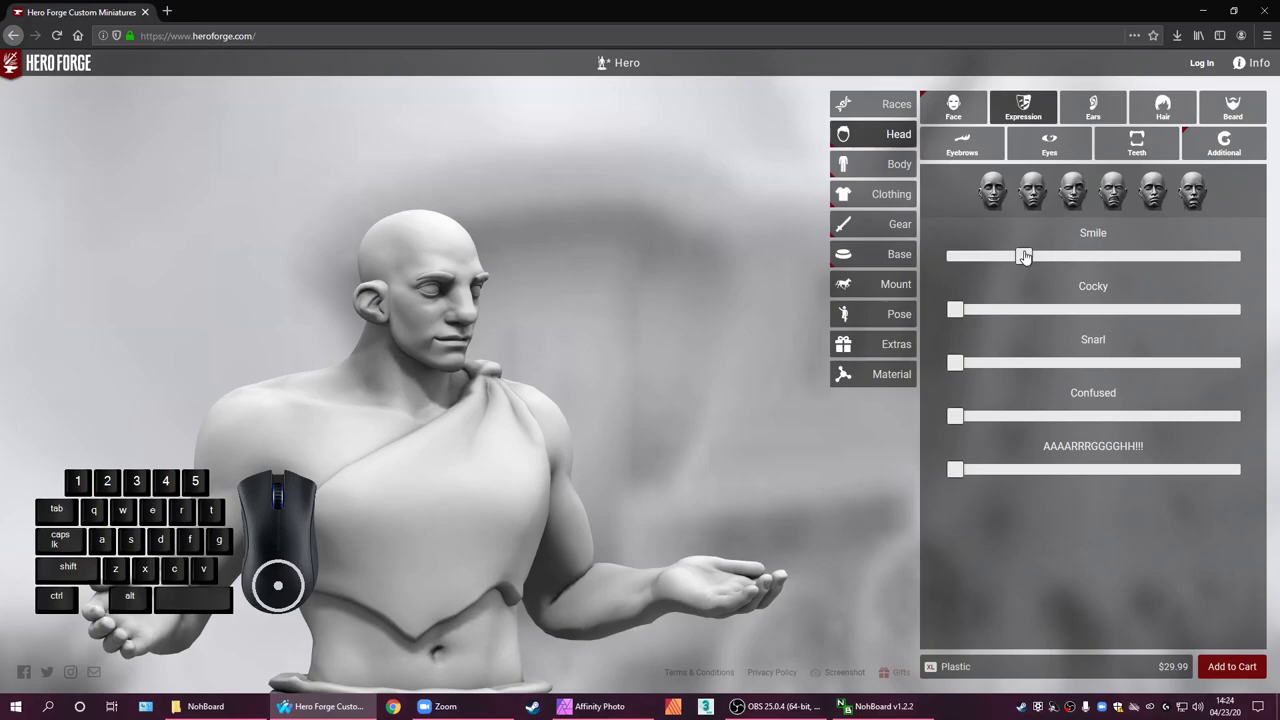
drag(1238, 361, 1238, 361)
click(1238, 361)
click(1238, 361)
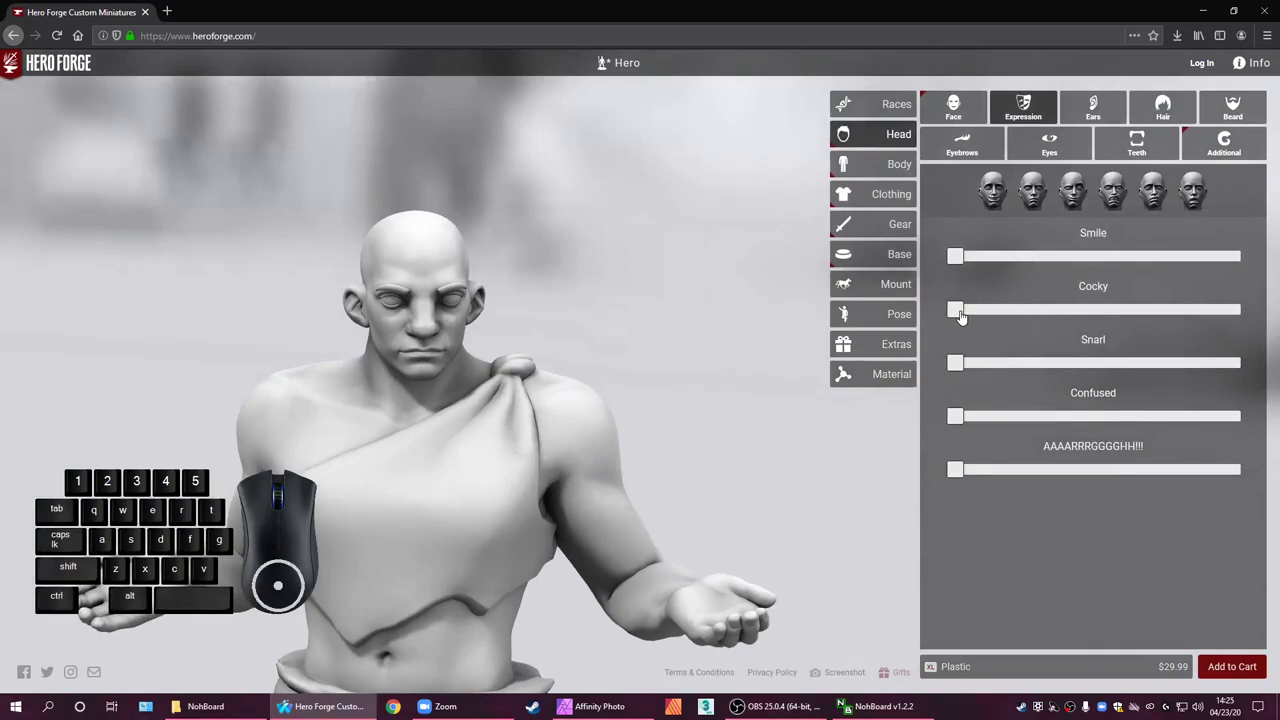
drag(1238, 308, 906, 321)
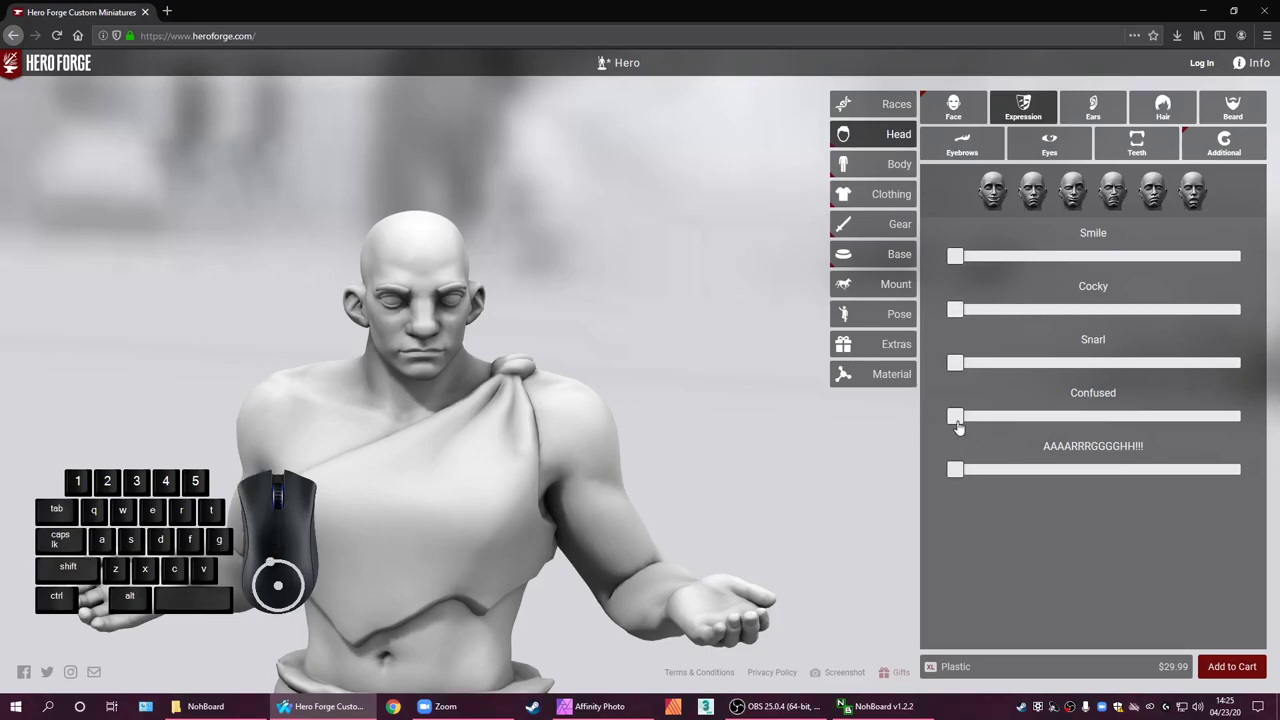
drag(966, 426, 1238, 361)
click(1238, 361)
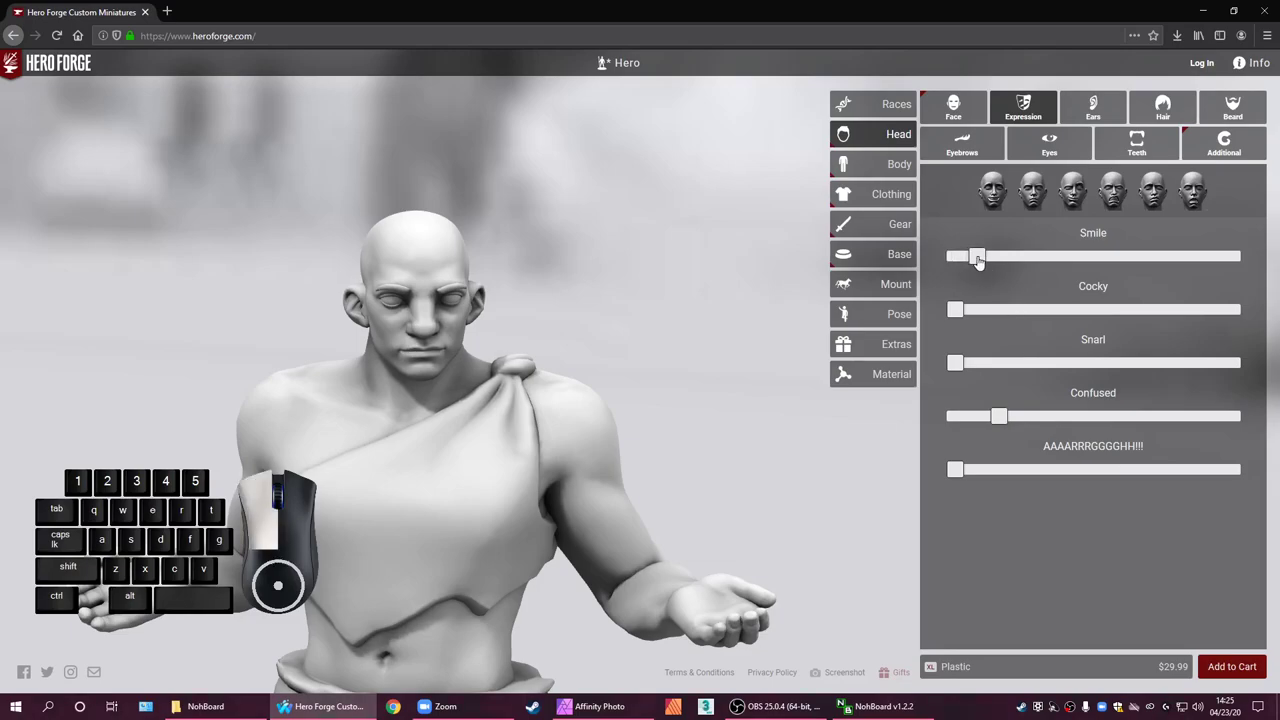
drag(1238, 361, 1238, 361)
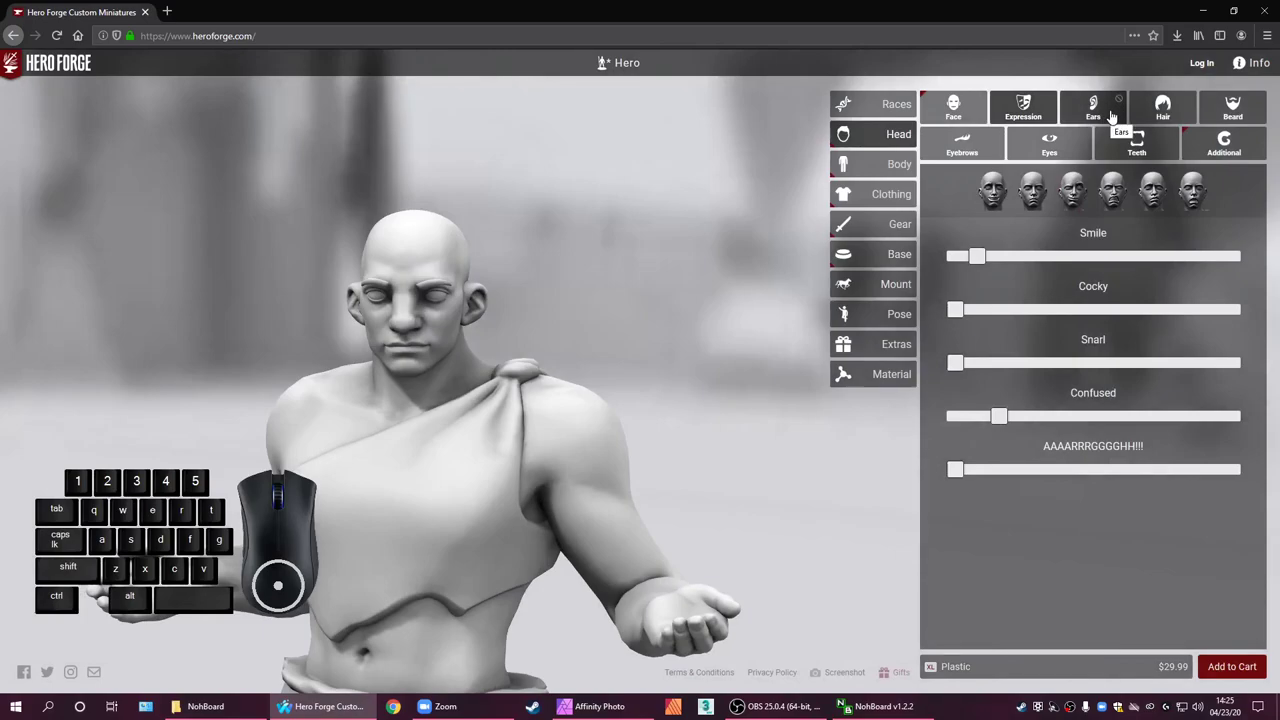
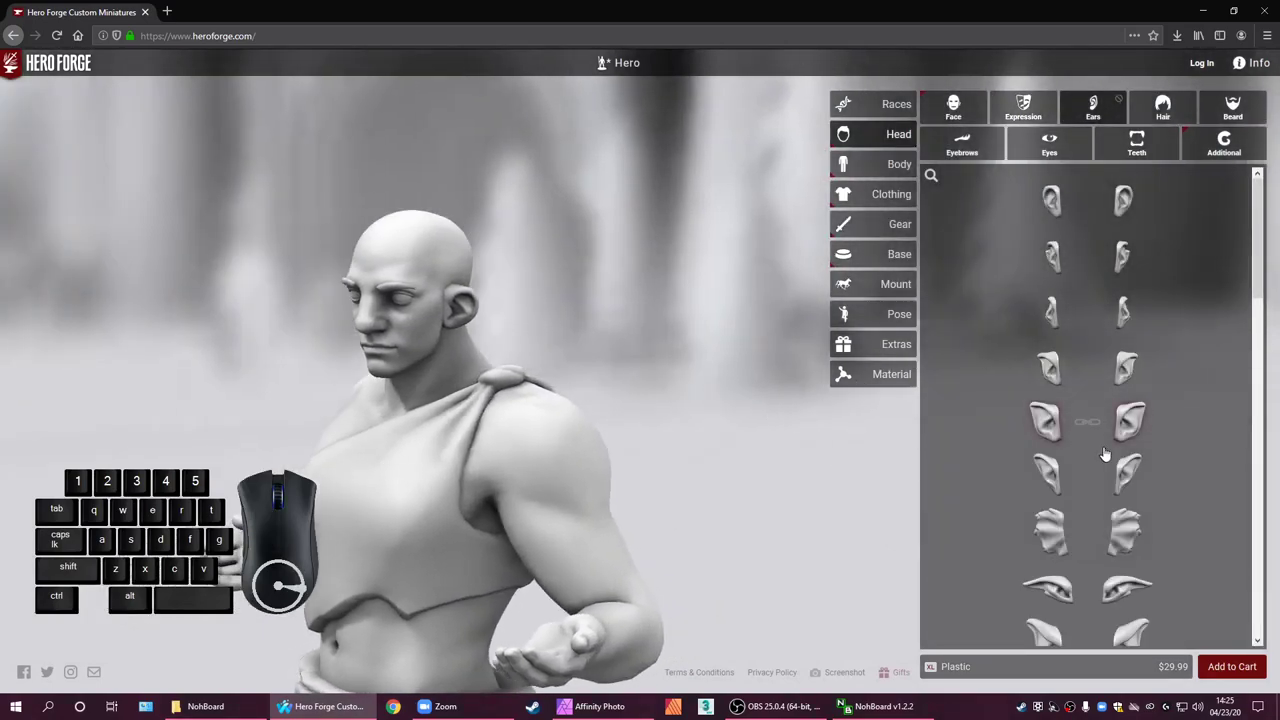
Browse the ear catalogue past Orc, Mangled, Half Elf and Dwarf ears, keeping ordinary human ears
scroll(down, 3)
scroll(up, 3)
scroll(up, 3)
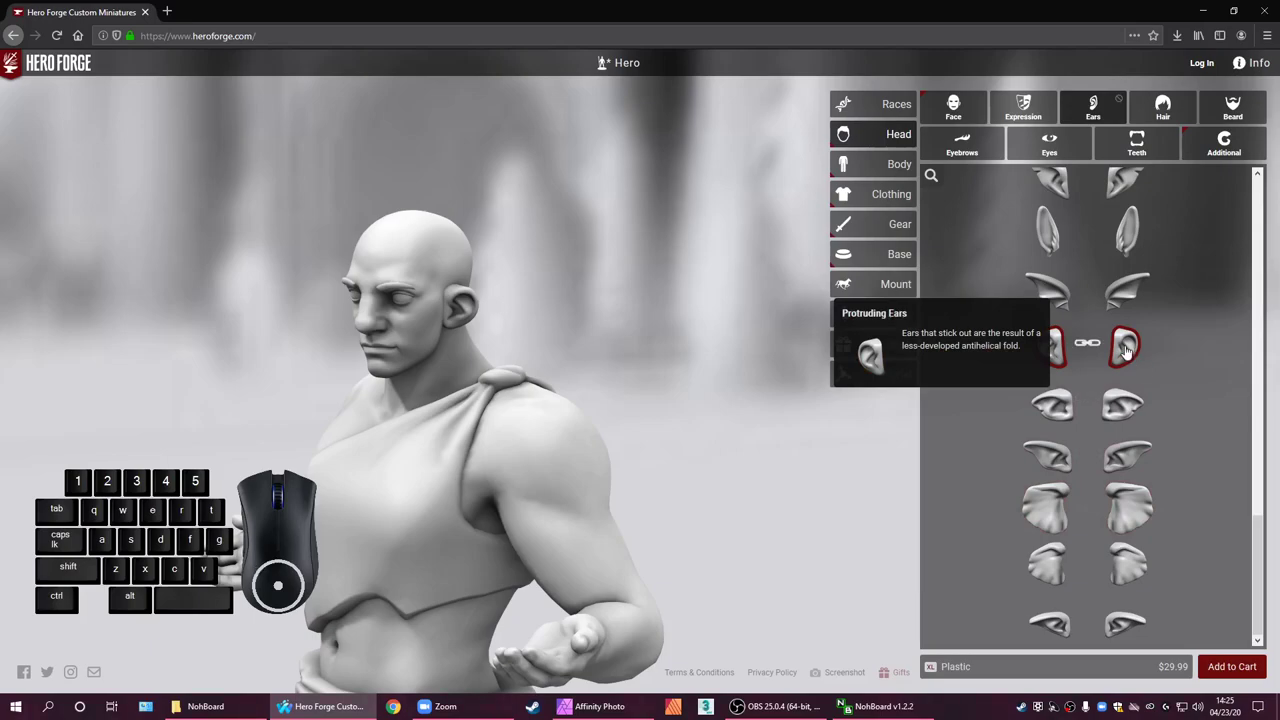
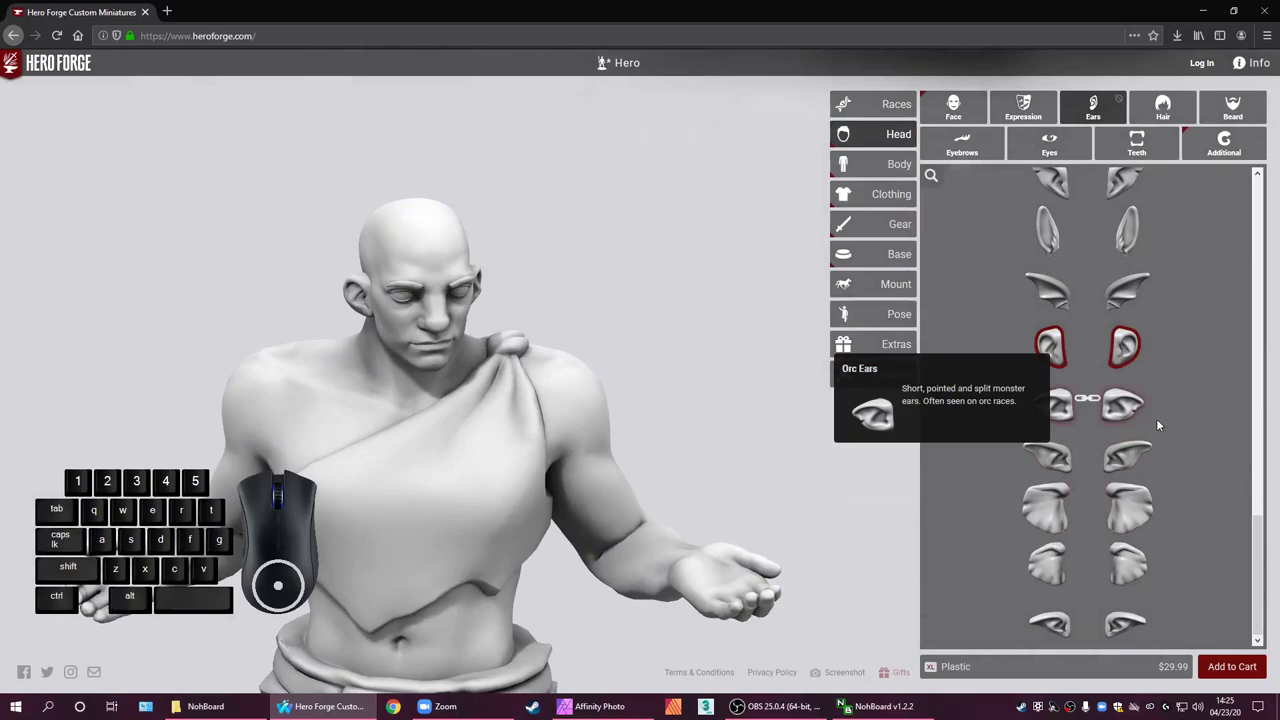
scroll(up, 3)
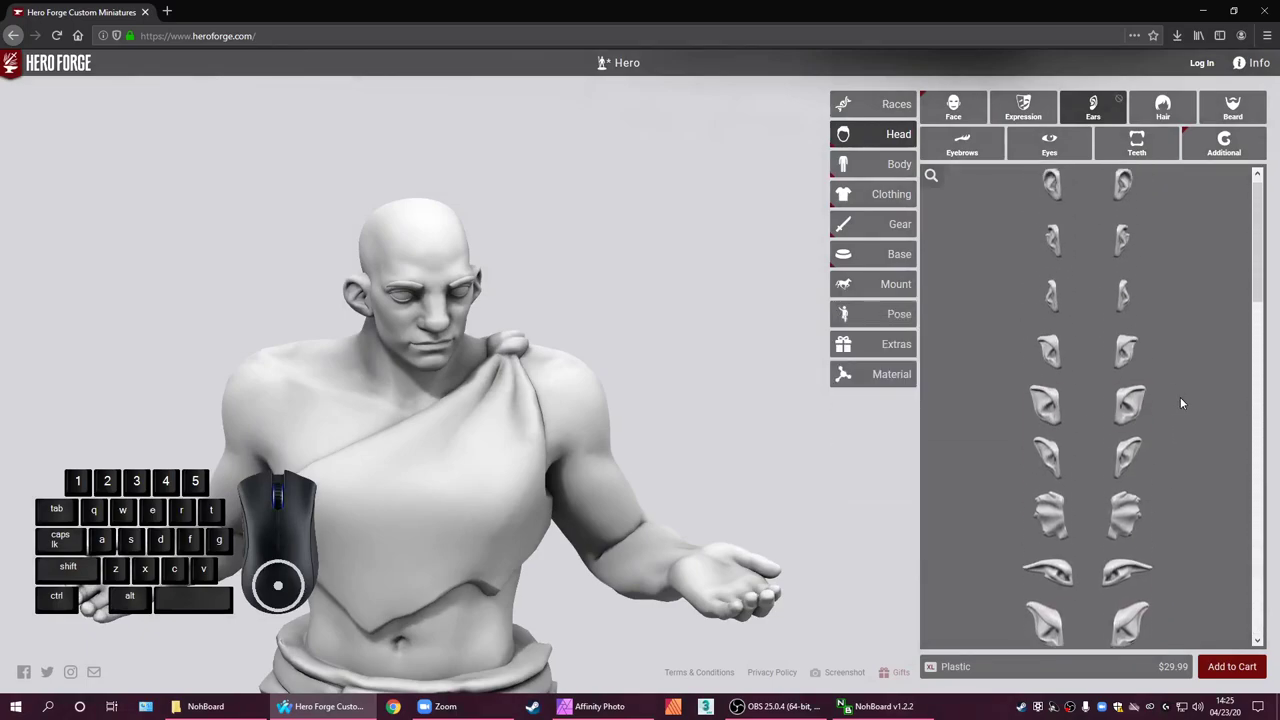
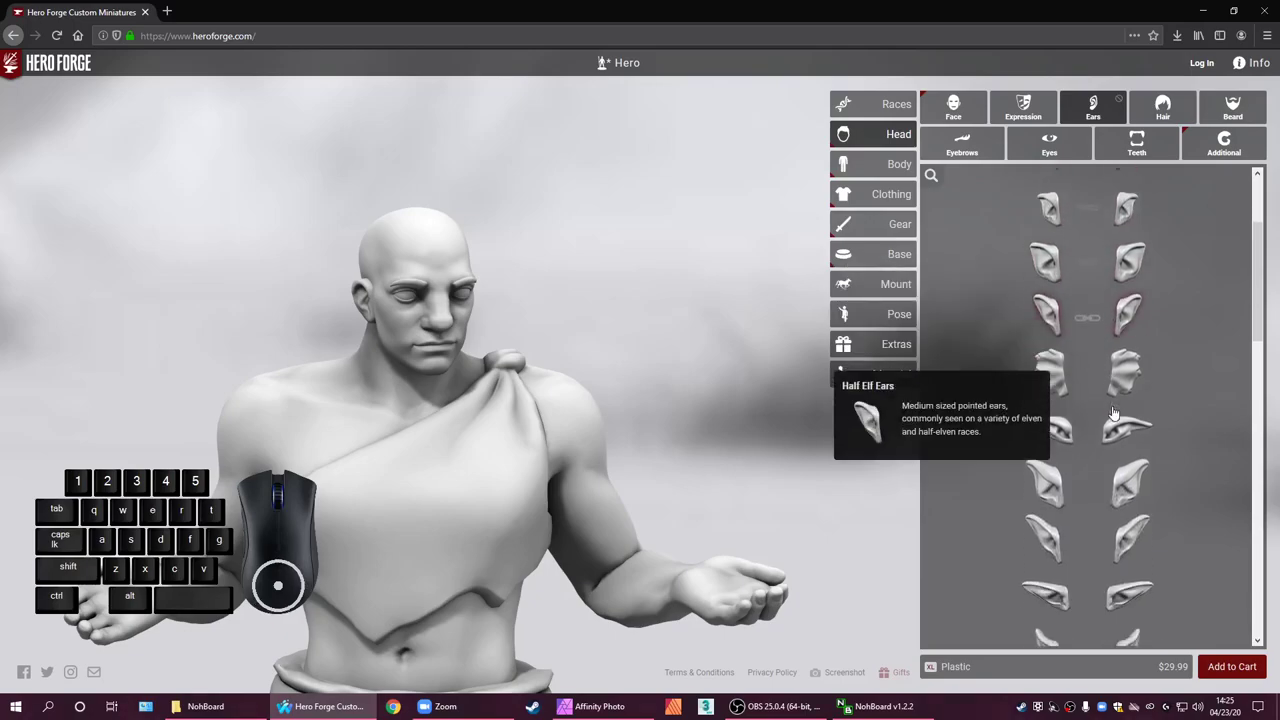
scroll(down, 3)
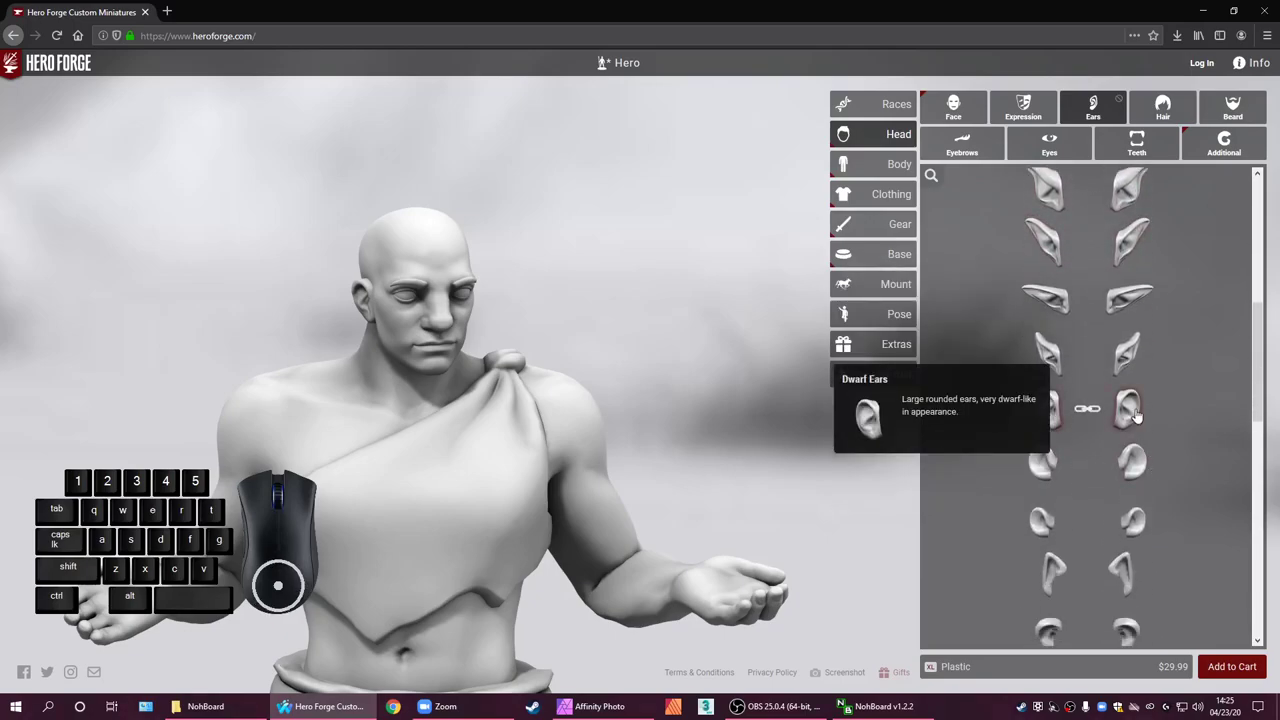
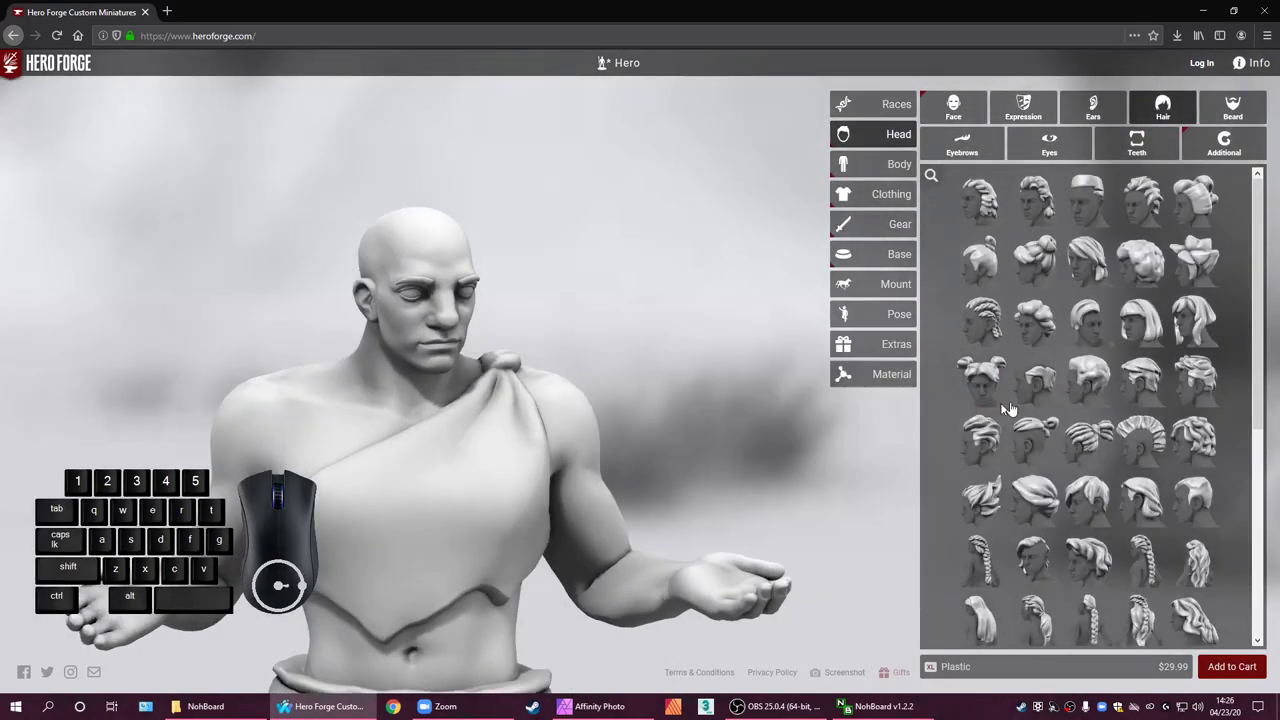
Scroll the hairstyle catalogue past Pigtails, Top Knot, Flat Top and Long Mane
scroll(down, 3)
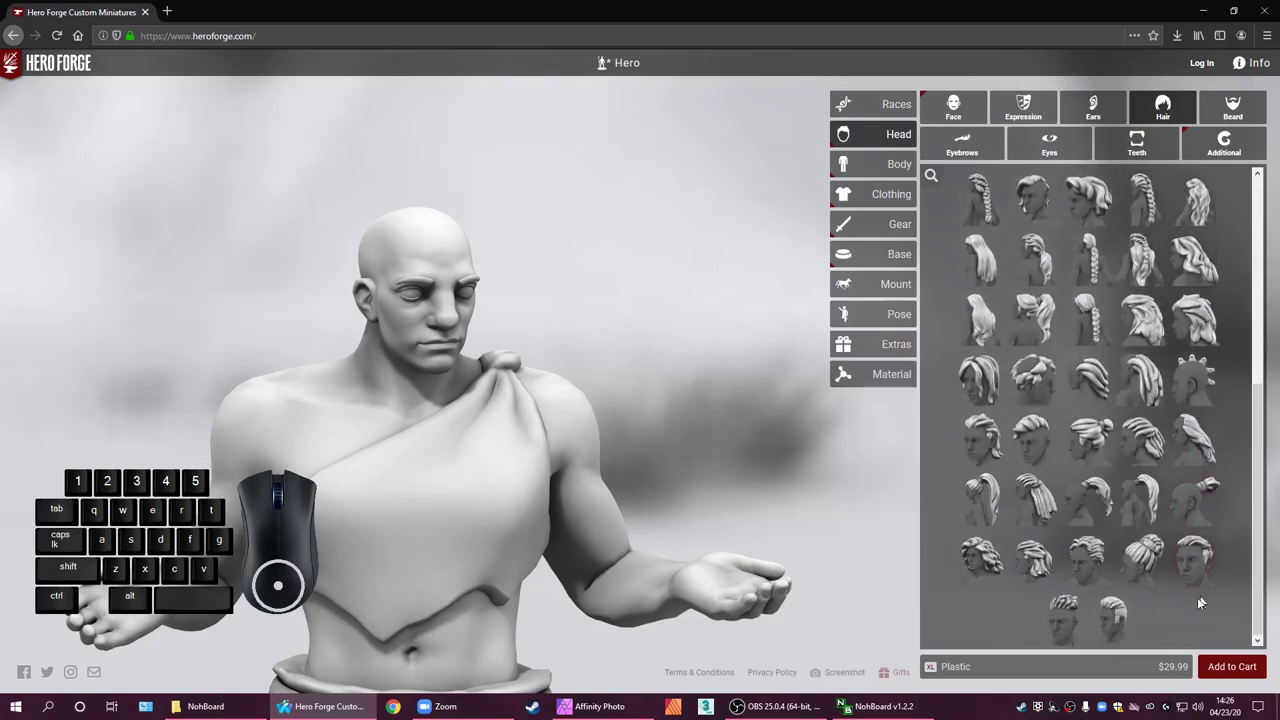
scroll(down, 3)
scroll(up, 3)
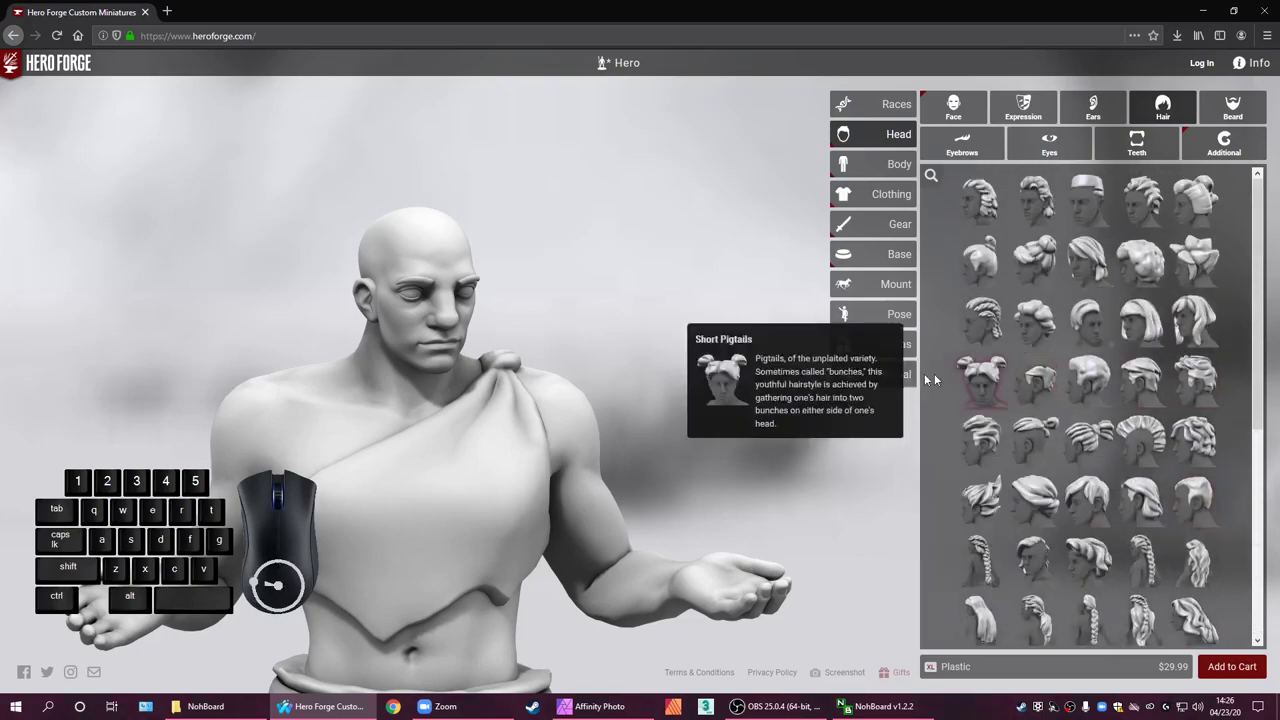
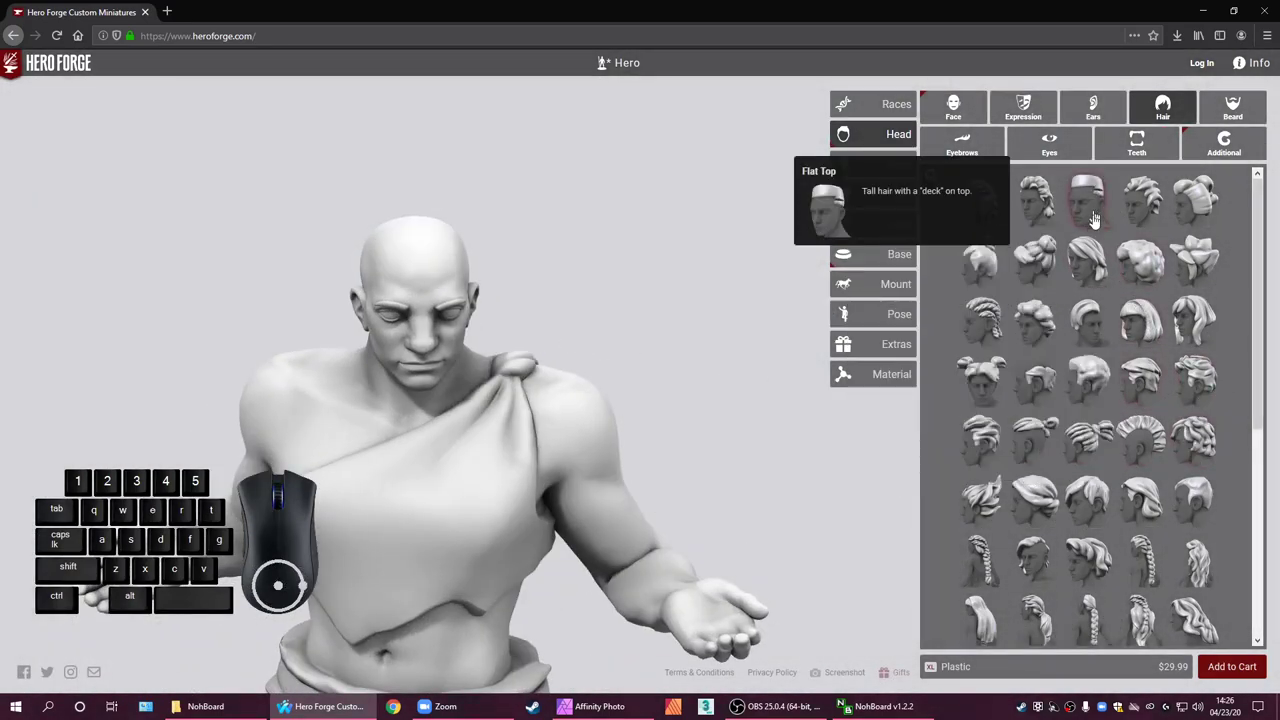
scroll(down, 3)
scroll(down, 3)
scroll(down, 3)
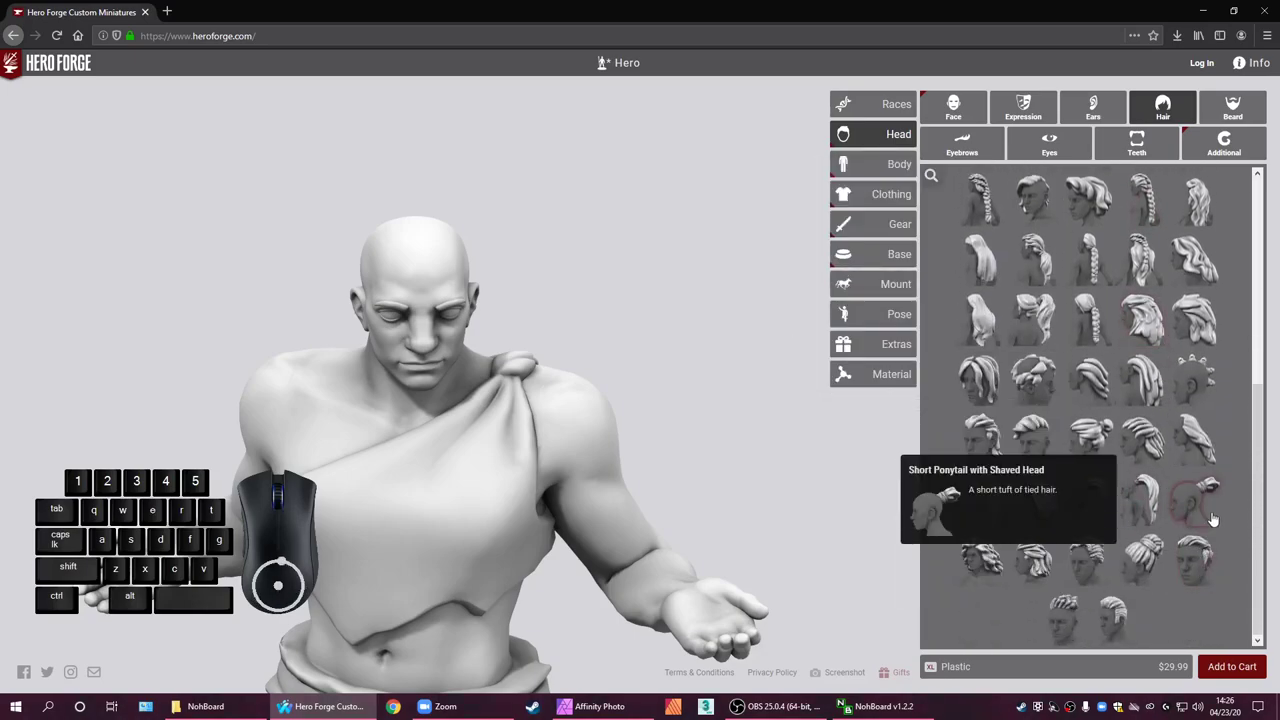
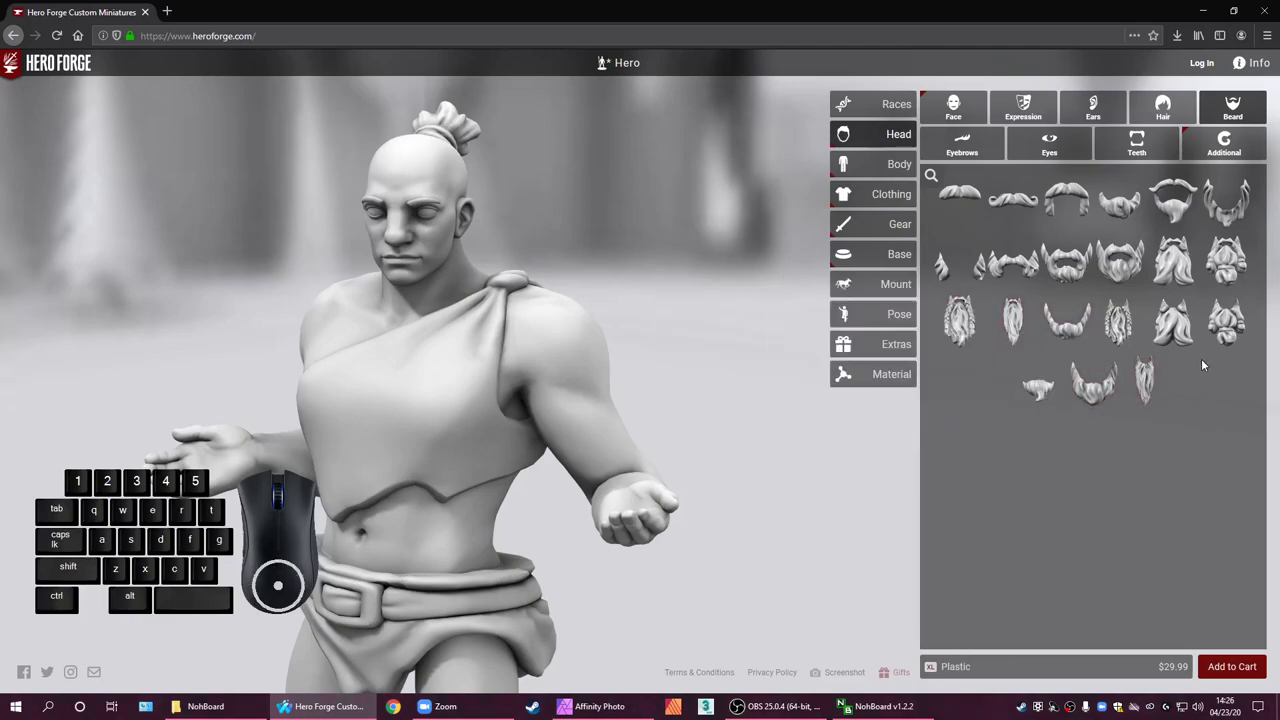
Try the three-pronged Tied Beard Sans Mustache, then remove it to keep the hero clean-shaven
click(1220, 316)
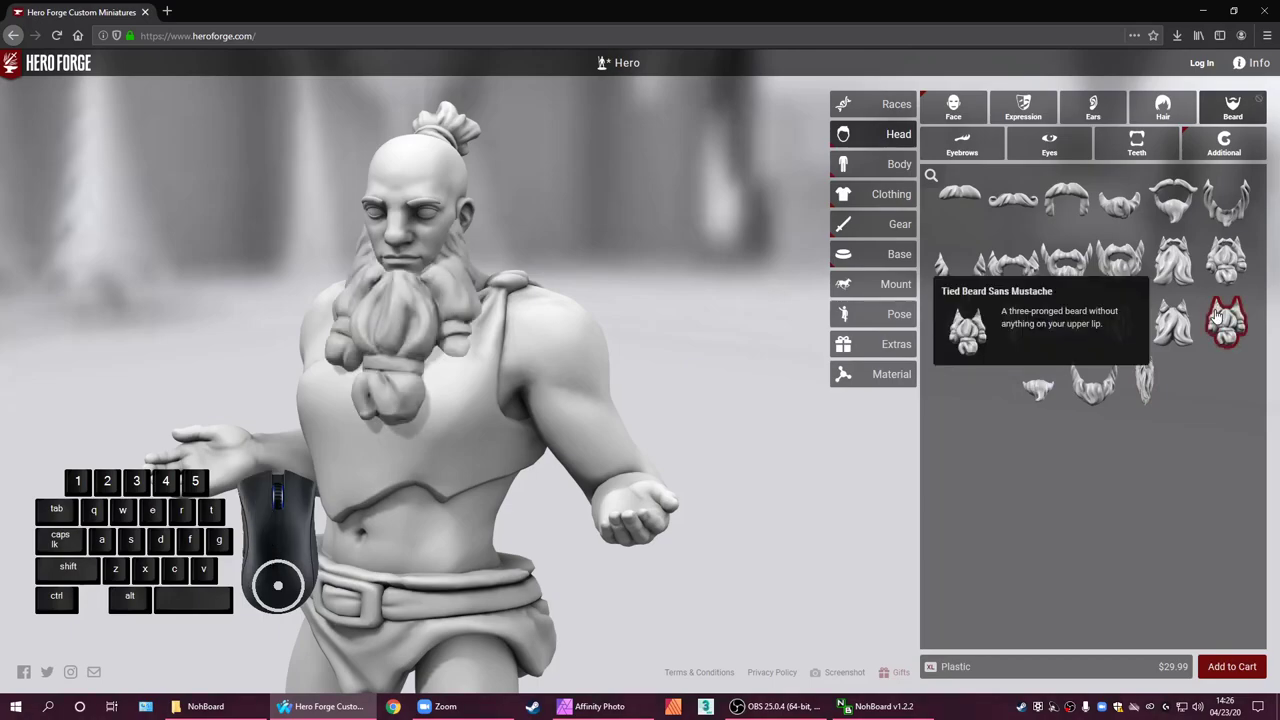
click(1220, 316)
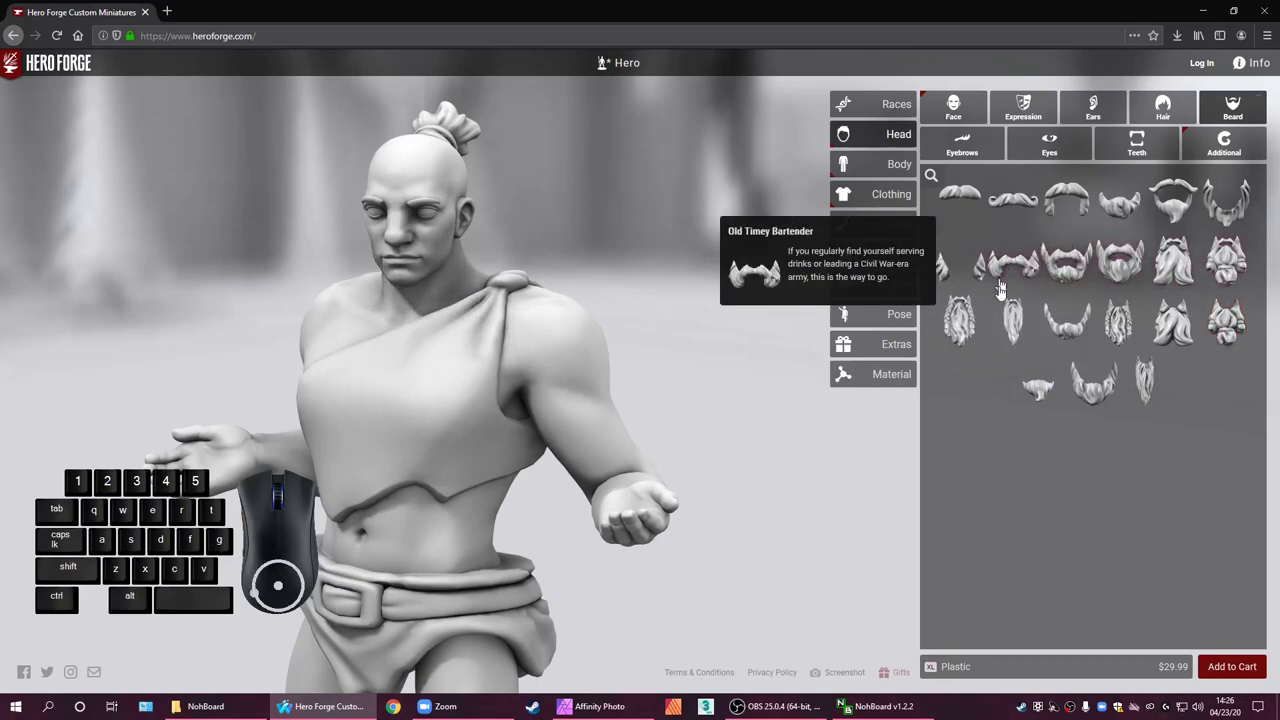
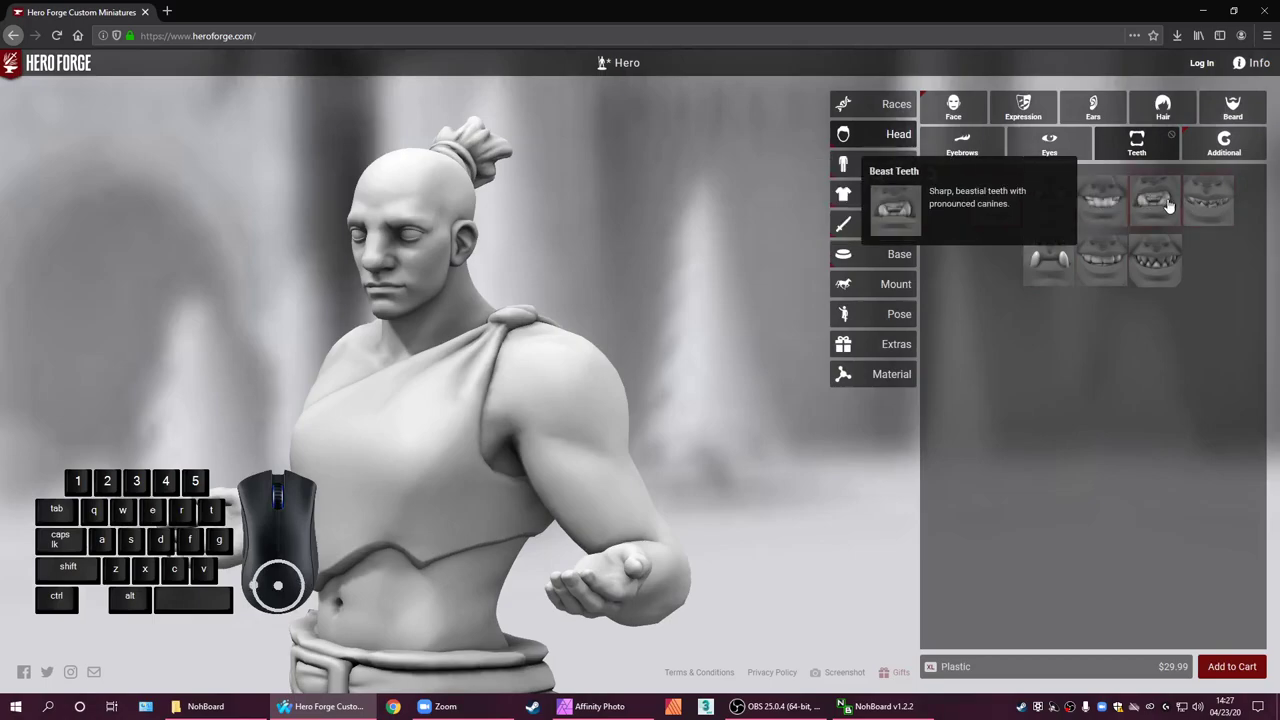
In Head > Additional, browse the extra head attachments and add a pair of horns
click(1213, 146)
click(1059, 173)
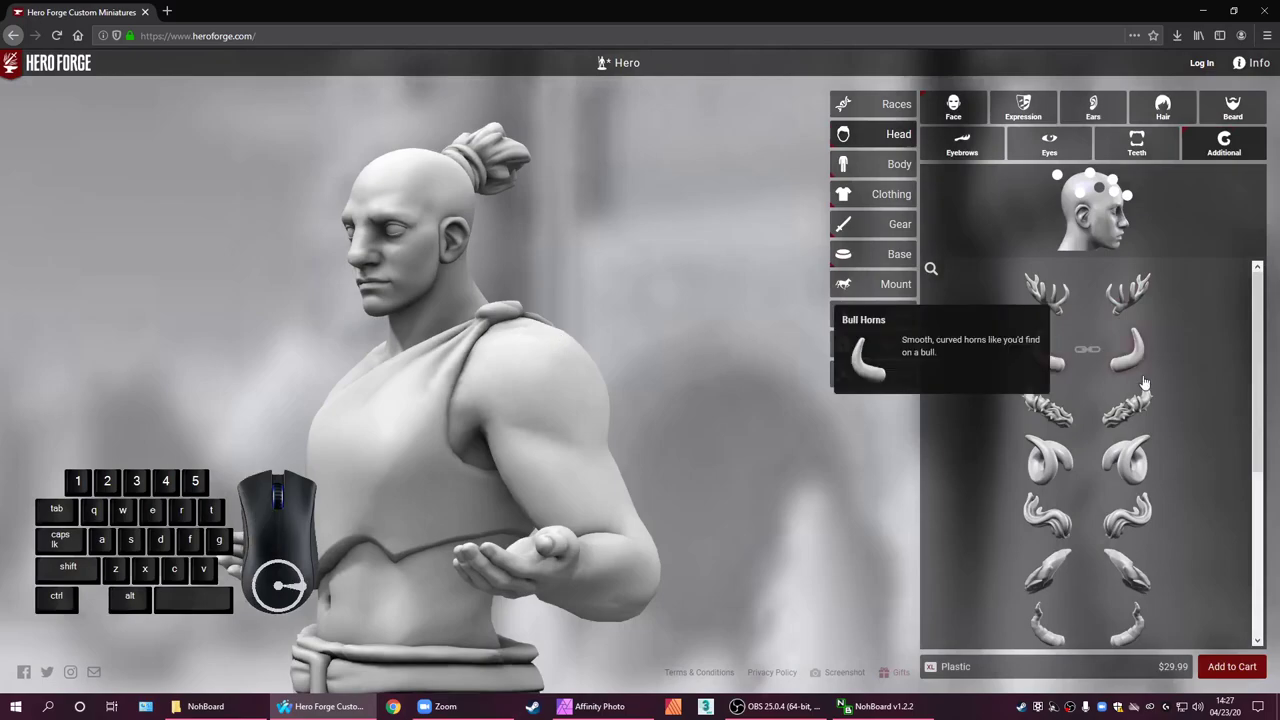
scroll(down, 3)
scroll(up, 3)
scroll(down, 3)
click(1059, 173)
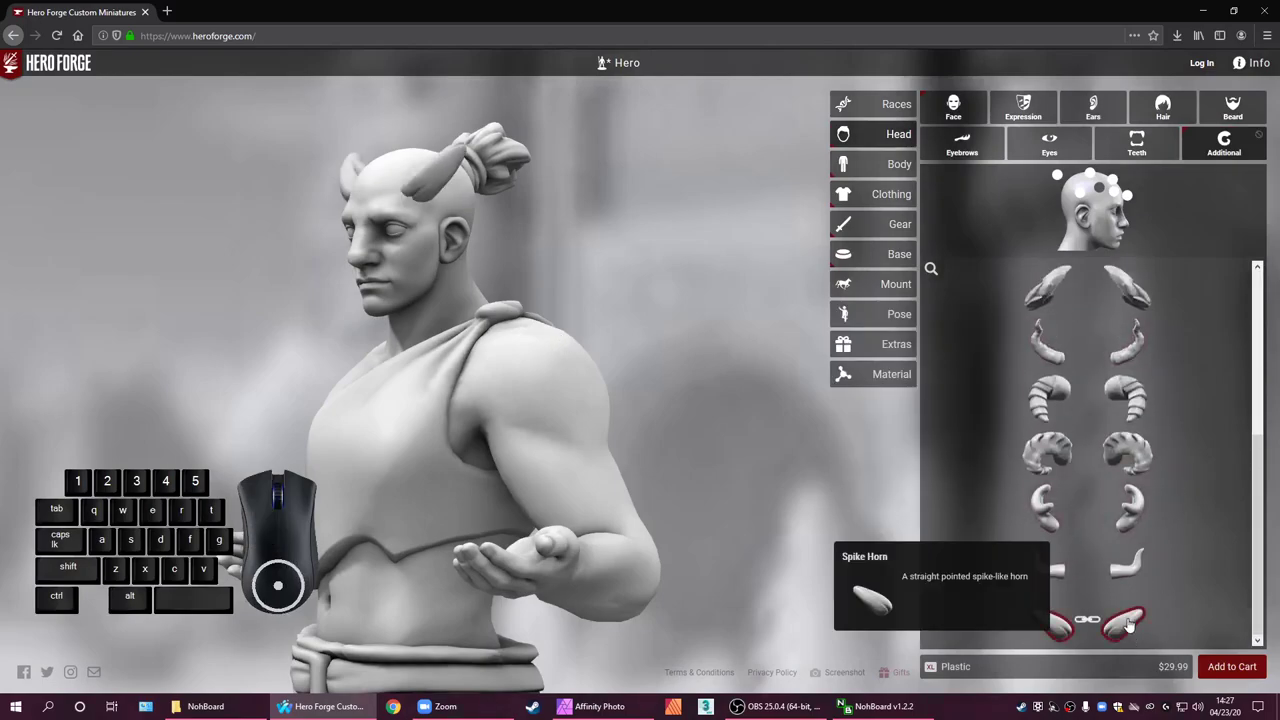
Try other horn shapes including short curved horns and eye stalks, removing the eye stalks
click(1118, 201)
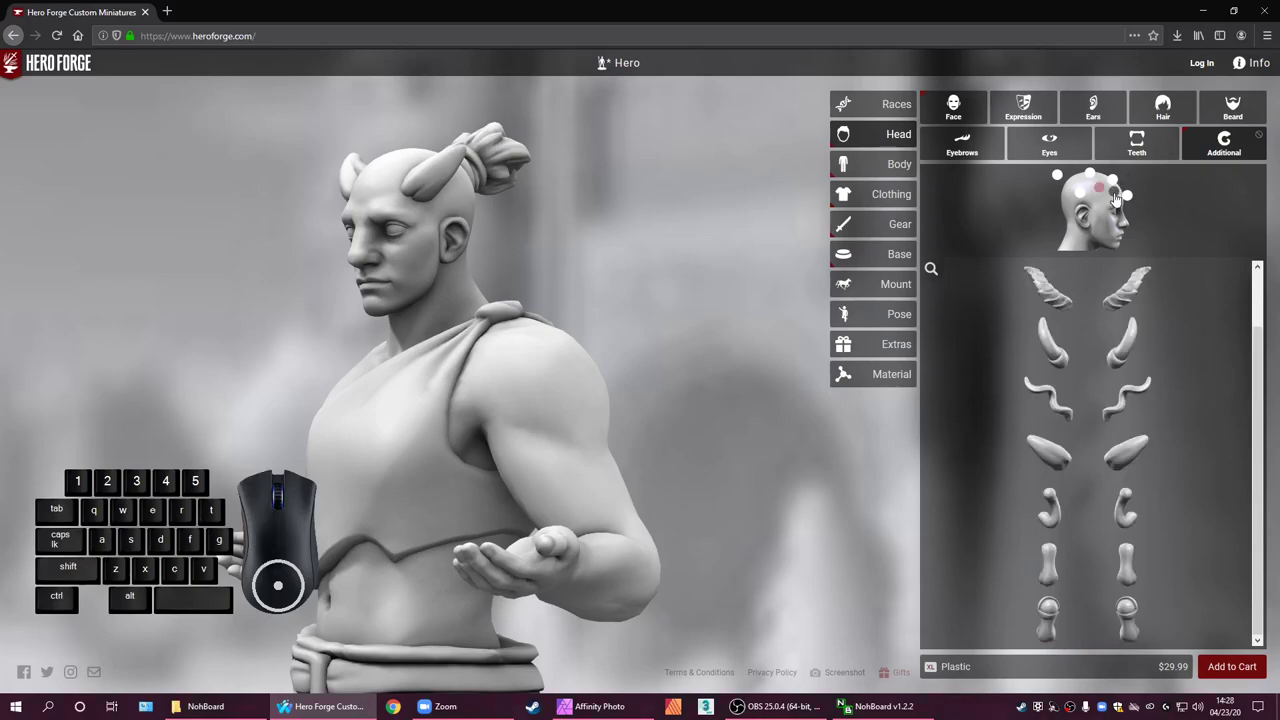
click(1059, 173)
click(1060, 172)
click(1060, 172)
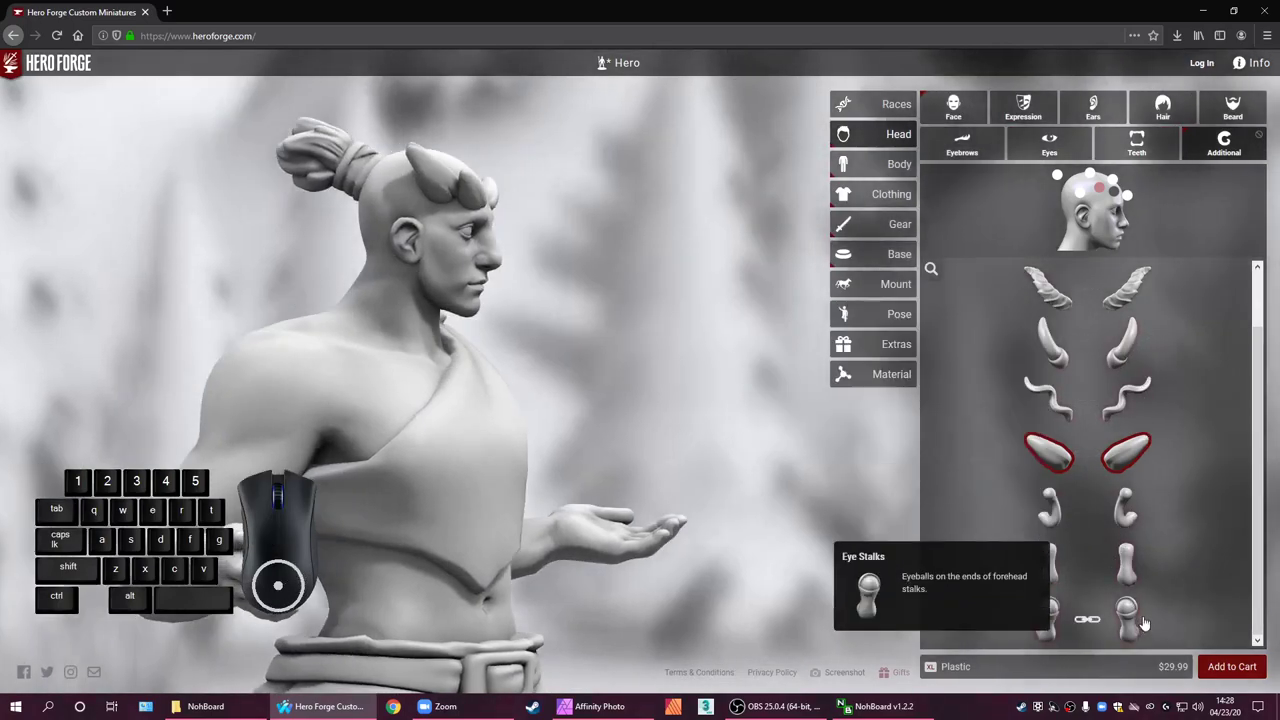
click(1060, 172)
click(1060, 172)
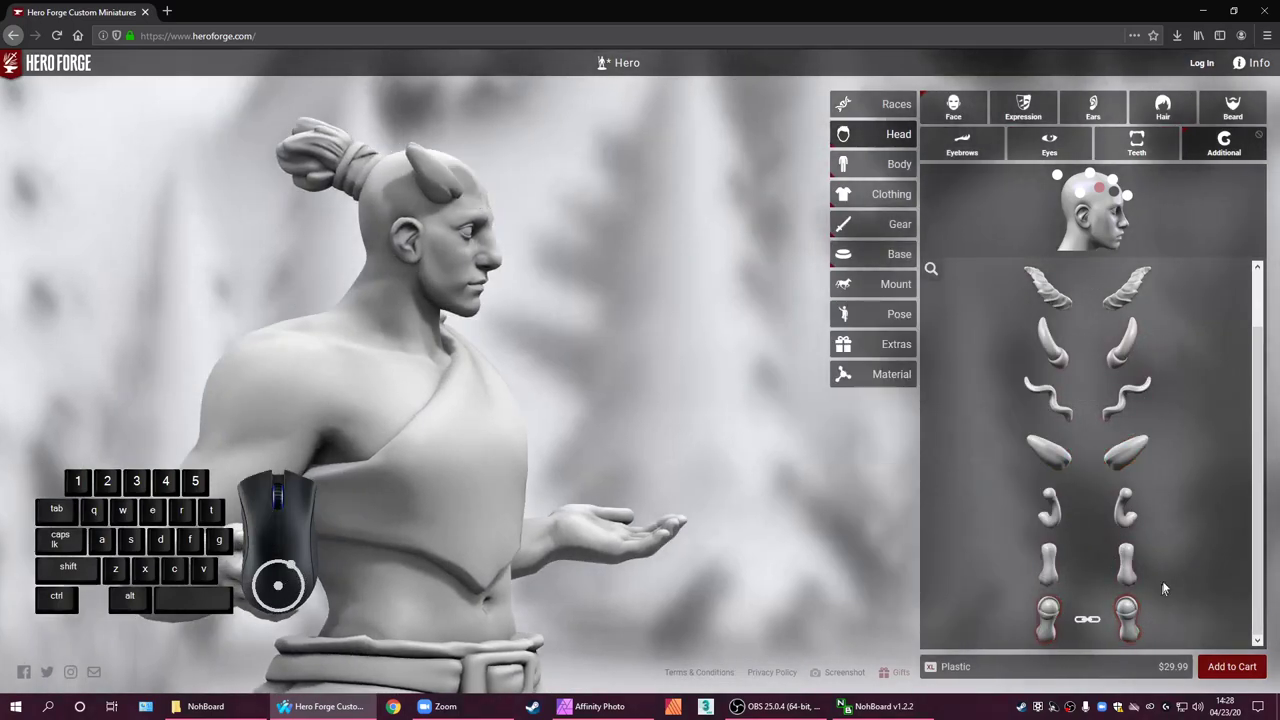
Try another attachment pair, clear it, and add a single horn on the forehead slot
scroll(down, 3)
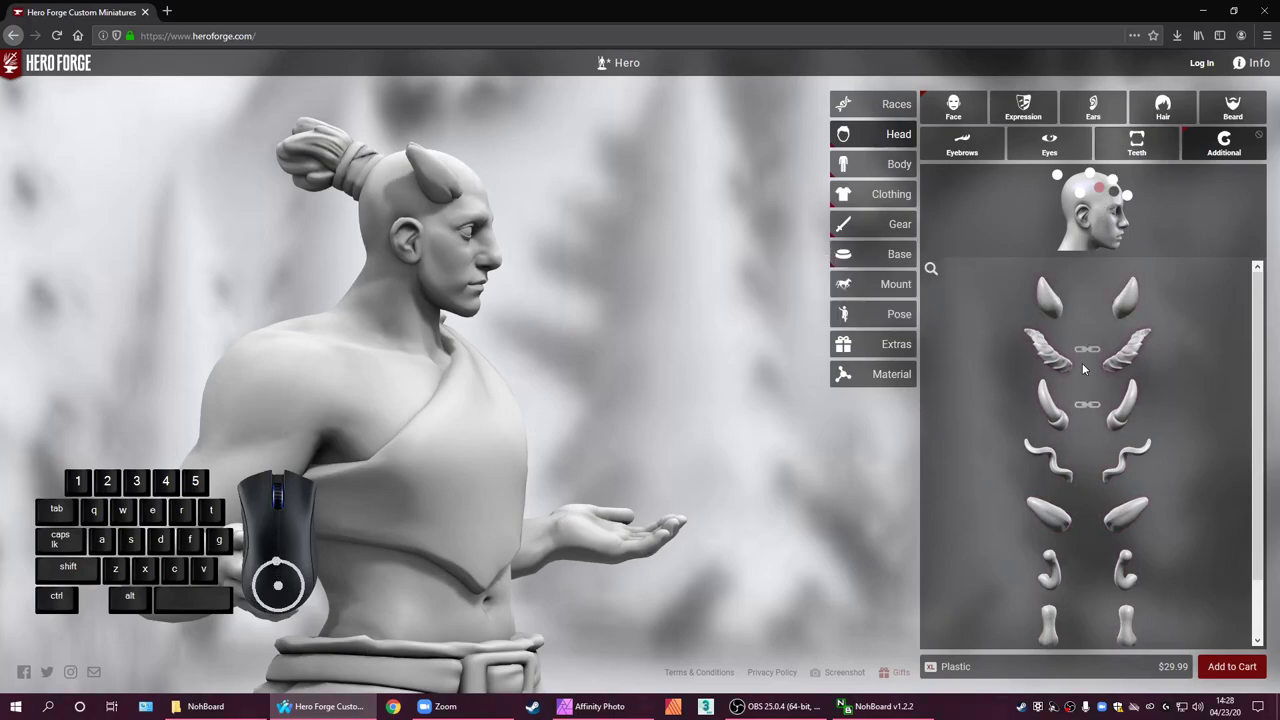
click(1103, 191)
scroll(down, 3)
click(1060, 172)
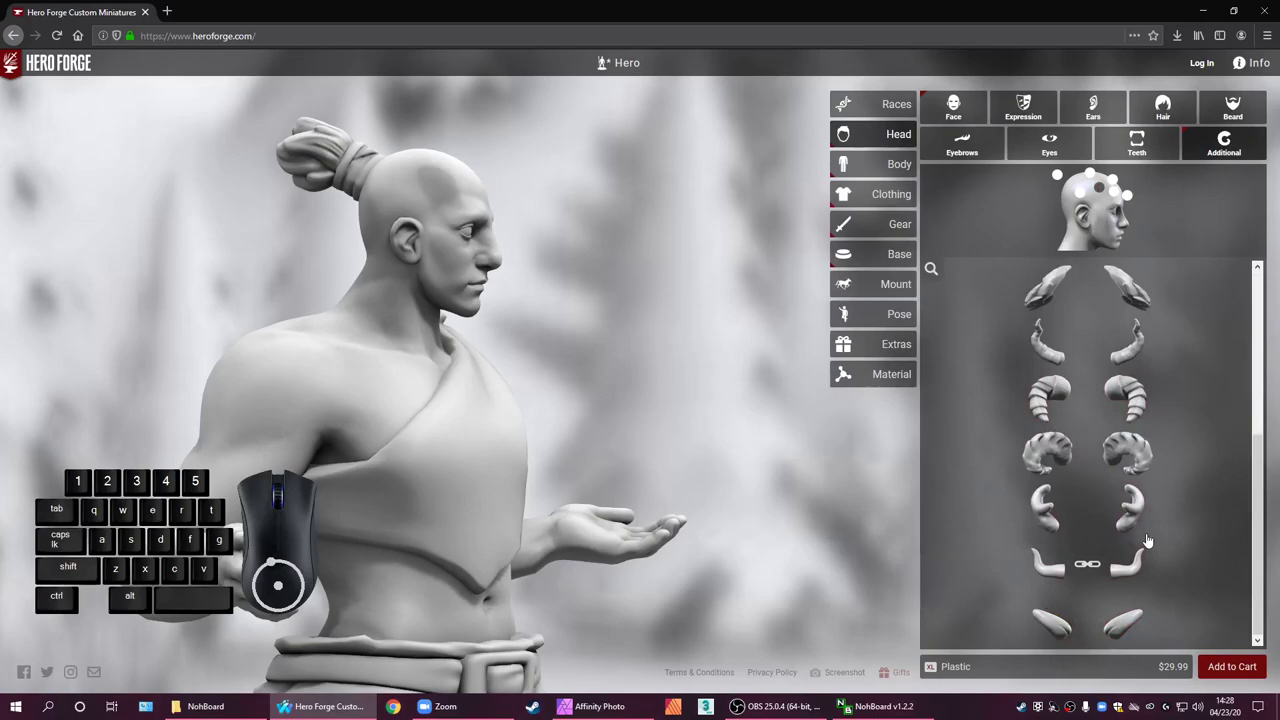
scroll(up, 3)
click(1060, 172)
click(1135, 205)
click(1060, 172)
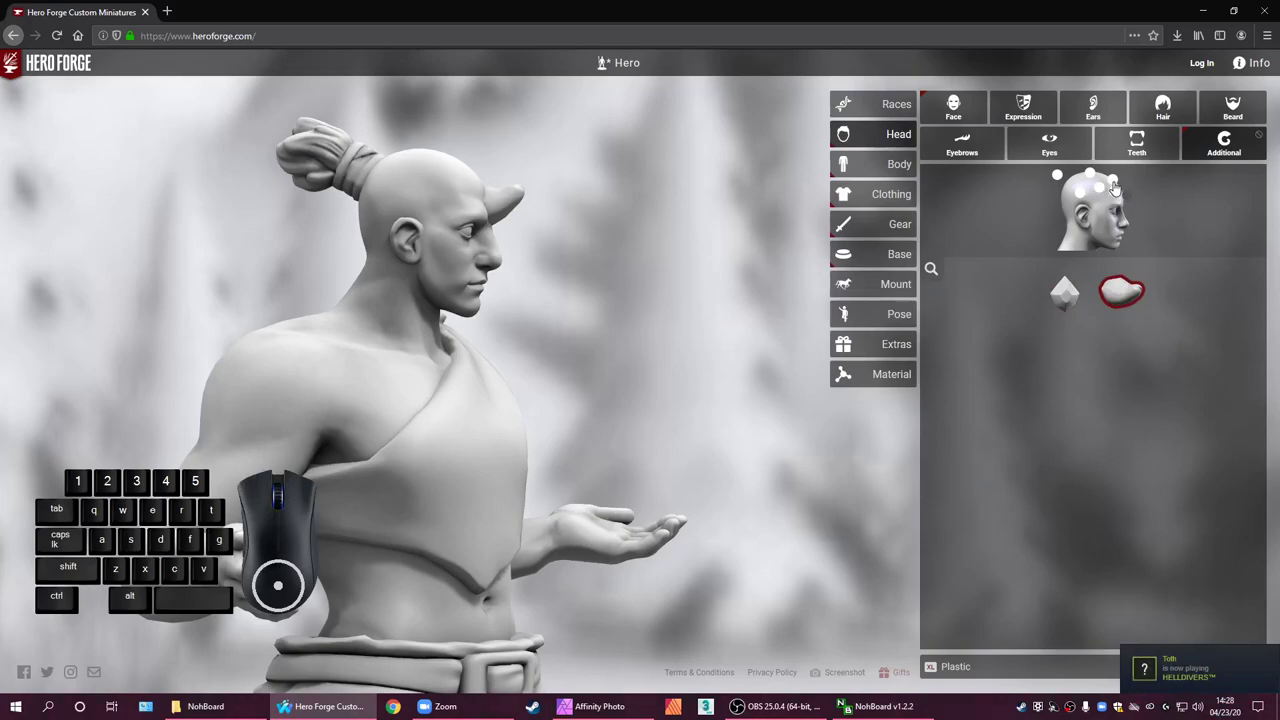
Switch between head attachment points and preview different horn styles on each
click(1116, 199)
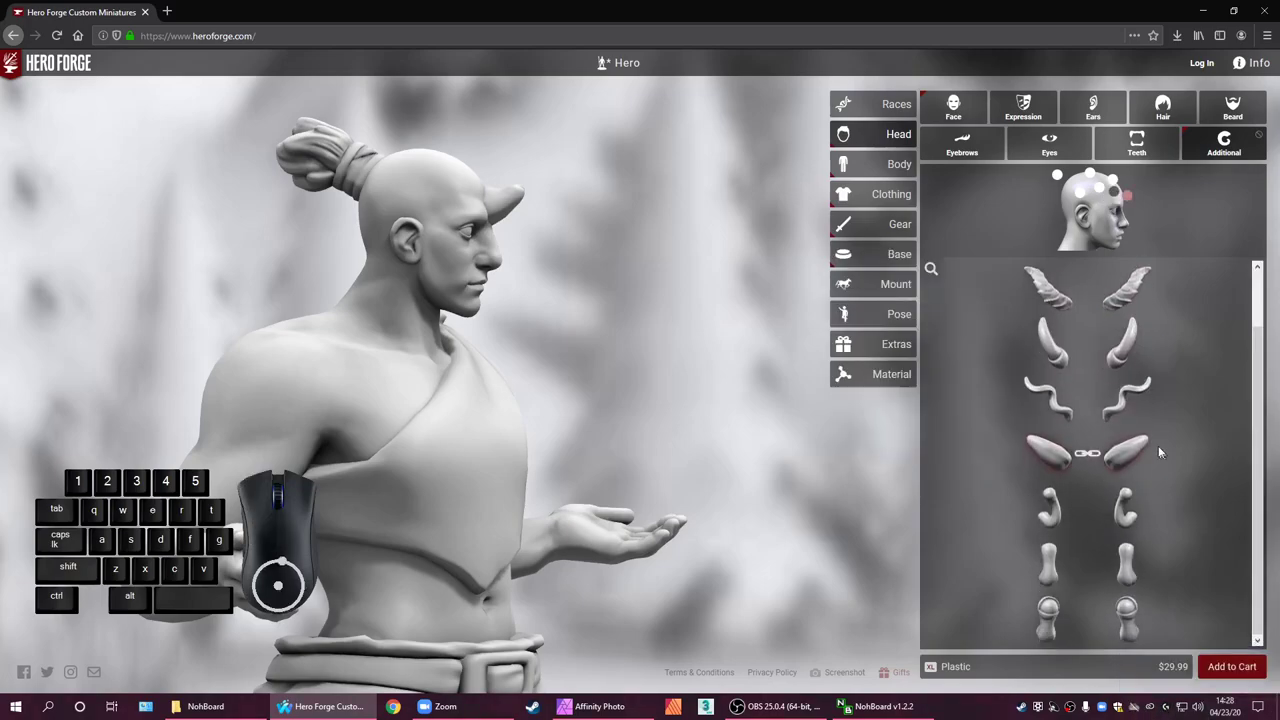
click(1060, 172)
click(1060, 172)
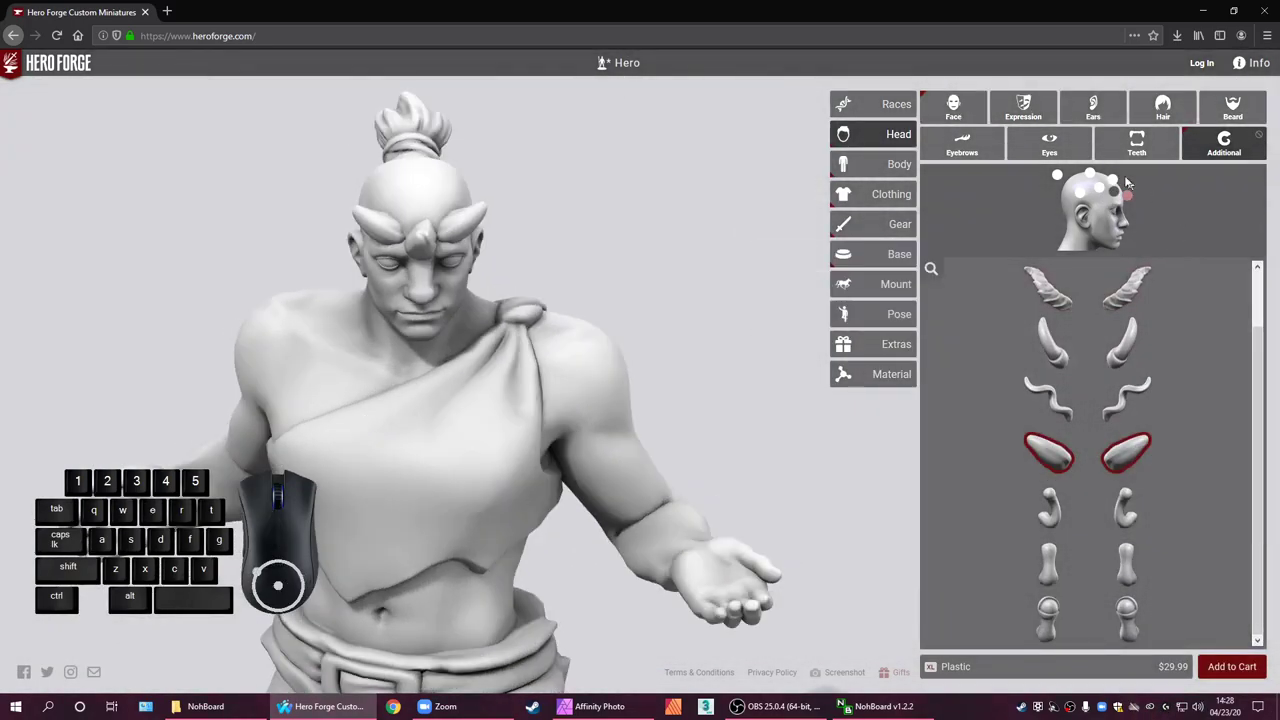
click(1118, 183)
click(1128, 299)
click(1059, 173)
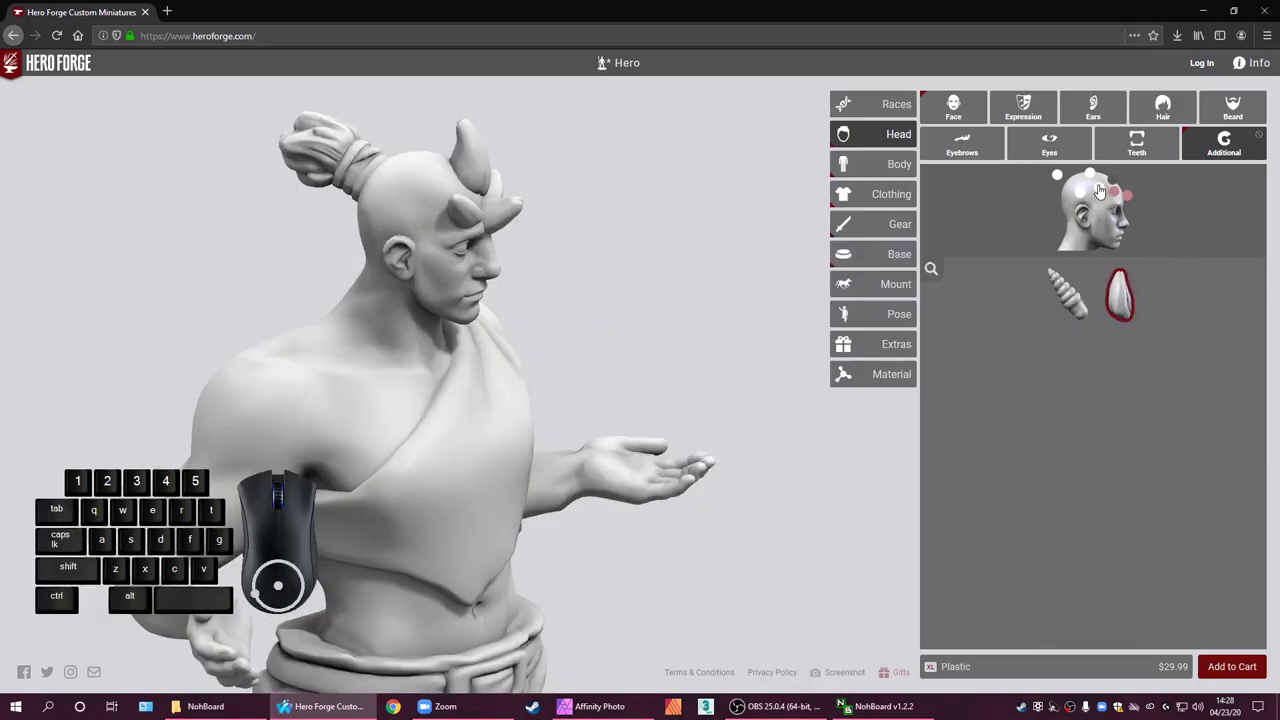
click(1102, 193)
click(1154, 566)
Cycle through further horn styles on another head attachment point
click(1059, 173)
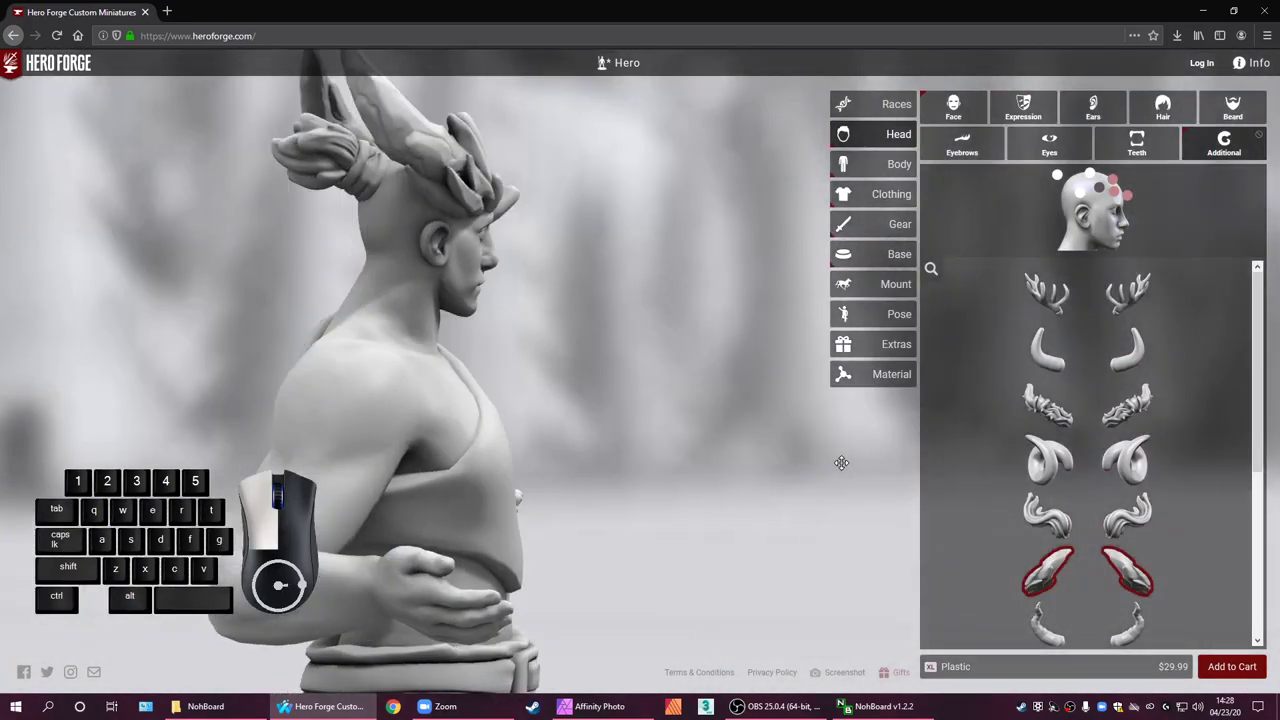
scroll(down, 3)
click(1059, 173)
click(1059, 173)
click(1059, 173)
click(1059, 173)
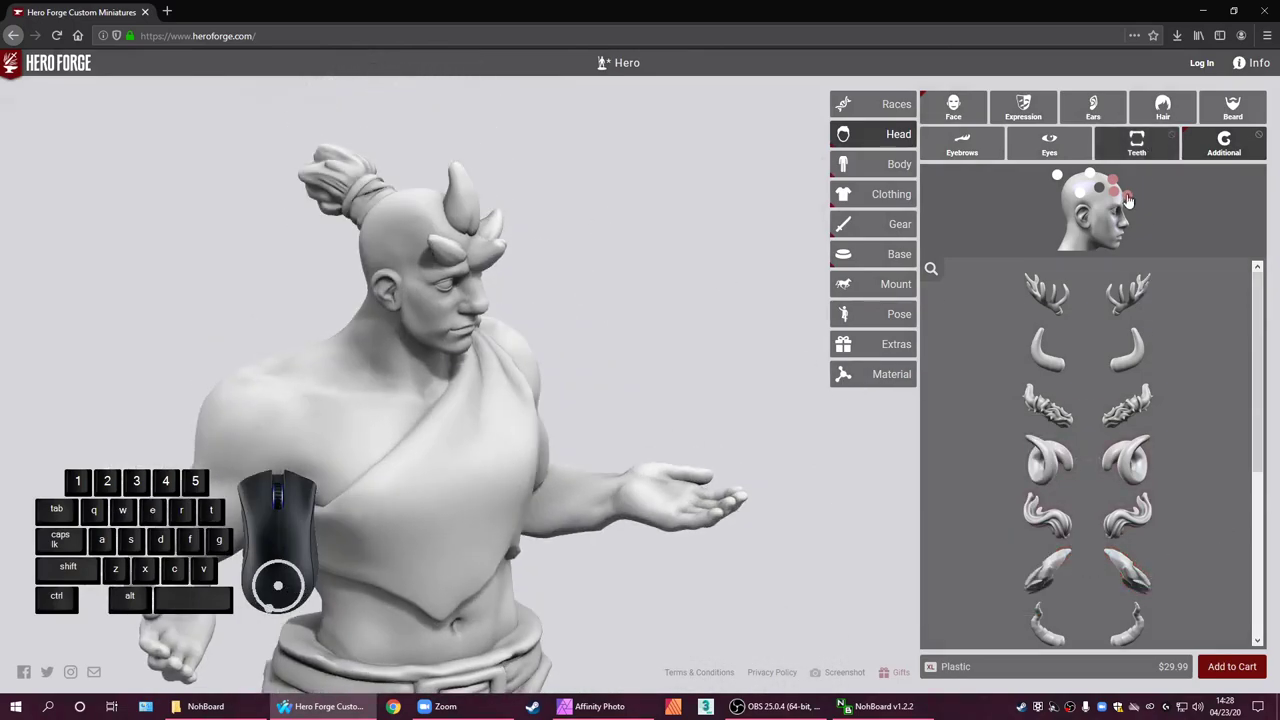
click(1059, 173)
Clear every horn slot so no horns remain, and turn the figure to check the bare head
click(1115, 200)
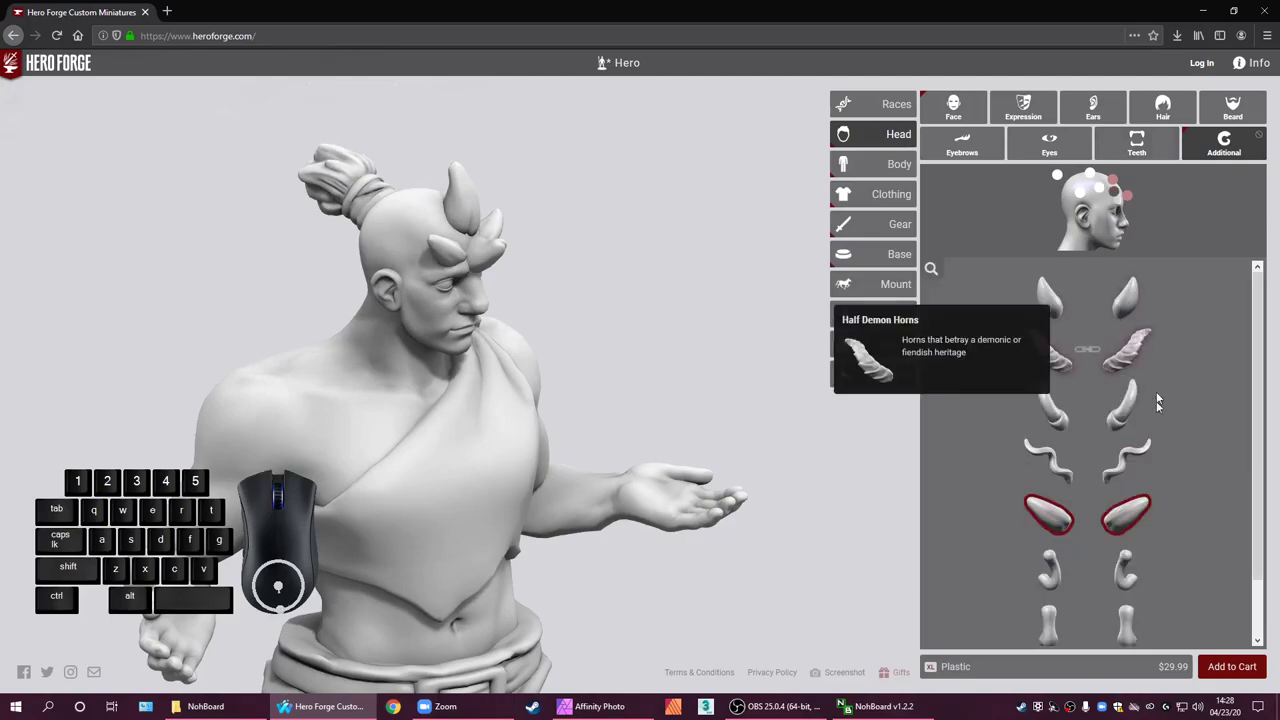
click(1059, 173)
click(1059, 173)
click(1116, 187)
click(1059, 173)
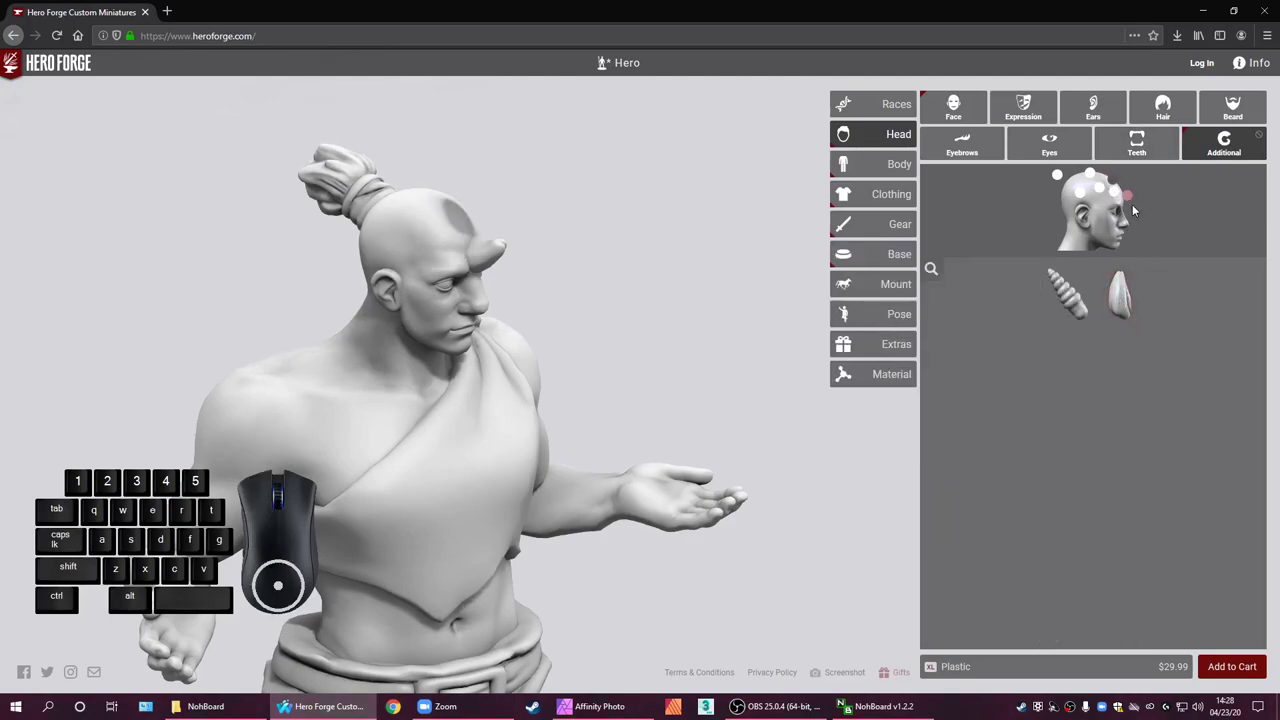
click(1135, 203)
click(1140, 308)
drag(846, 193, 846, 193)
click(846, 193)
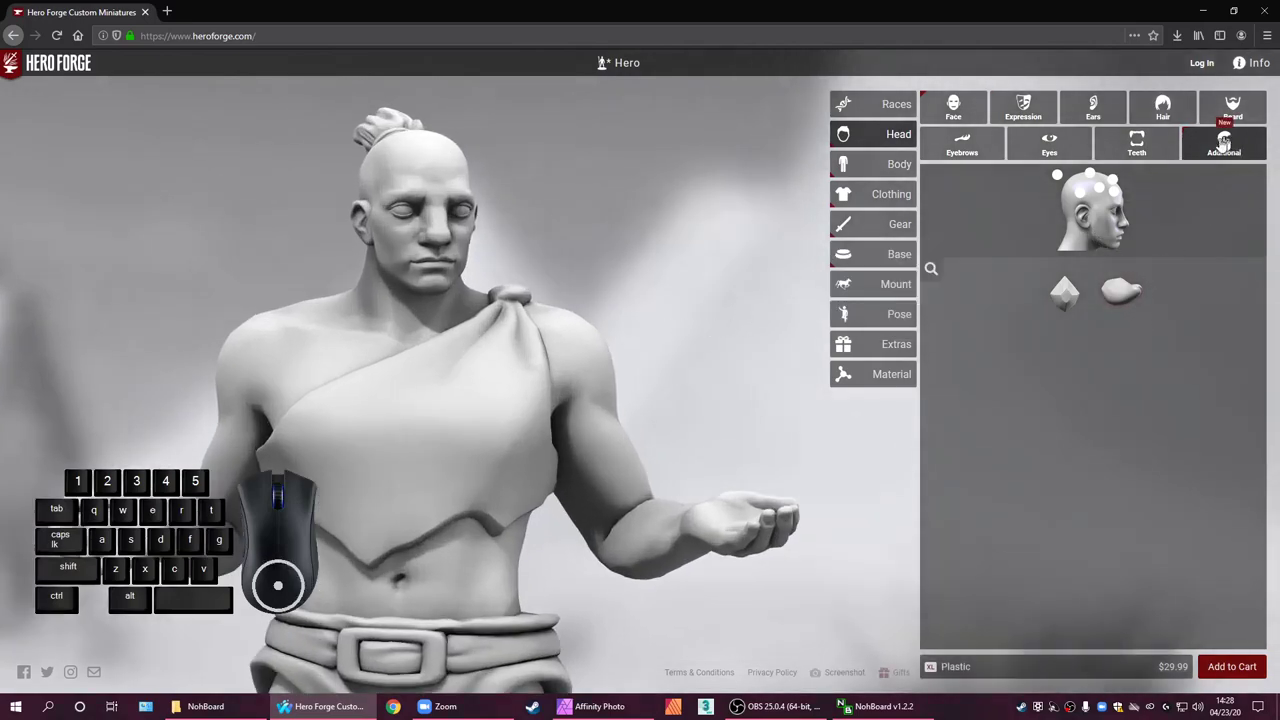
Browse Body > Torso (Skeleton, Gaunt) keeping the default, then view the Legs choices
click(879, 166)
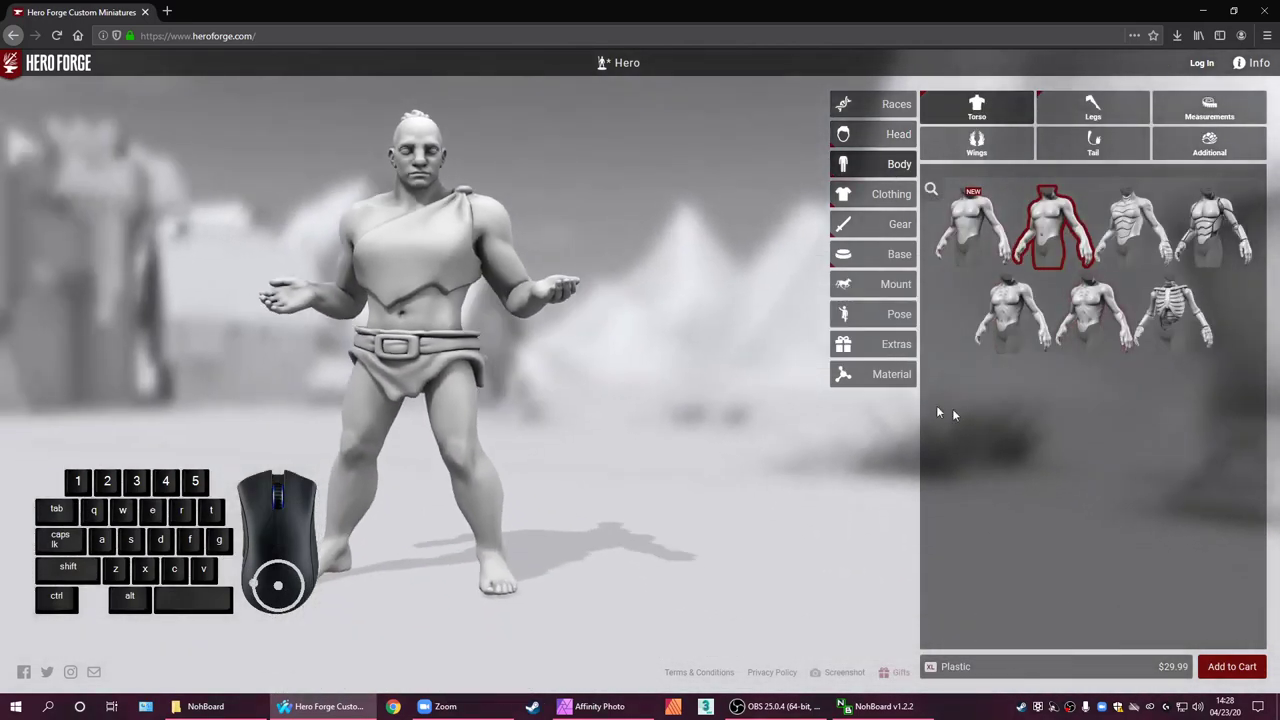
click(846, 193)
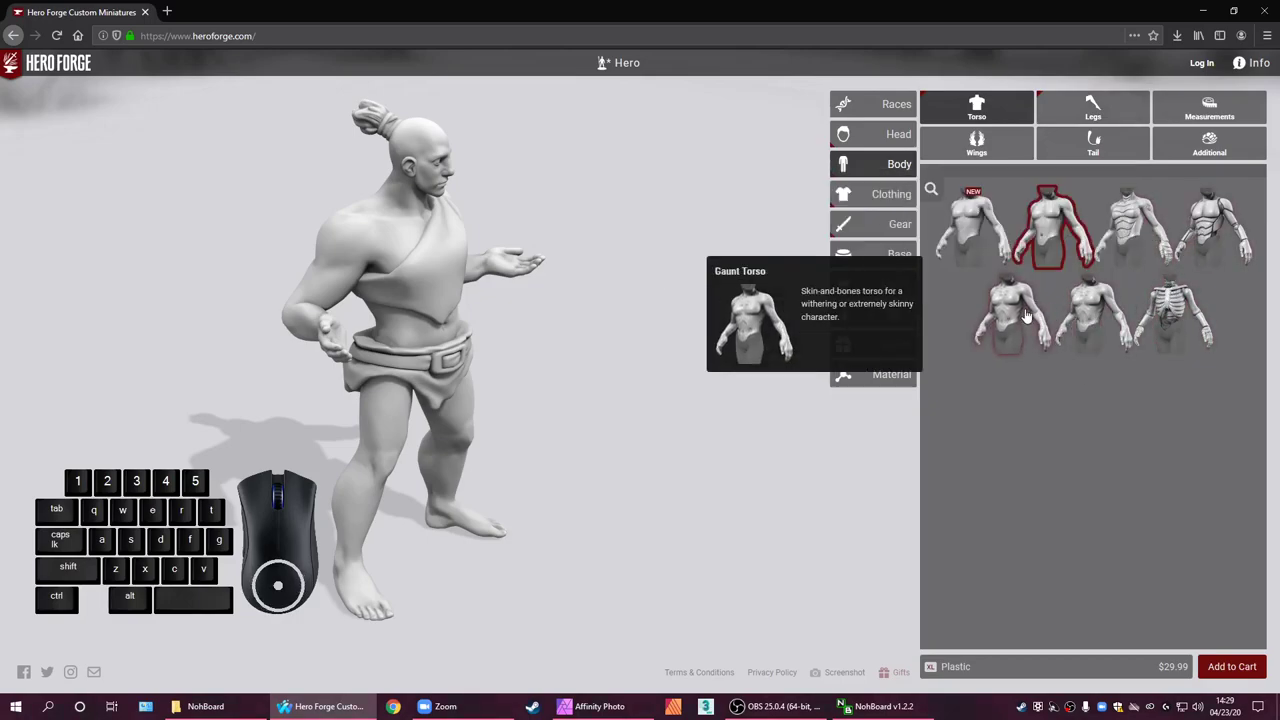
click(846, 193)
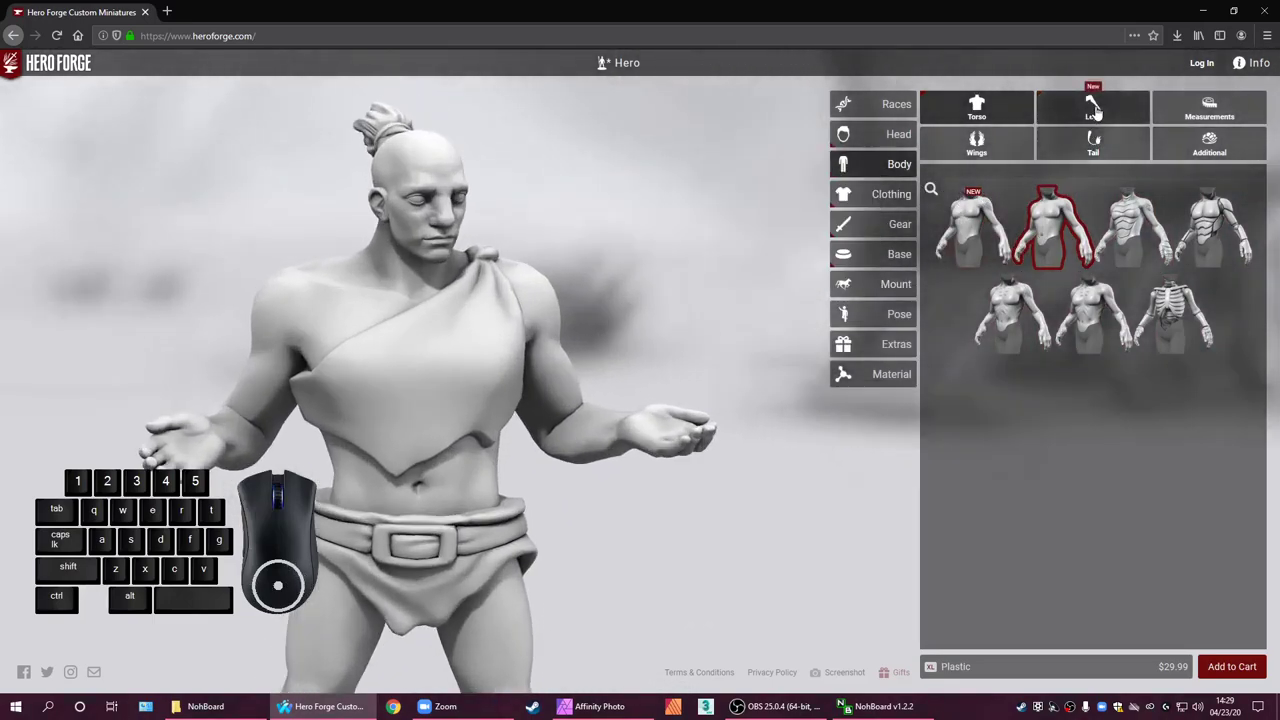
click(1099, 114)
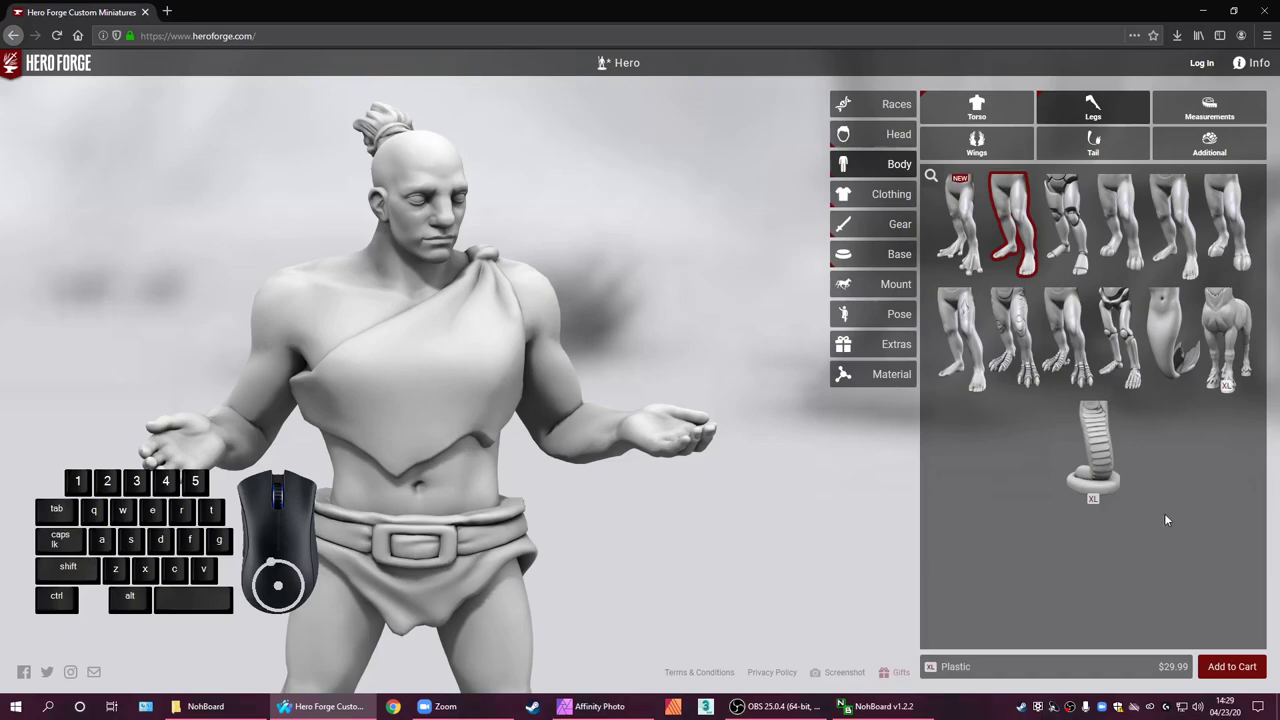
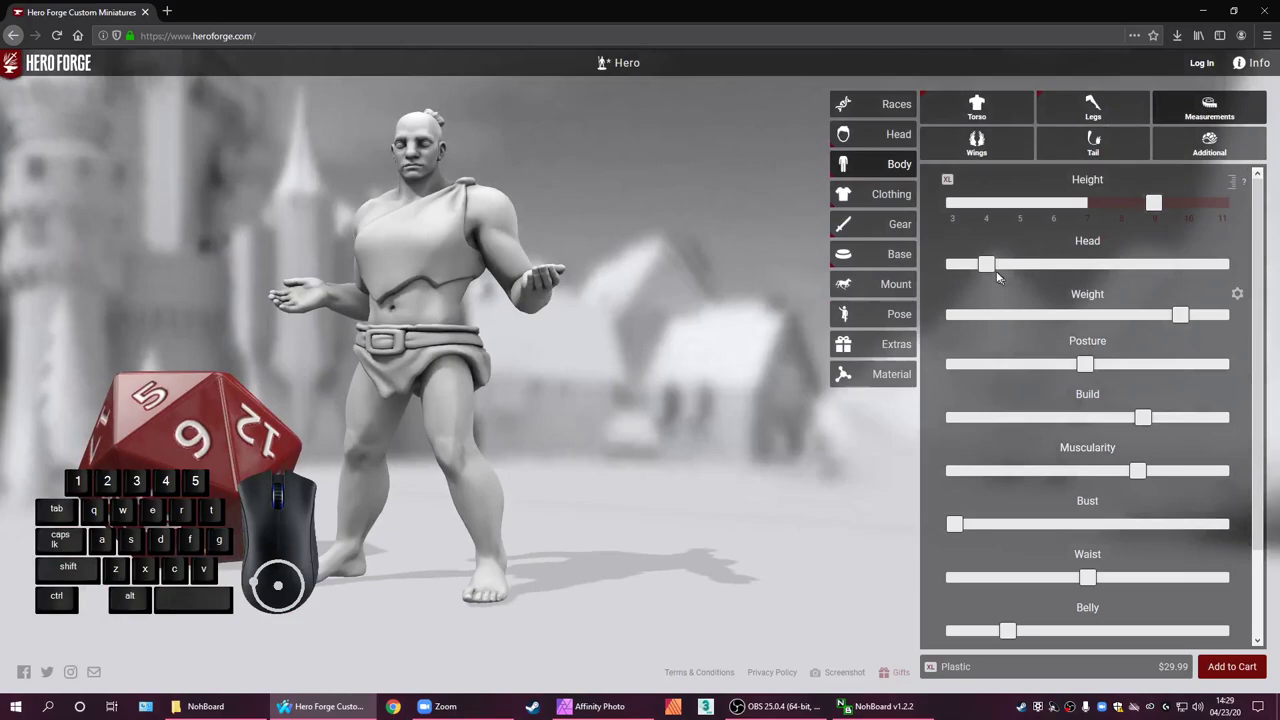
Enlarge the half-giant's head and reduce his weight
drag(997, 272, 1062, 262)
click(1085, 201)
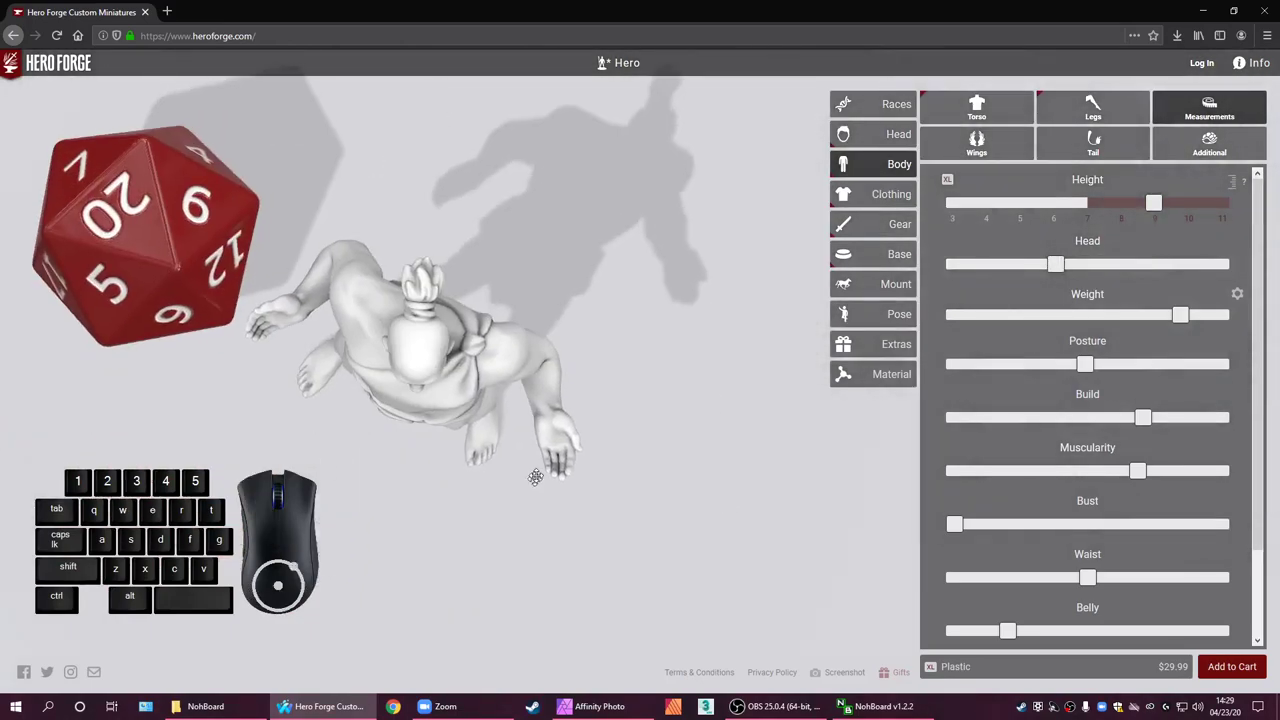
drag(1056, 271, 1070, 275)
click(1226, 416)
scroll(up, 3)
click(1226, 416)
scroll(down, 3)
click(1226, 416)
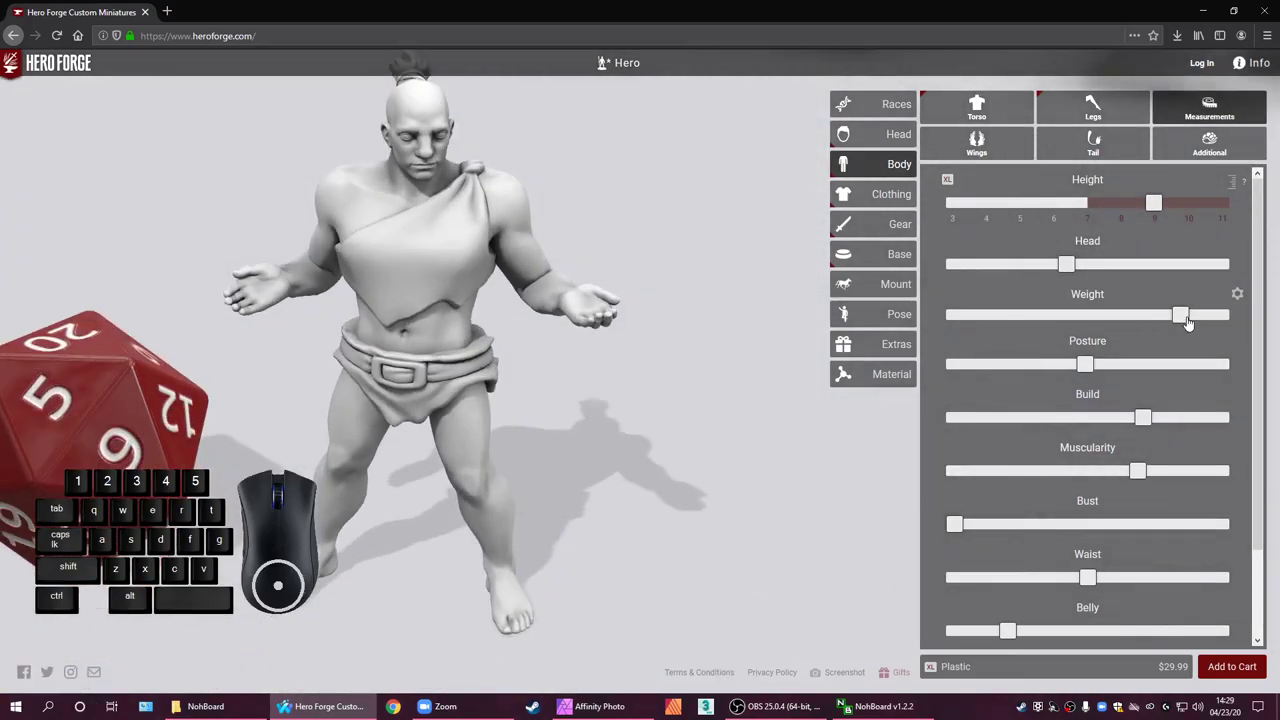
drag(1226, 416, 1132, 315)
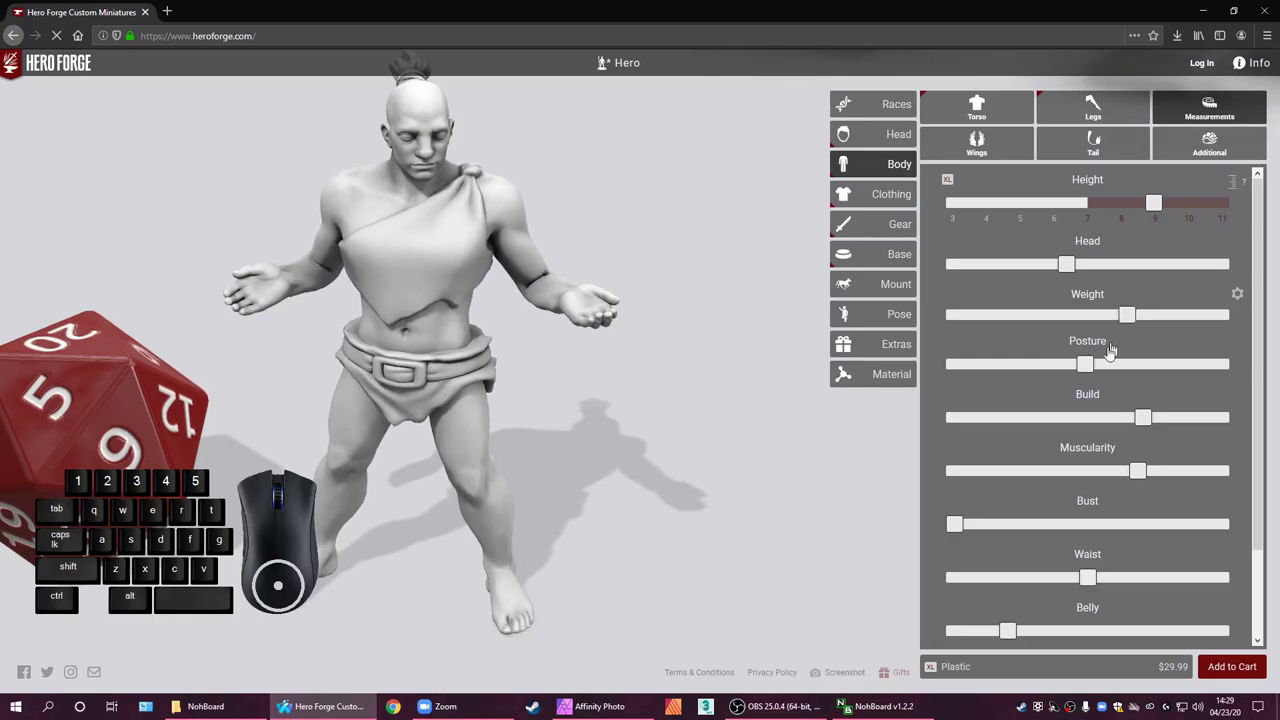
Raise the figure's Posture value
click(1226, 416)
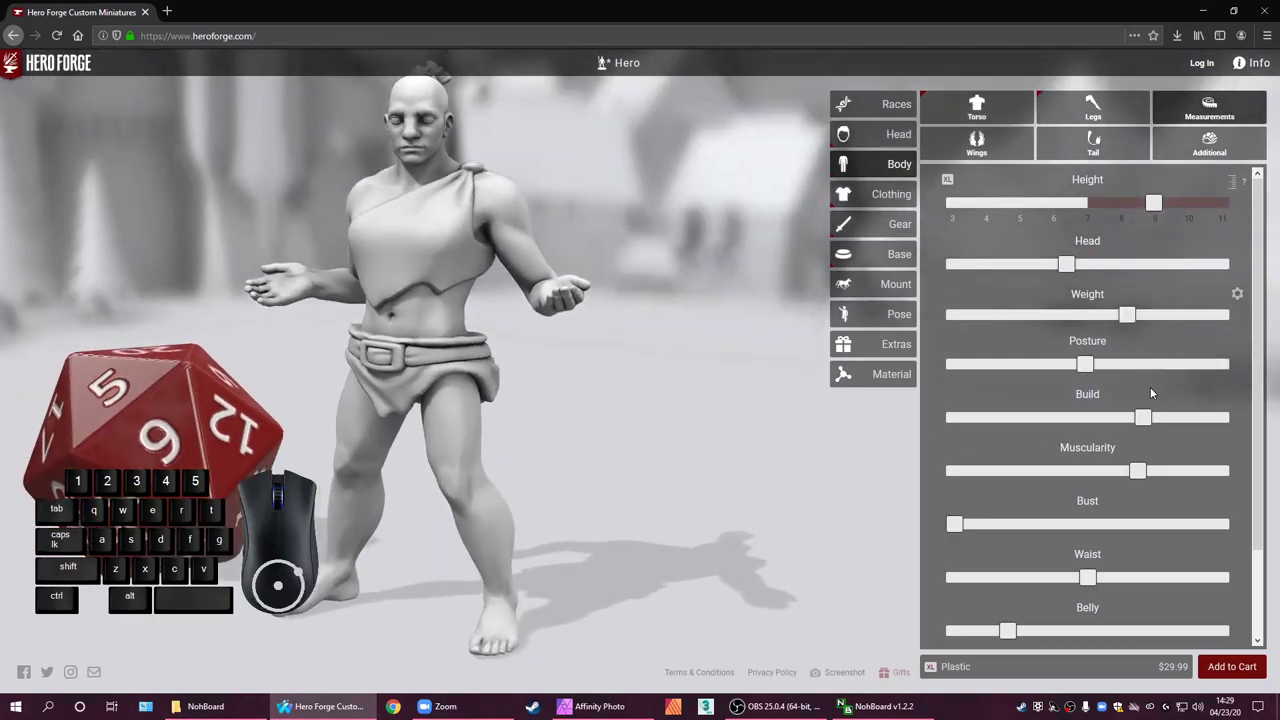
click(1226, 416)
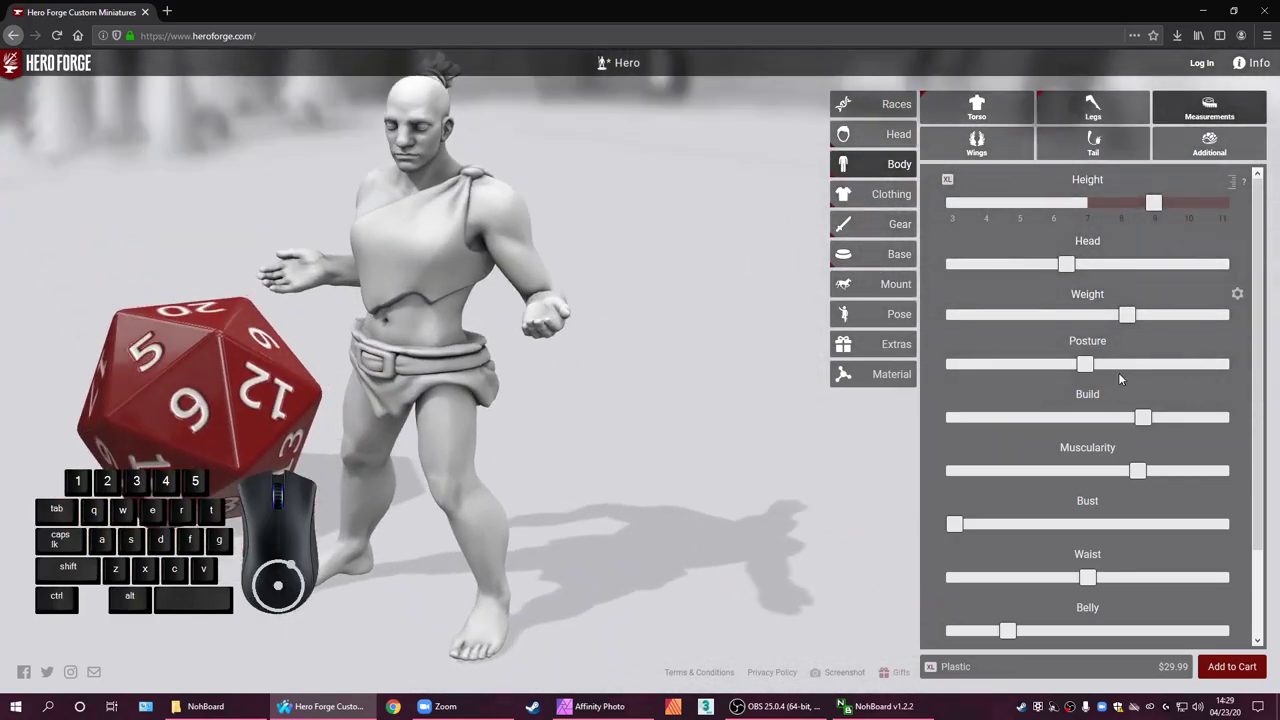
click(1226, 416)
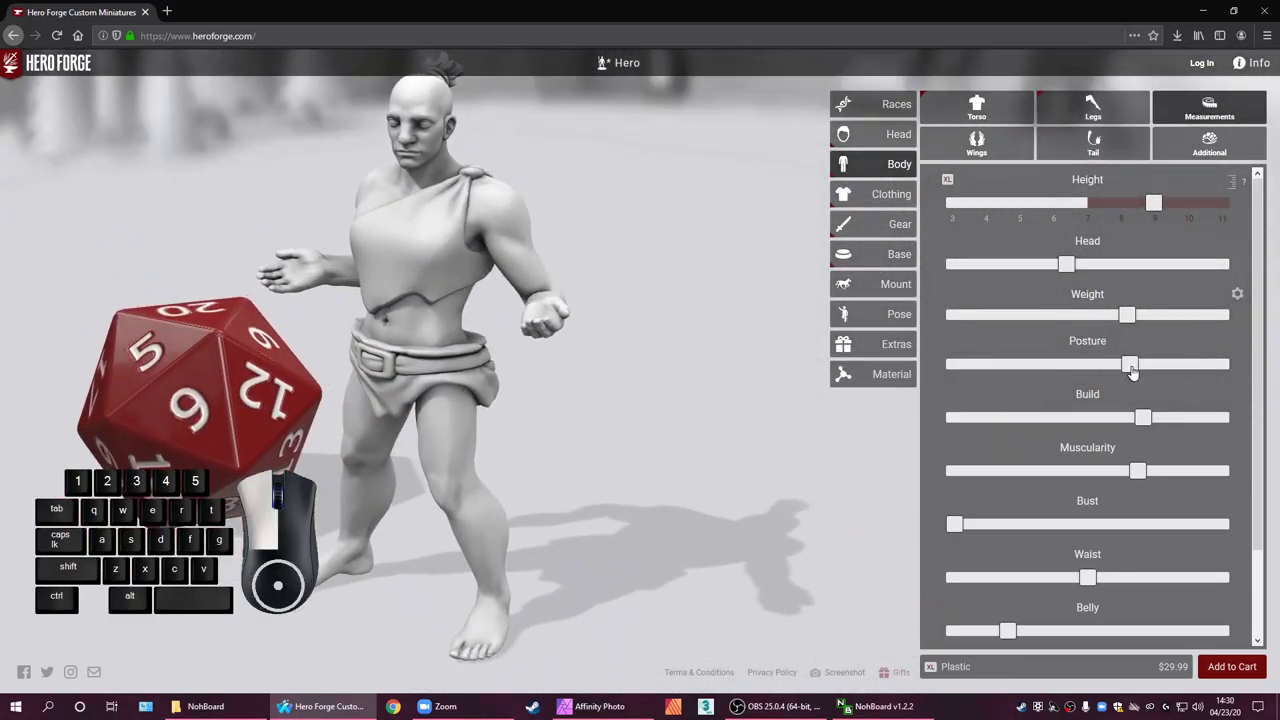
drag(1226, 416, 1226, 313)
scroll(down, 3)
click(1226, 416)
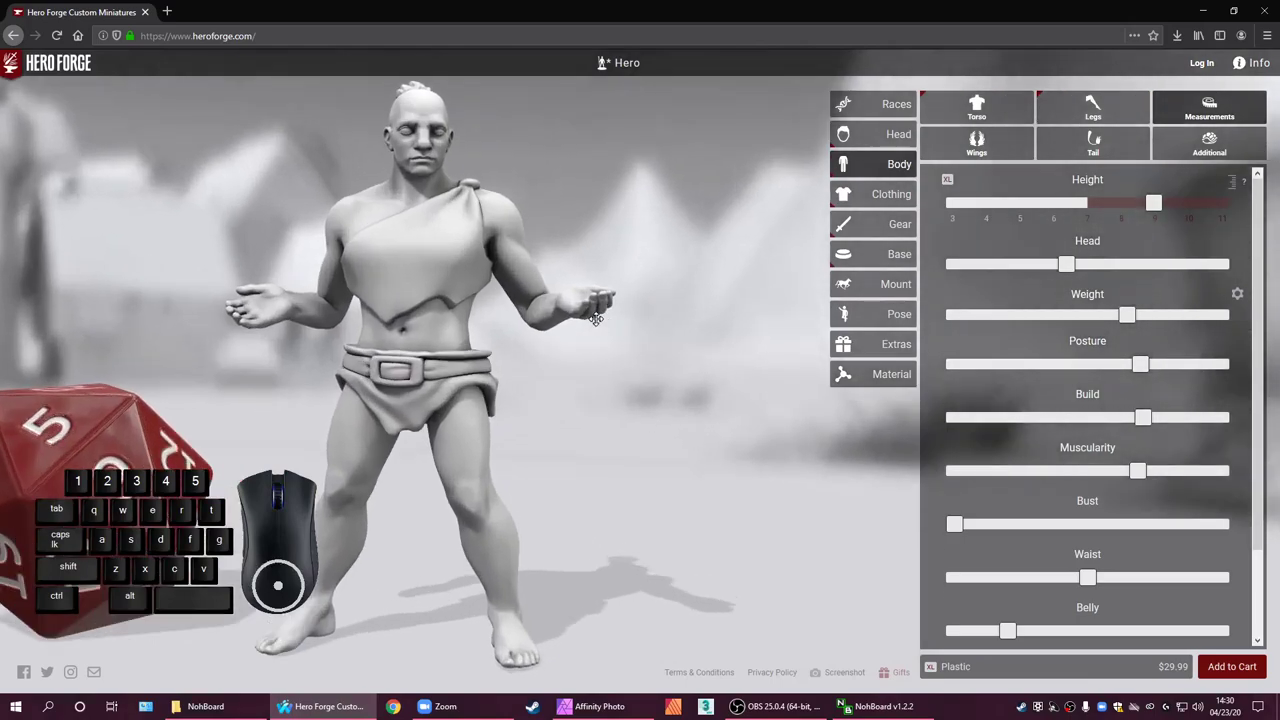
click(1226, 416)
scroll(down, 3)
scroll(up, 3)
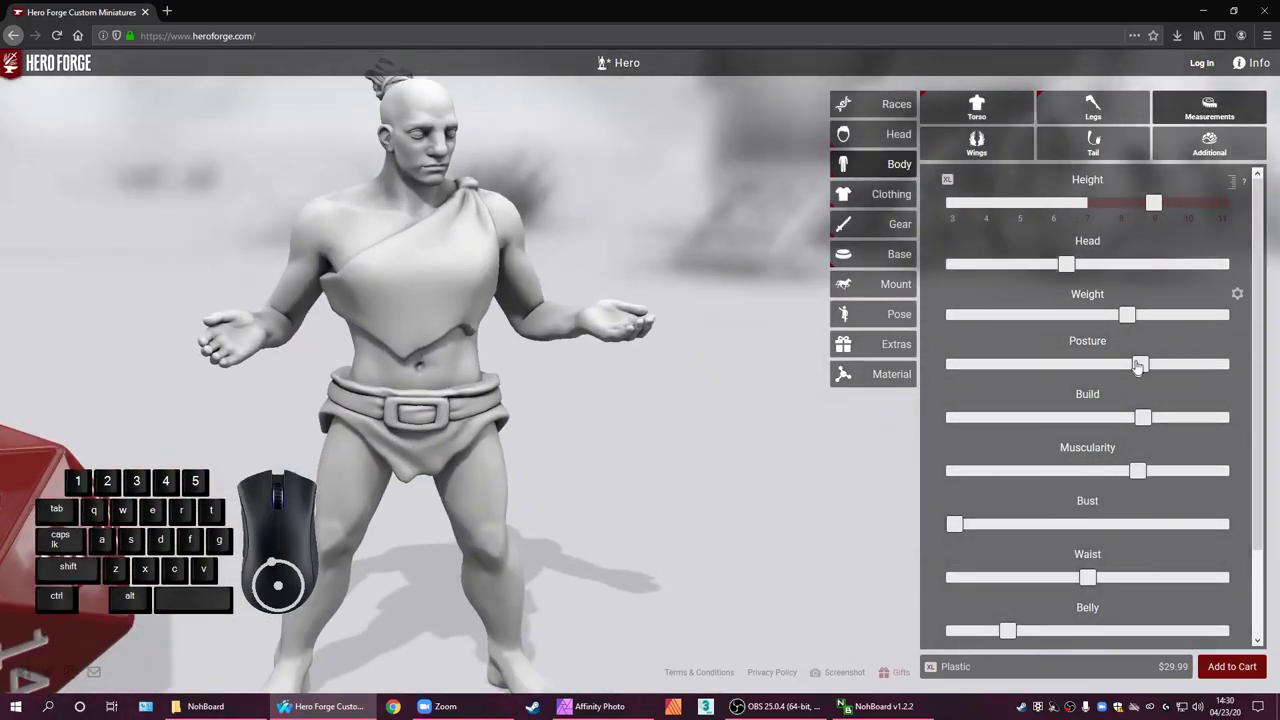
Nudge Posture a little higher and make the Build slightly slimmer
drag(1146, 364, 1226, 469)
click(1226, 469)
click(1226, 469)
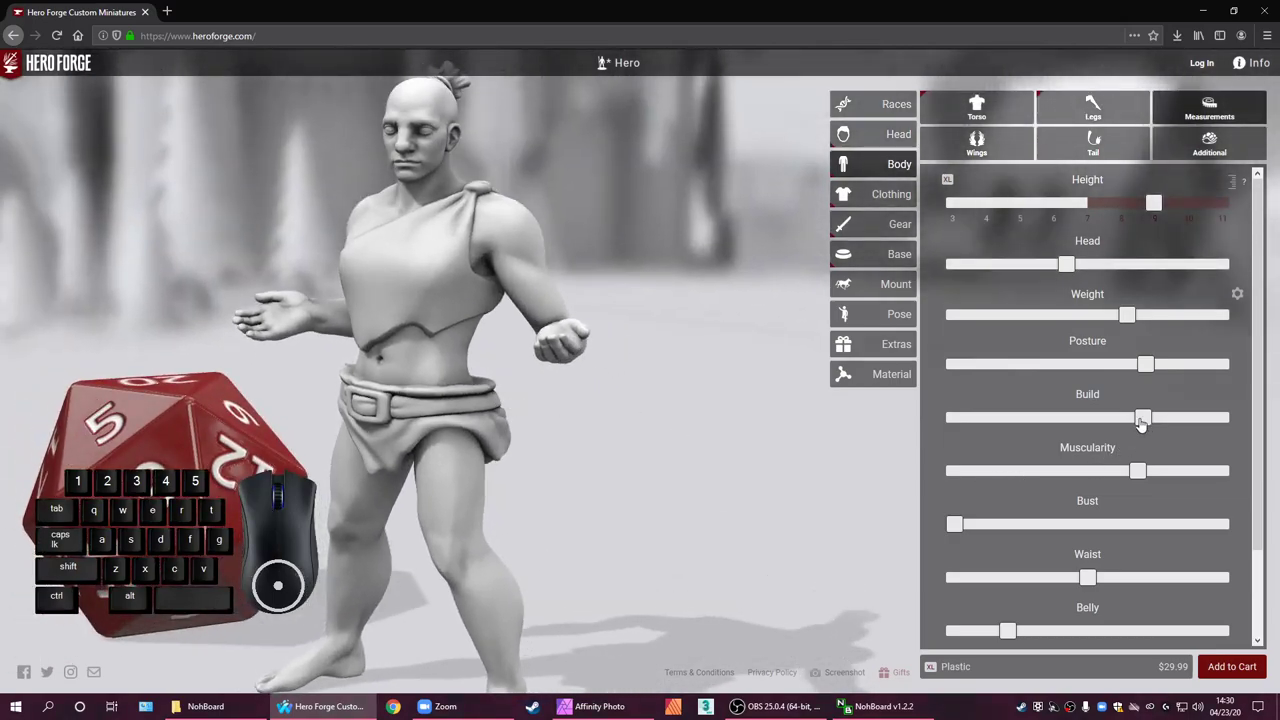
drag(1145, 426, 1226, 416)
click(1226, 416)
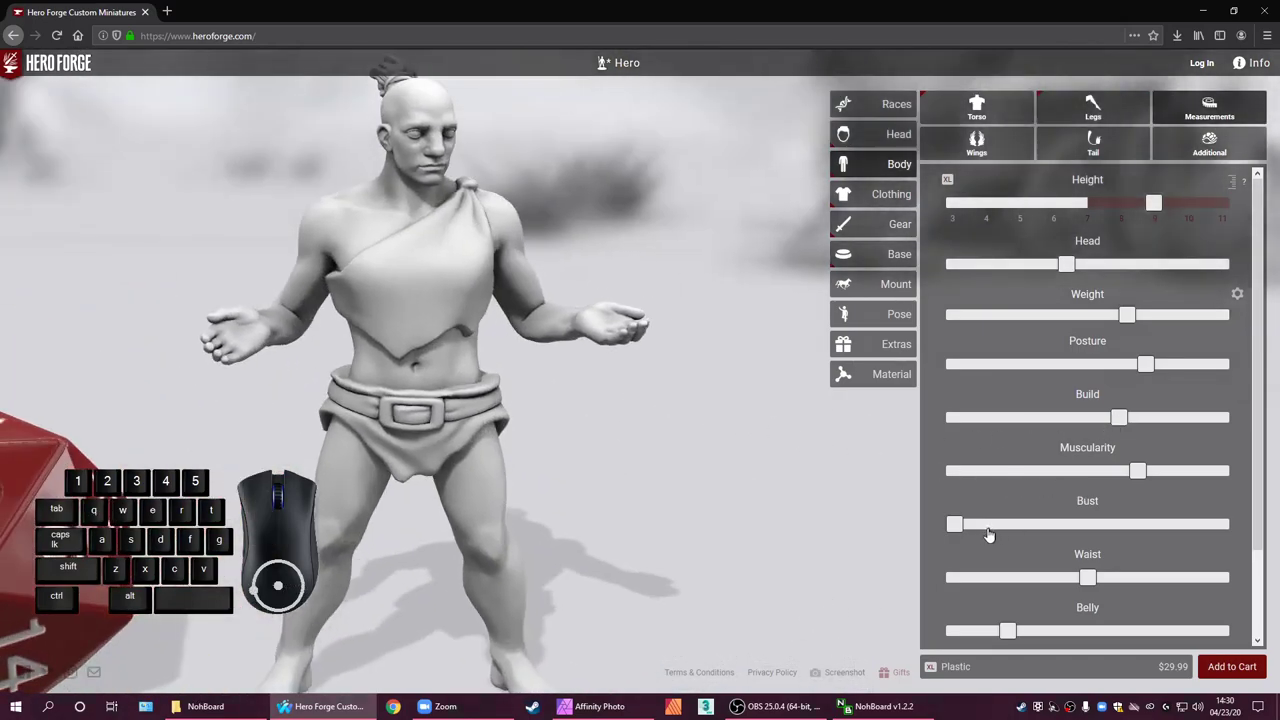
Reset Bust to minimum and widen the Waist in two steps
click(1226, 416)
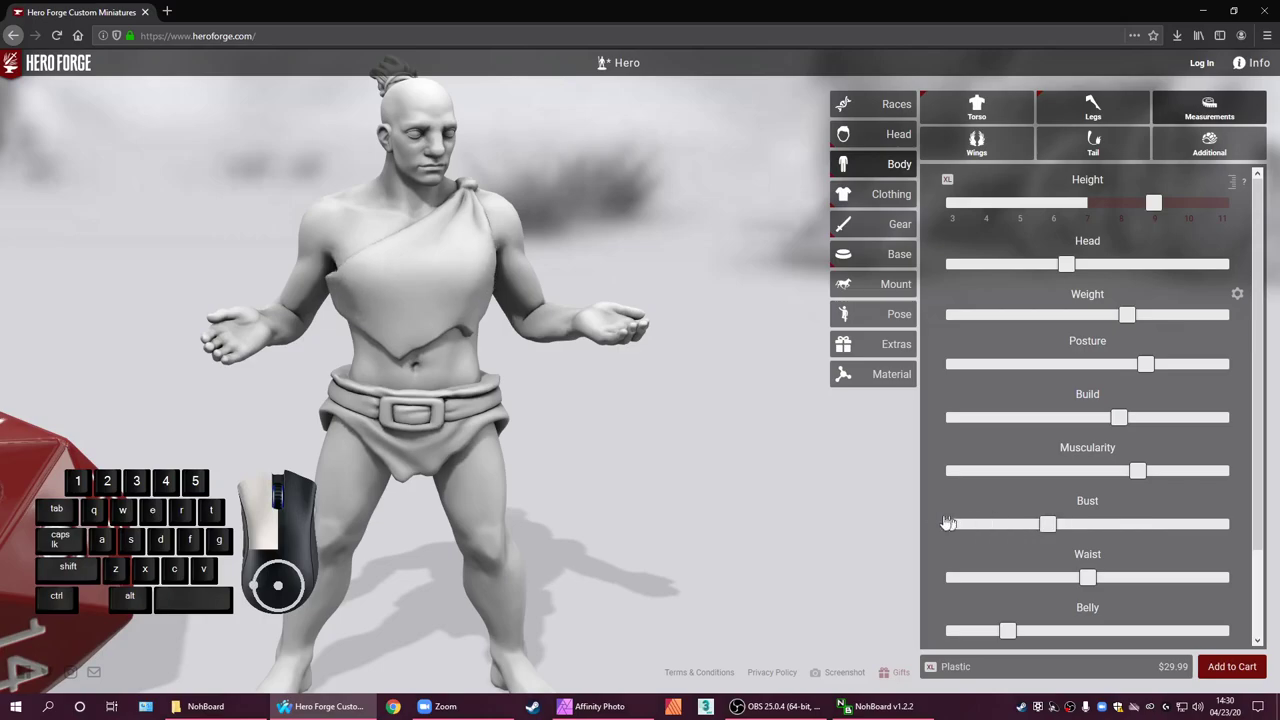
click(1226, 416)
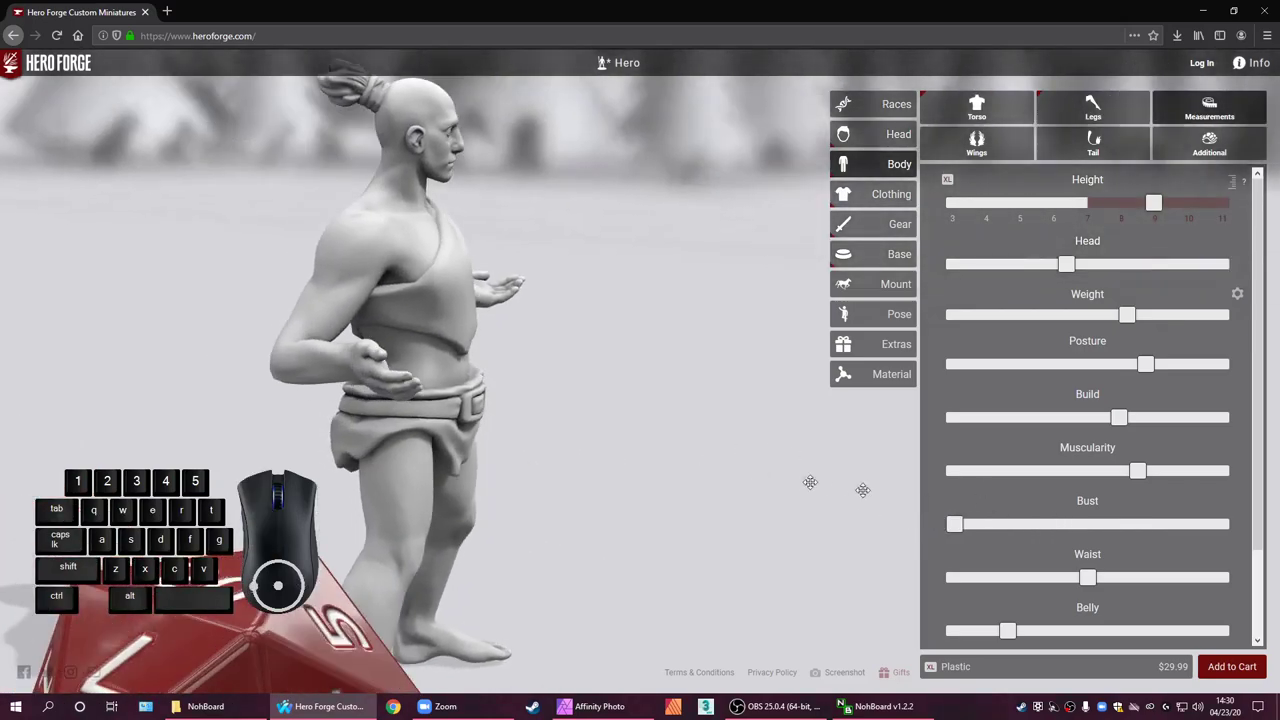
click(1226, 416)
click(1226, 416)
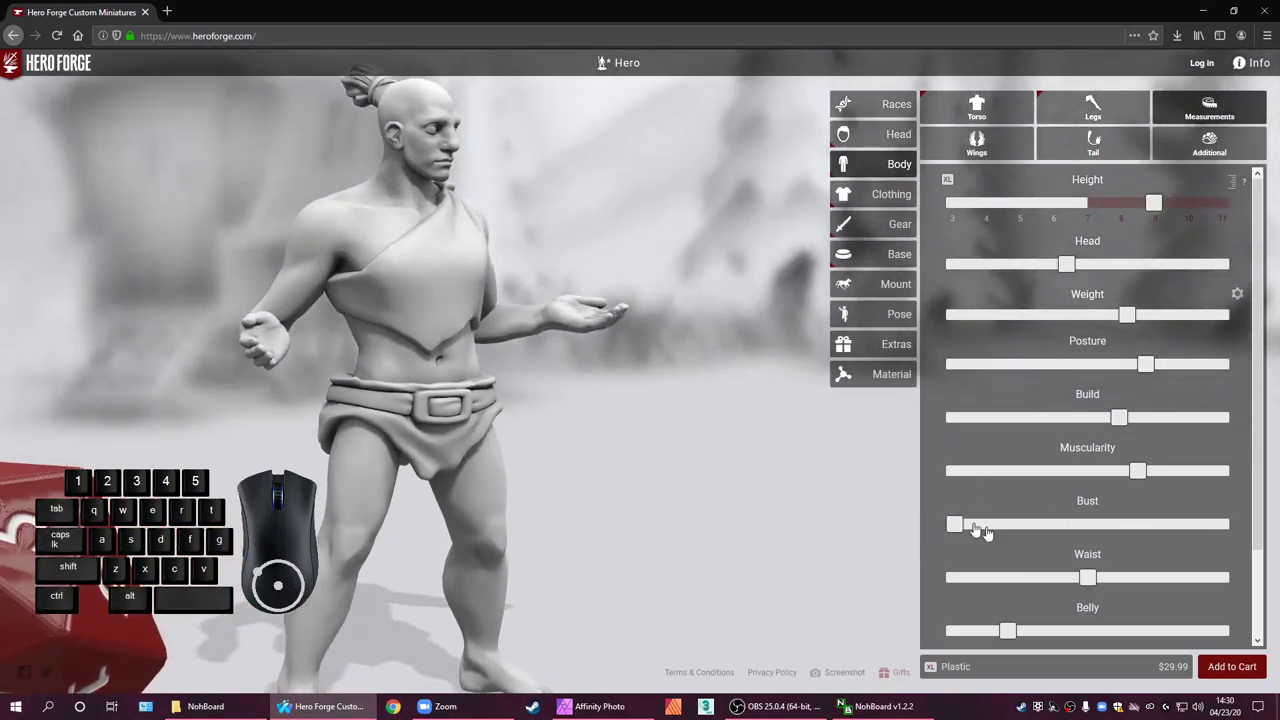
click(1226, 469)
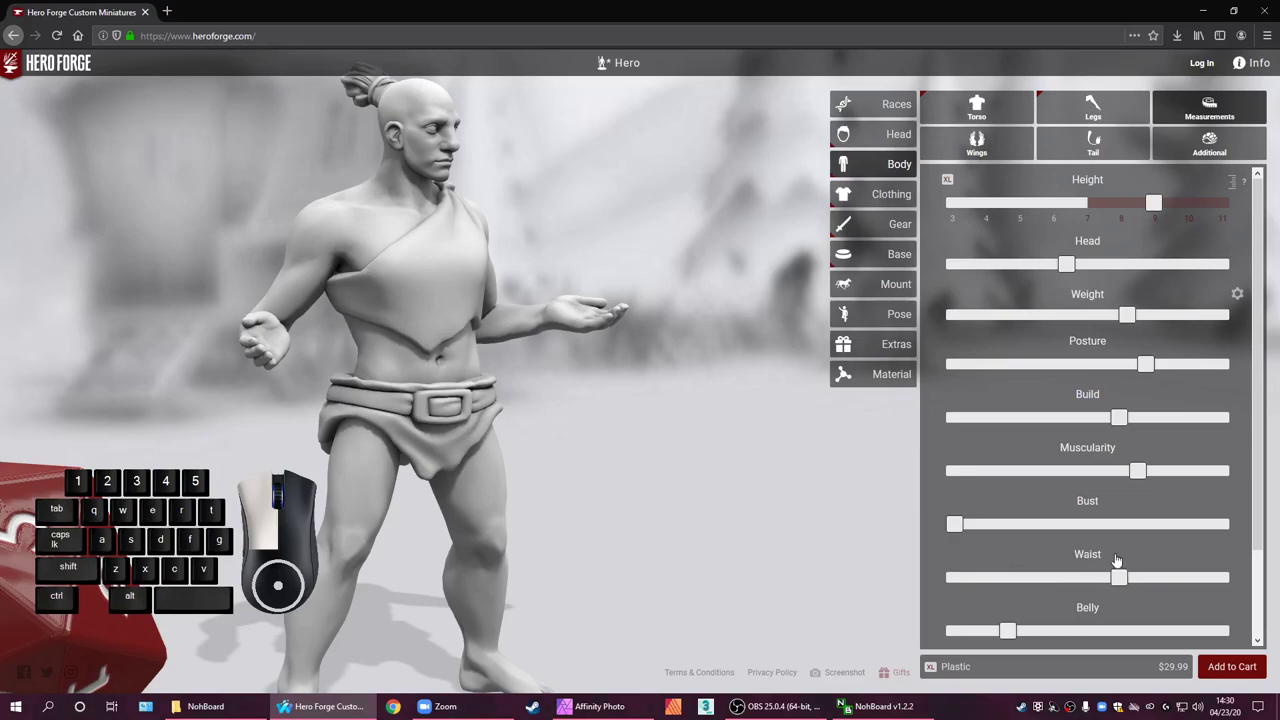
click(1226, 313)
scroll(down, 3)
From a side view, enlarge and fine-tune the Belly and nudge Curves up
drag(1226, 476, 1226, 636)
click(1226, 636)
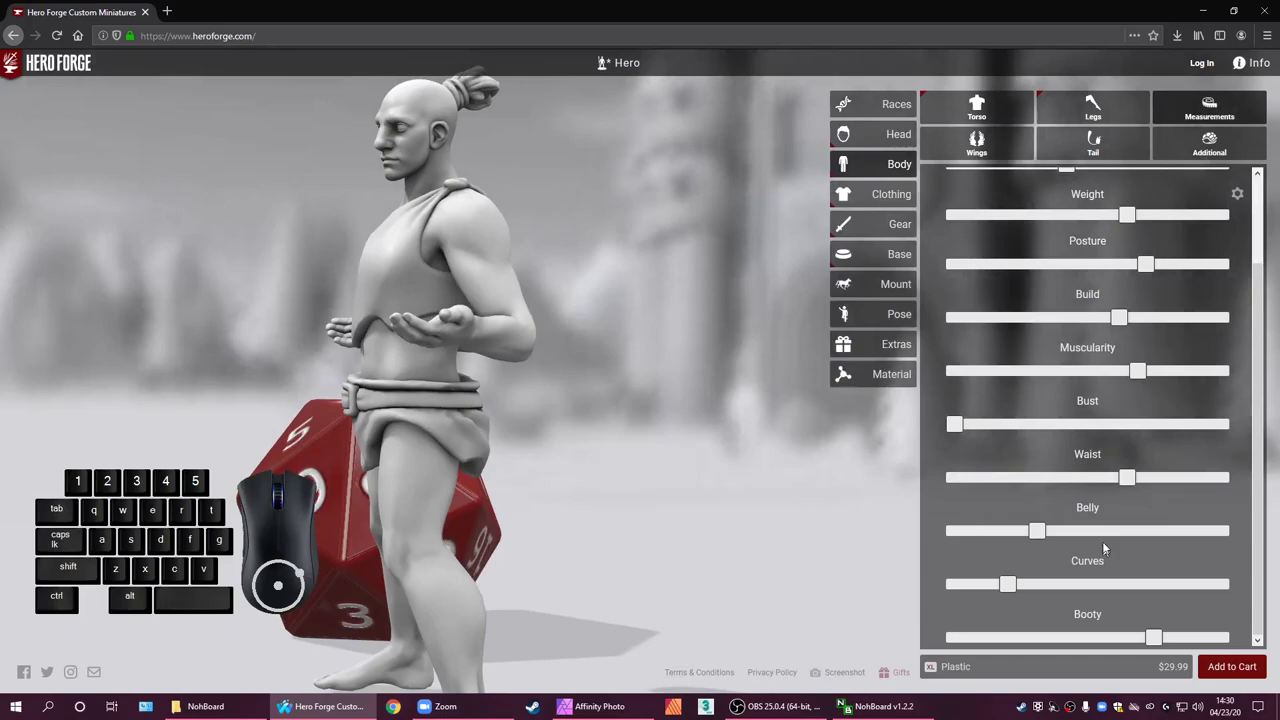
click(1226, 476)
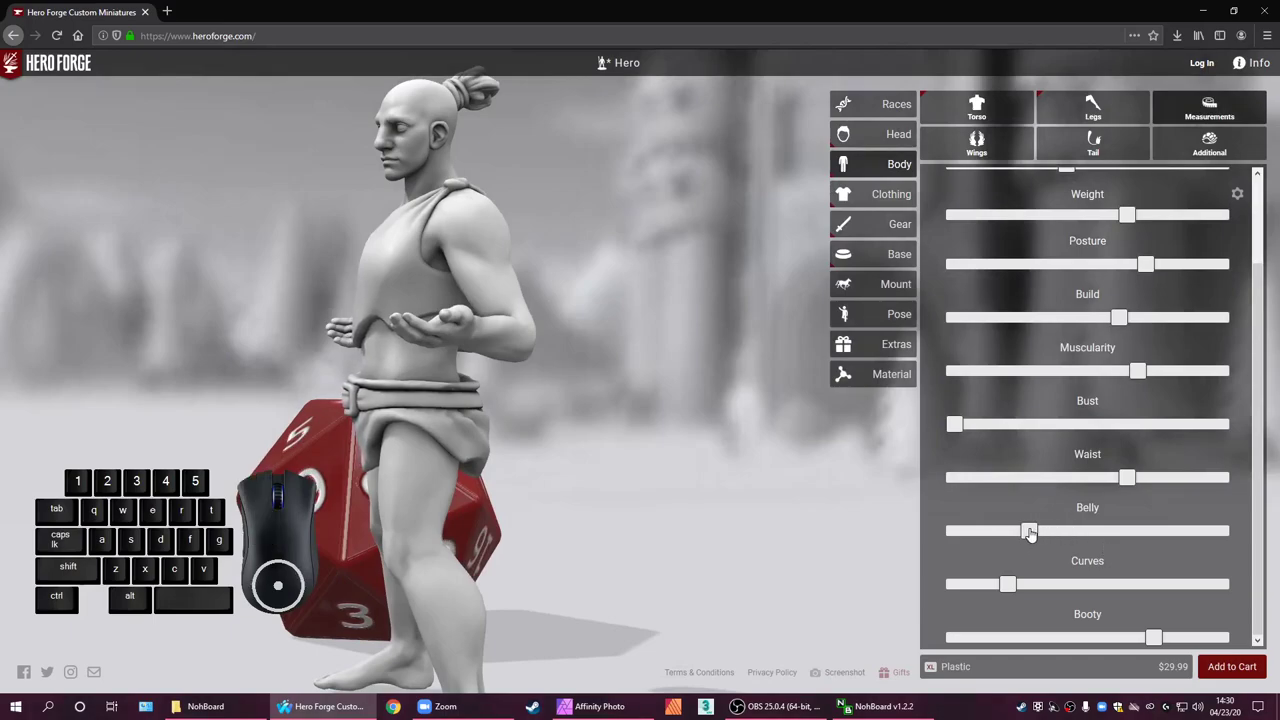
click(1226, 476)
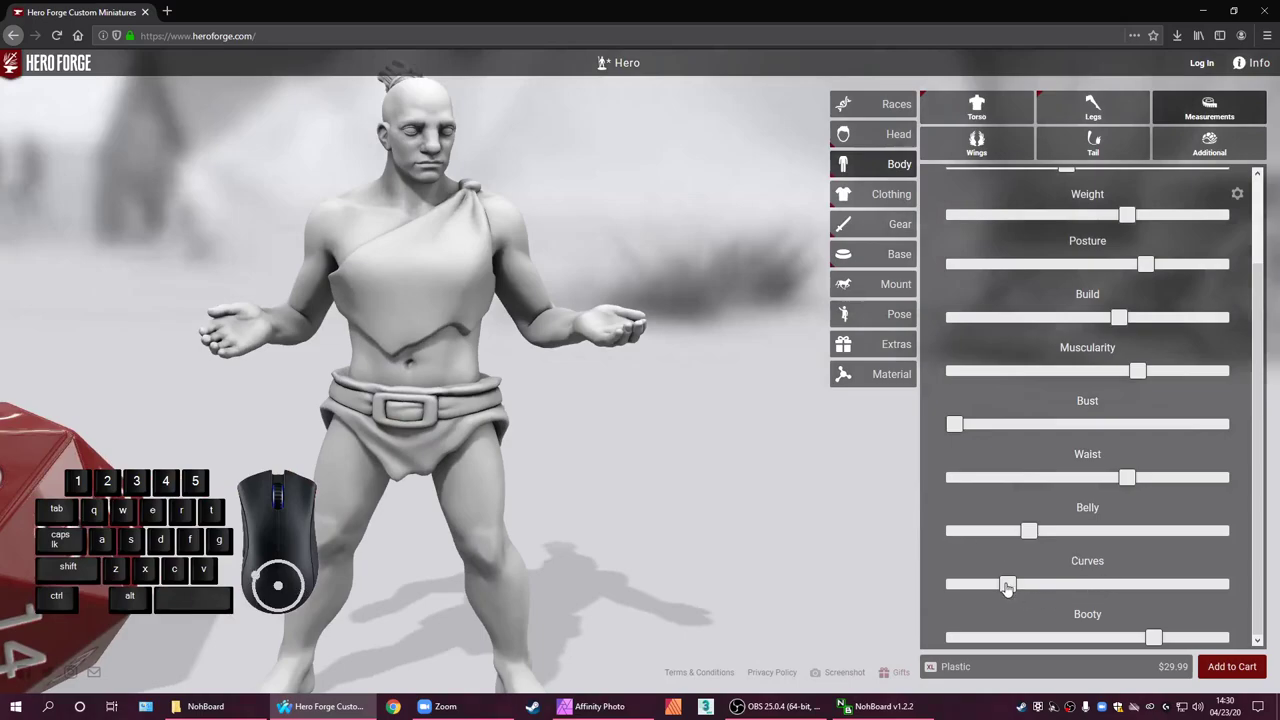
click(1226, 476)
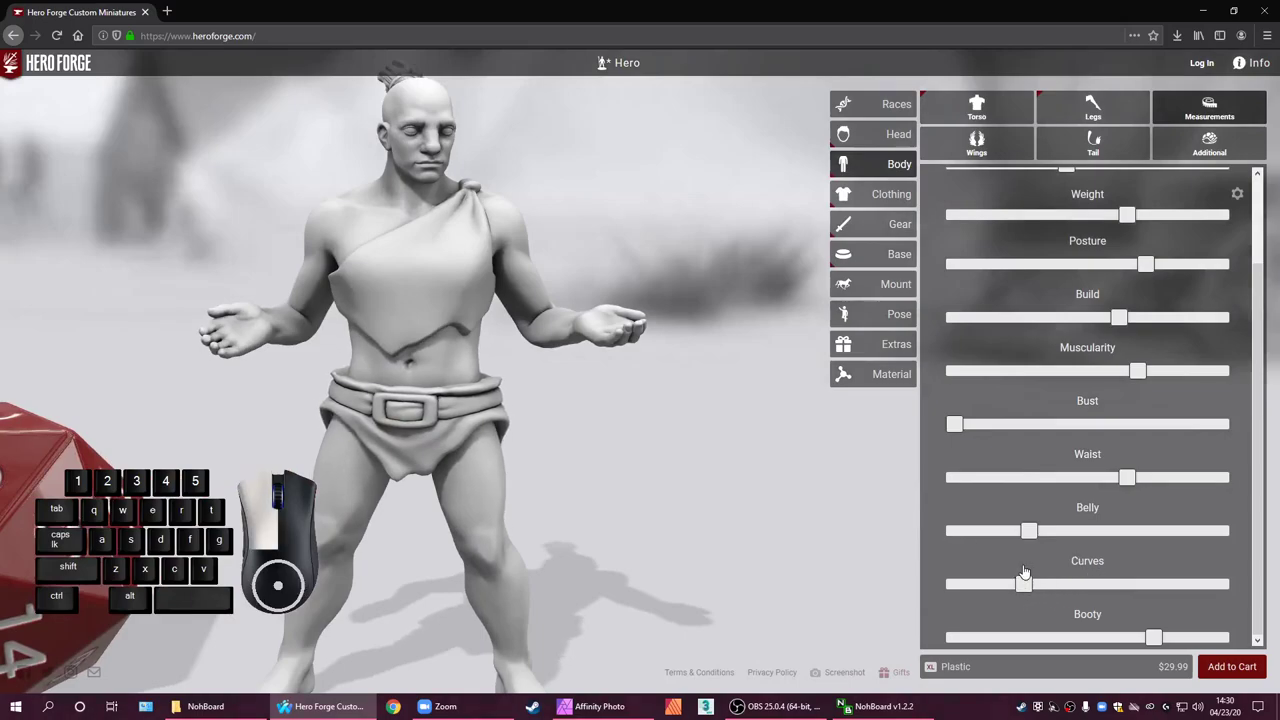
click(1226, 476)
Lower Curves slightly and reduce the Booty value a little
click(1226, 369)
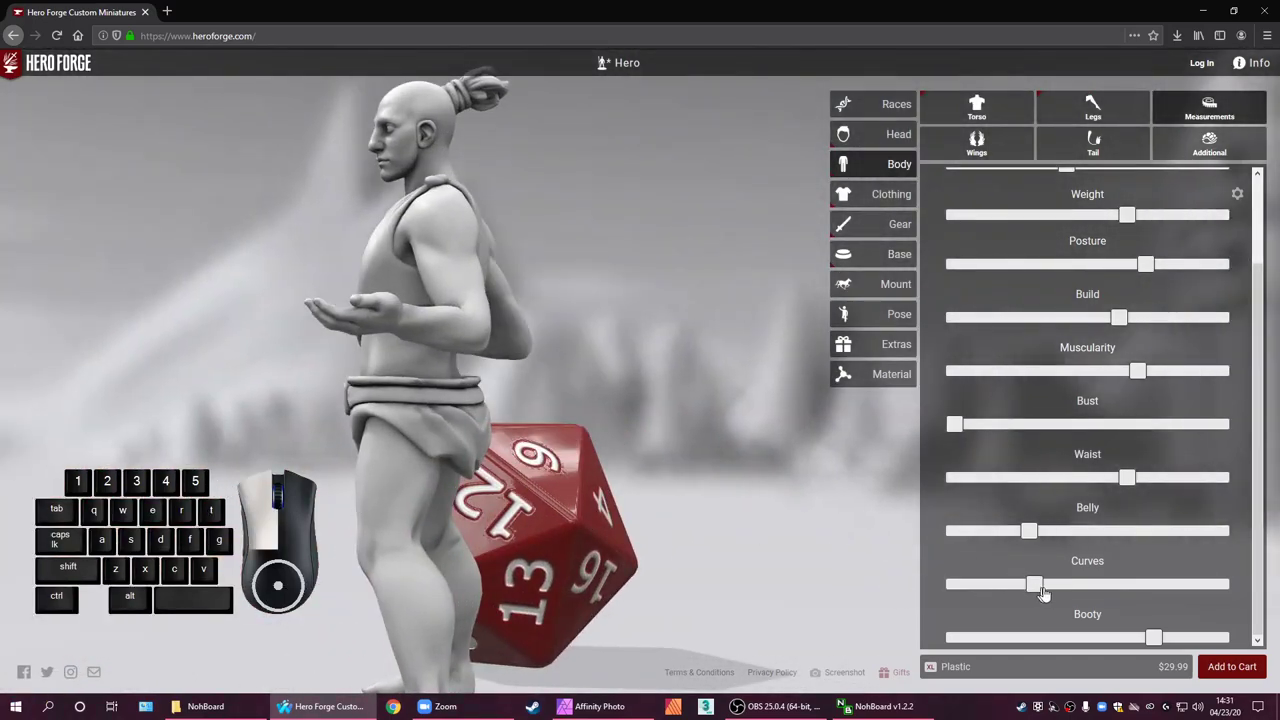
click(1226, 316)
click(1226, 316)
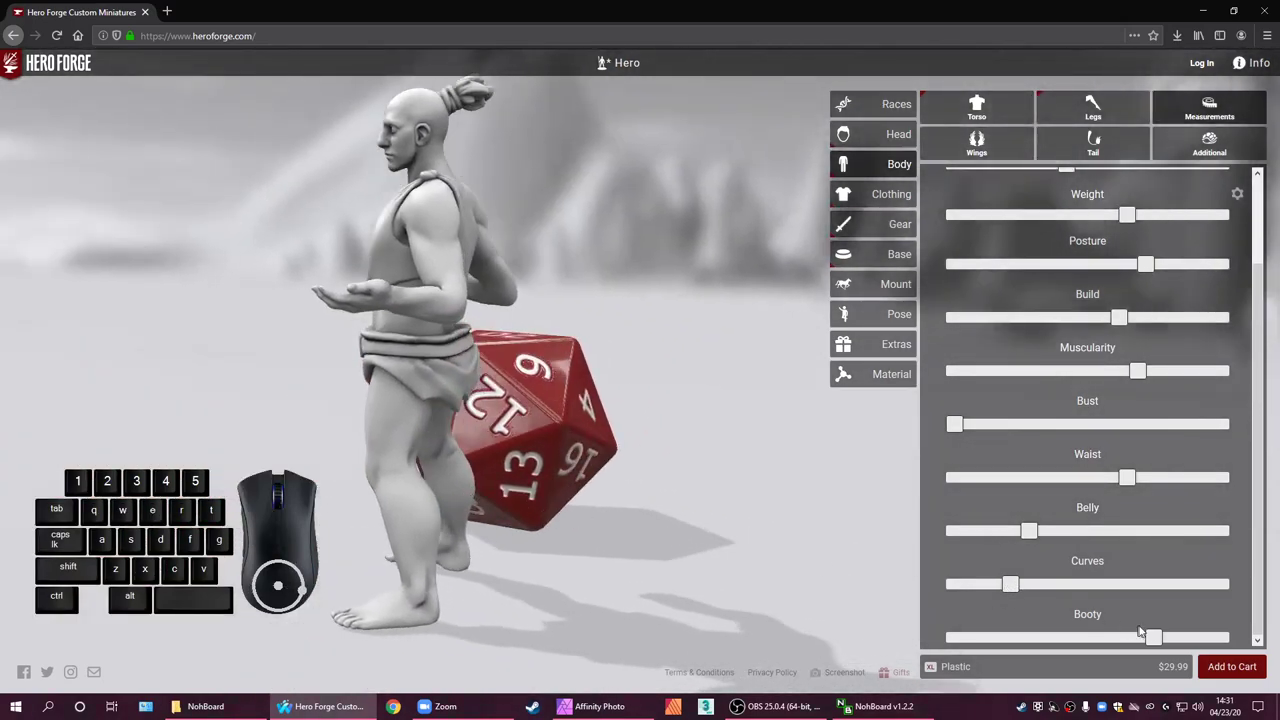
drag(1160, 642, 1226, 316)
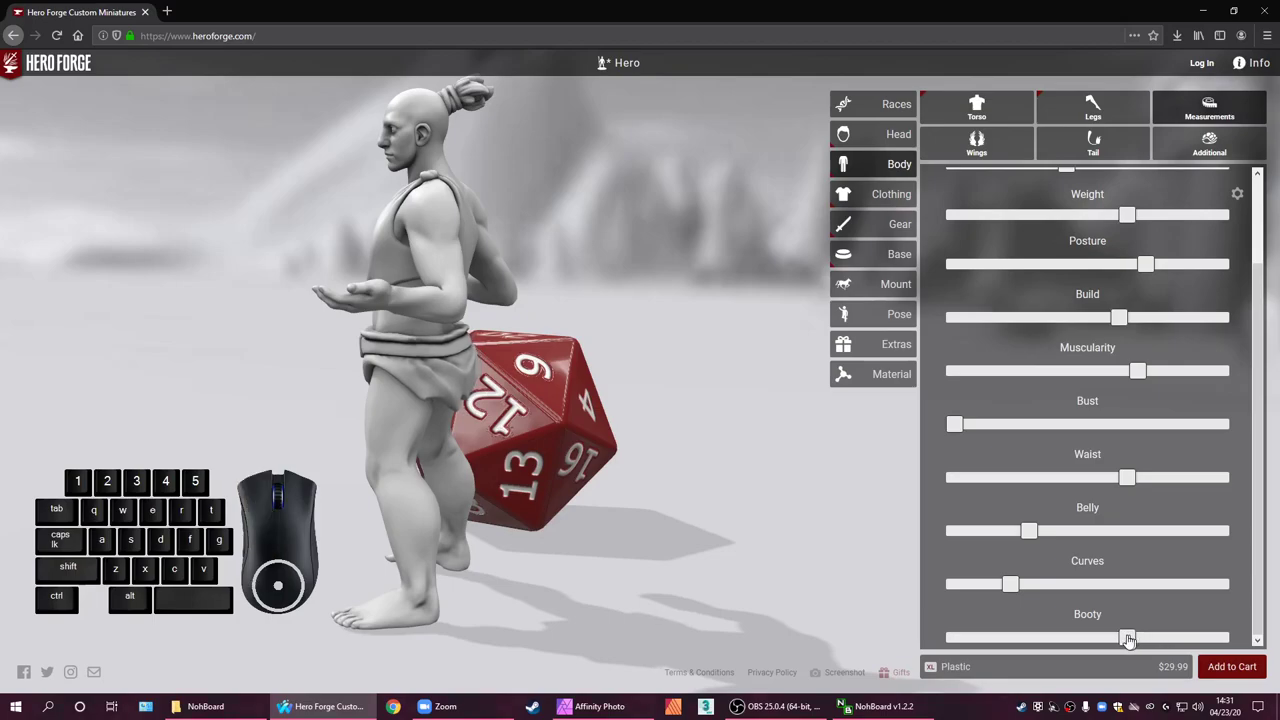
click(1226, 316)
click(1226, 316)
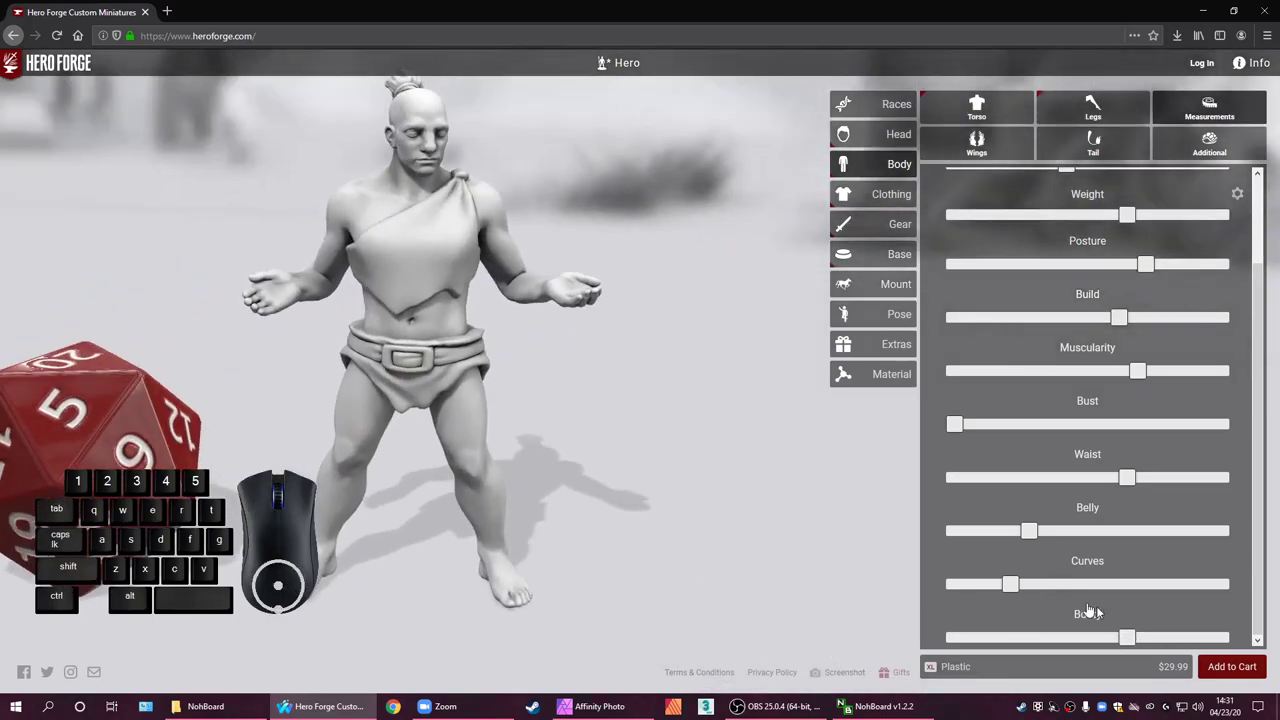
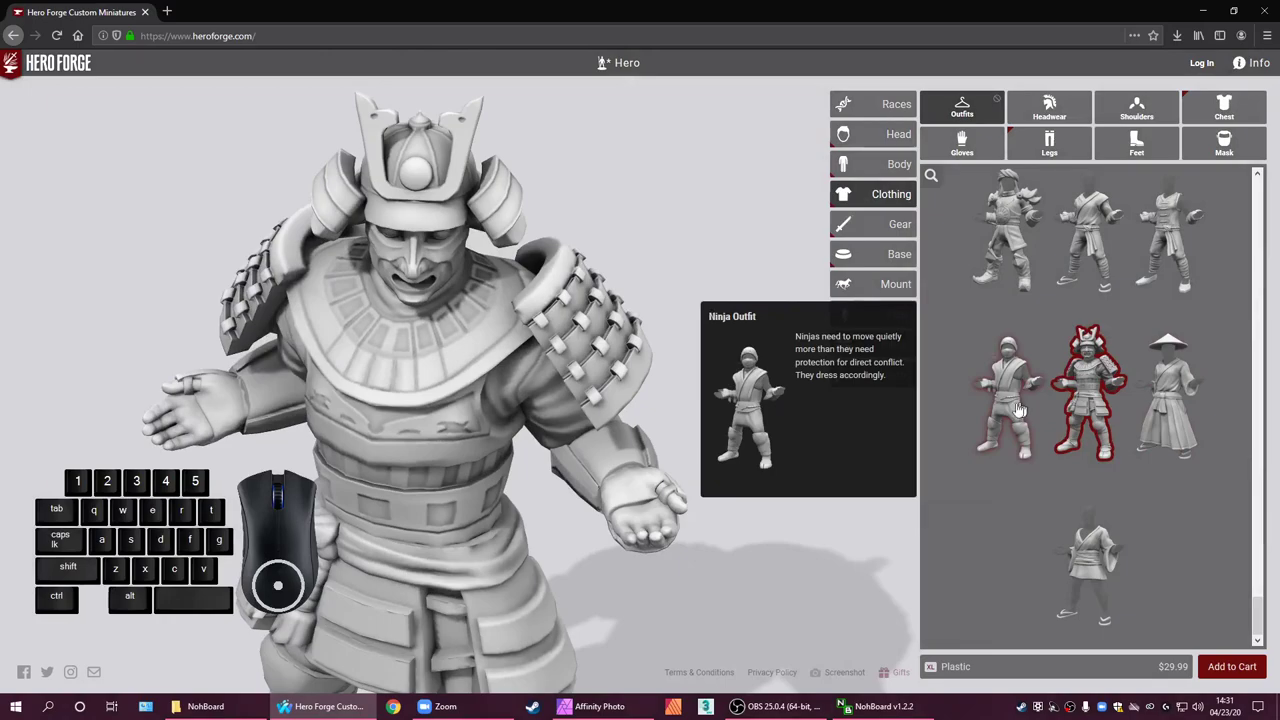
In Clothing > Outfits, try a modern outfit and the loose baggy outfit
click(1100, 411)
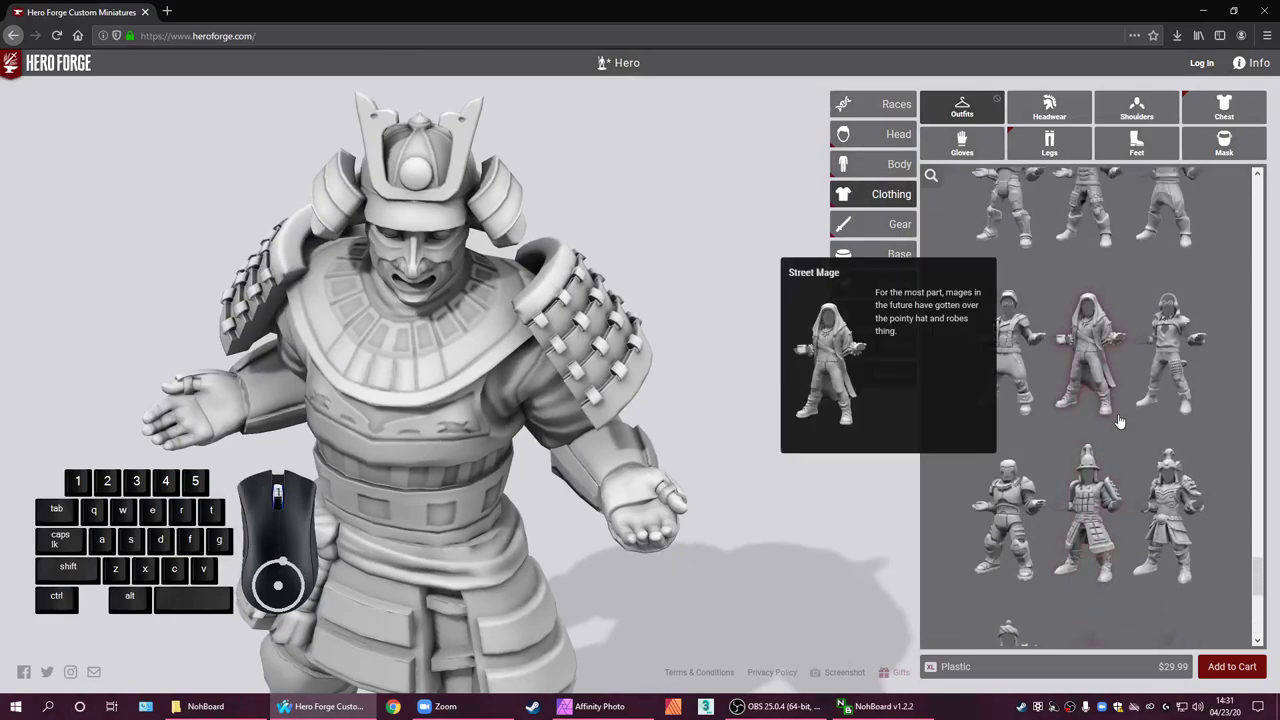
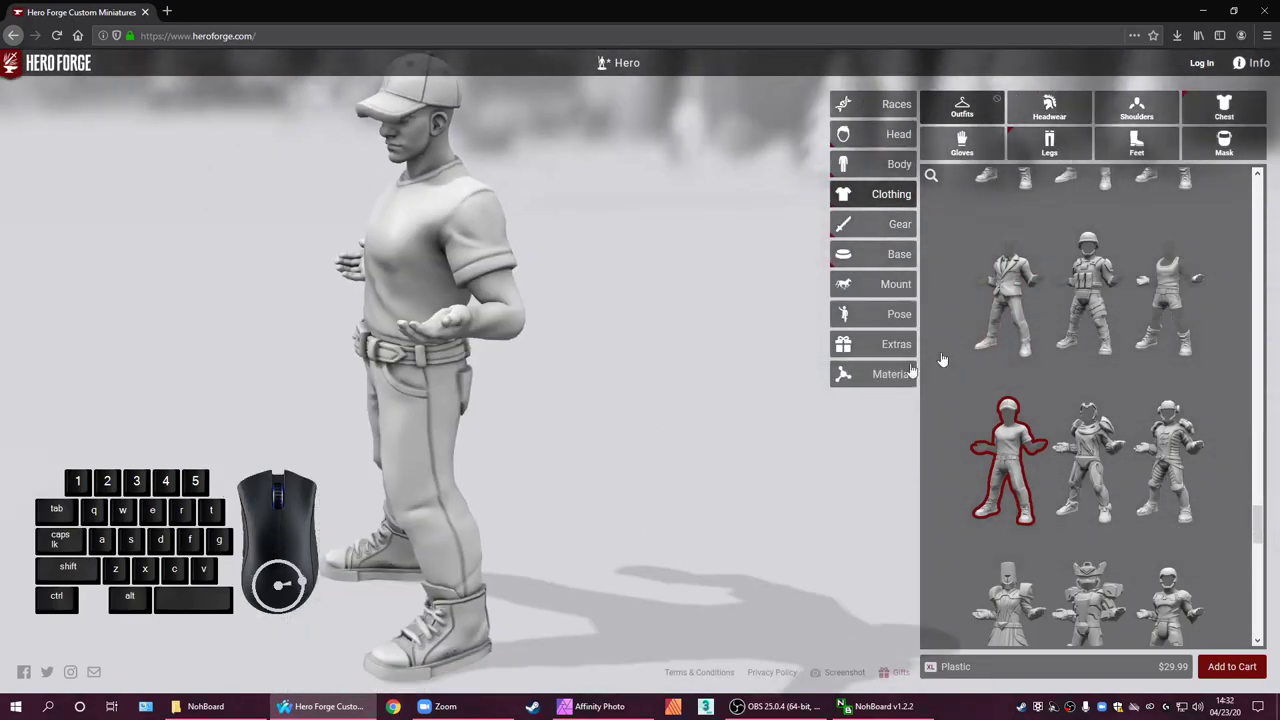
click(1004, 437)
scroll(down, 3)
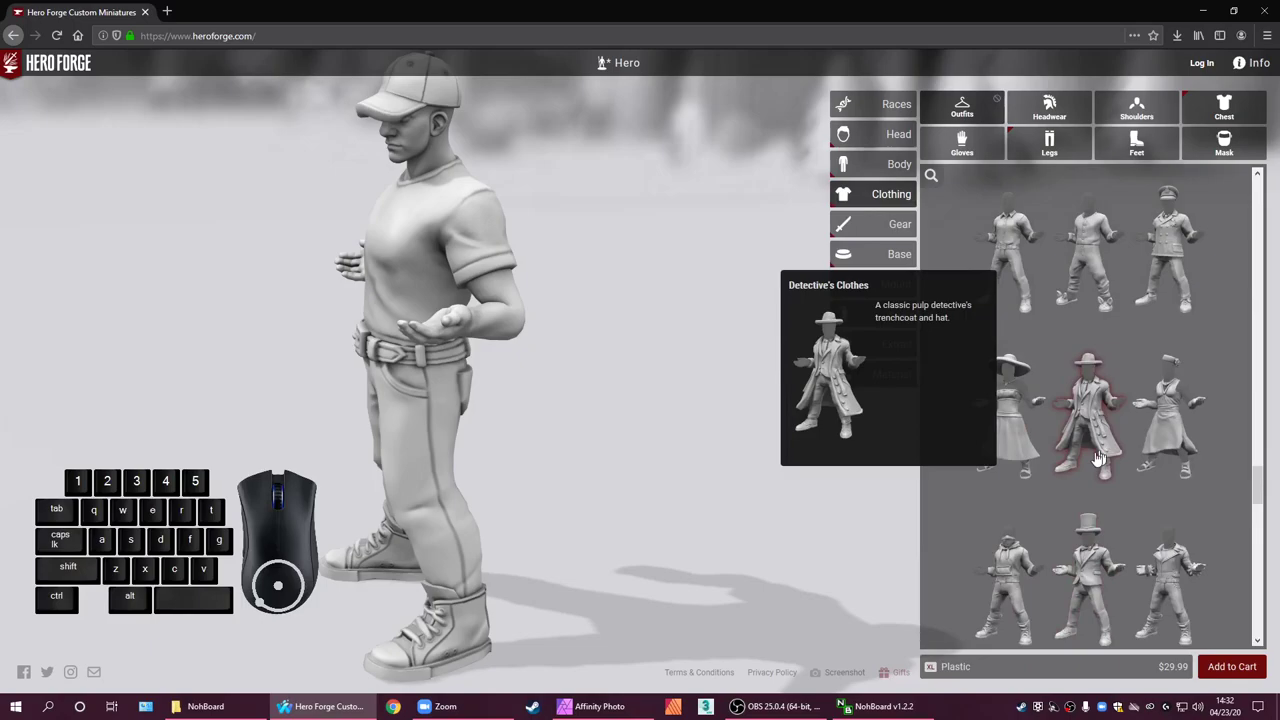
scroll(down, 3)
click(1083, 462)
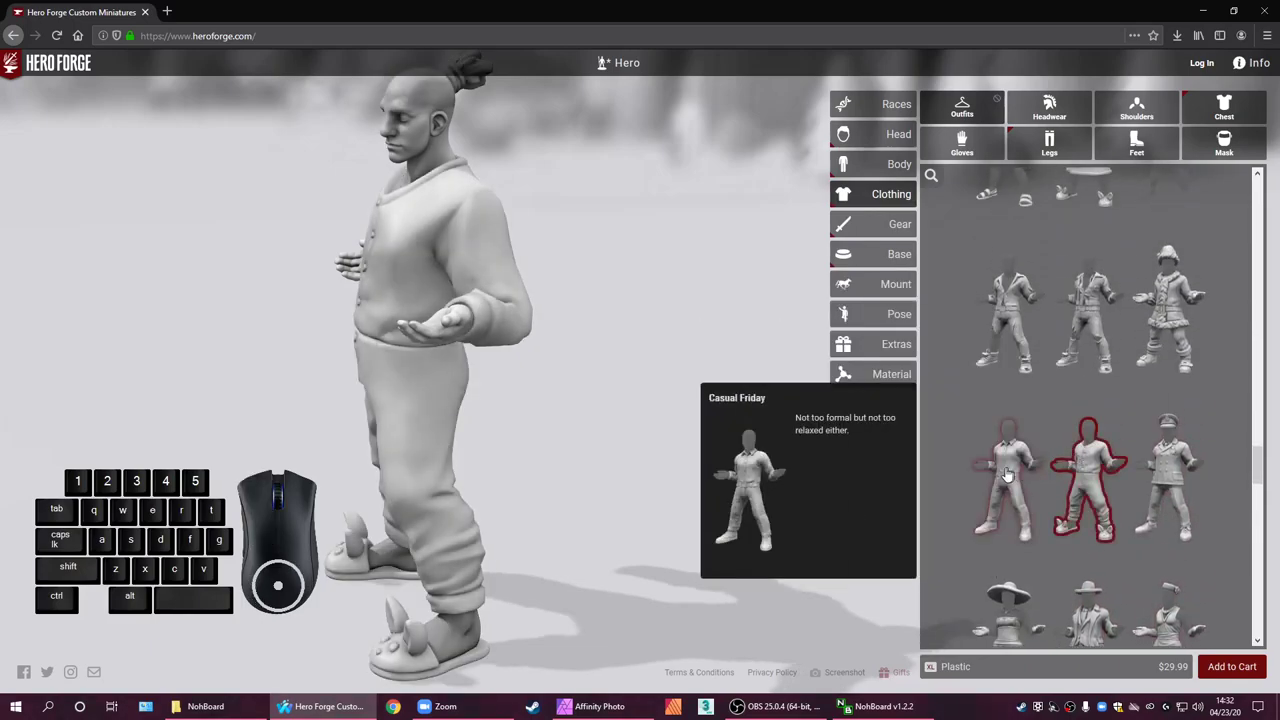
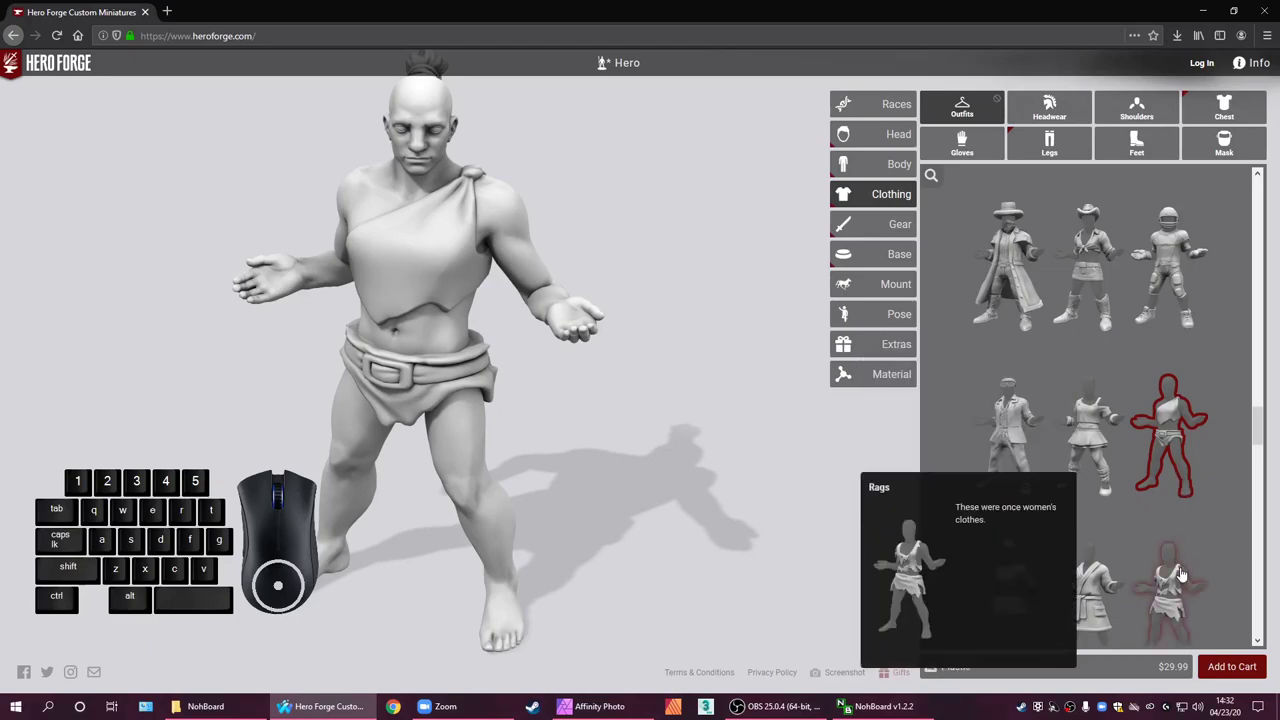
Try the torn Rags outfit, then scroll far down the outfit catalogue
click(1184, 575)
click(1172, 569)
click(1162, 583)
scroll(down, 3)
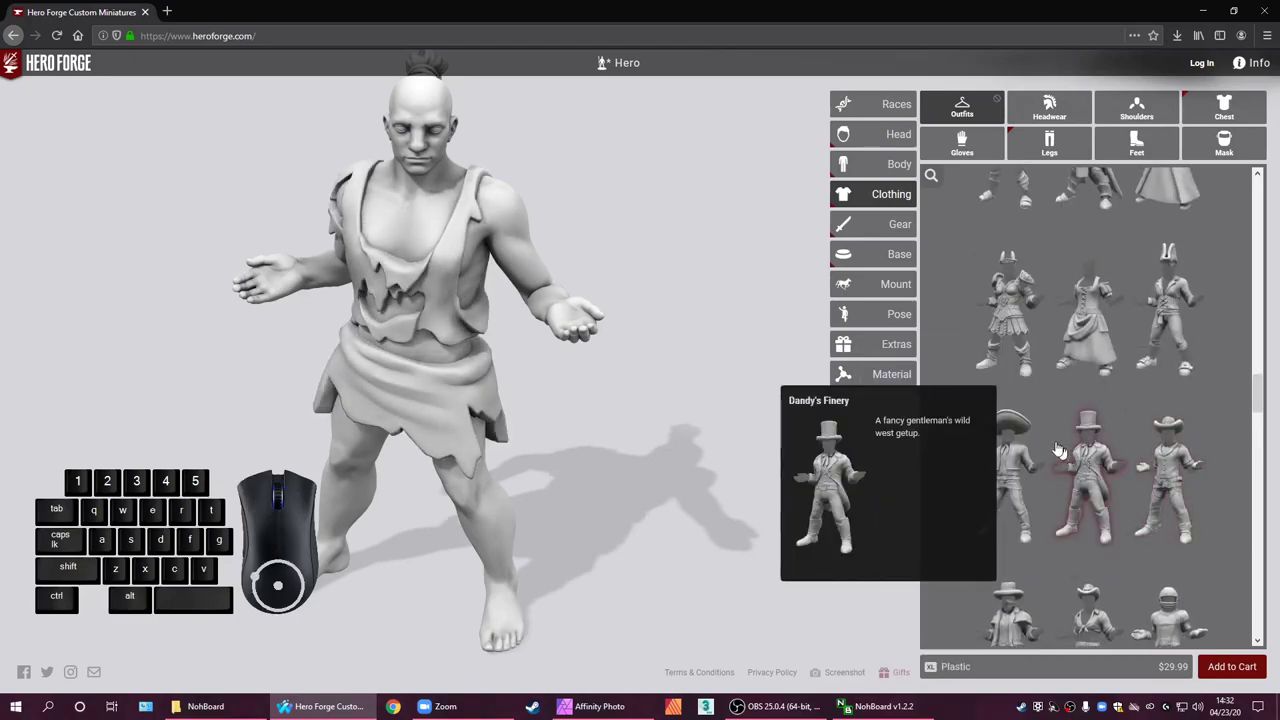
scroll(down, 3)
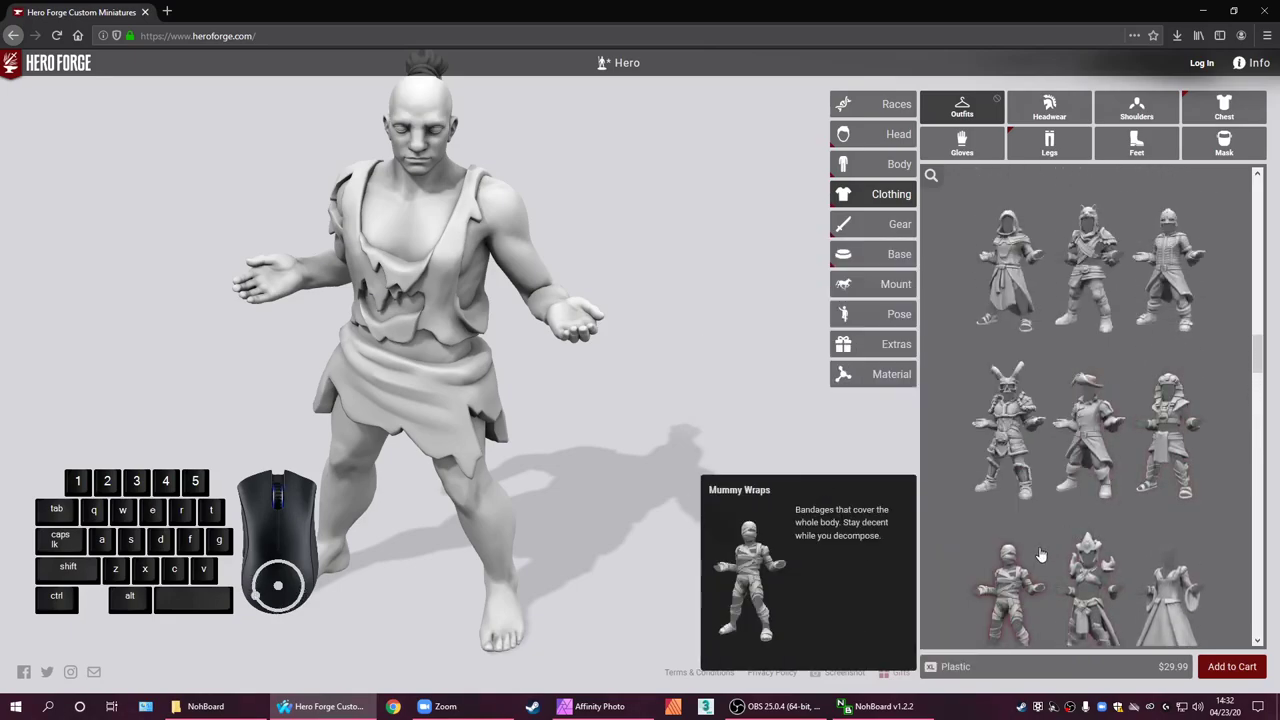
scroll(down, 3)
scroll(down, 3)
scroll(down, 3)
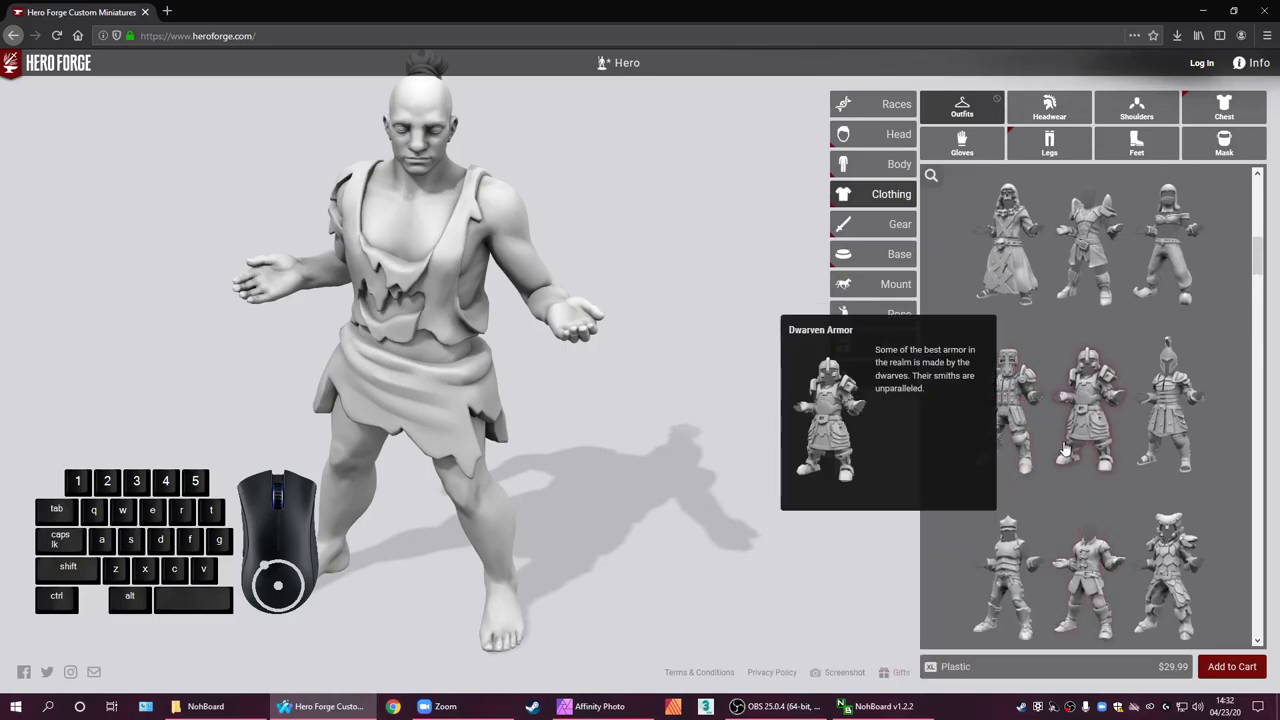
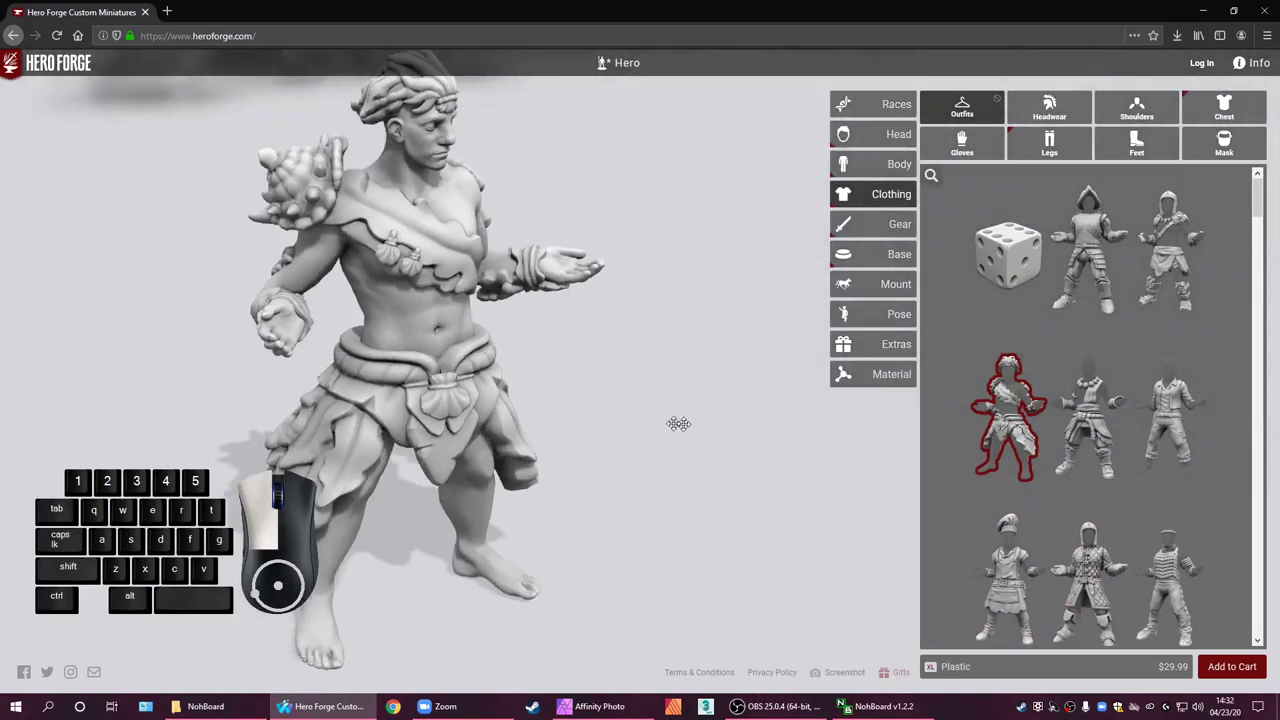
Try several more outfits including the wrap robe with sandals and the Kimono
click(1013, 441)
click(1010, 387)
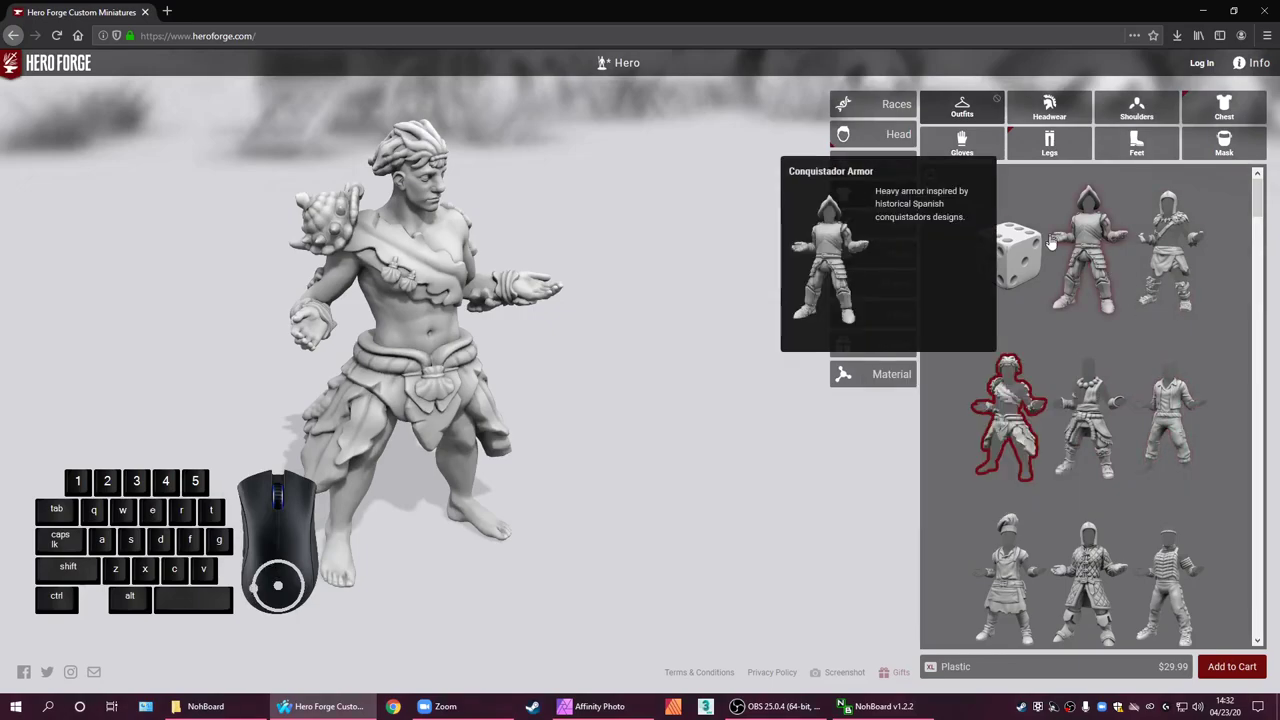
click(1088, 258)
scroll(down, 3)
click(1119, 553)
scroll(down, 3)
scroll(down, 3)
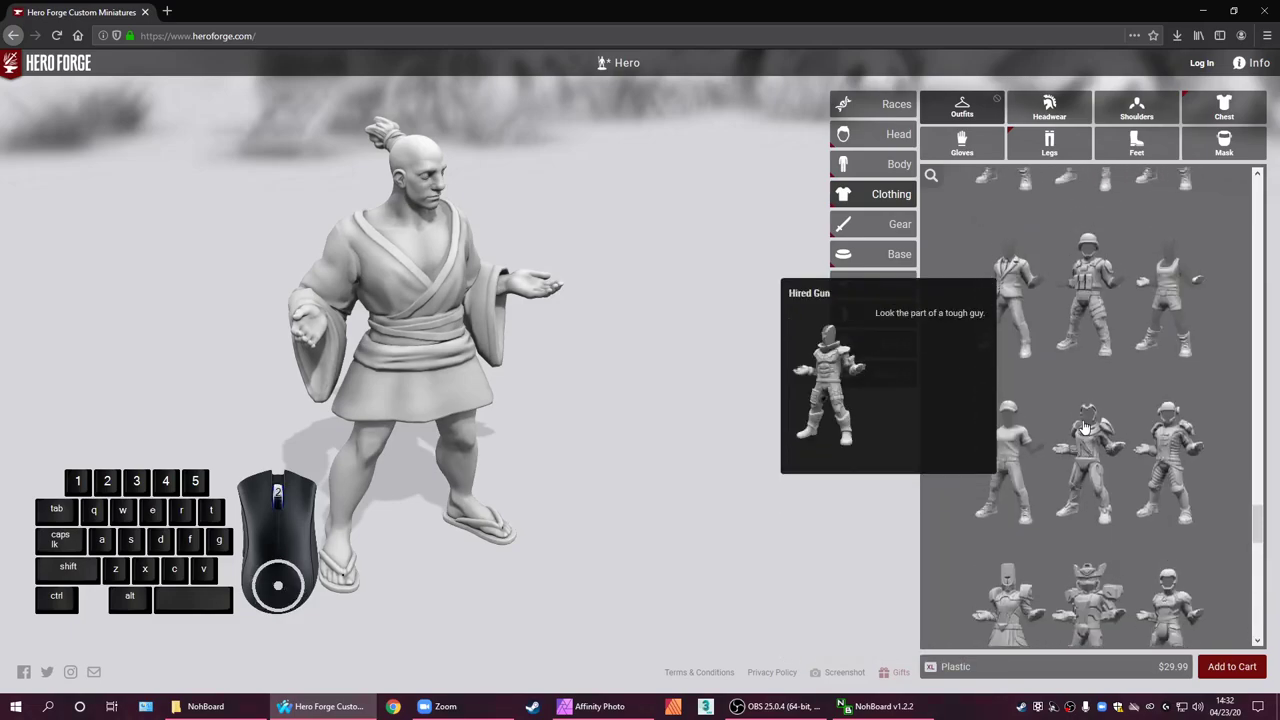
scroll(up, 3)
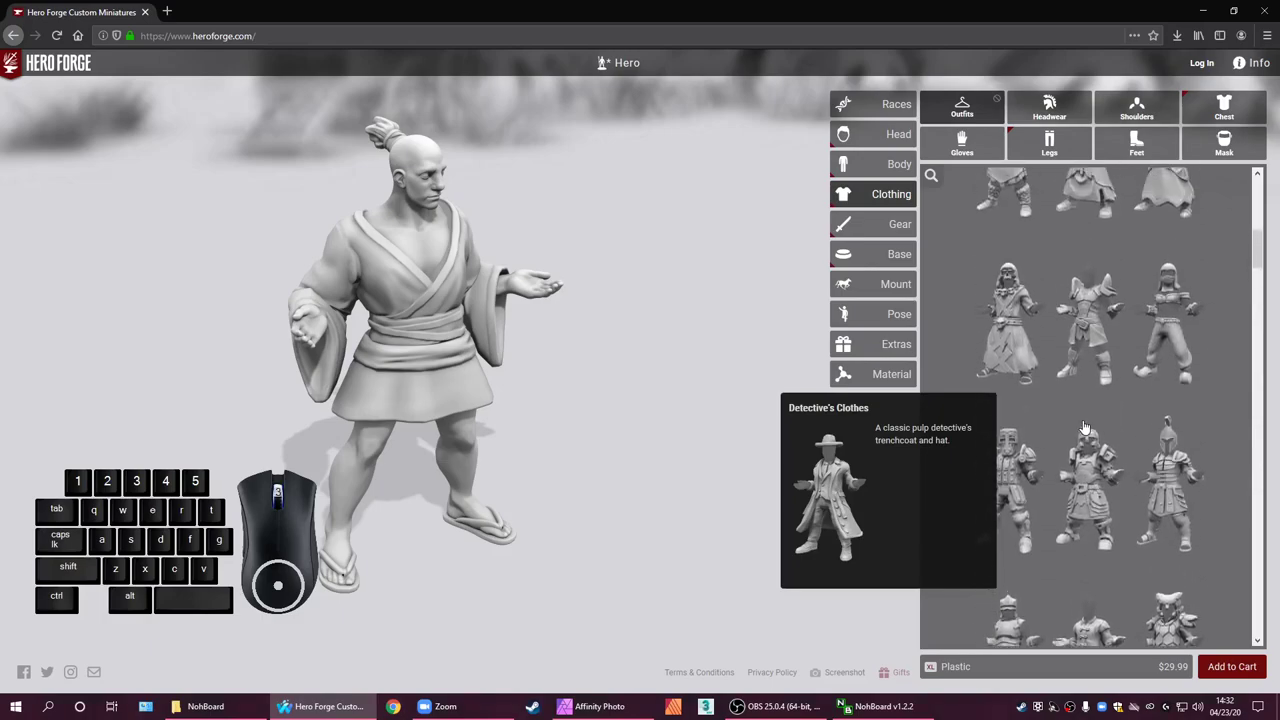
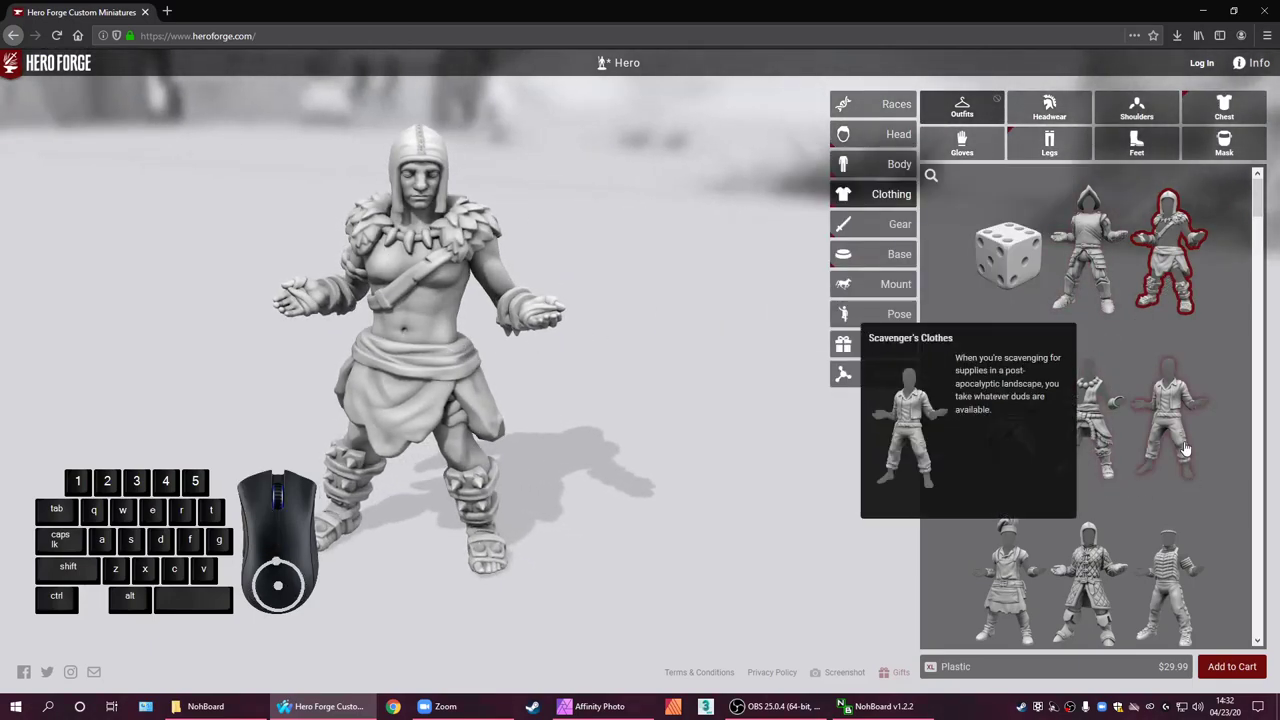
Dress the figure in Scavenger's Clothes, then try a Headband and remove it
click(1189, 448)
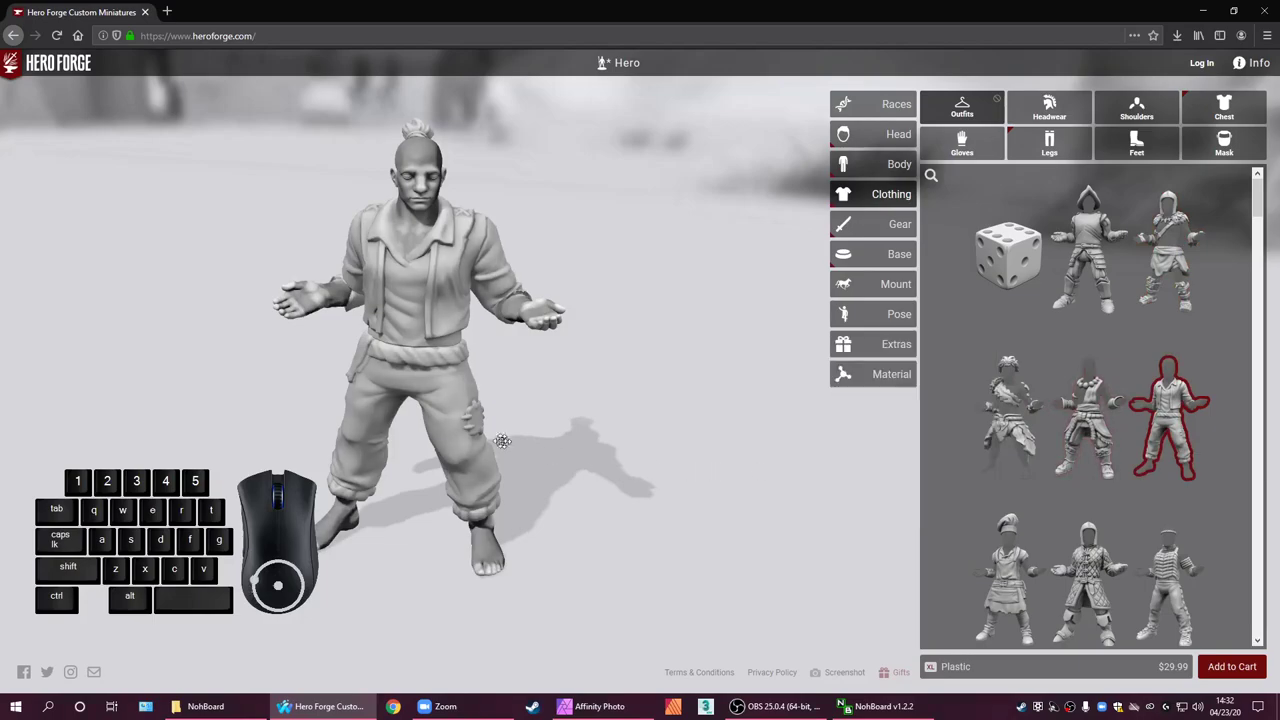
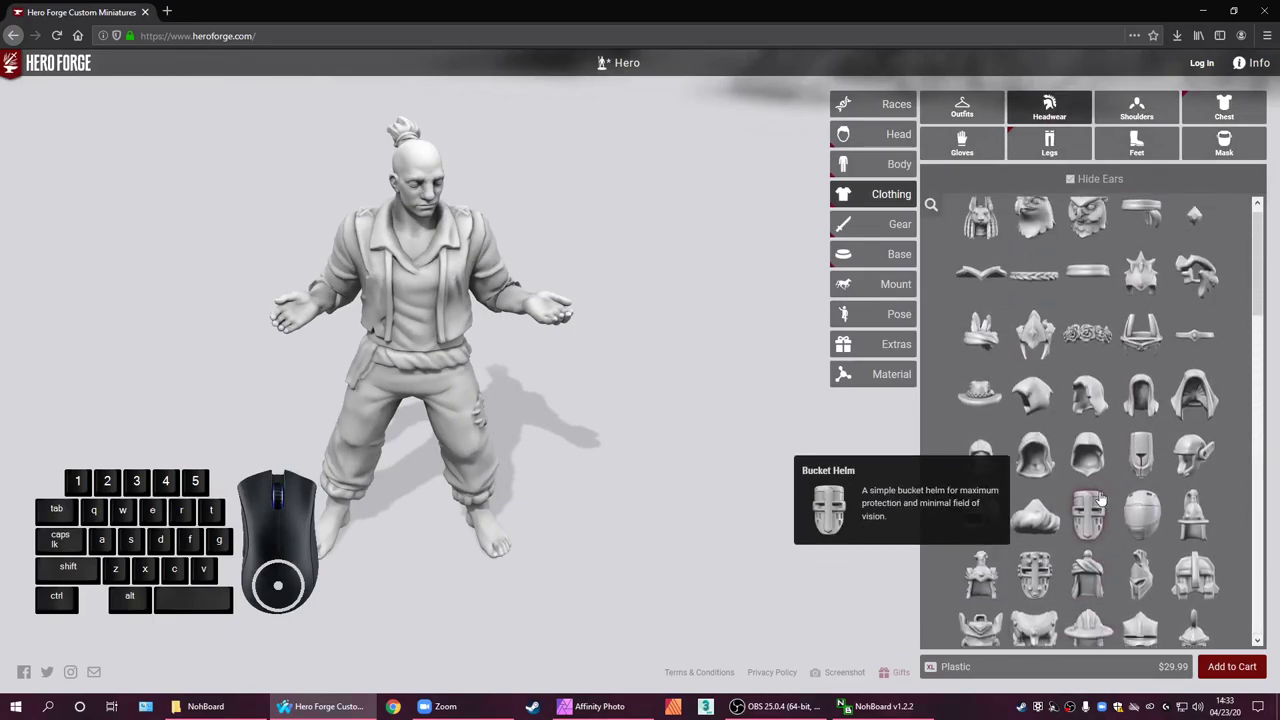
scroll(down, 3)
click(1104, 289)
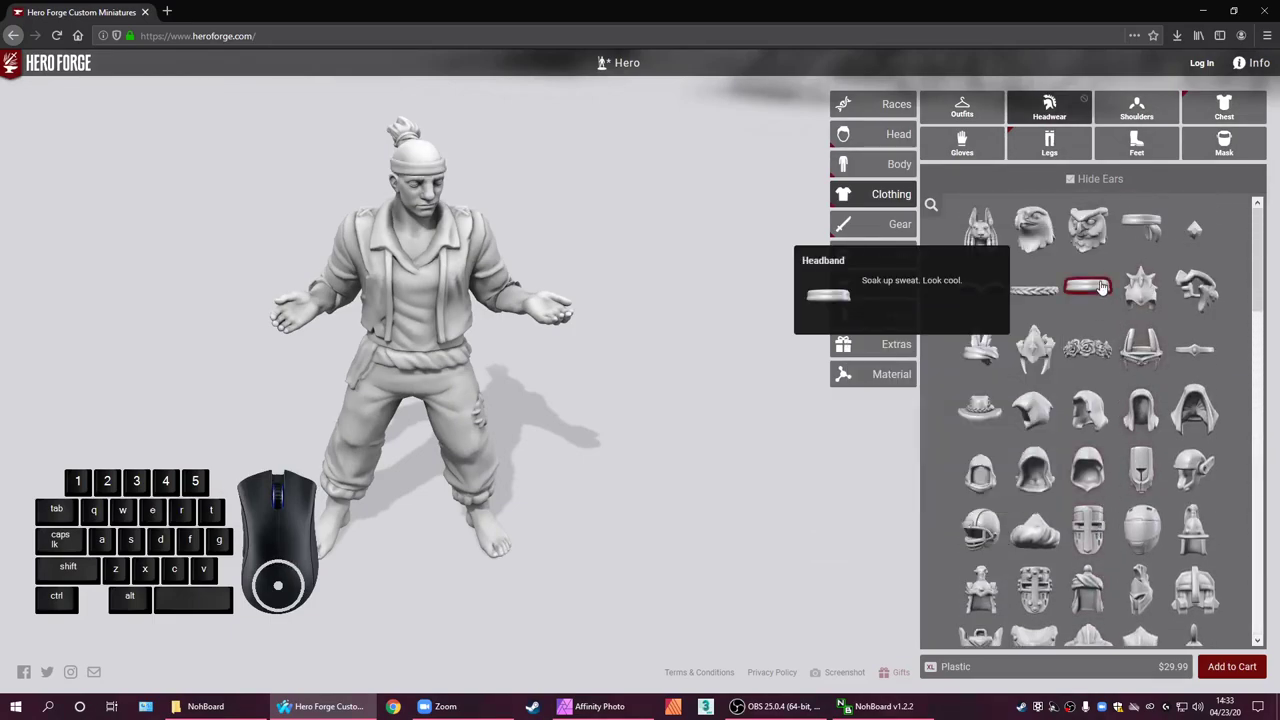
click(1104, 289)
scroll(up, 3)
scroll(down, 3)
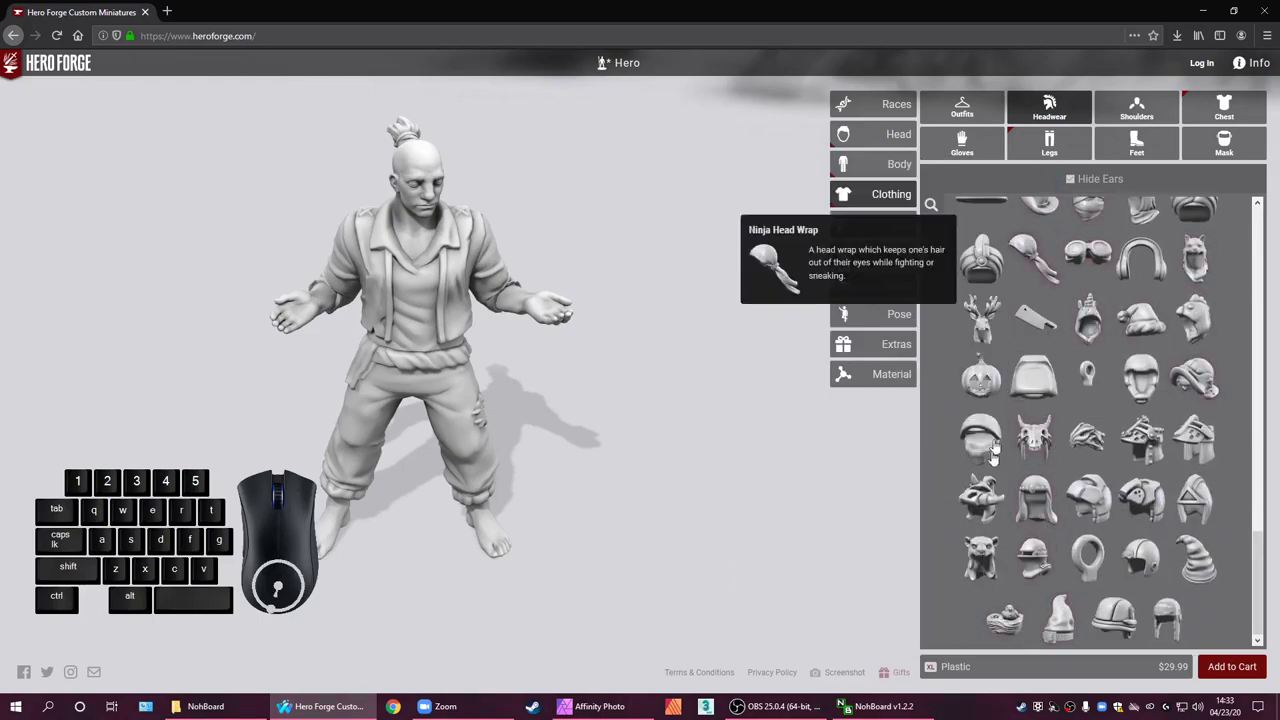
In Shoulders, try plain plate pauldrons and remove them, leaving no shoulder armour
click(995, 609)
click(1004, 608)
click(1114, 115)
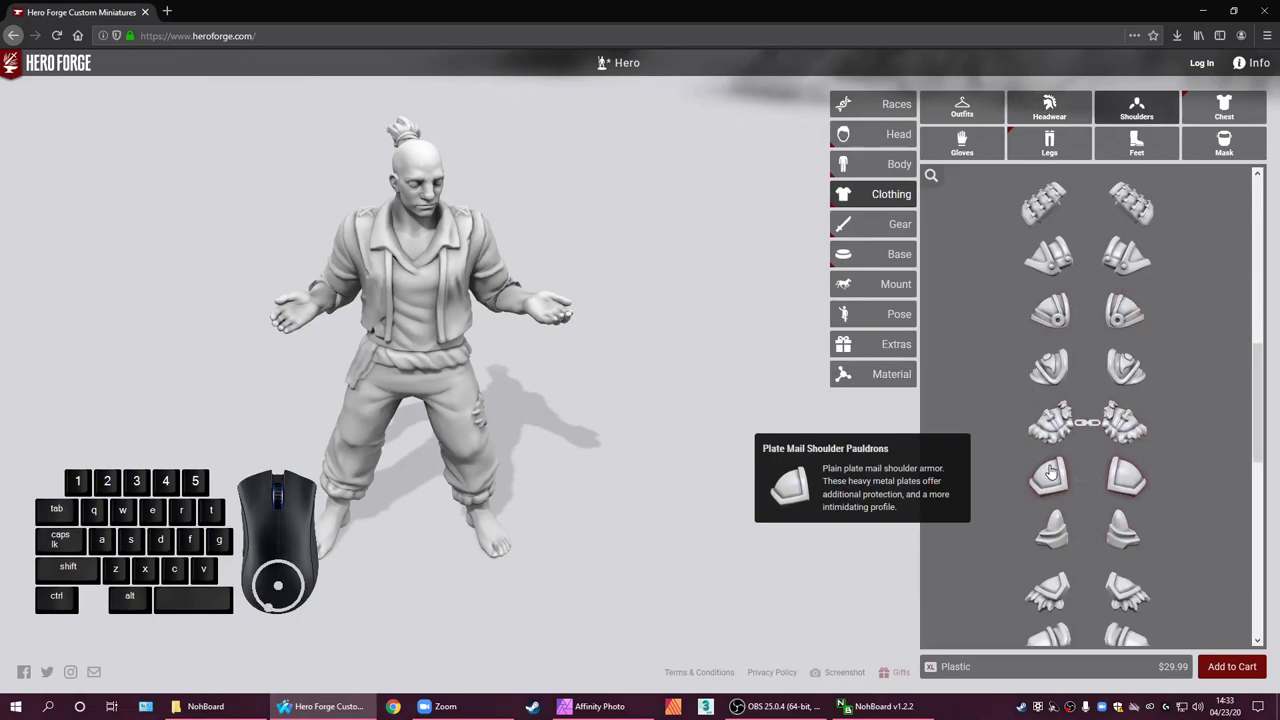
click(1054, 472)
click(1057, 472)
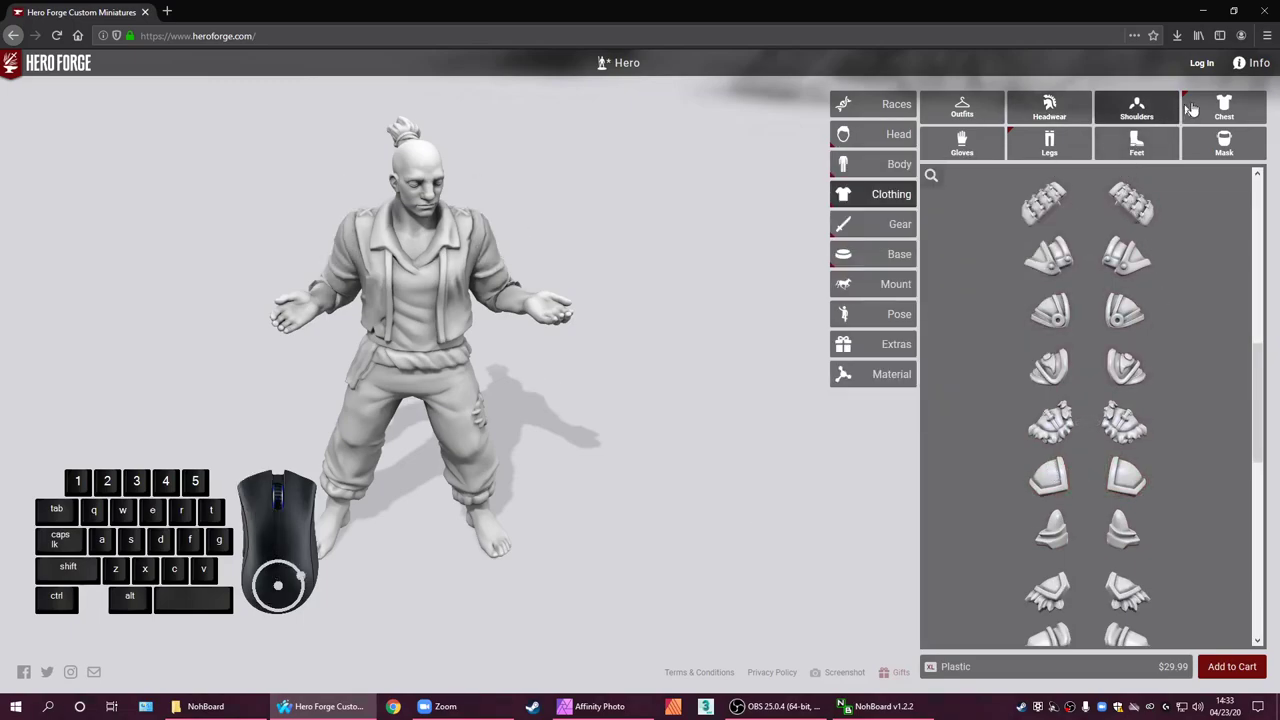
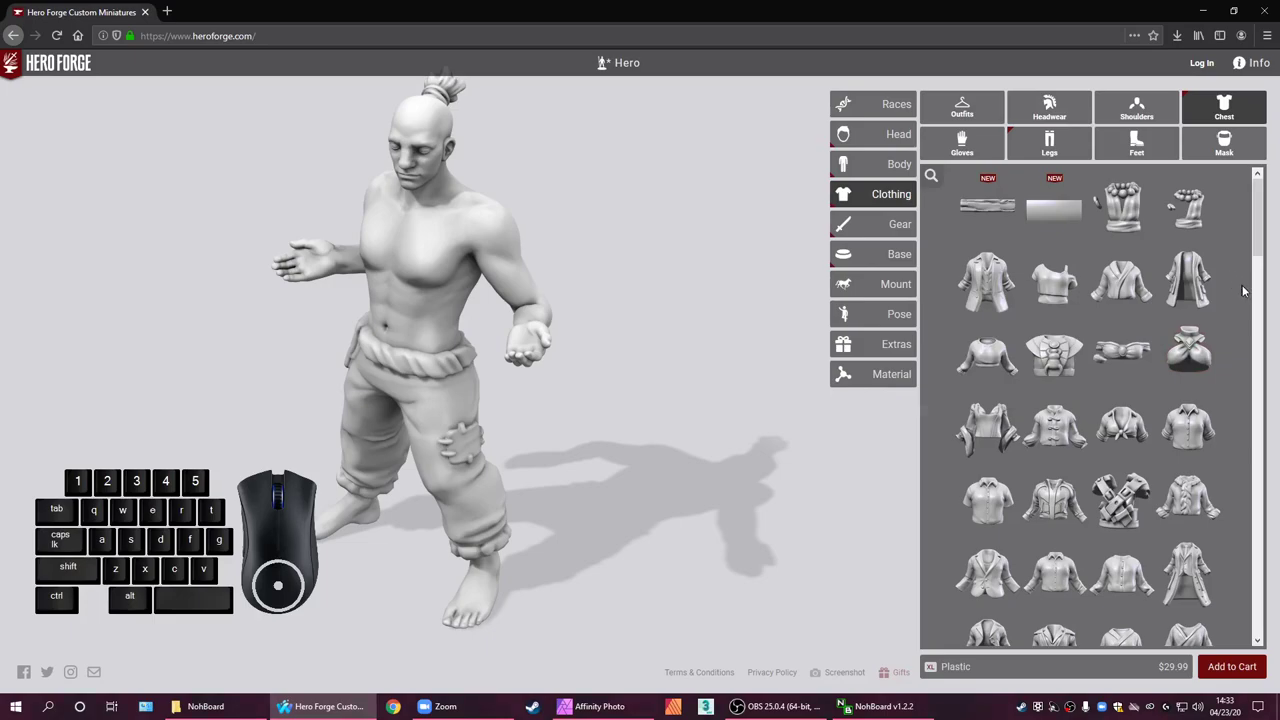
scroll(down, 3)
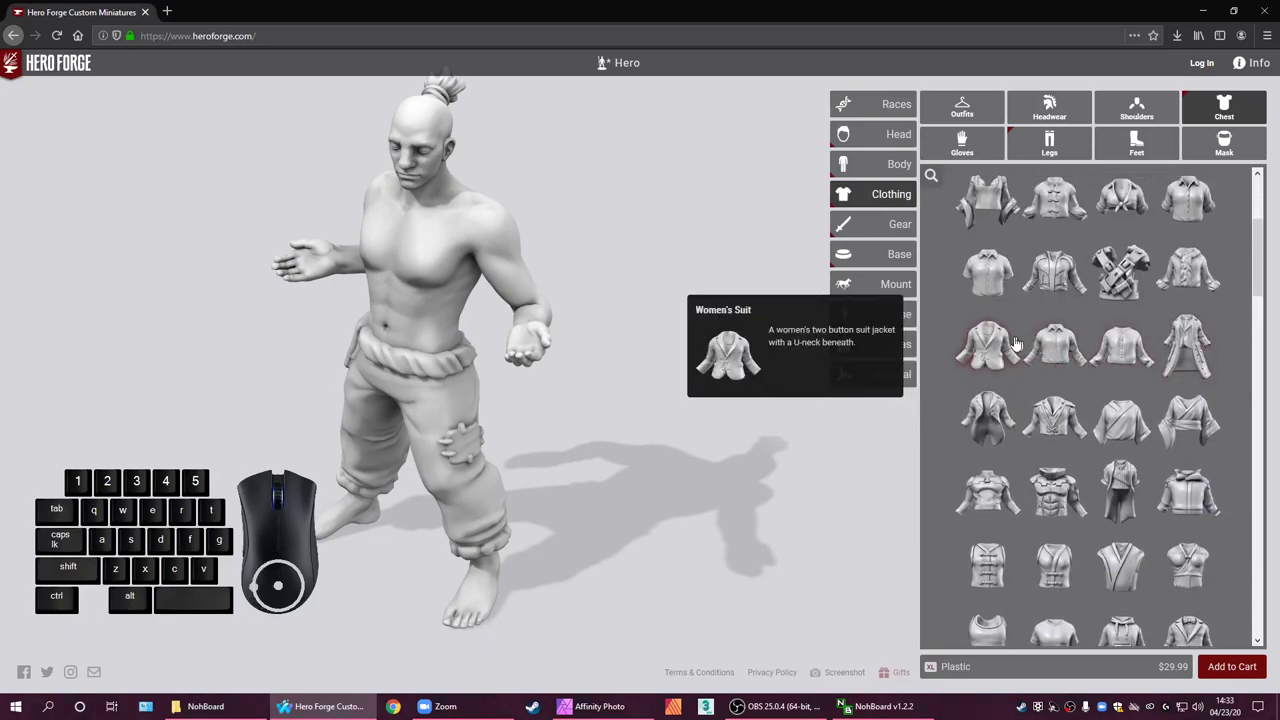
scroll(down, 3)
scroll(down, 3)
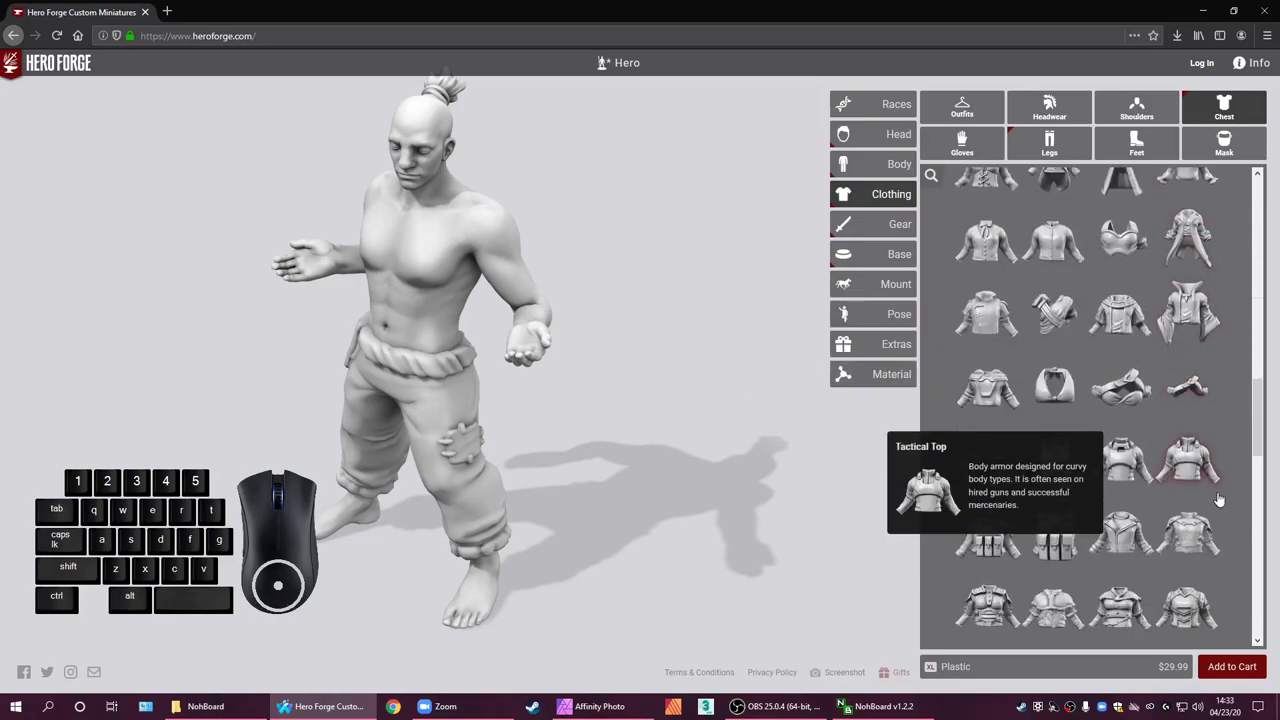
scroll(down, 3)
scroll(down, 3)
scroll(down, 3)
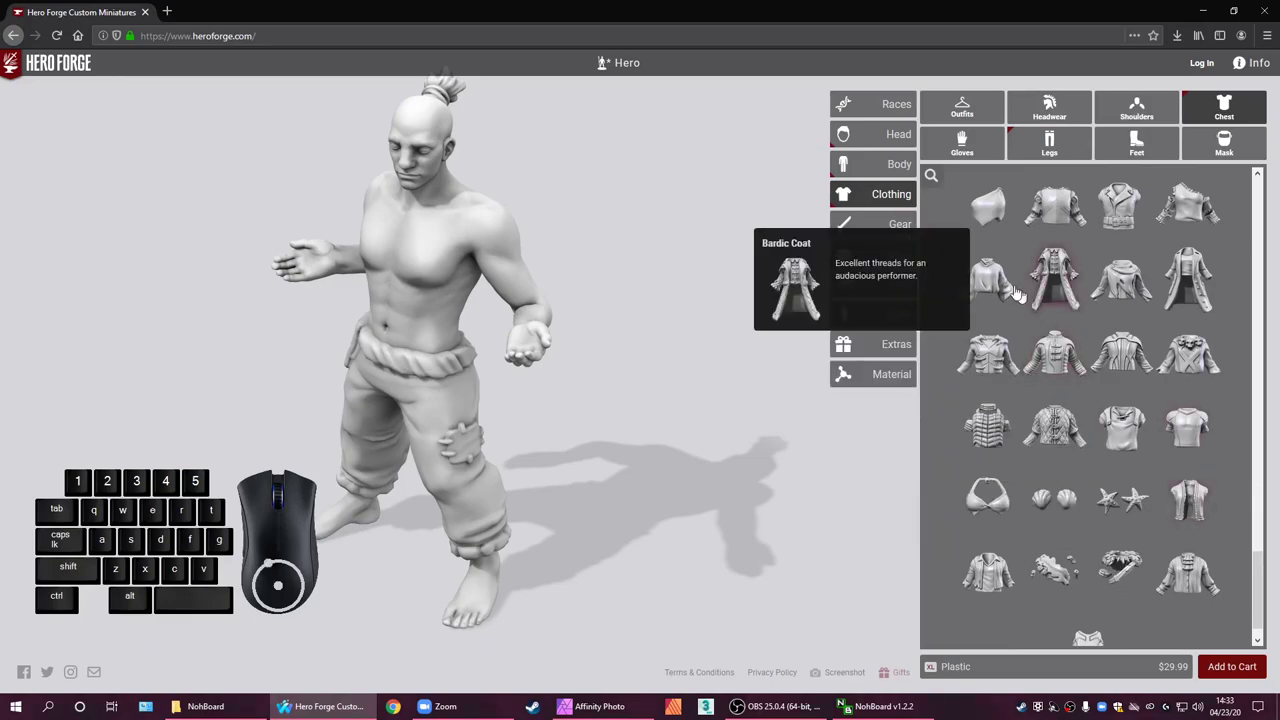
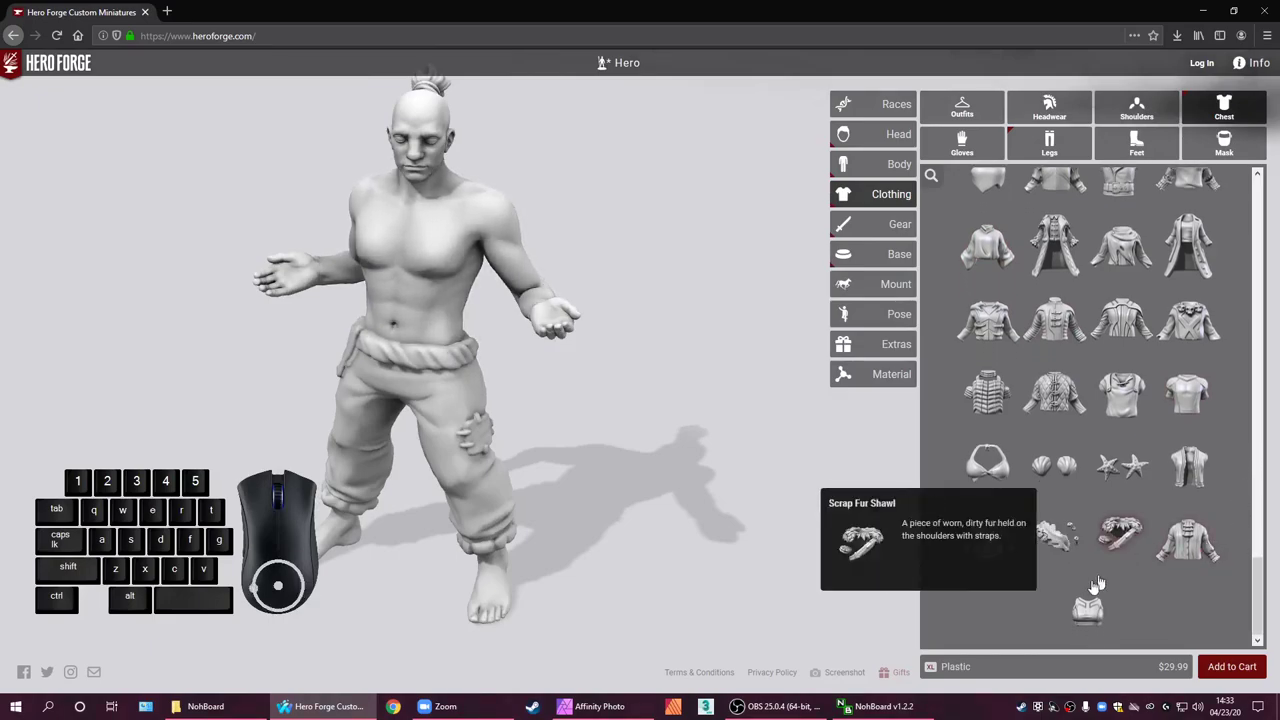
scroll(down, 3)
click(1201, 630)
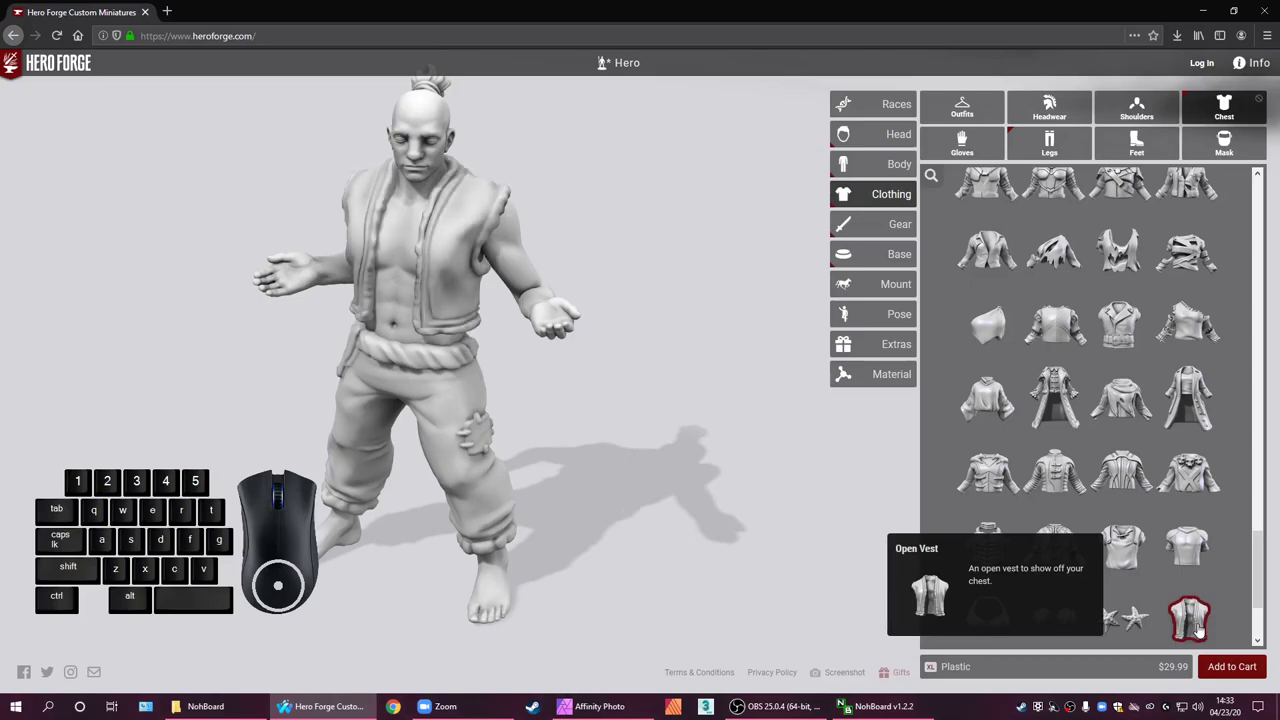
click(1202, 630)
scroll(down, 3)
scroll(down, 3)
scroll(down, 3)
scroll(down, 3)
scroll(down, 3)
scroll(up, 3)
scroll(up, 3)
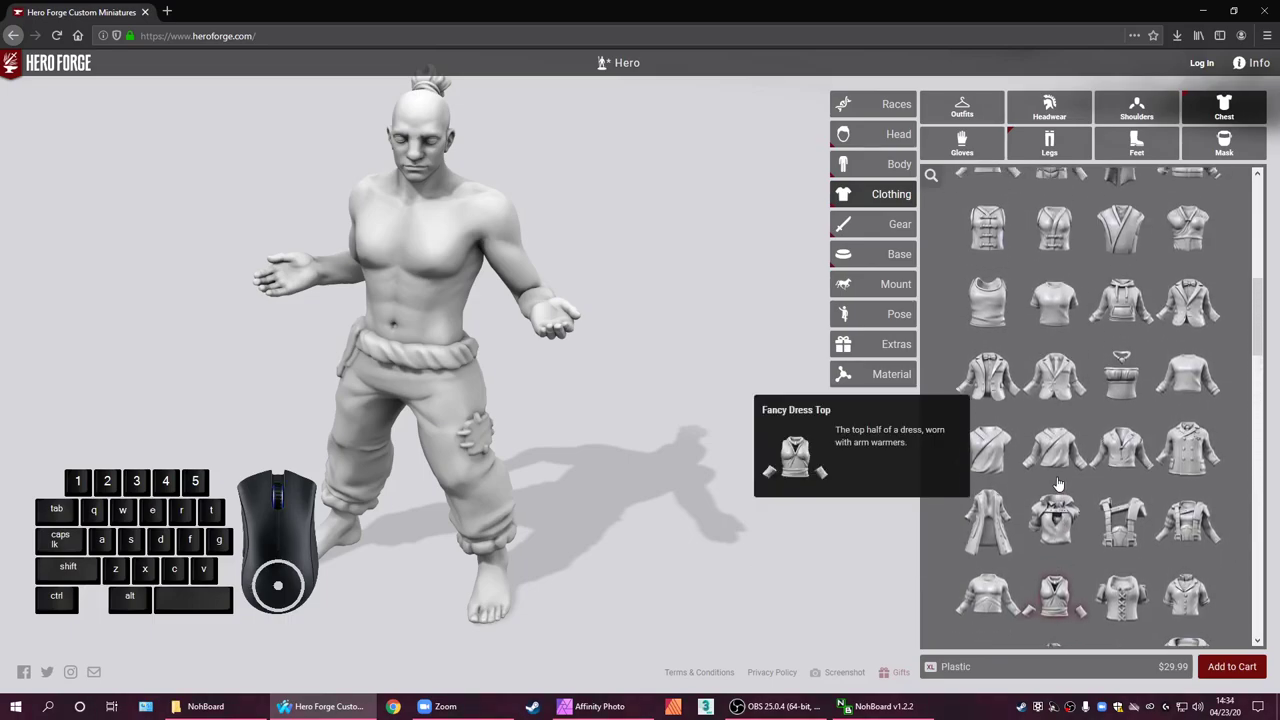
scroll(up, 3)
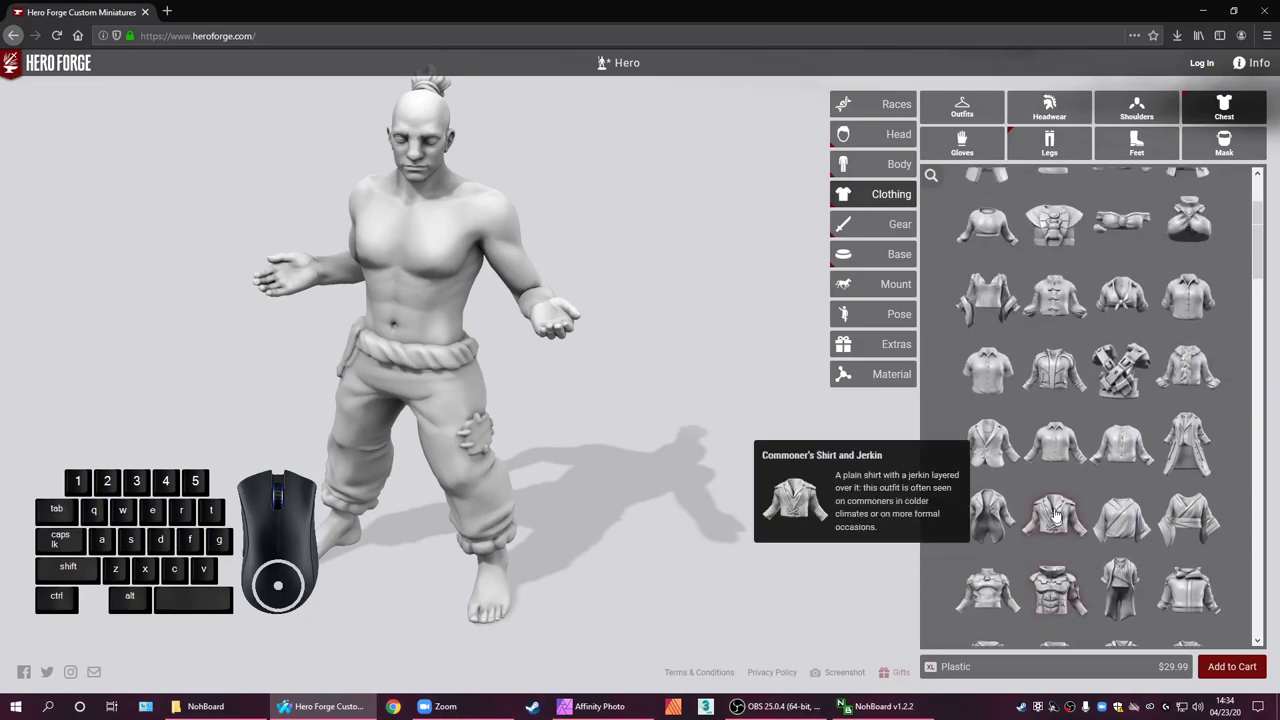
scroll(down, 3)
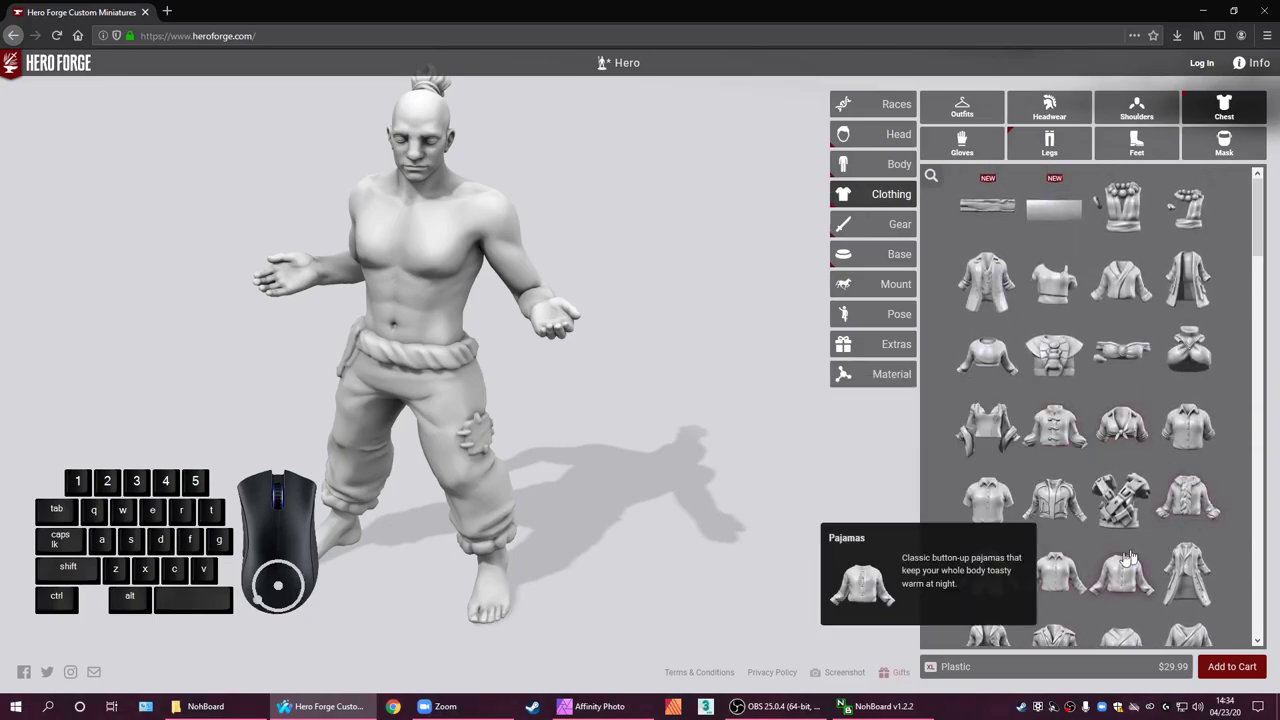
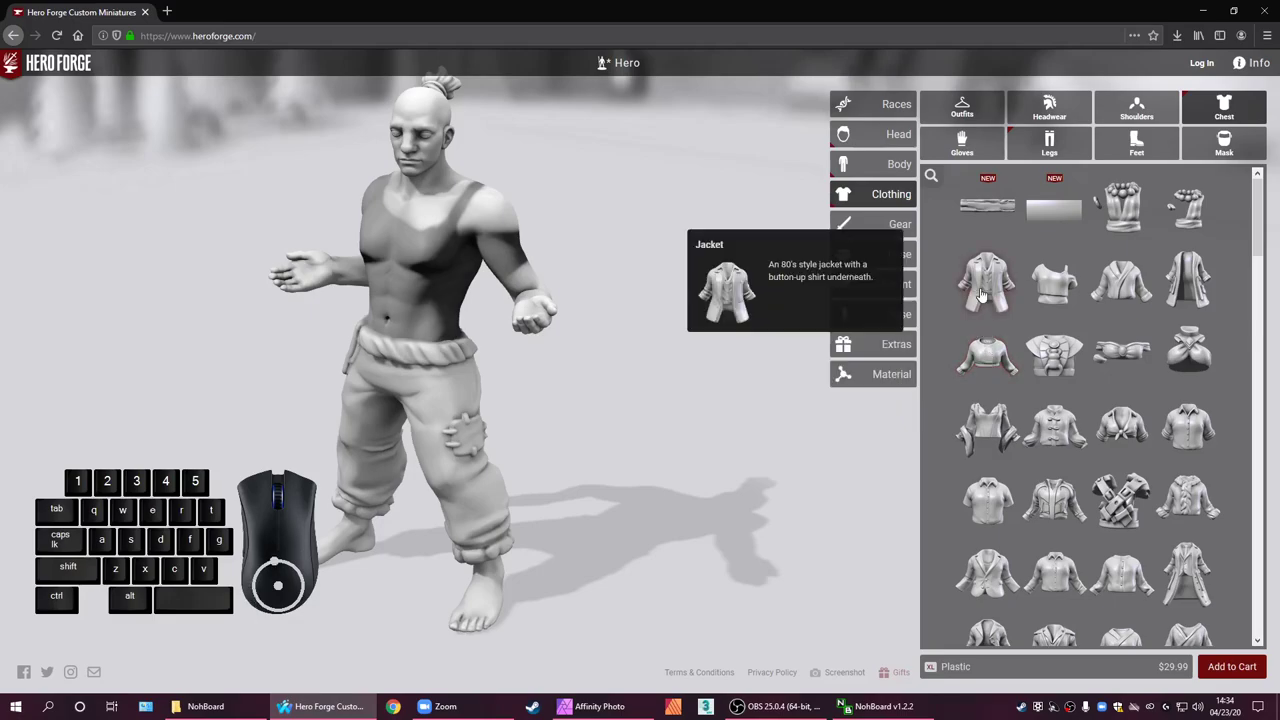
scroll(up, 3)
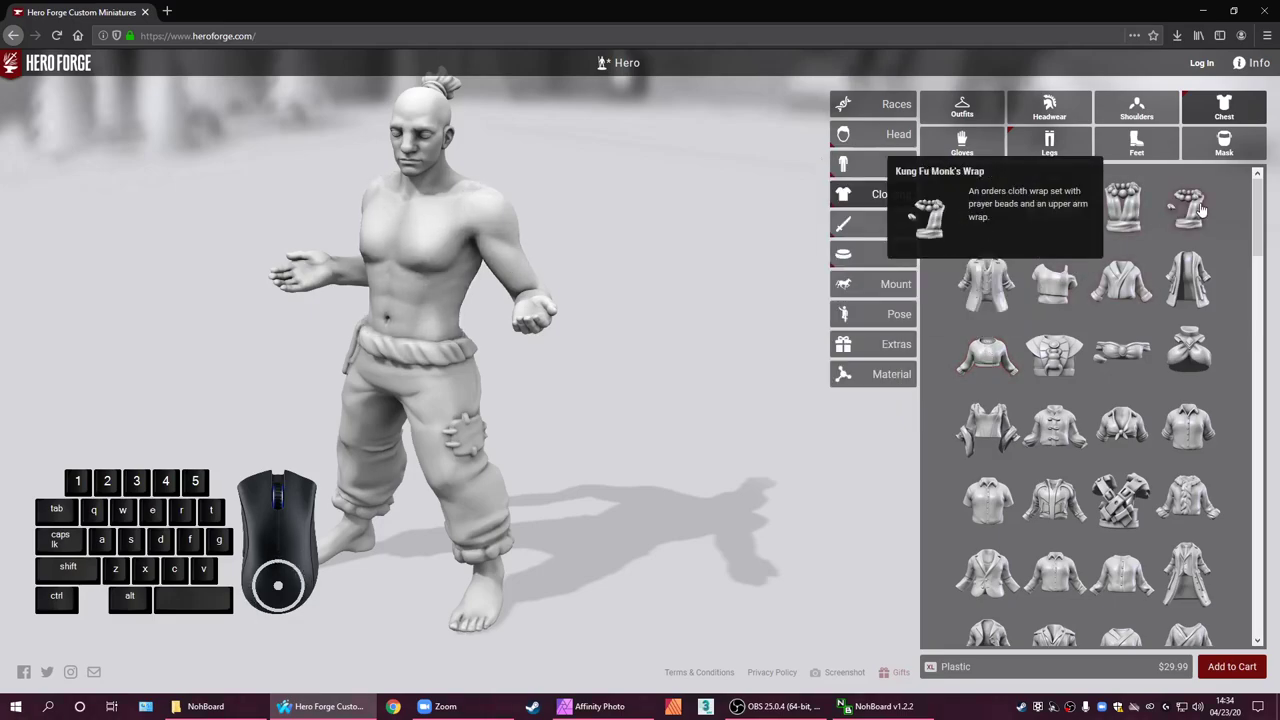
click(1204, 211)
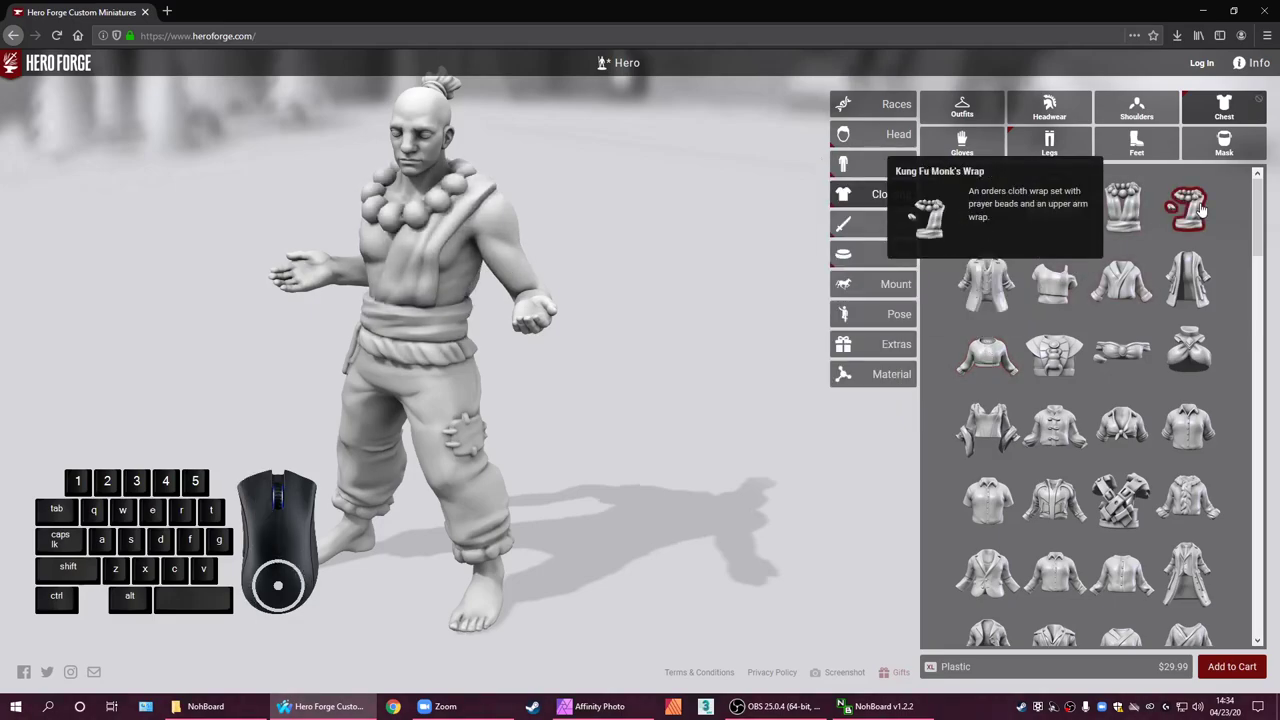
click(1205, 209)
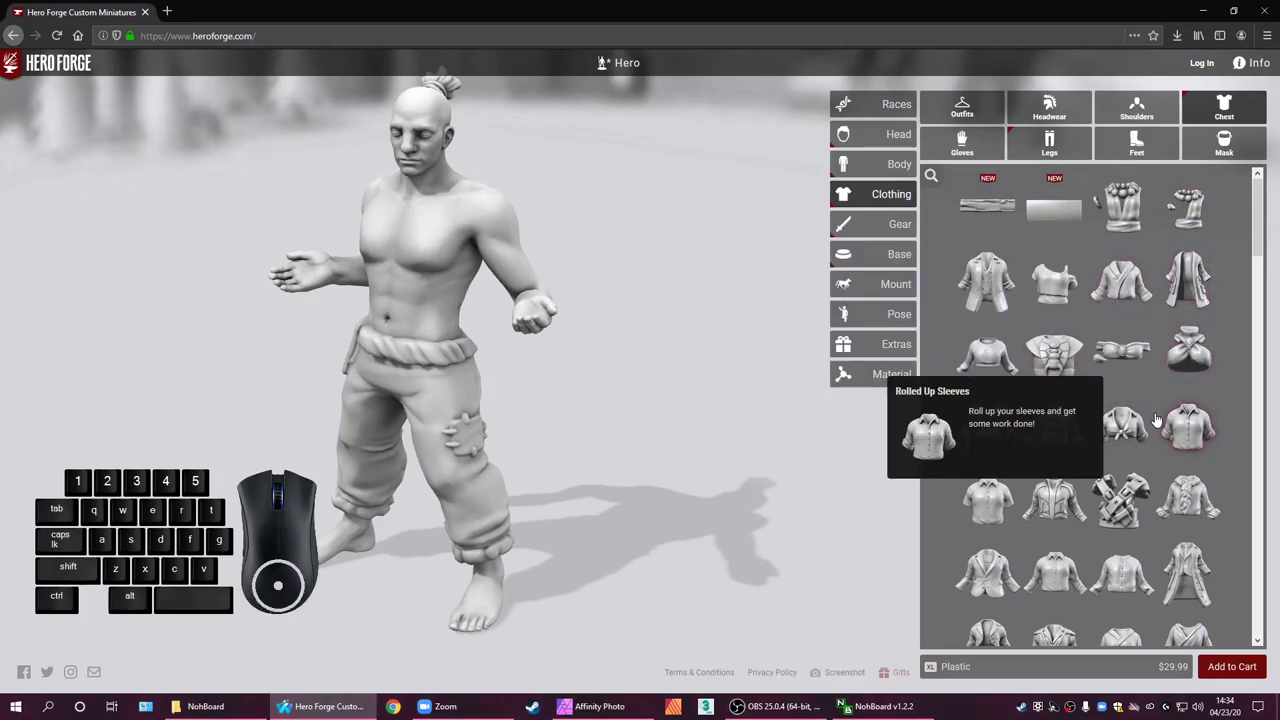
scroll(down, 3)
scroll(down, 3)
scroll(down, 3)
scroll(down, 3)
scroll(up, 3)
scroll(down, 3)
scroll(down, 3)
drag(1229, 393, 1229, 393)
middle_click(1229, 393)
drag(1234, 396, 1195, 391)
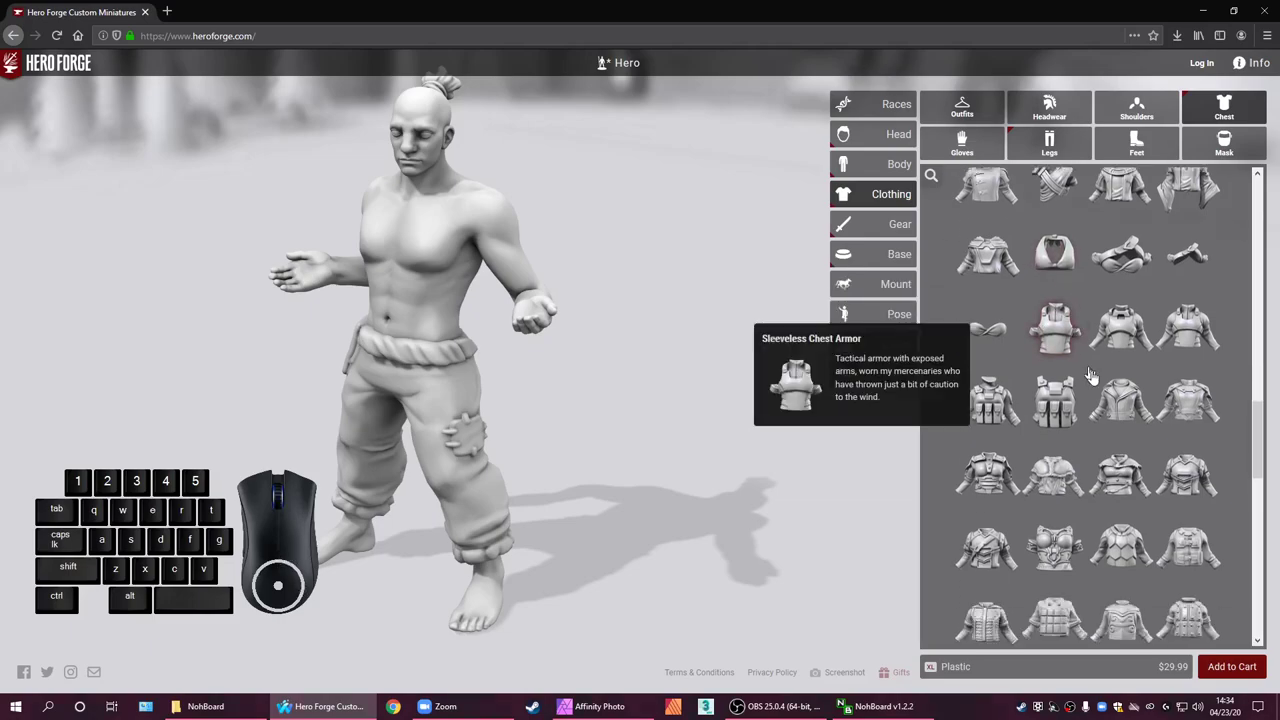
click(1121, 307)
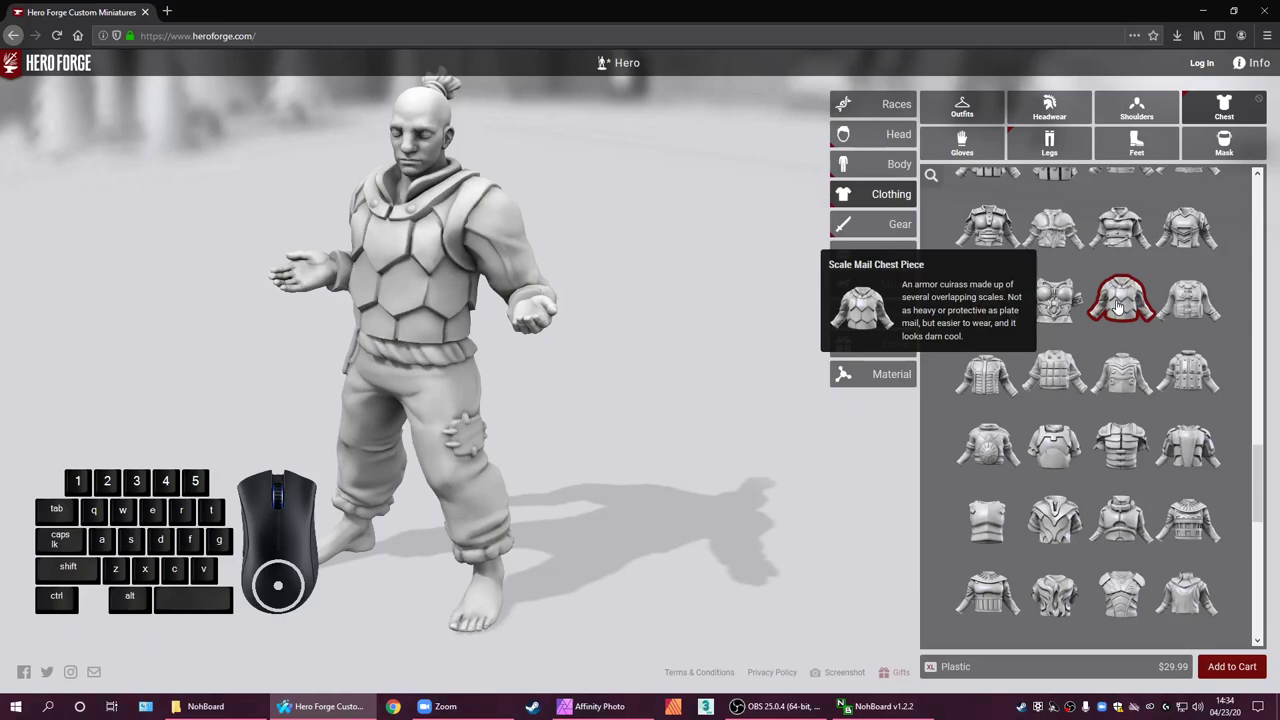
click(1121, 307)
click(1121, 307)
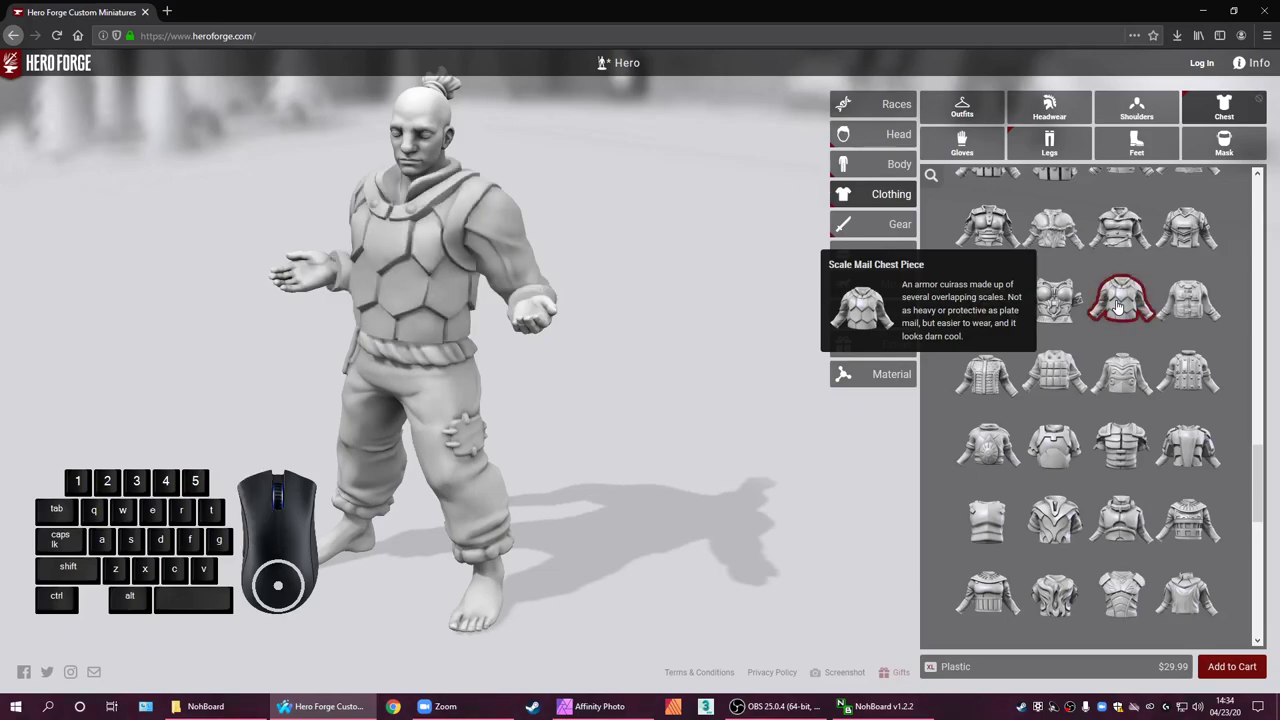
click(1121, 307)
scroll(down, 3)
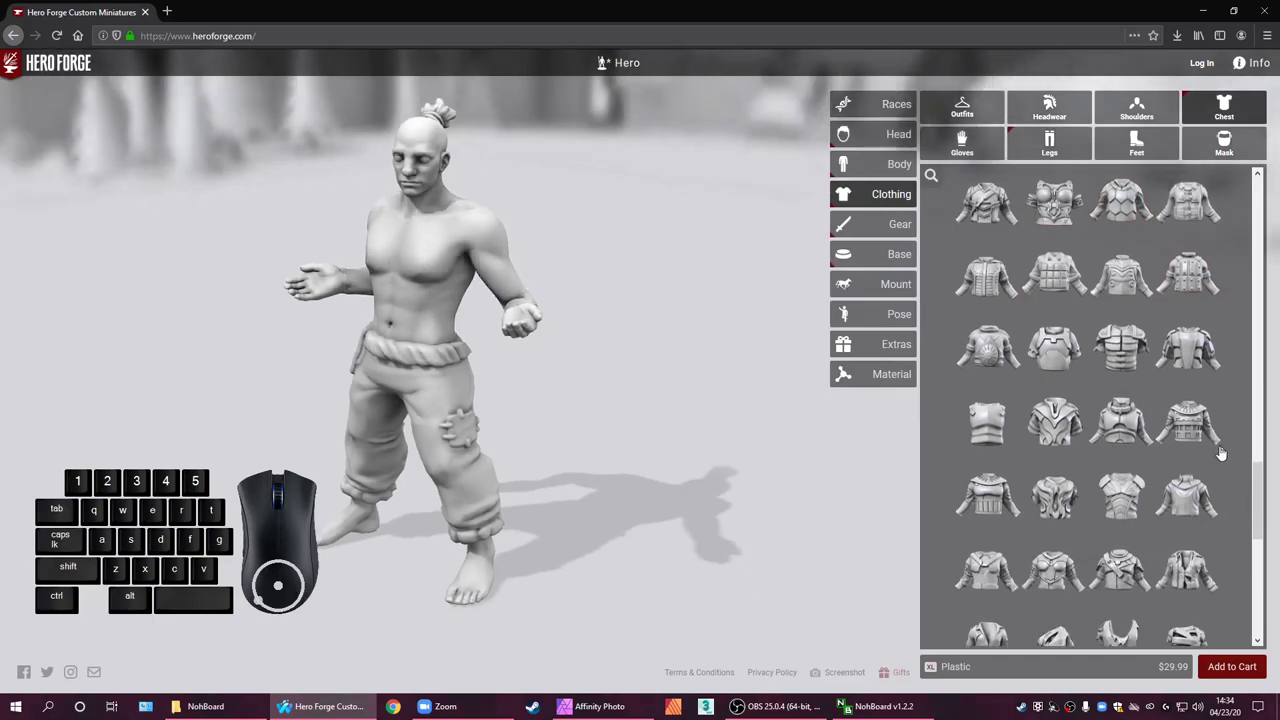
scroll(down, 3)
scroll(down, 3)
scroll(down, 3)
scroll(up, 3)
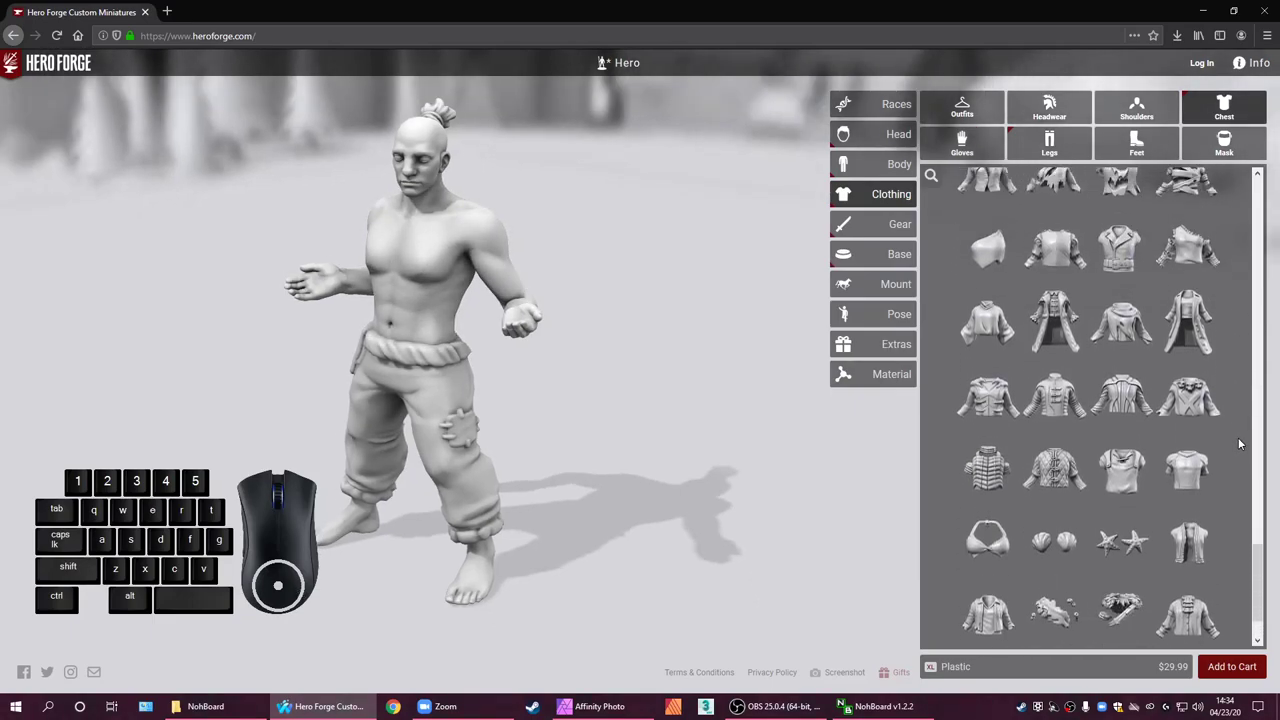
scroll(down, 3)
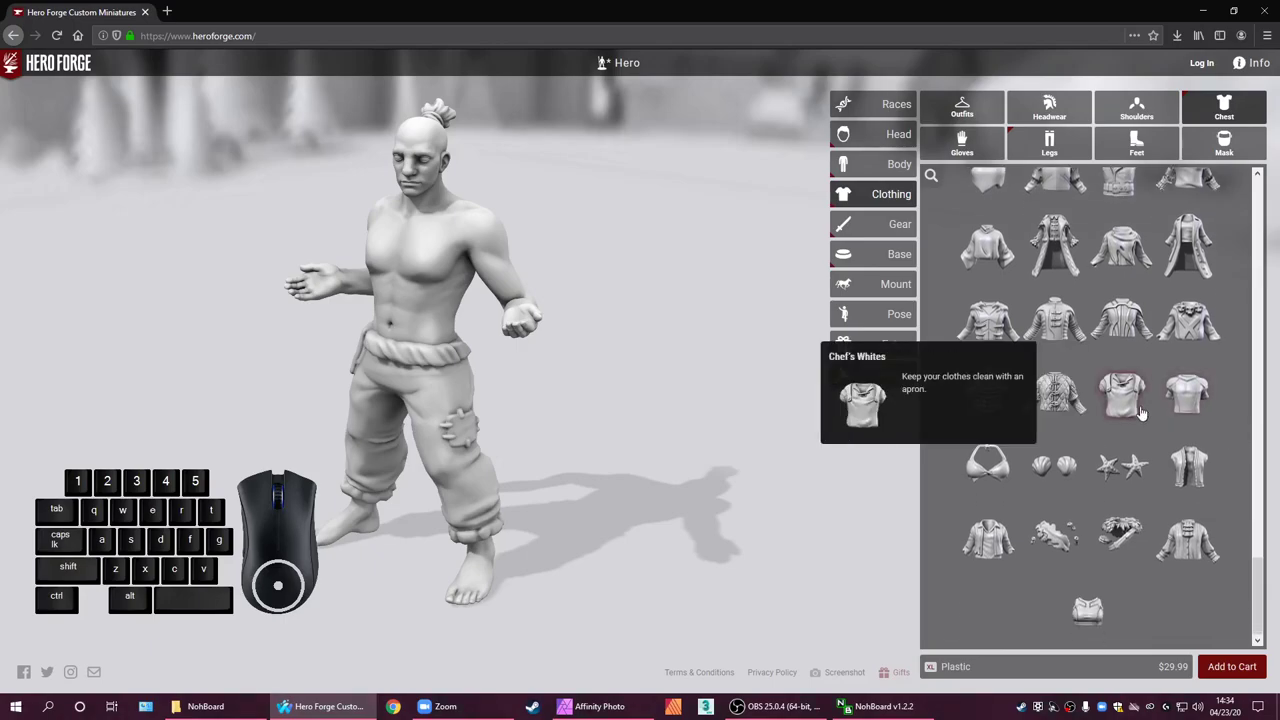
click(1127, 409)
click(1127, 409)
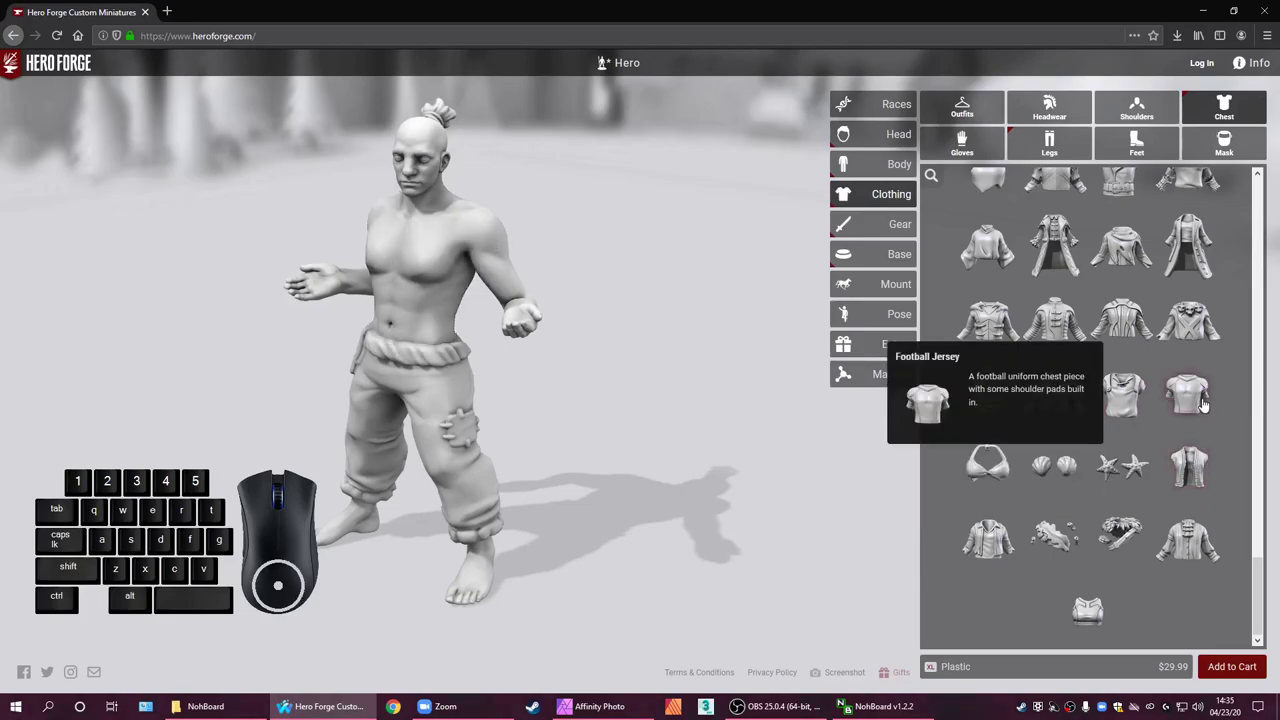
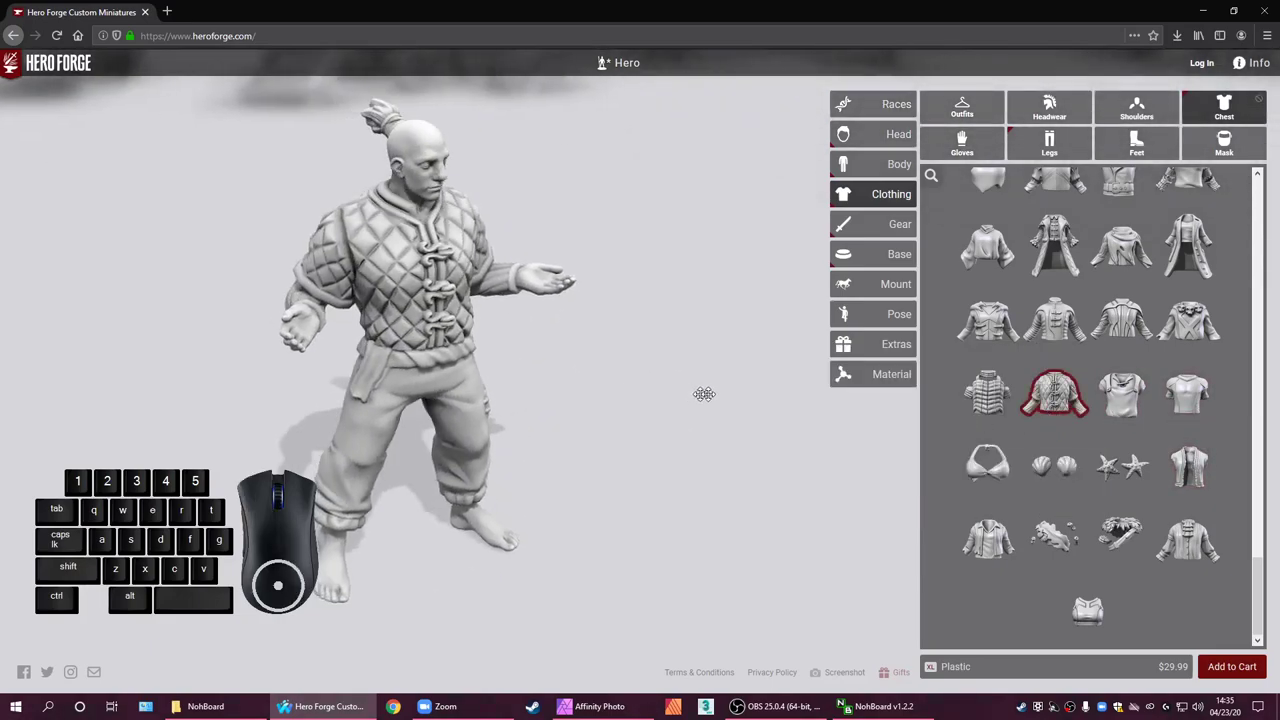
Remove the Gambeson Chest Piece and browse back up the Chest clothing list
click(1046, 406)
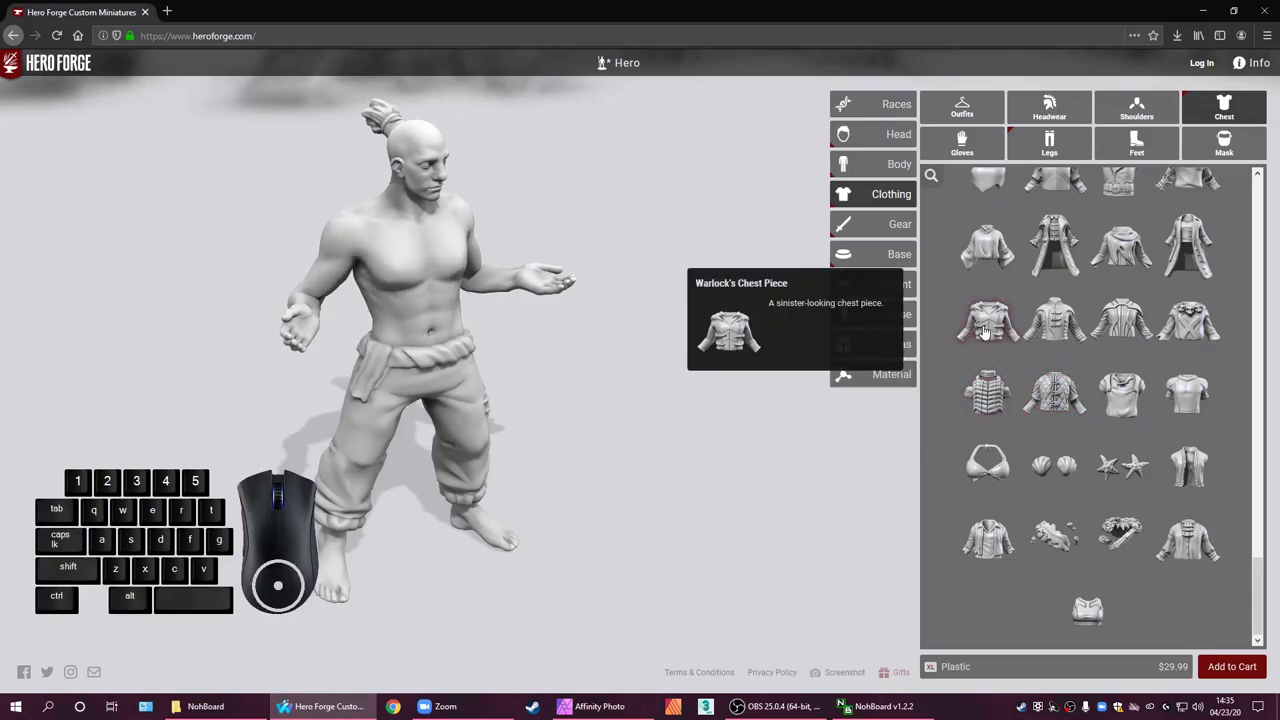
scroll(up, 3)
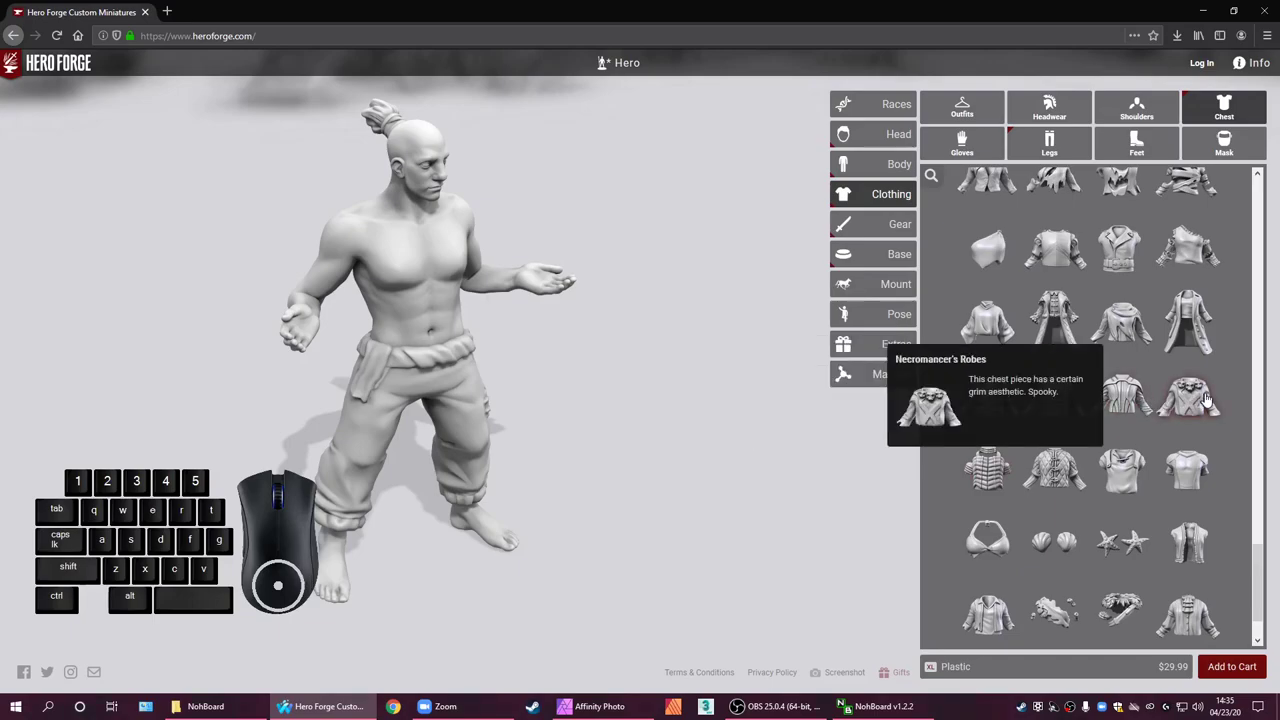
scroll(up, 3)
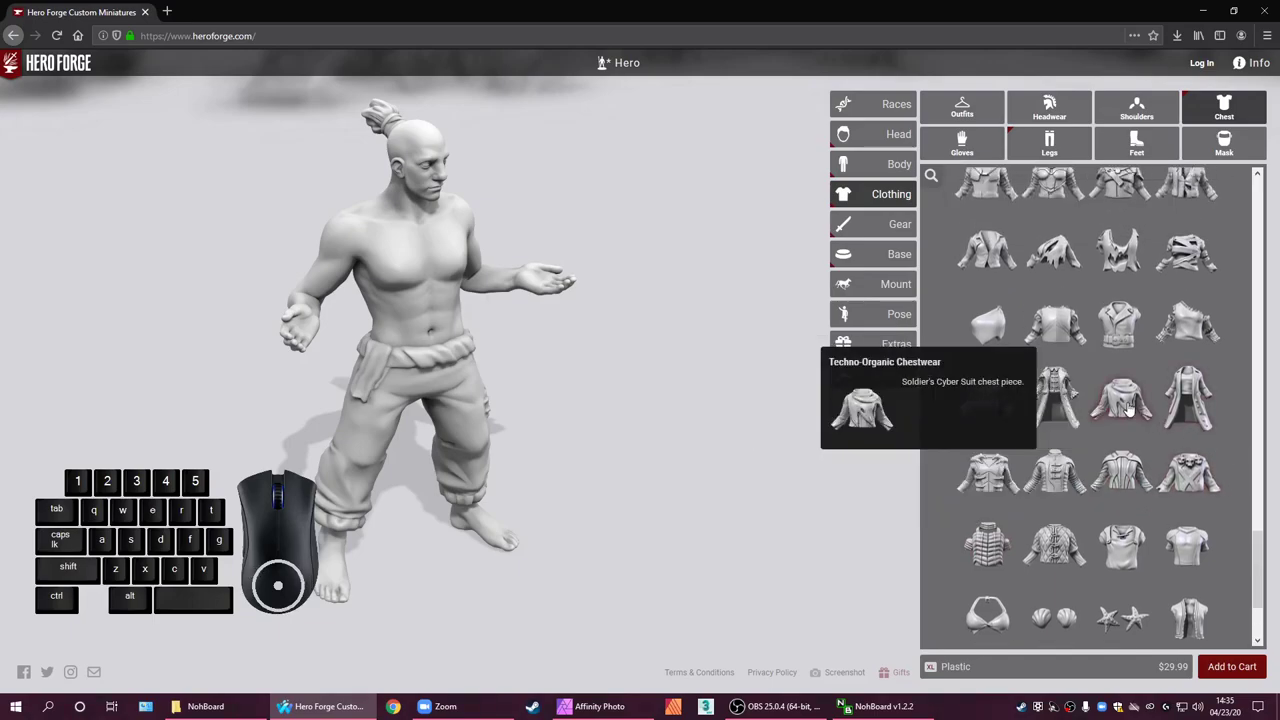
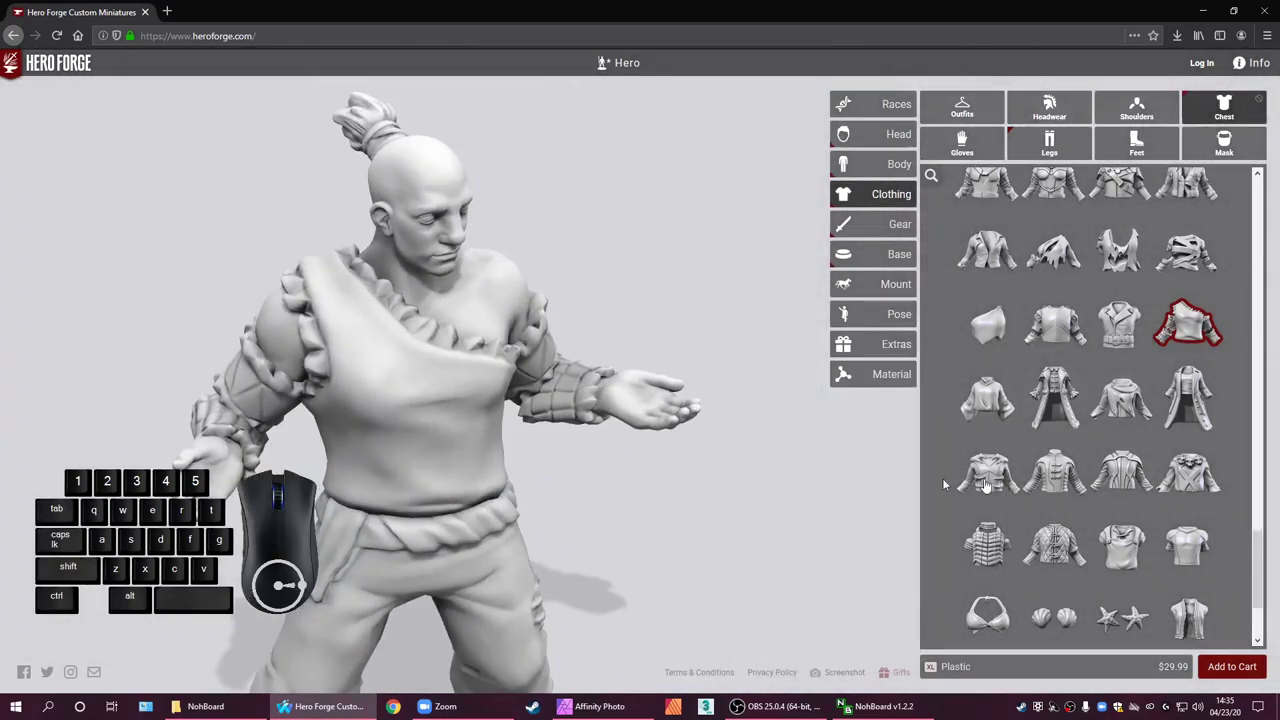
scroll(down, 3)
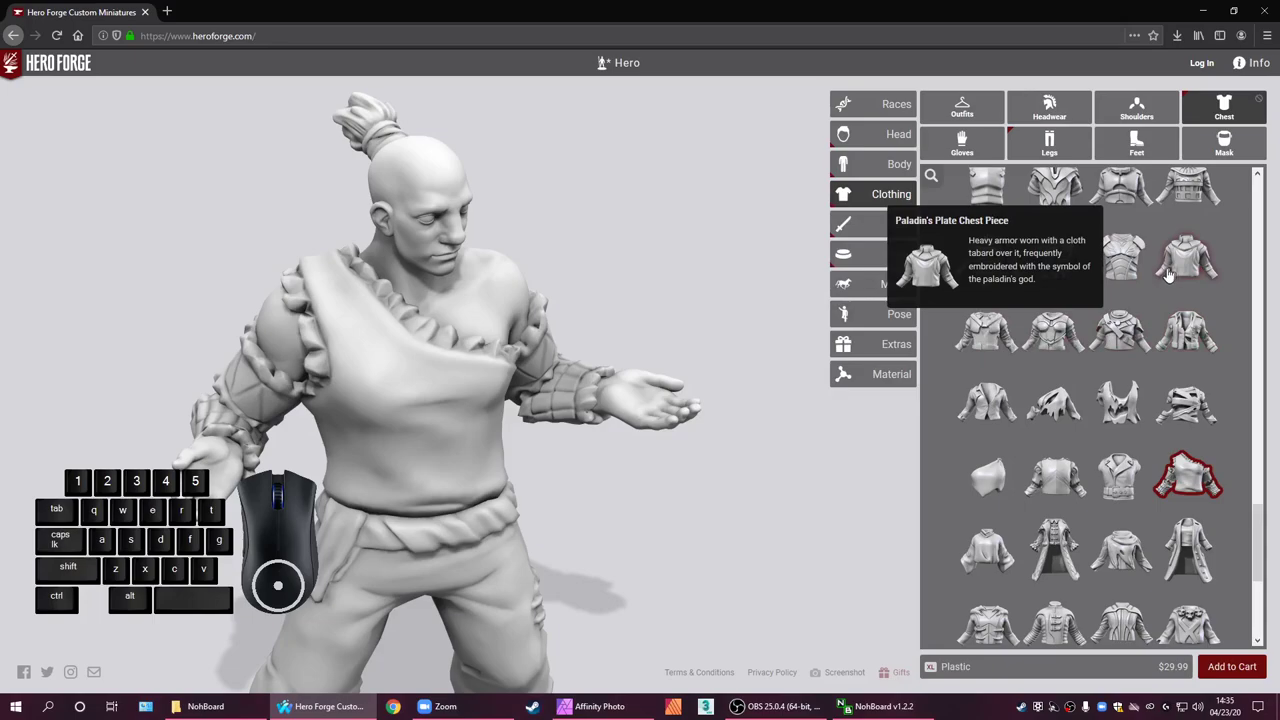
scroll(down, 3)
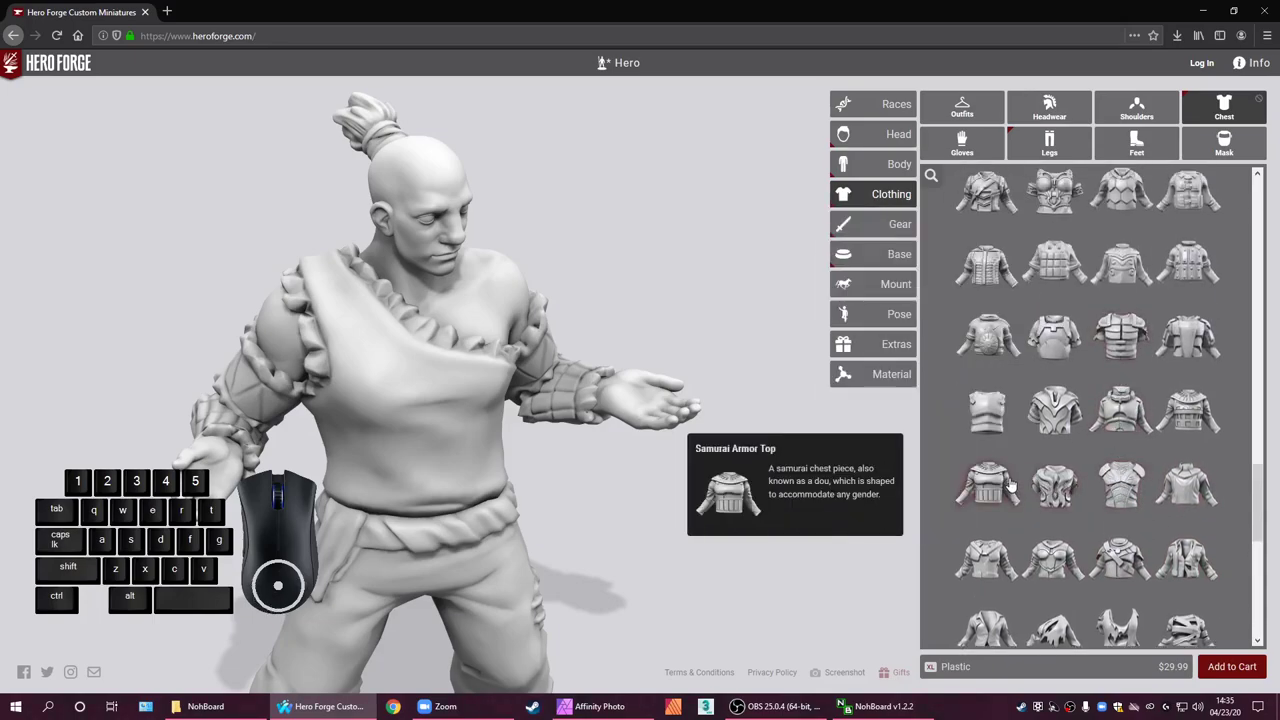
scroll(up, 3)
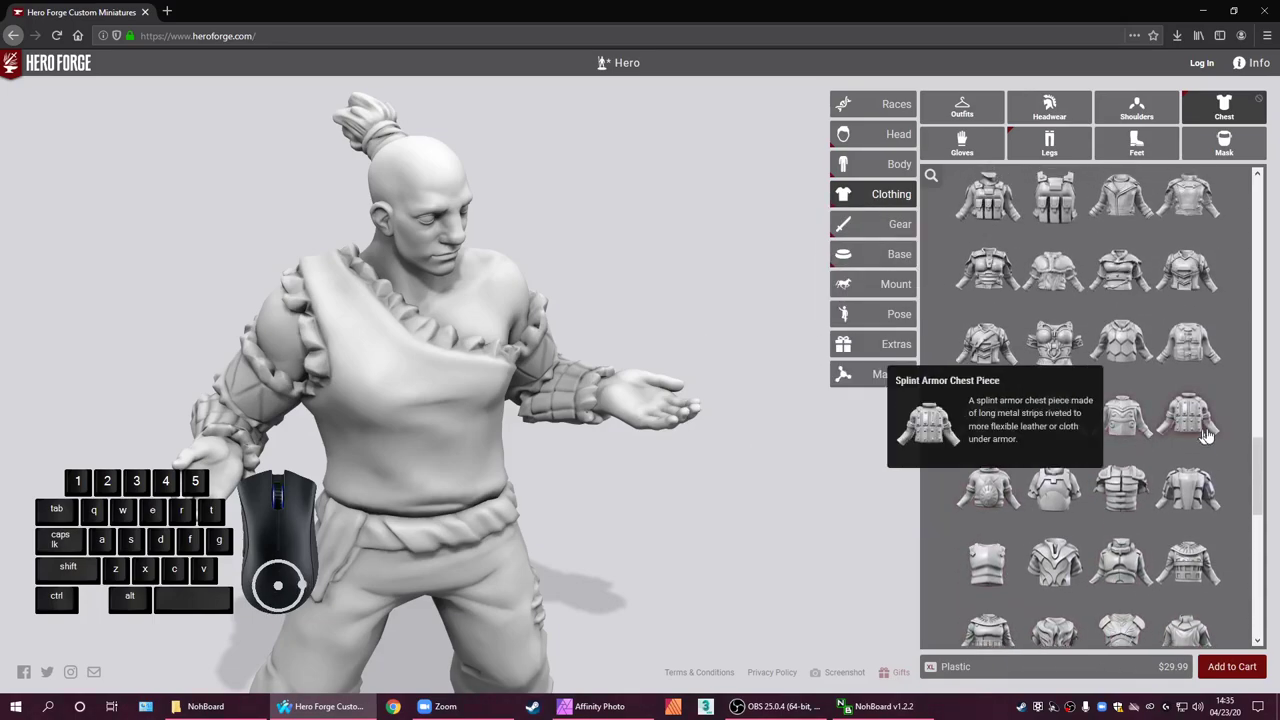
scroll(up, 3)
scroll(up, 3)
scroll(up, 3)
scroll(up, 3)
scroll(up, 3)
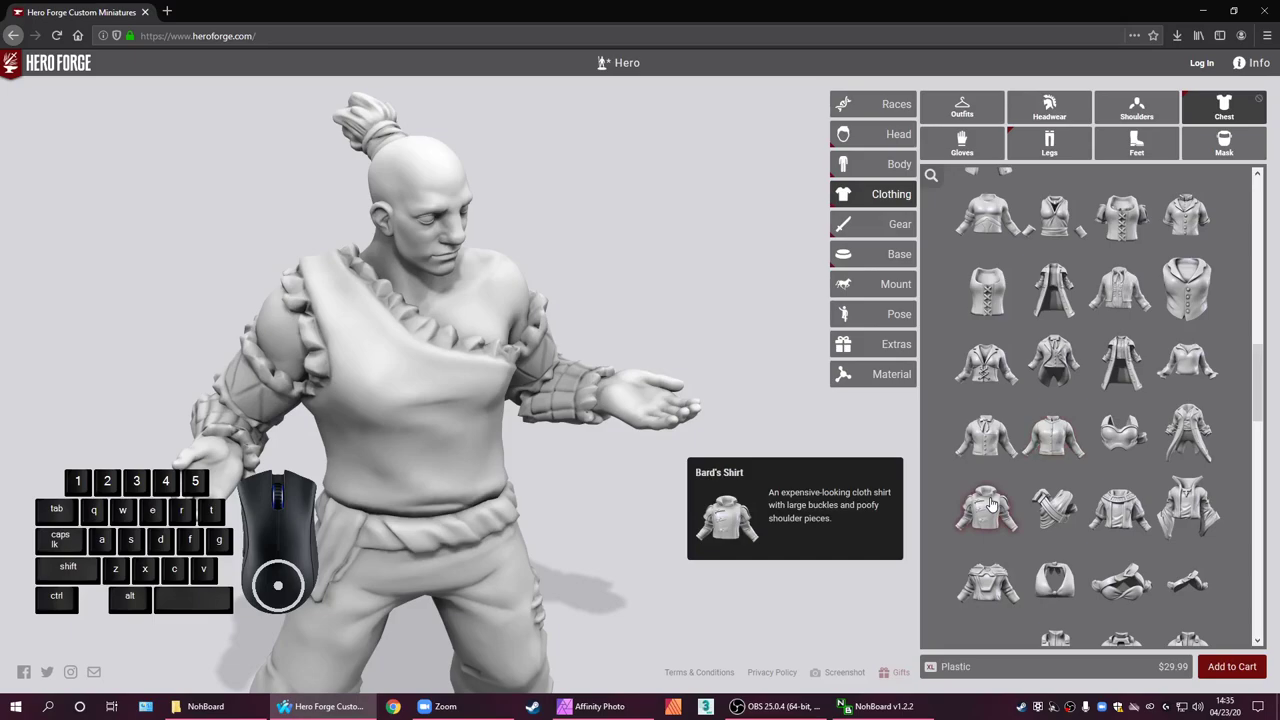
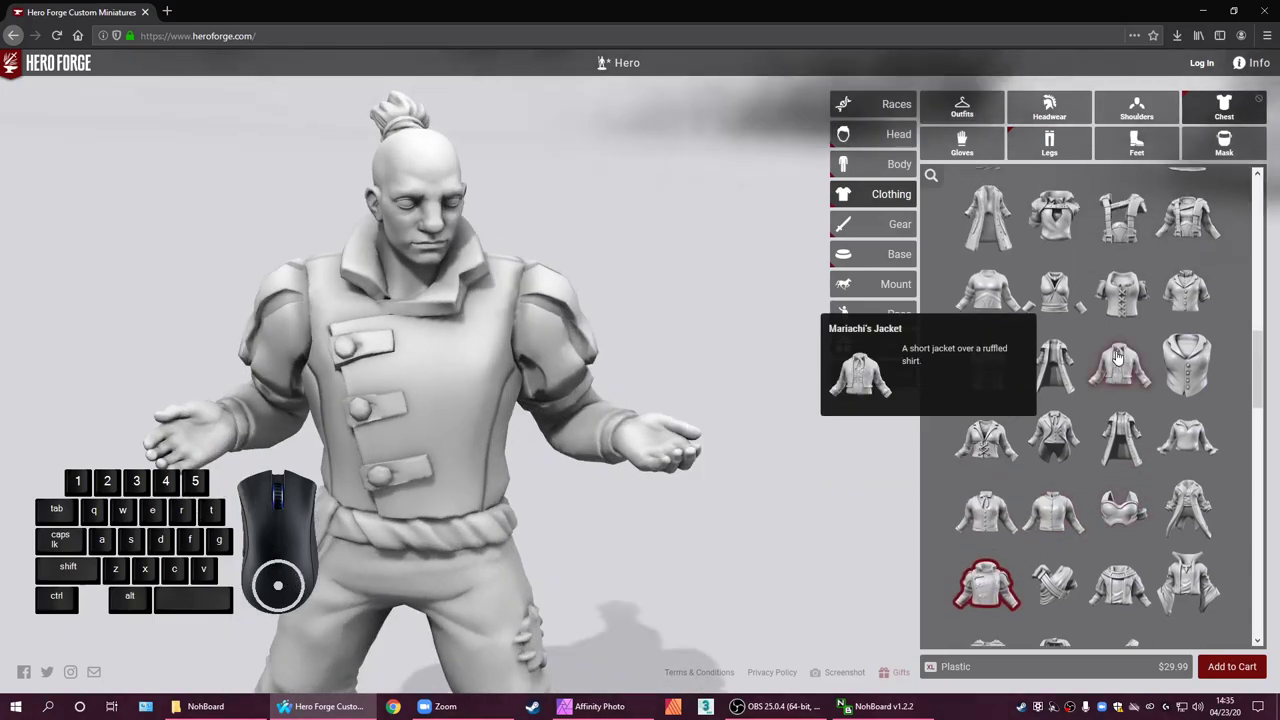
Try the Mariachi's Jacket on the torso while browsing further chest items
click(1120, 359)
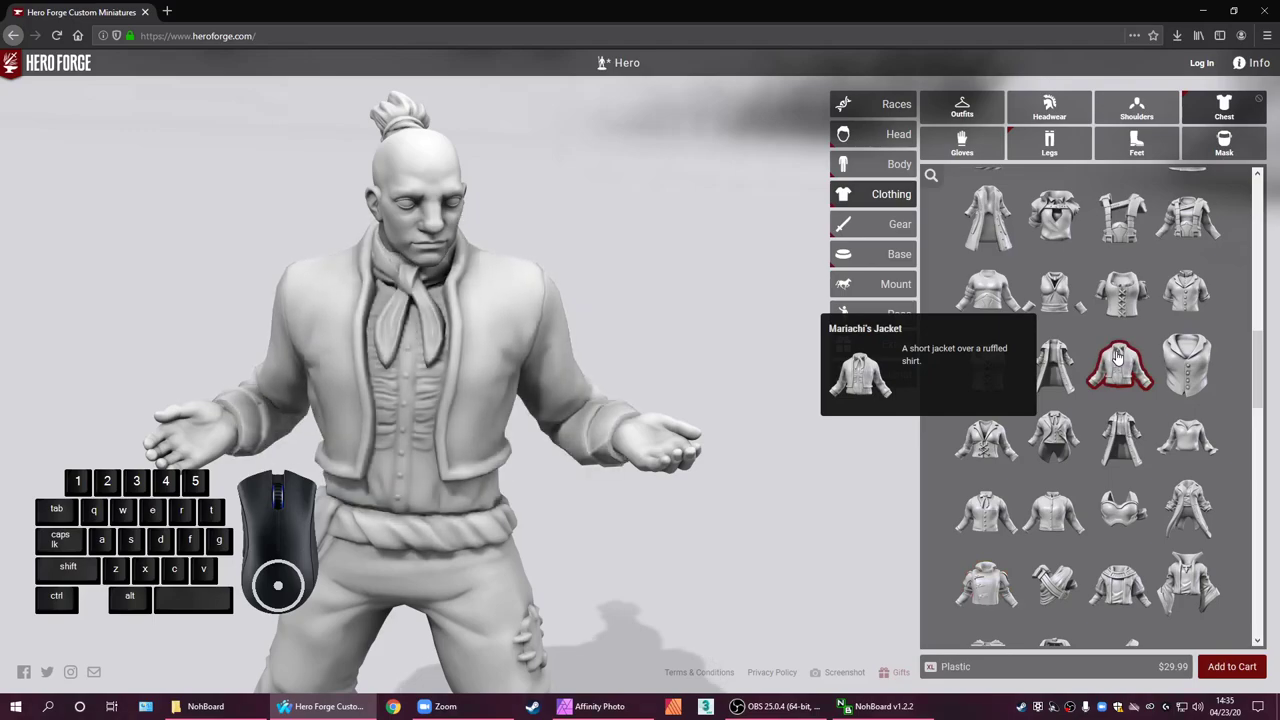
scroll(up, 3)
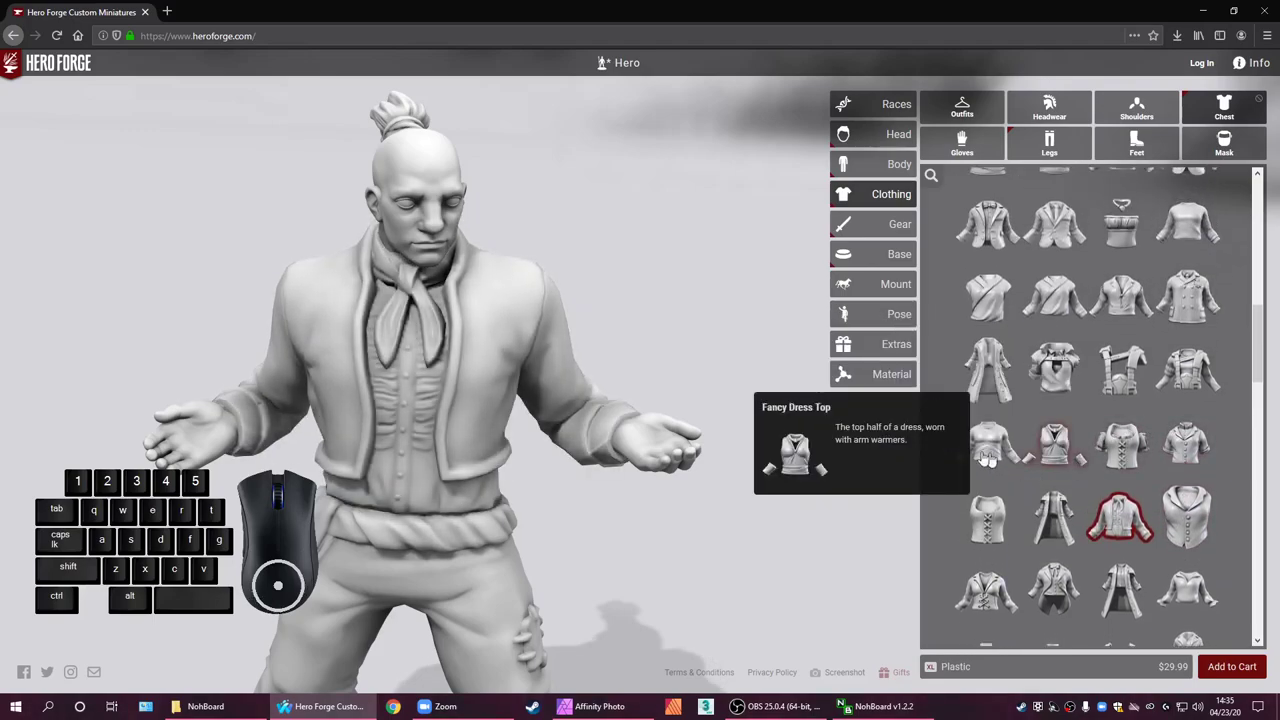
scroll(up, 3)
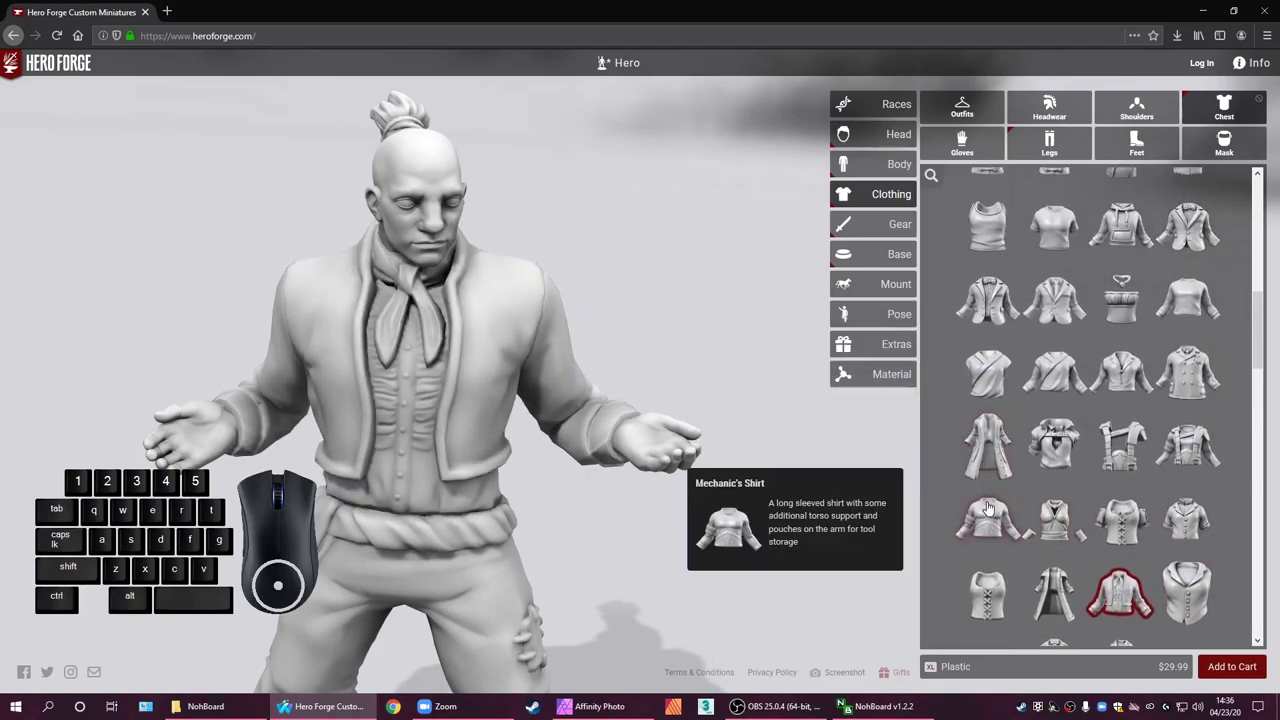
scroll(down, 3)
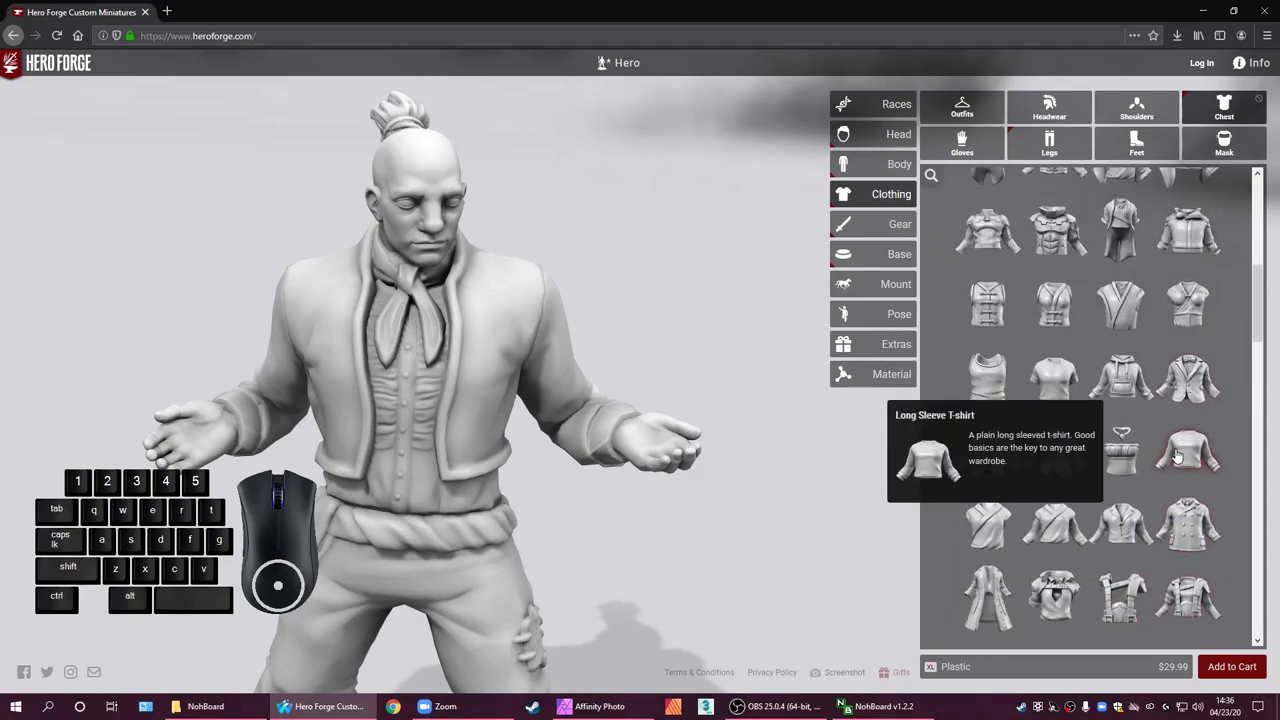
scroll(down, 3)
scroll(up, 3)
scroll(up, 3)
scroll(up, 3)
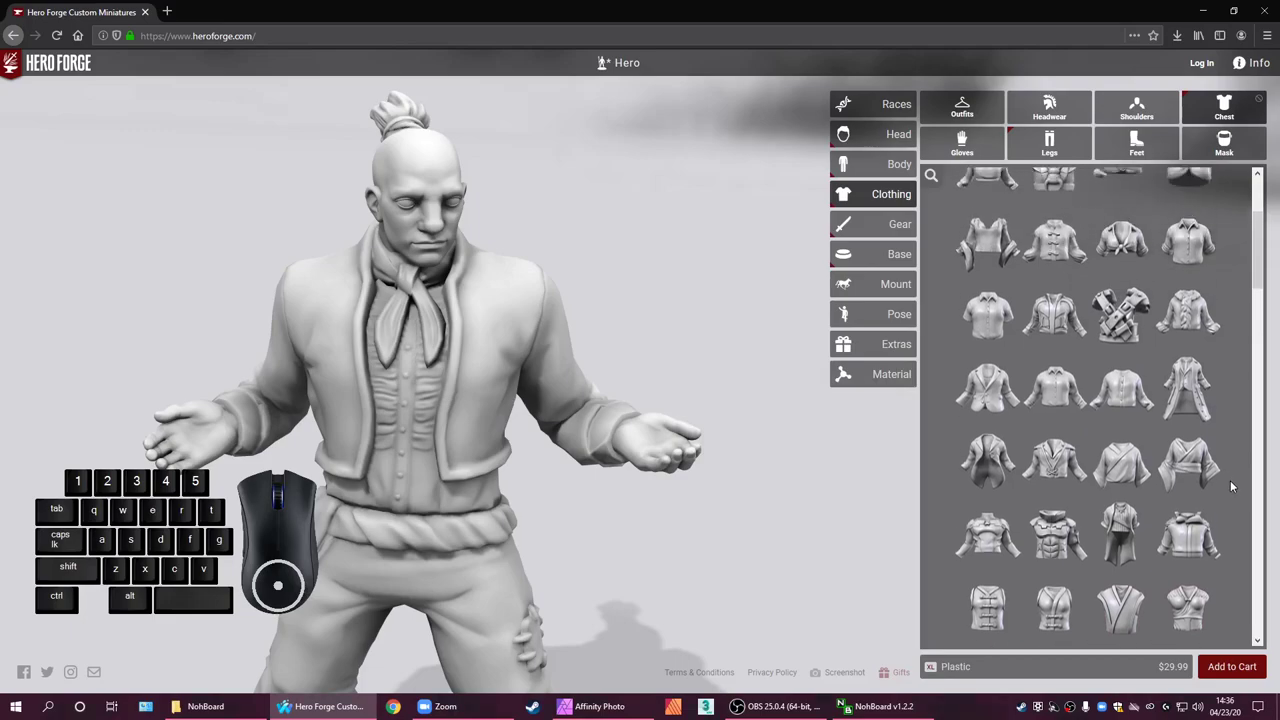
scroll(down, 3)
scroll(down, 3)
scroll(down, 3)
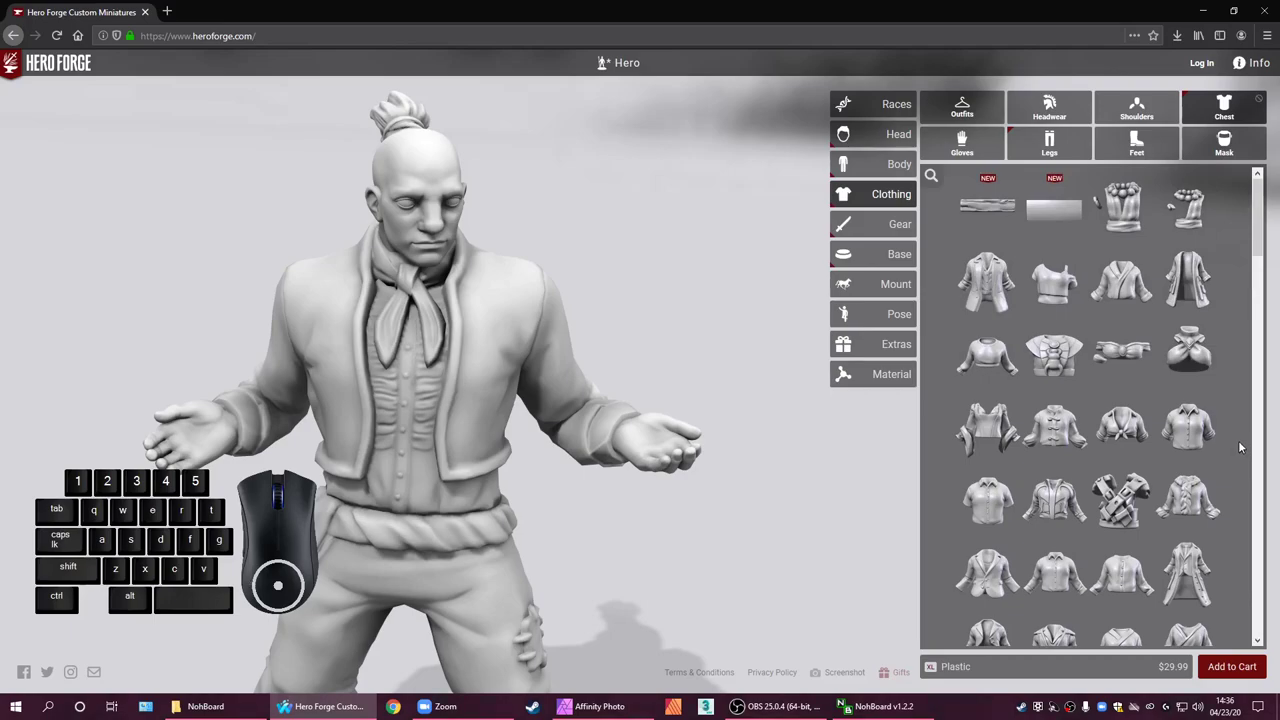
scroll(up, 3)
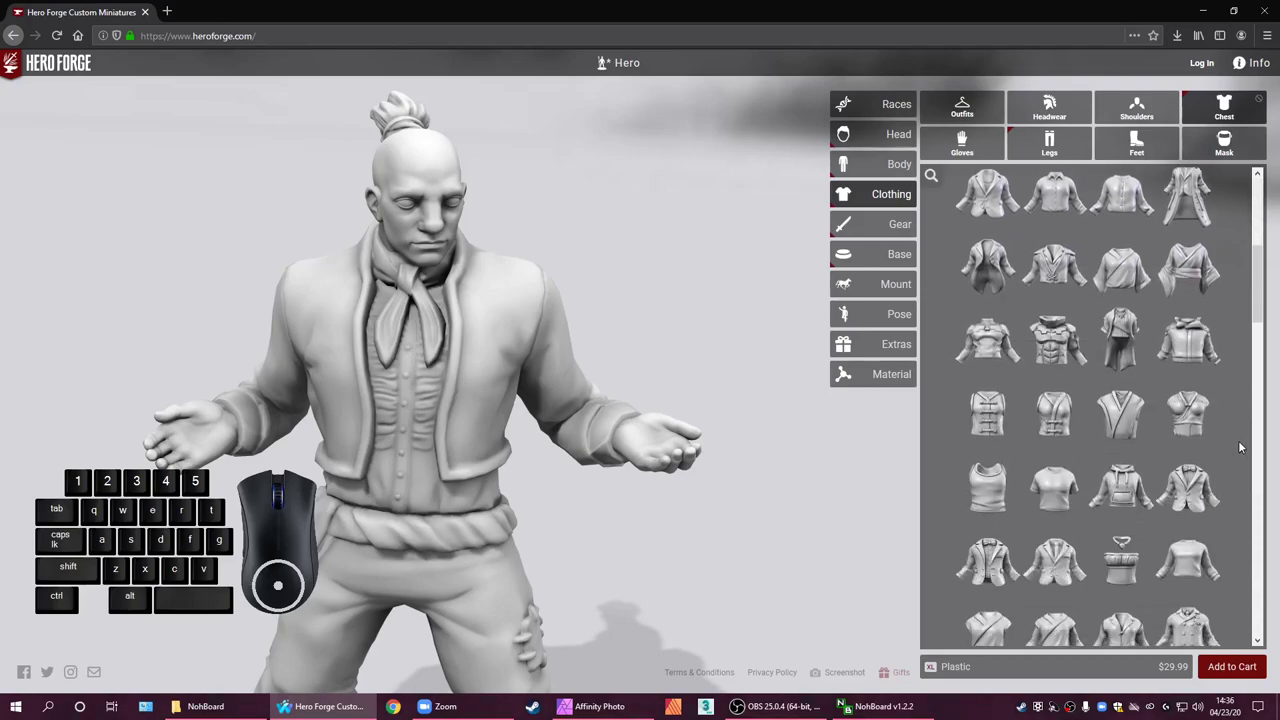
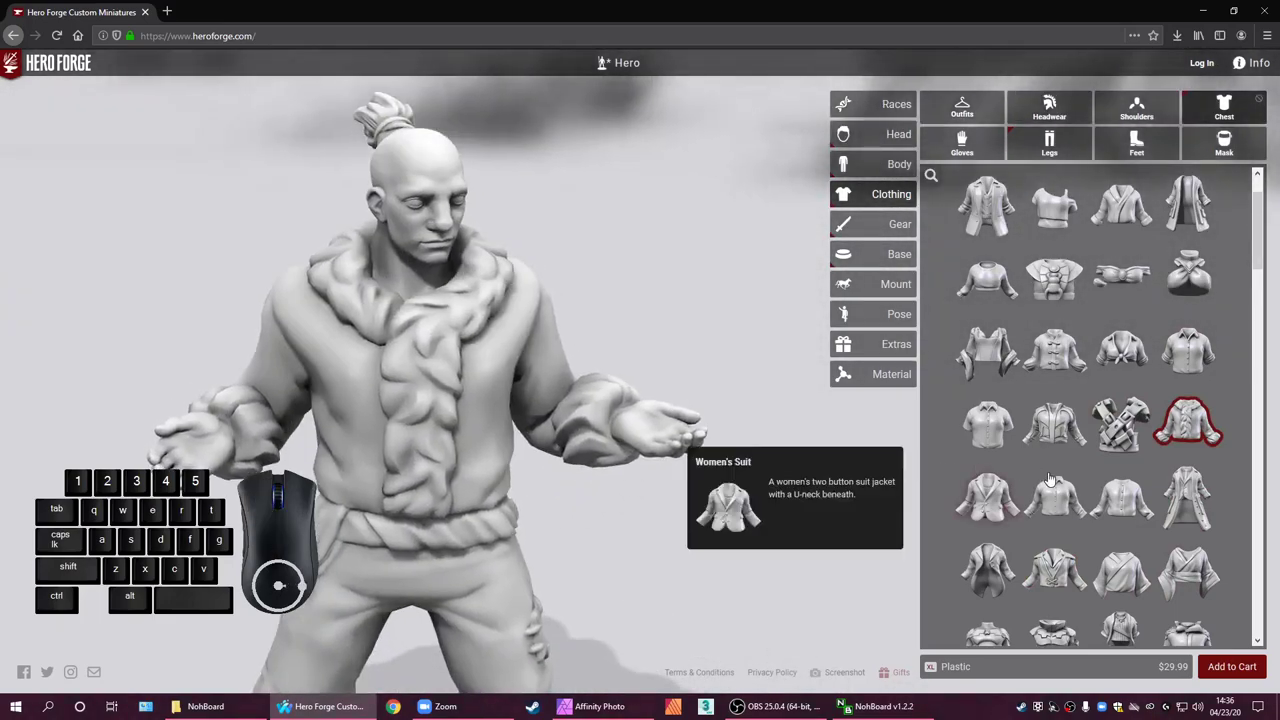
scroll(down, 3)
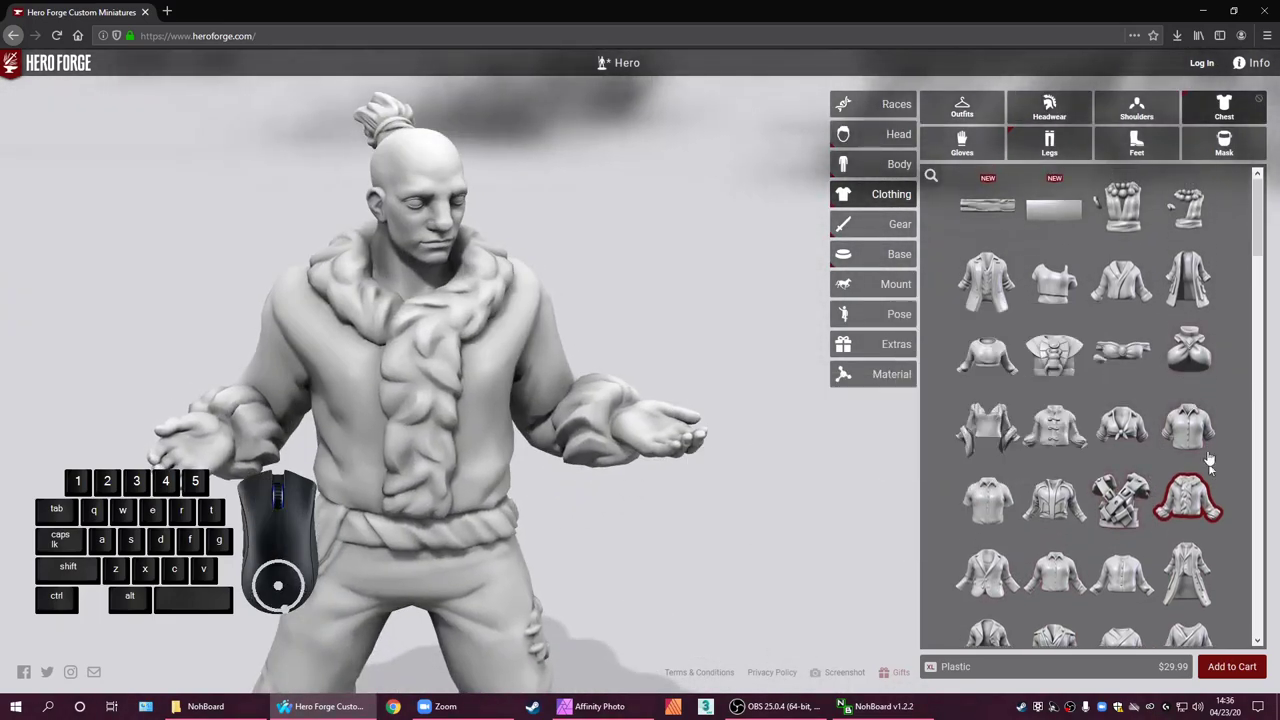
scroll(down, 3)
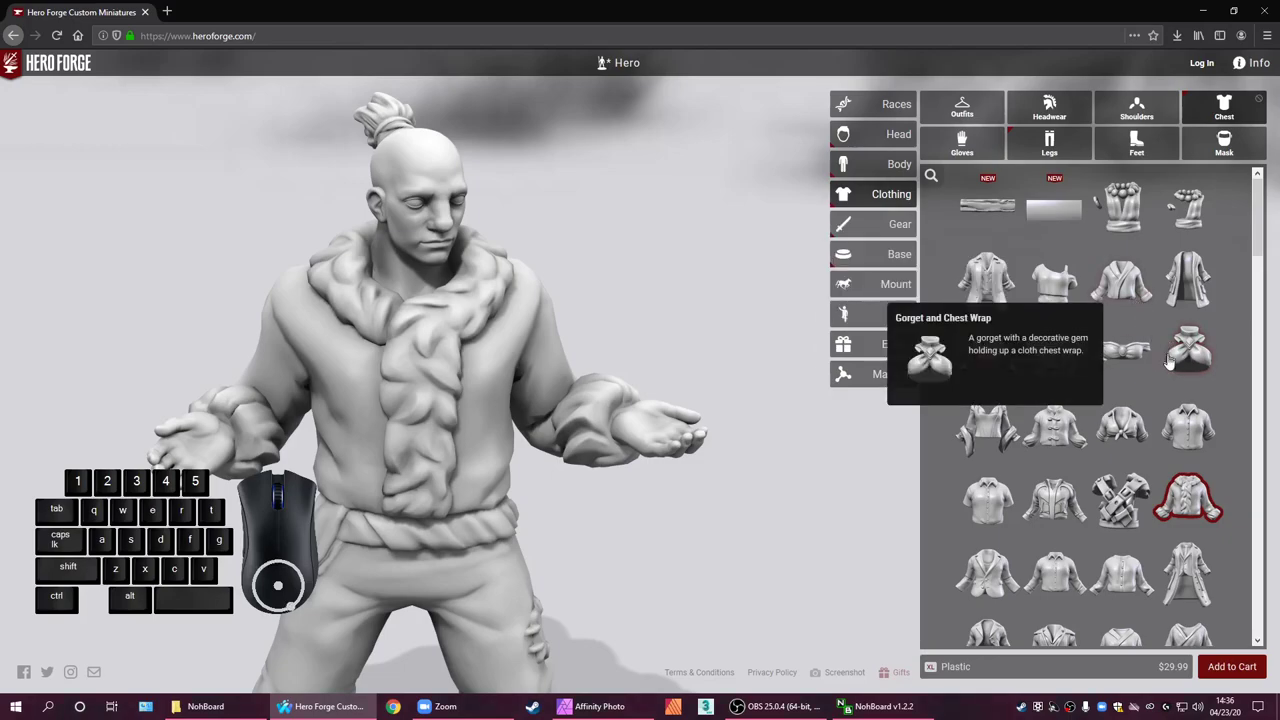
scroll(down, 3)
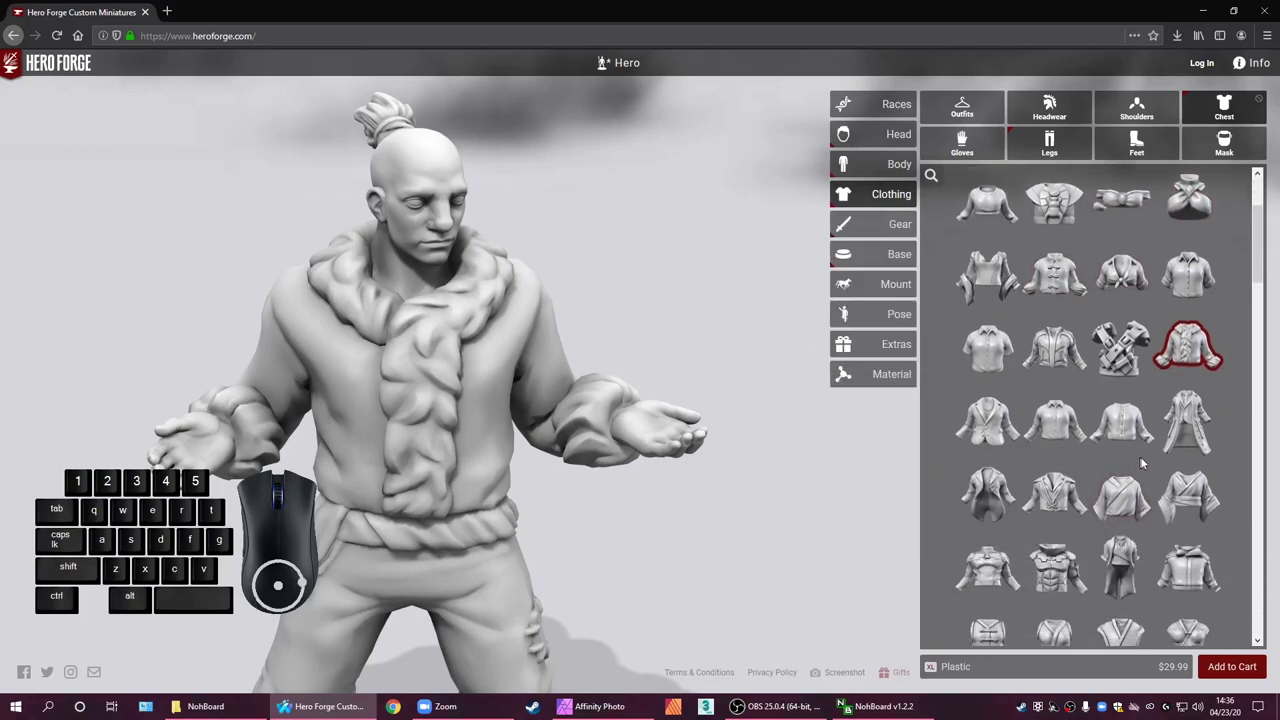
scroll(down, 3)
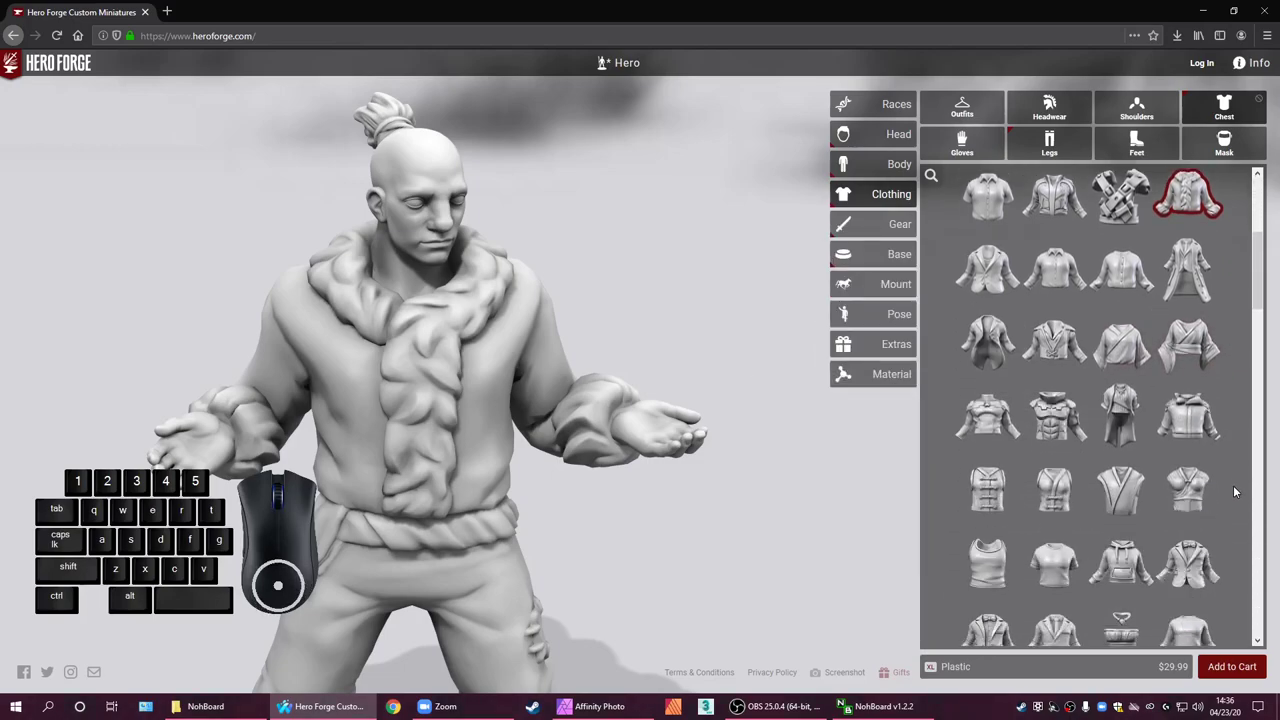
scroll(down, 3)
scroll(down, 3)
scroll(down, 3)
scroll(down, 3)
scroll(down, 3)
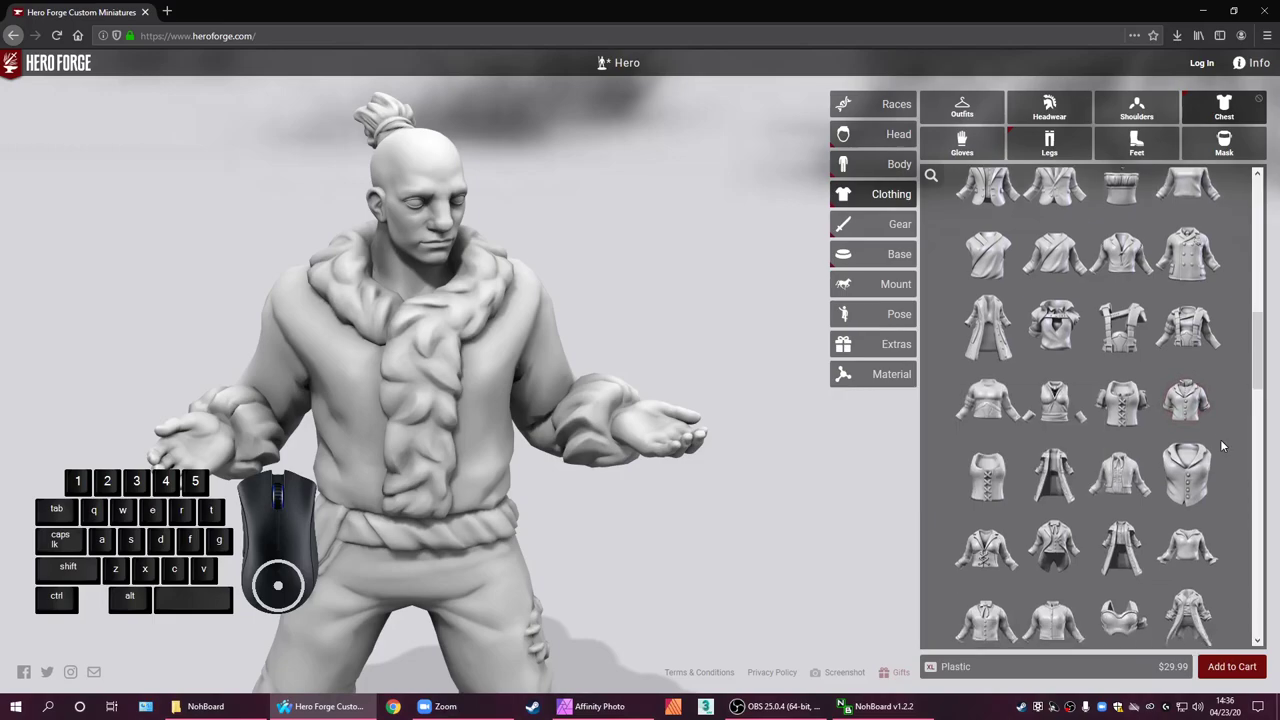
scroll(down, 3)
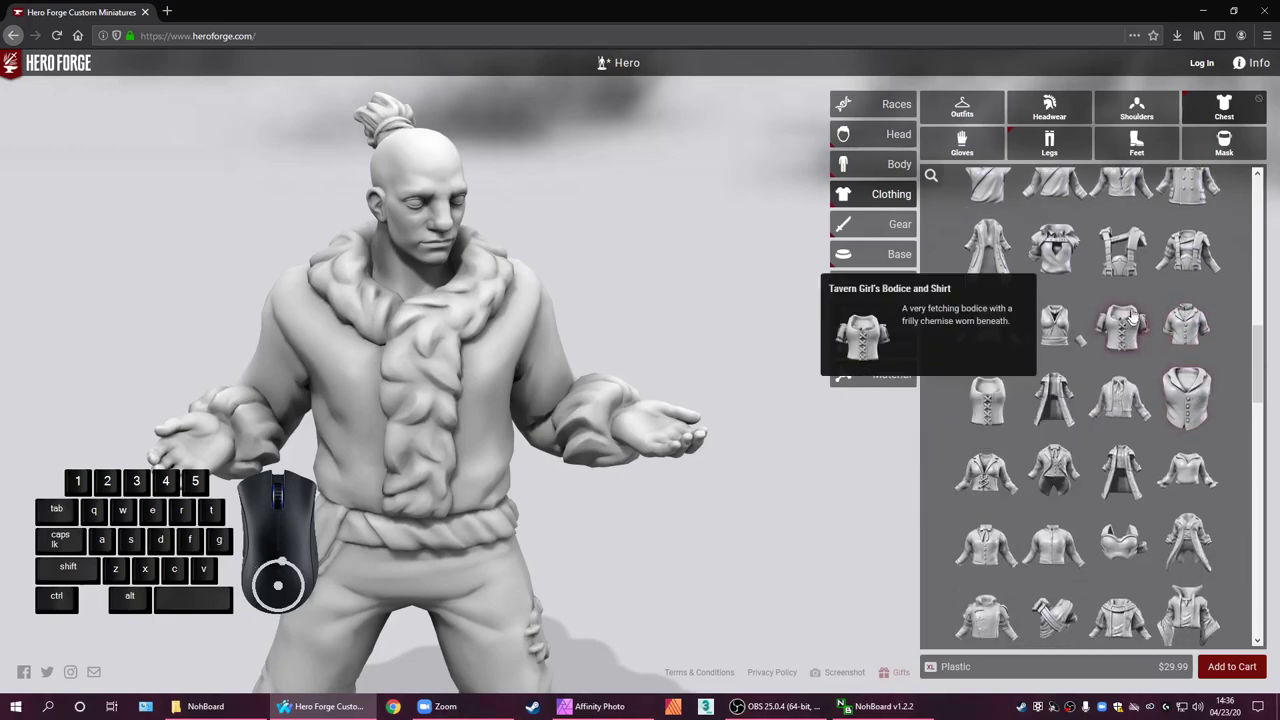
Try the sleeveless vest and the leather Harness, removing each so the chest stays bare
click(1115, 264)
click(1115, 264)
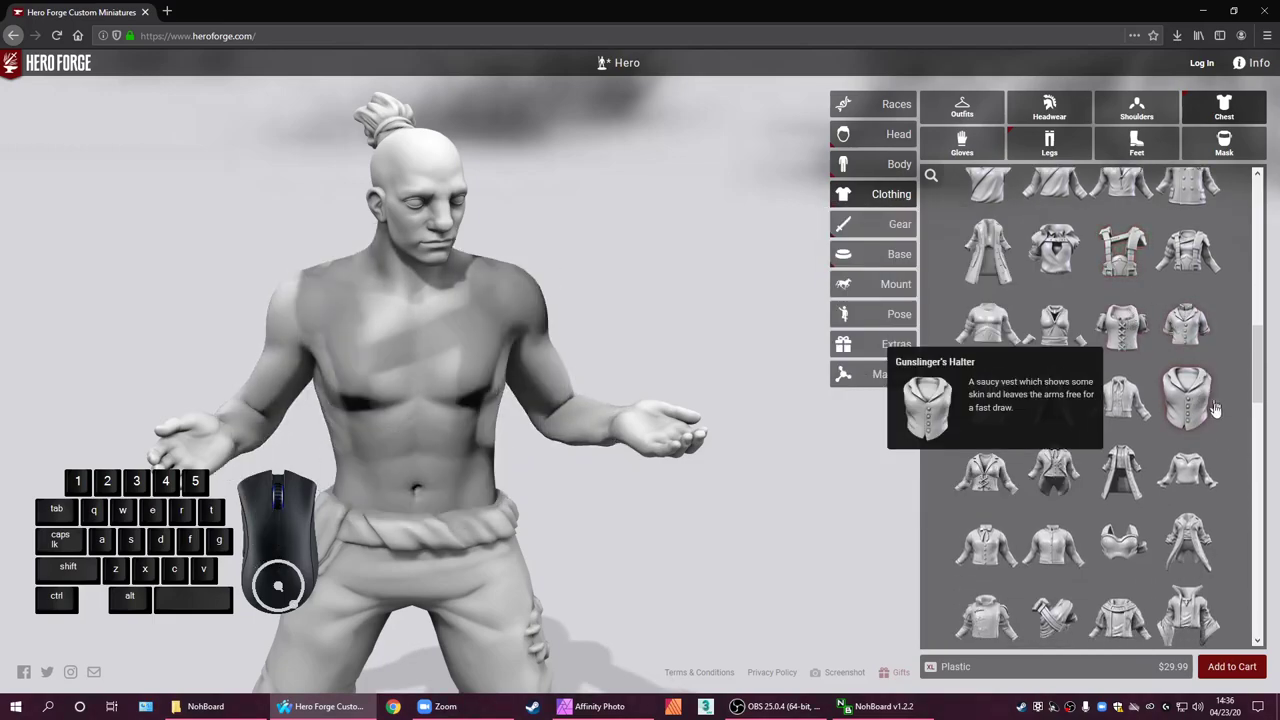
scroll(down, 3)
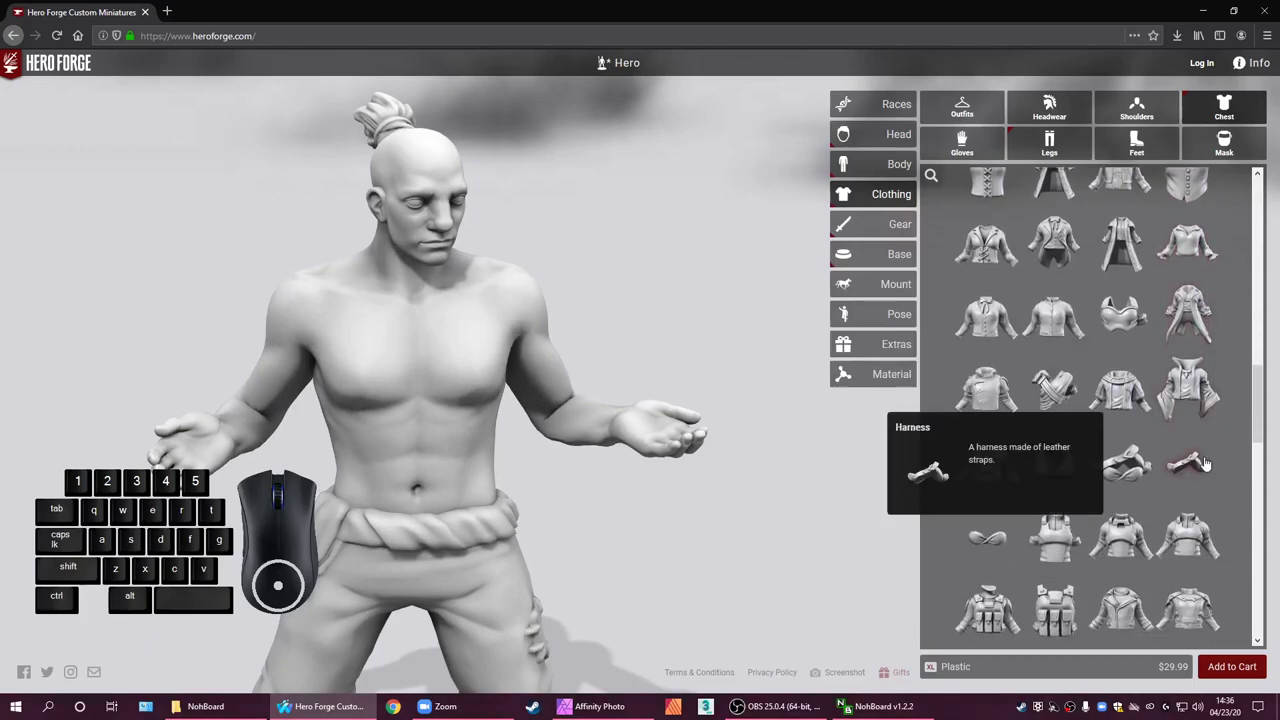
click(1209, 463)
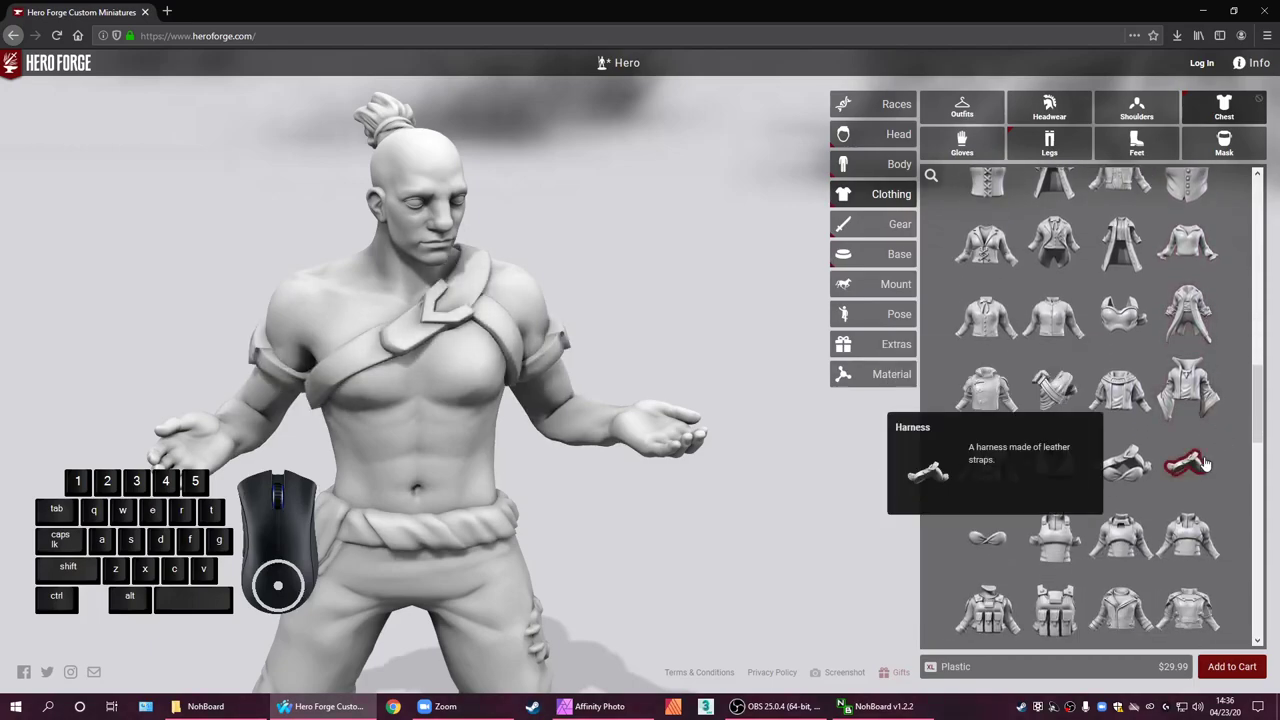
click(1209, 463)
scroll(down, 3)
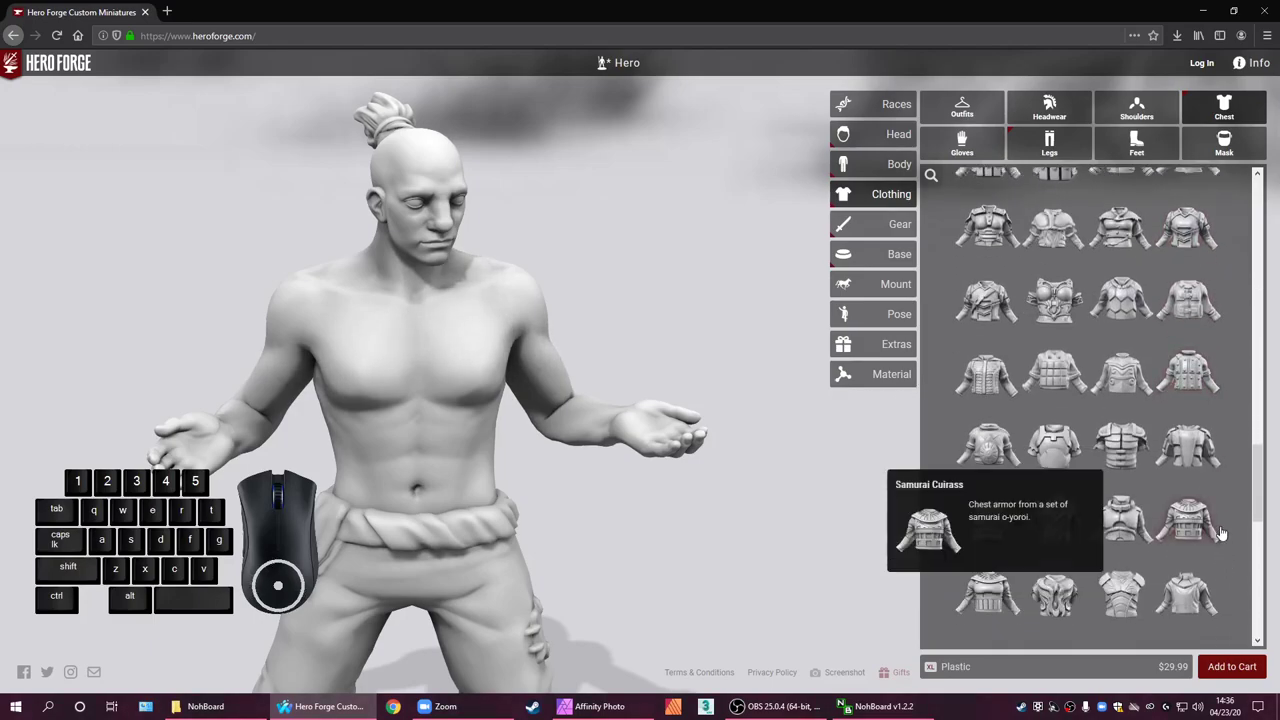
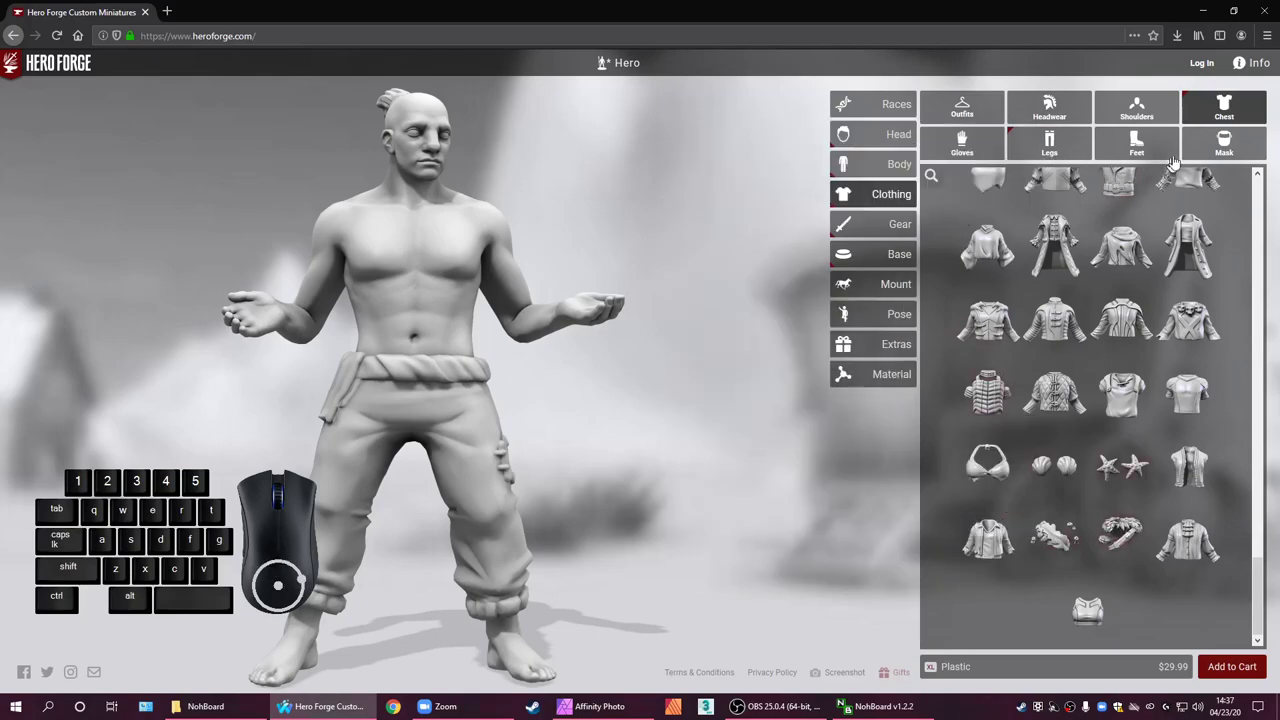
In the glove and bracer list, remove the laced wrist bindings from both hands and preview another item
click(971, 149)
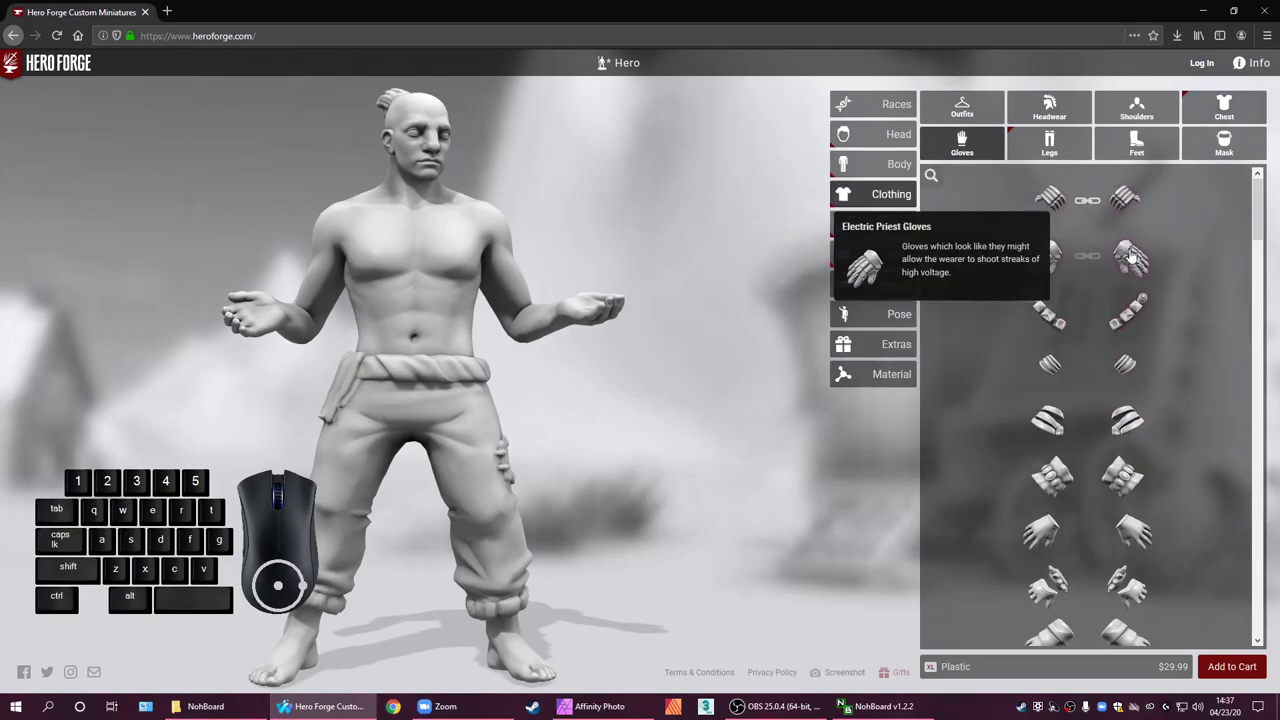
scroll(down, 3)
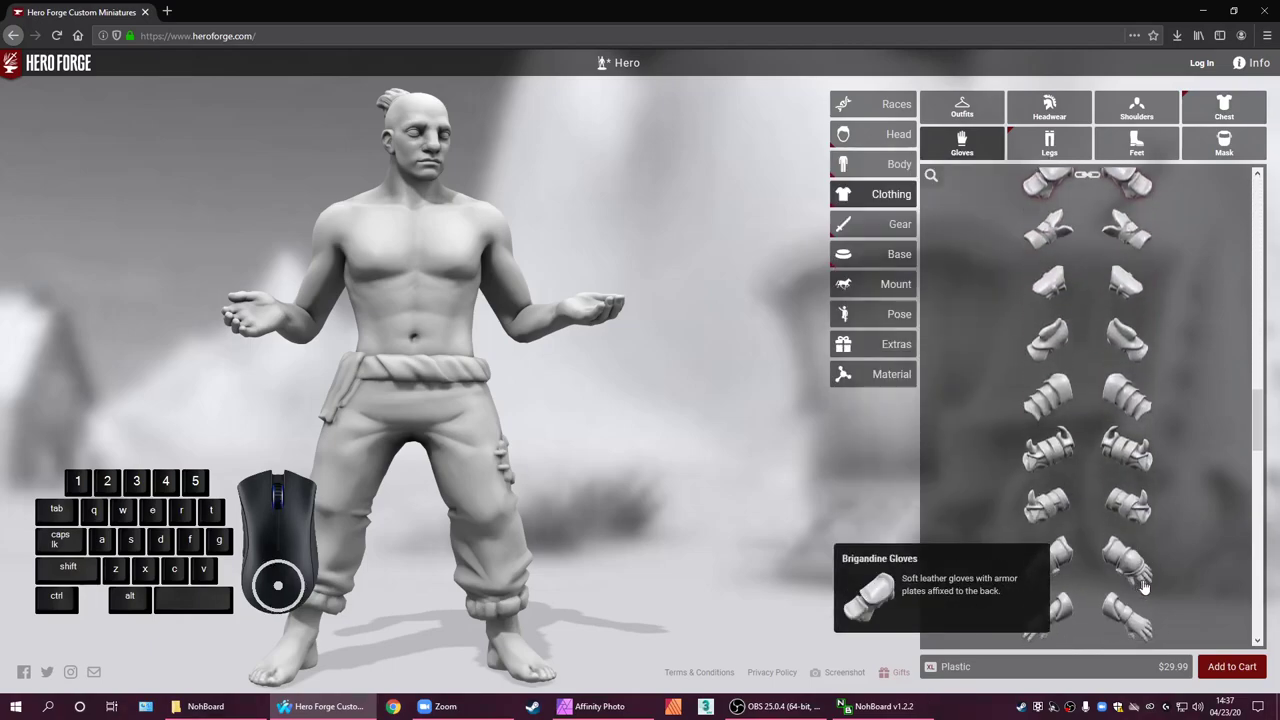
scroll(down, 3)
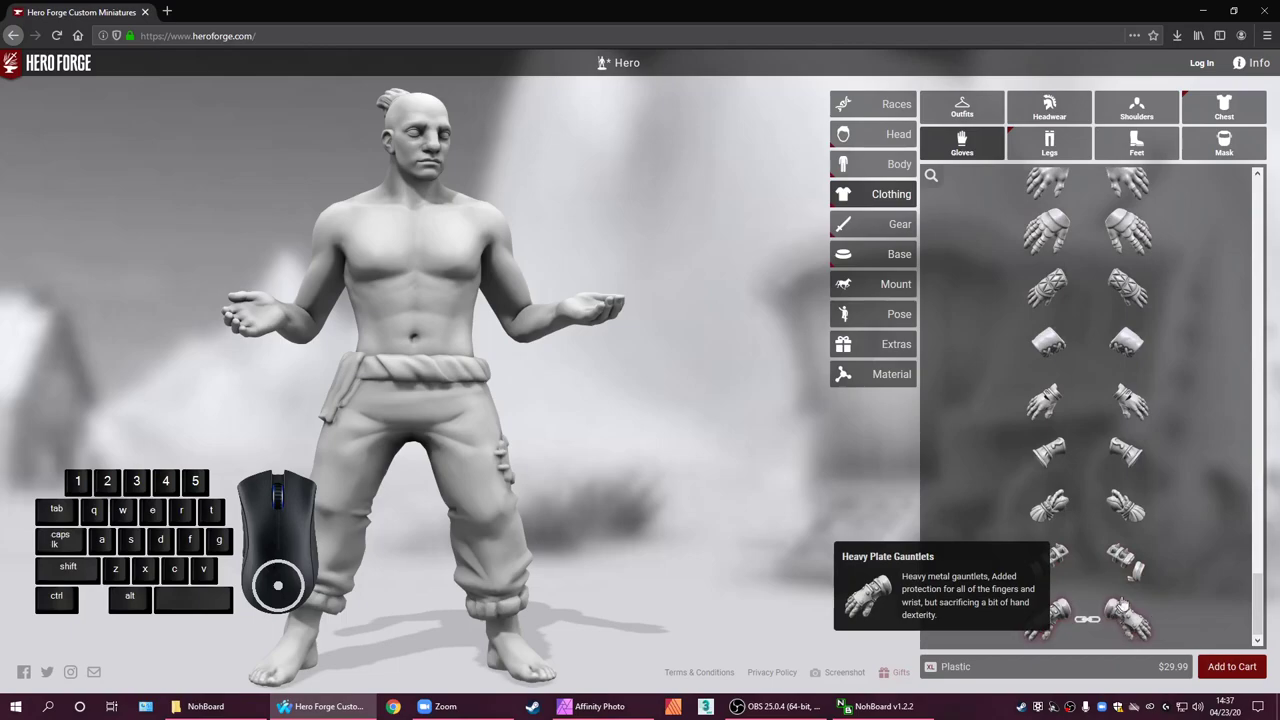
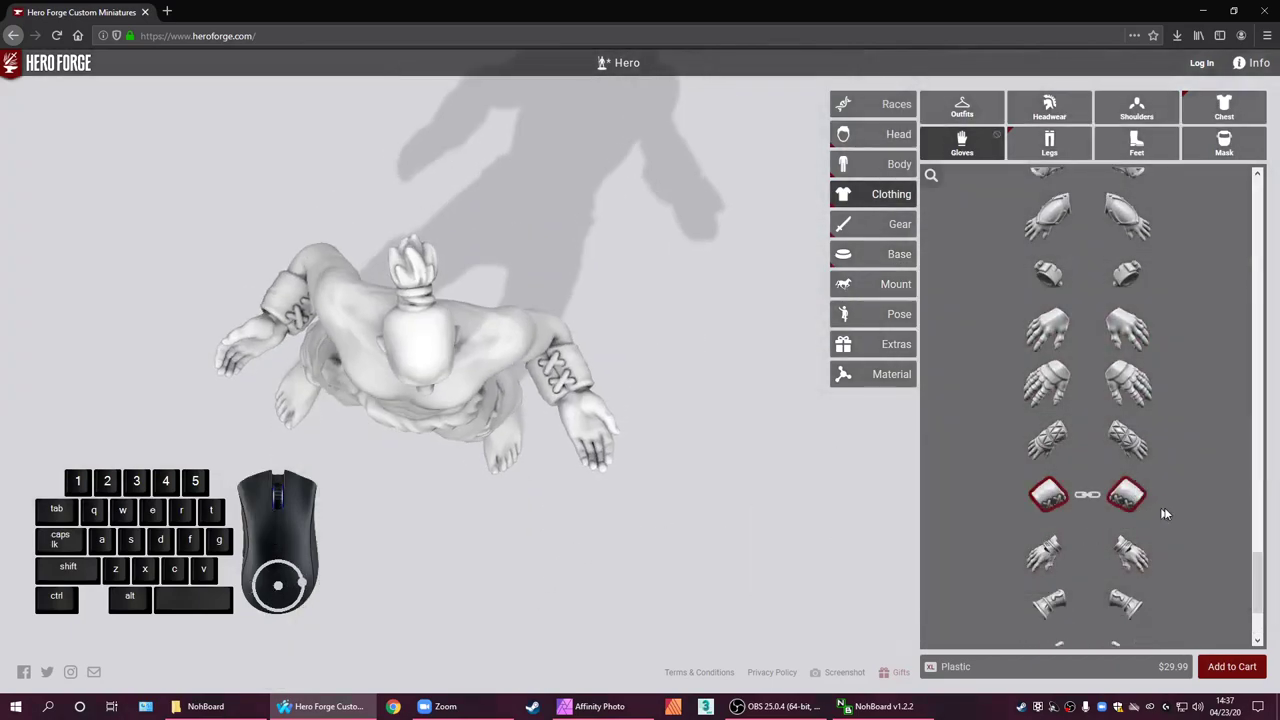
click(1129, 498)
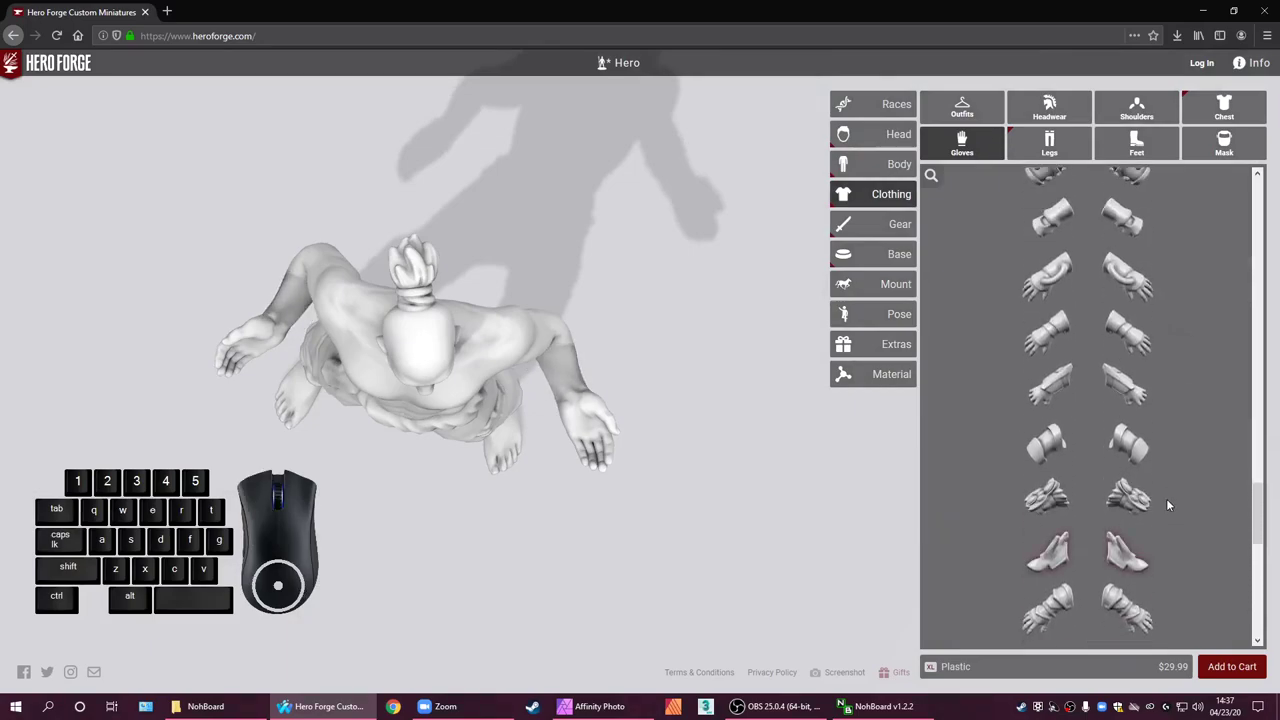
scroll(down, 3)
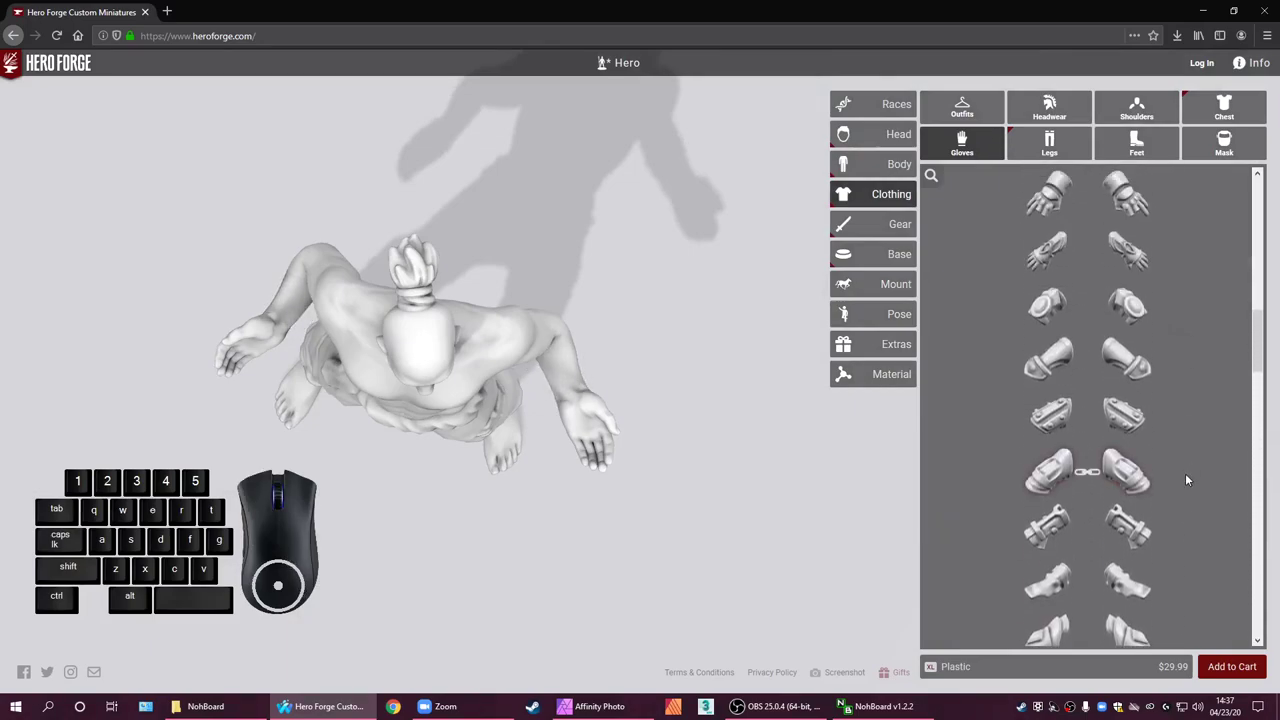
scroll(down, 3)
scroll(down, 3)
click(1146, 482)
click(1146, 482)
Unlink the hands, put bangles on one wrist only, then swap them for a plain wristband
scroll(down, 3)
scroll(down, 3)
click(1136, 318)
click(1136, 318)
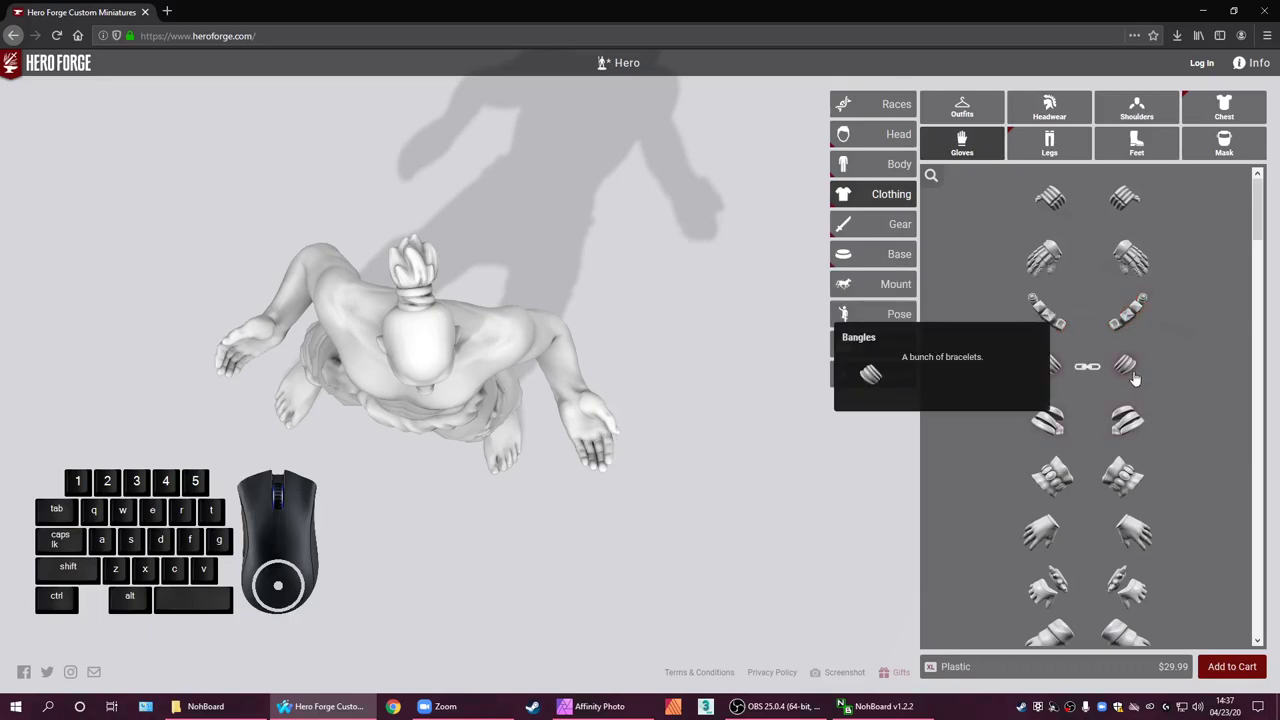
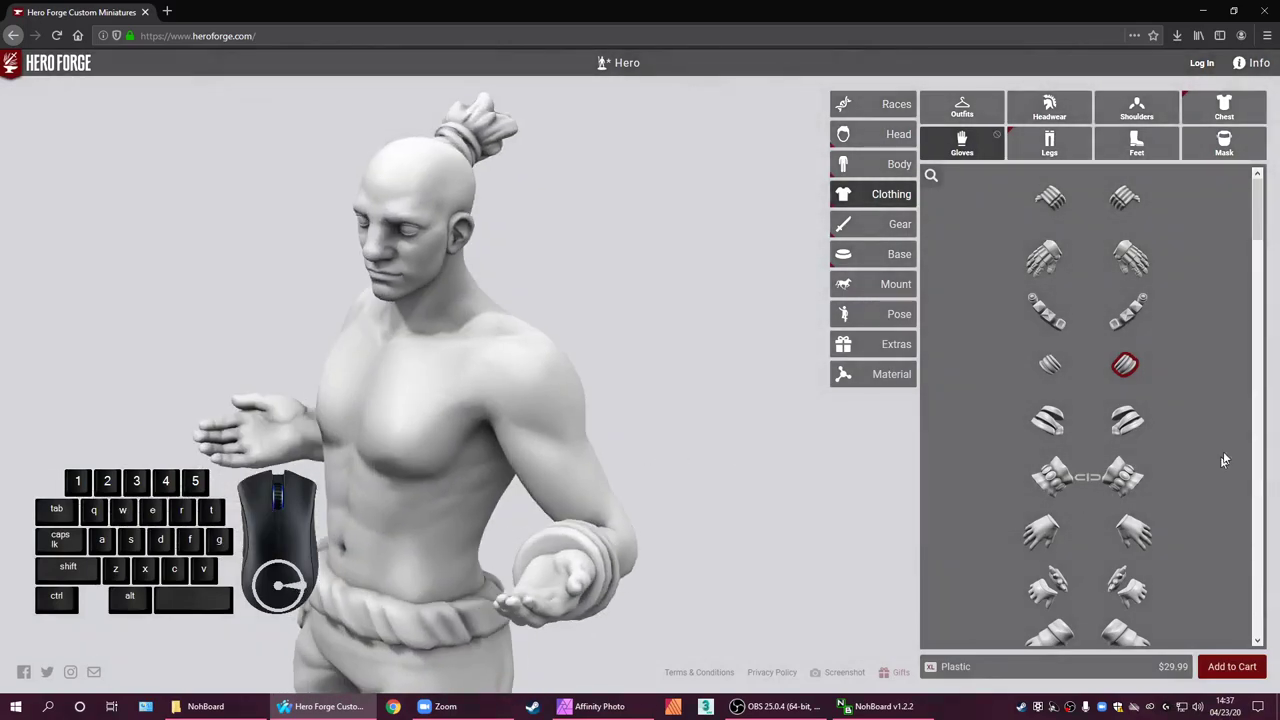
click(1132, 383)
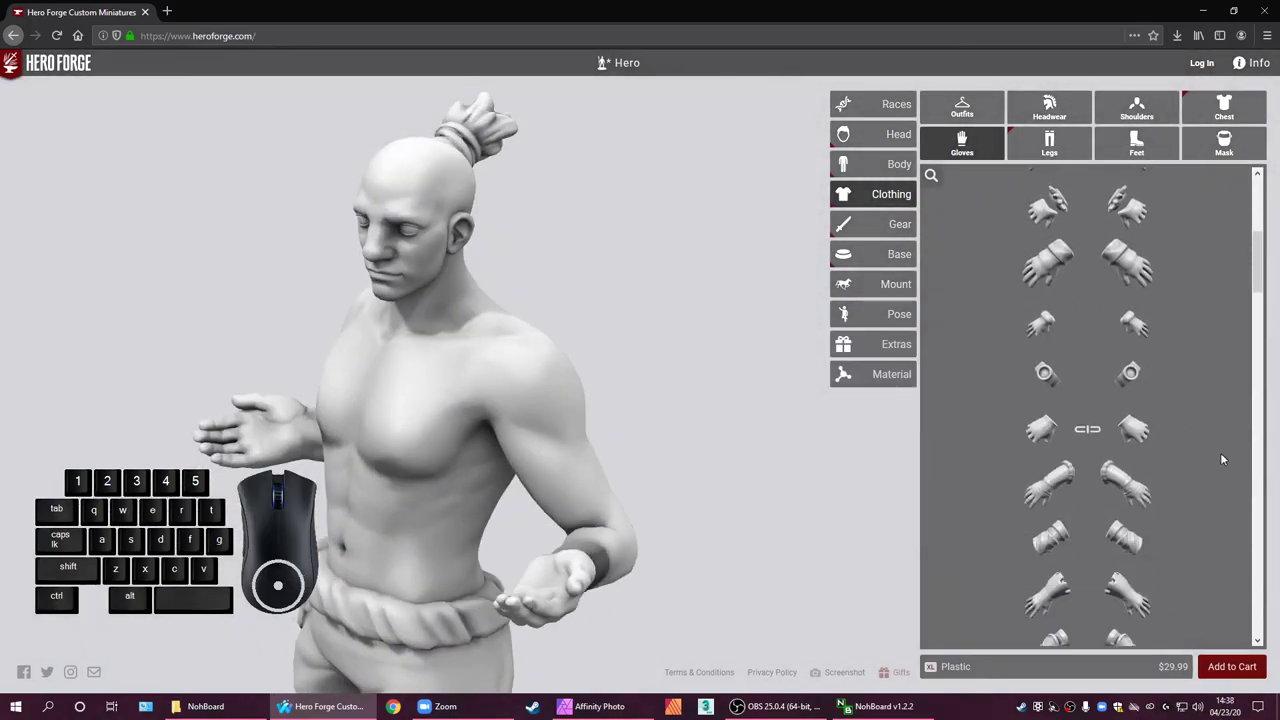
scroll(down, 3)
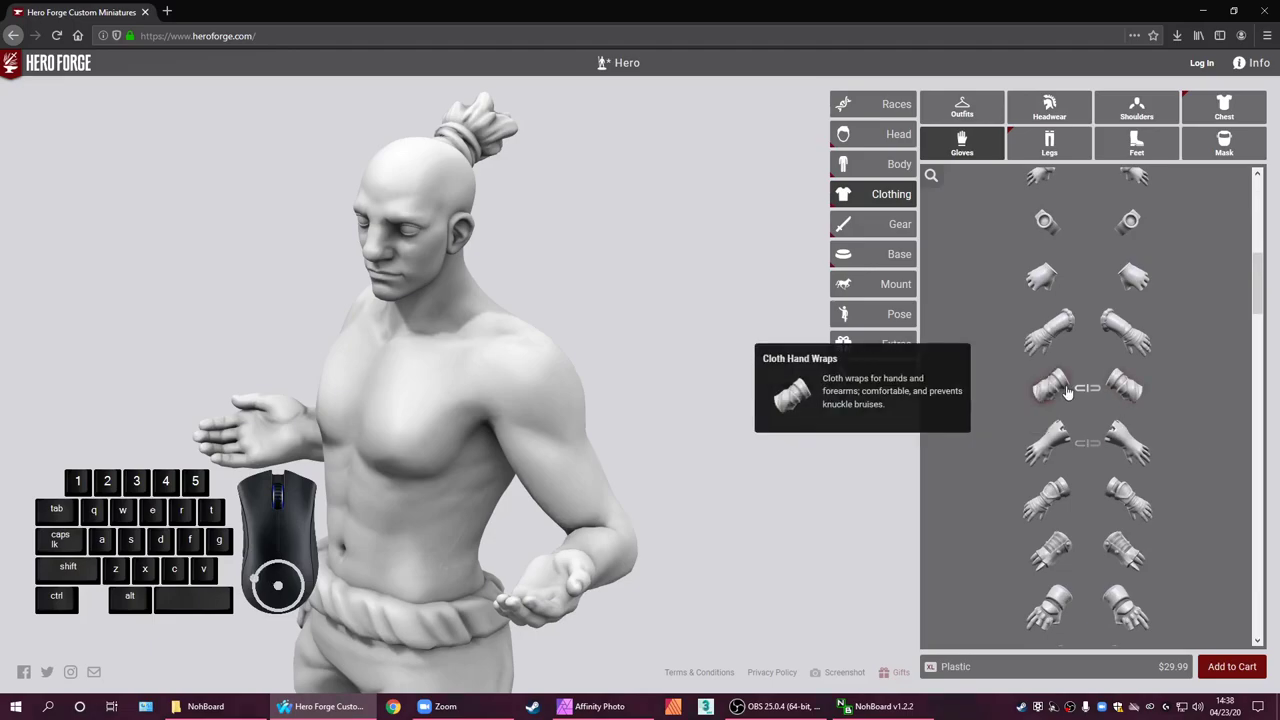
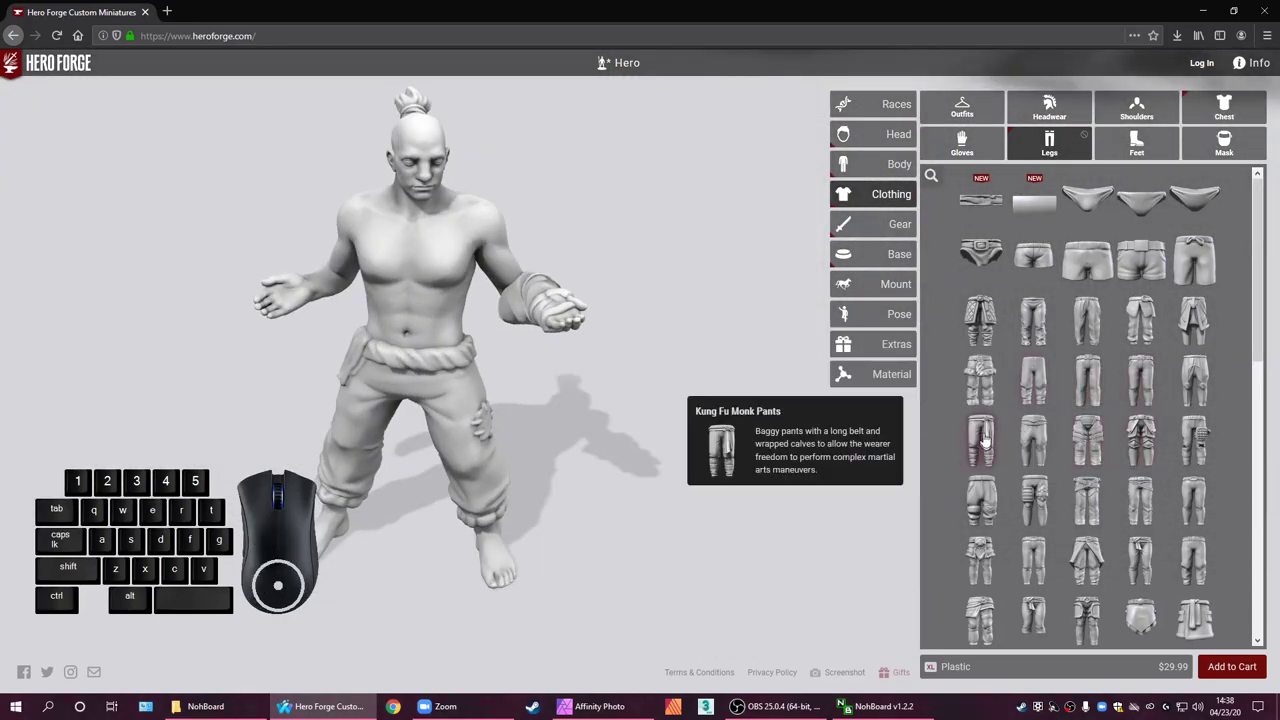
Browse the leg options and keep the baggy belted Kung Fu Monk Pants on the legs
scroll(down, 3)
scroll(down, 3)
scroll(up, 3)
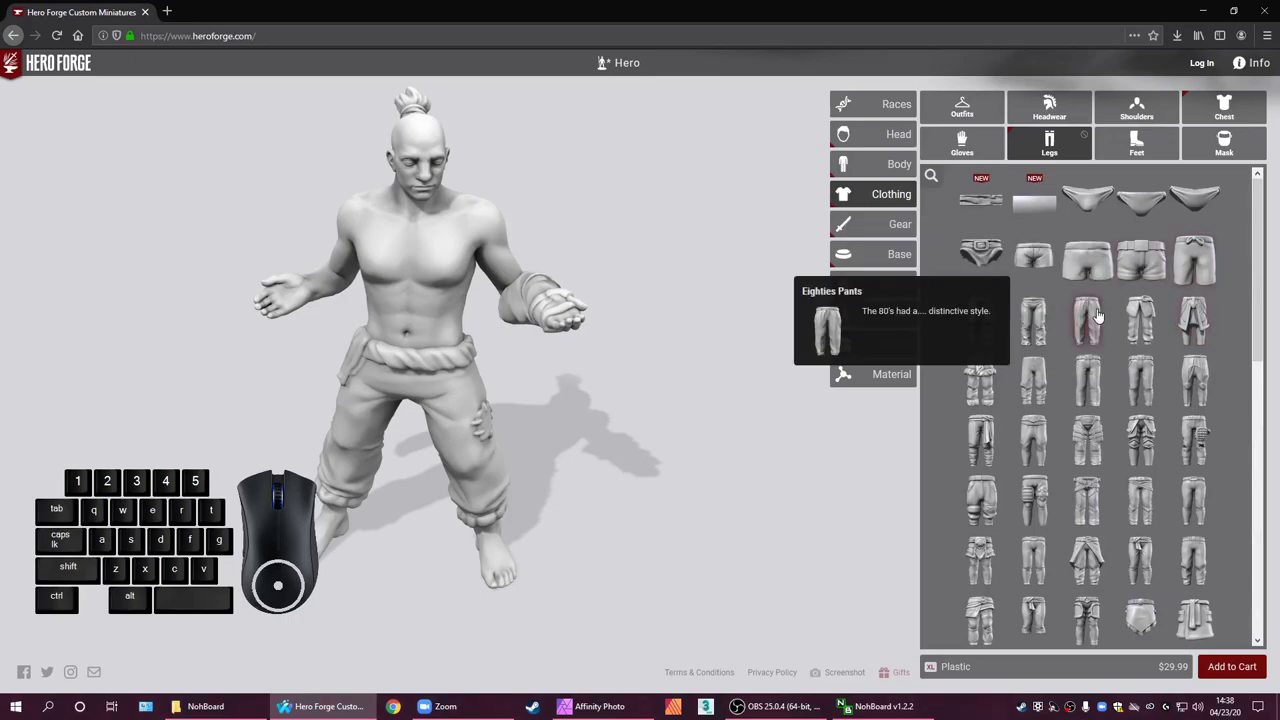
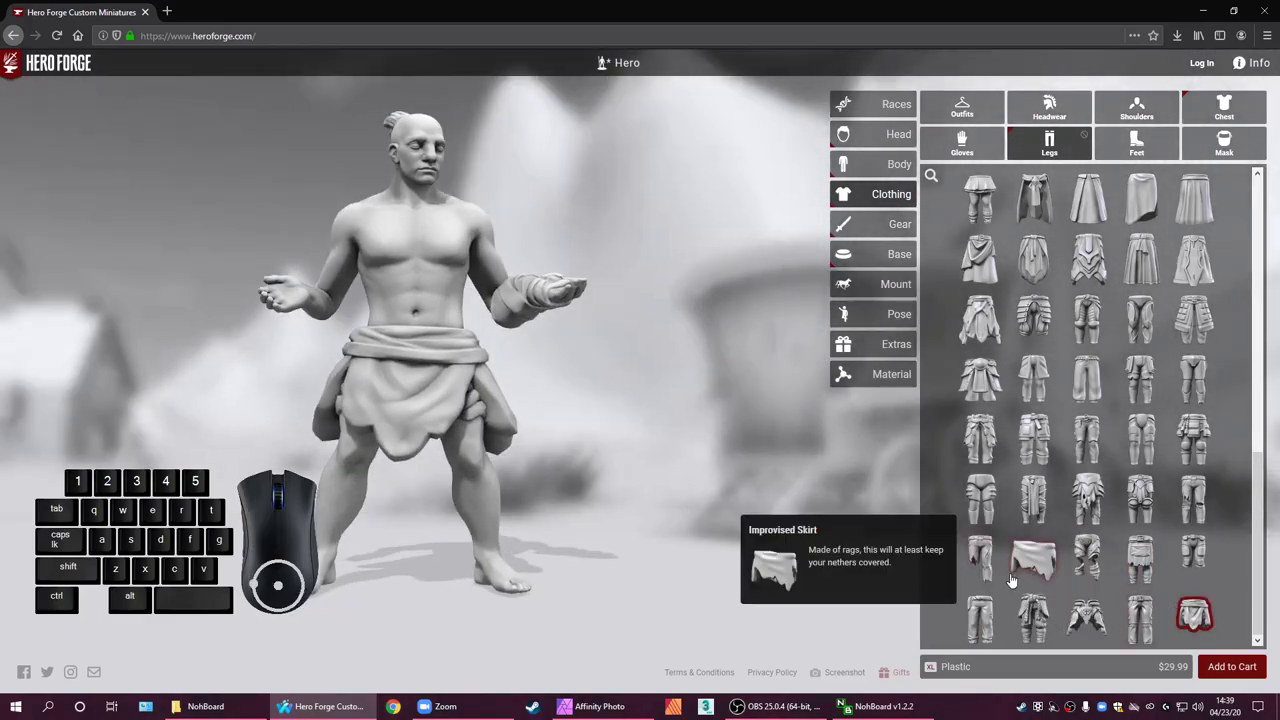
click(994, 617)
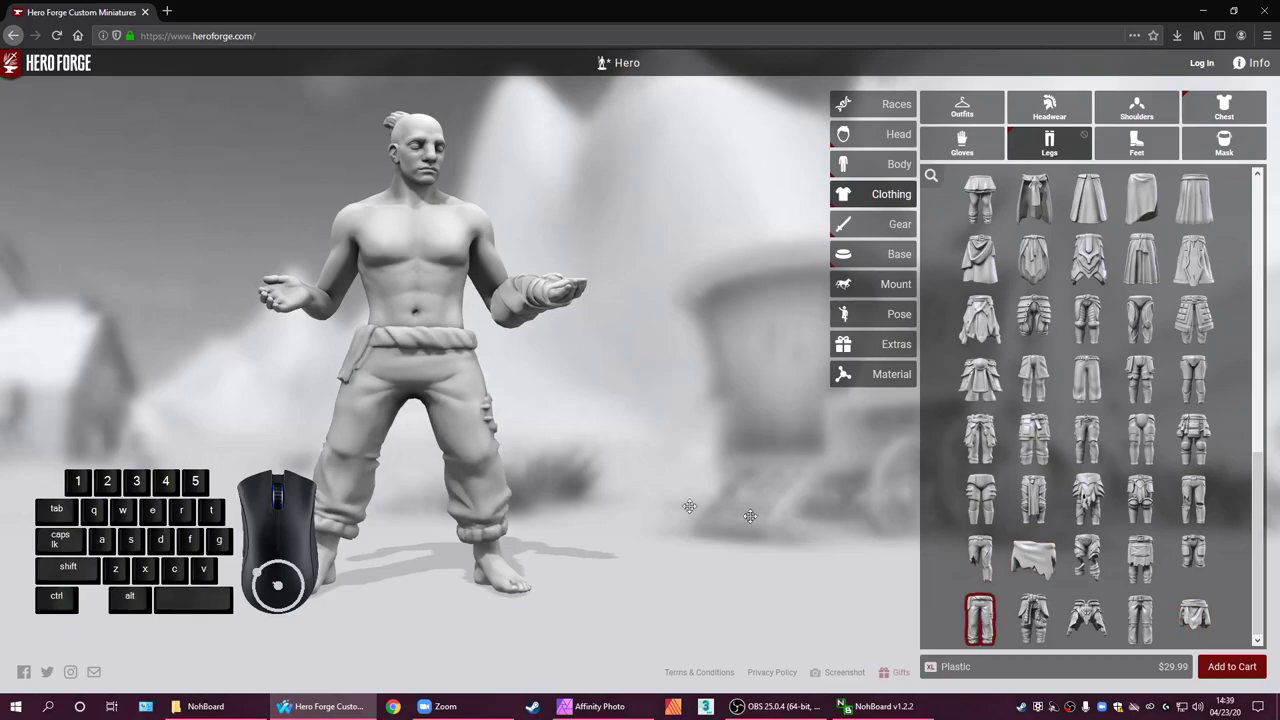
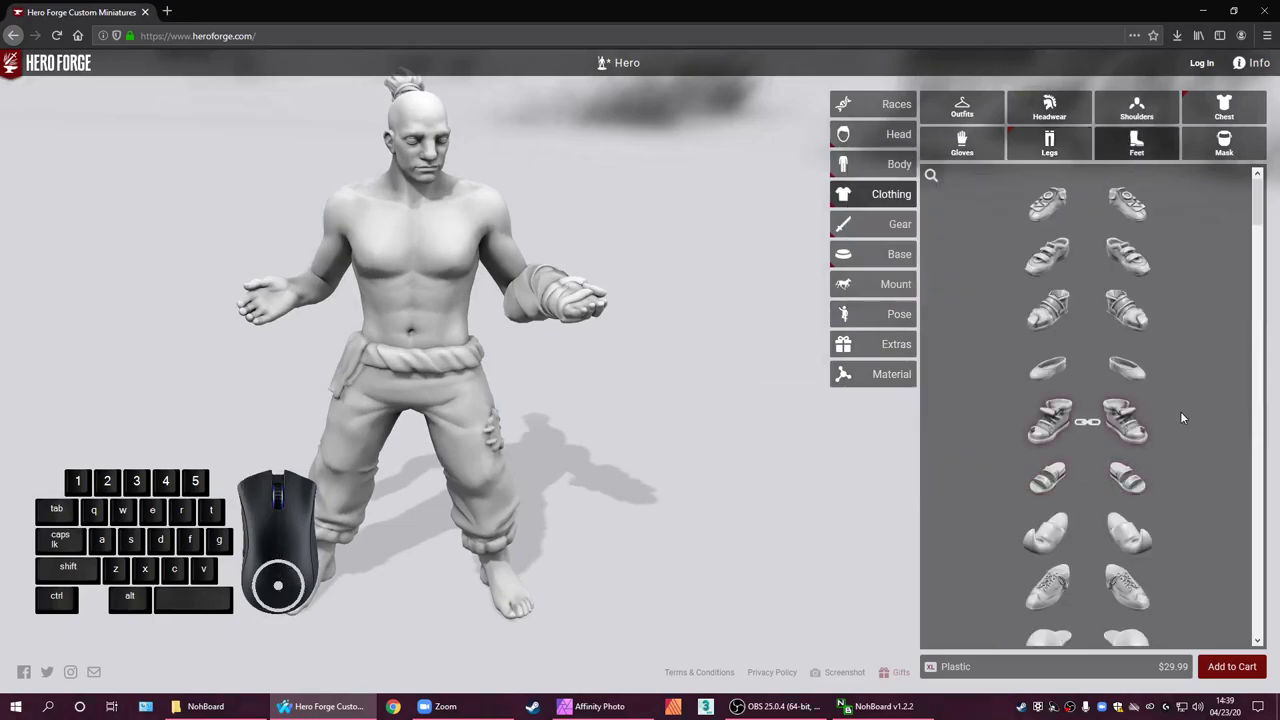
Put plain Sandals on both of the figure's feet from the footwear list
scroll(down, 3)
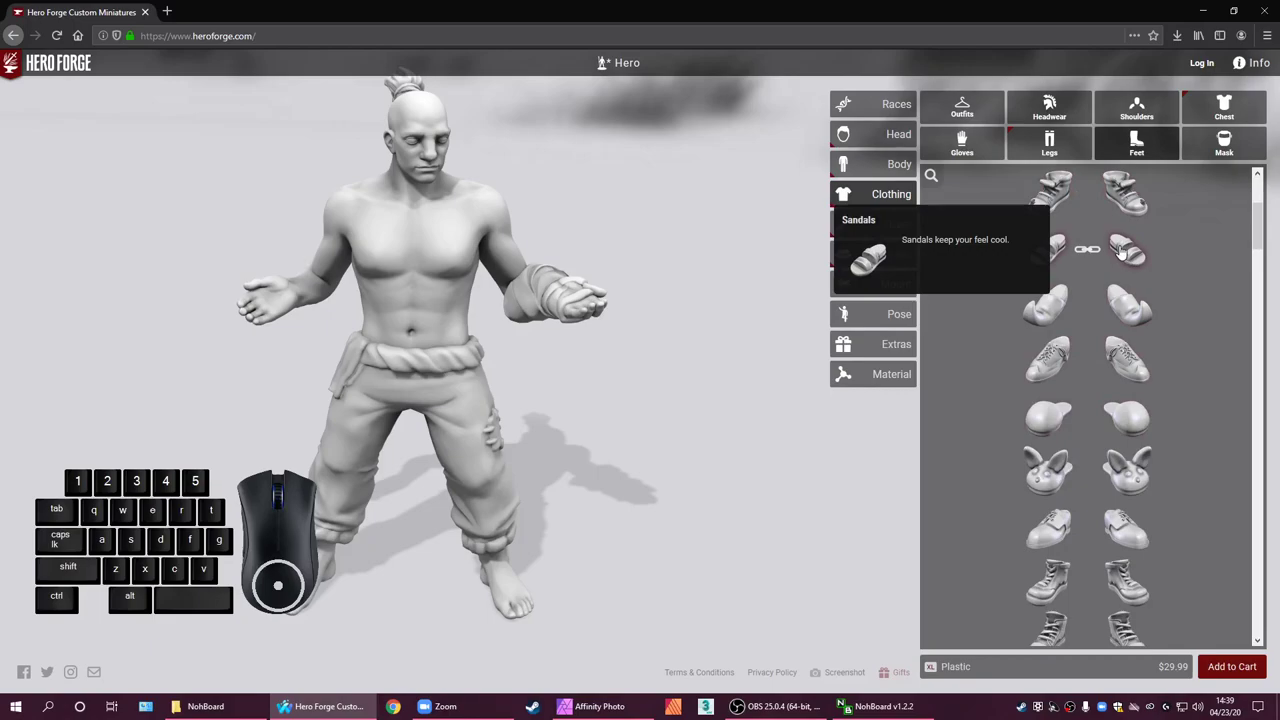
scroll(down, 3)
scroll(down, 3)
click(1139, 332)
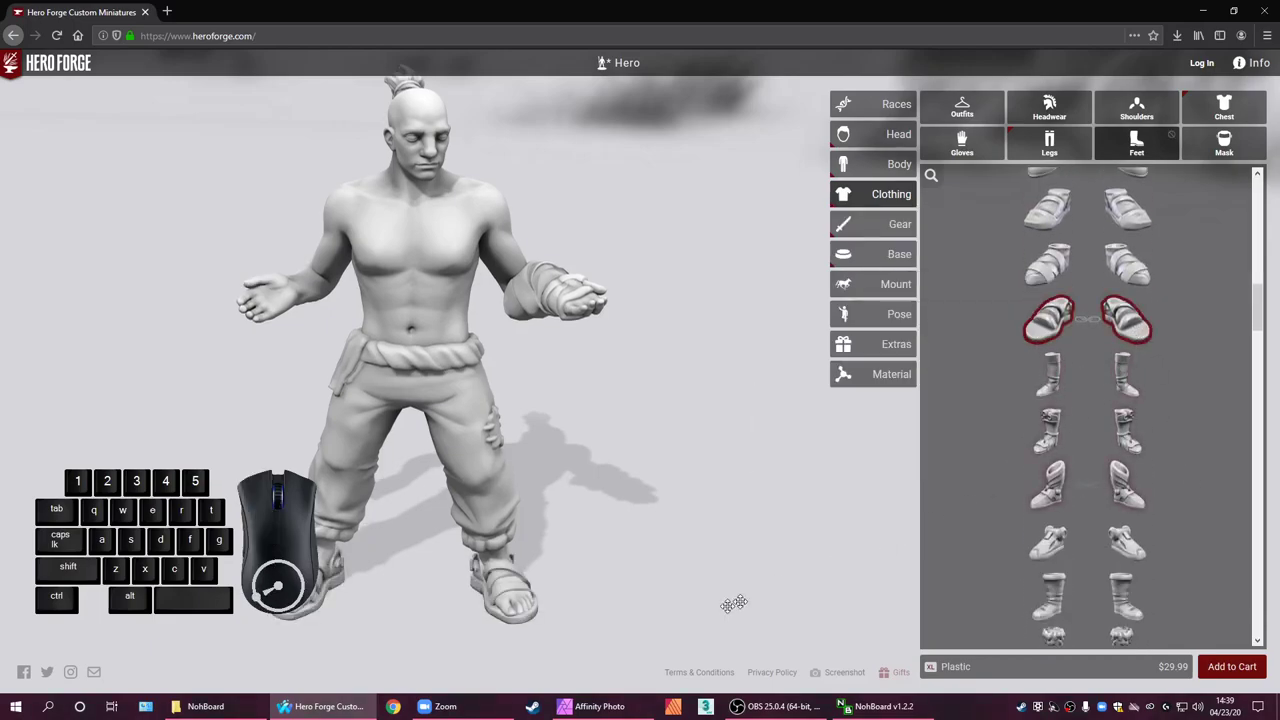
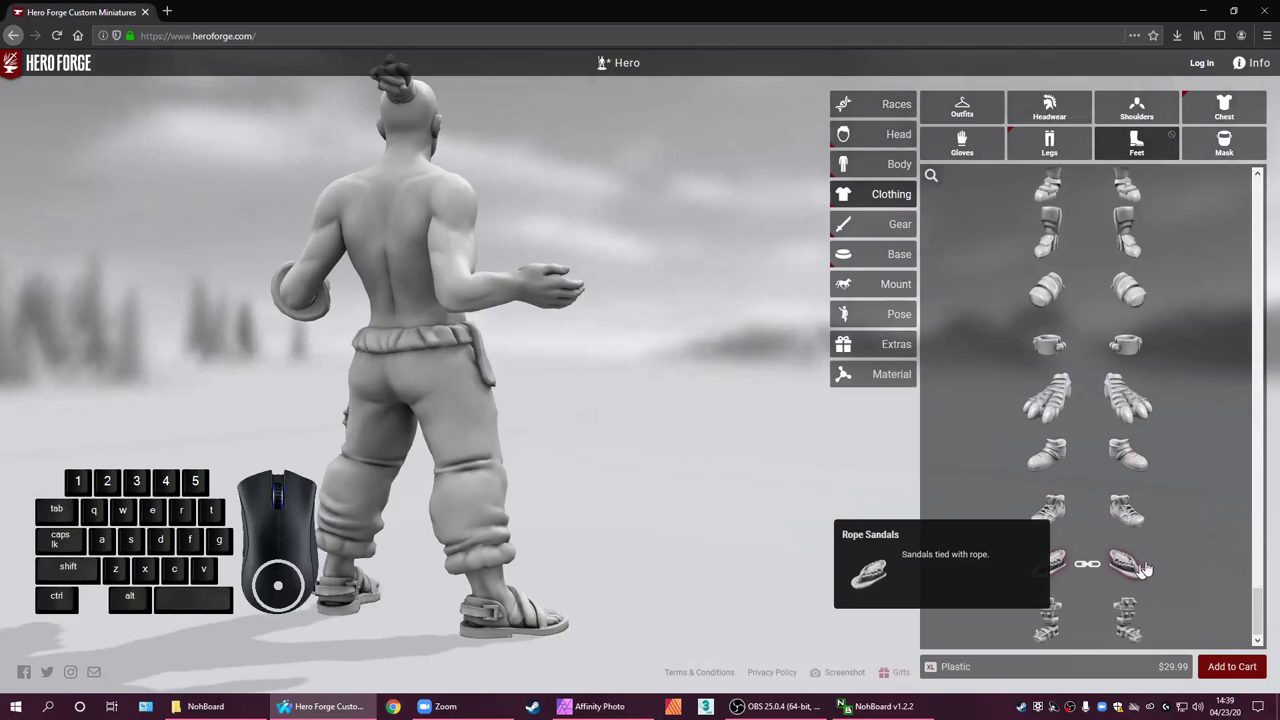
scroll(down, 3)
scroll(down, 3)
scroll(down, 3)
scroll(up, 3)
scroll(up, 3)
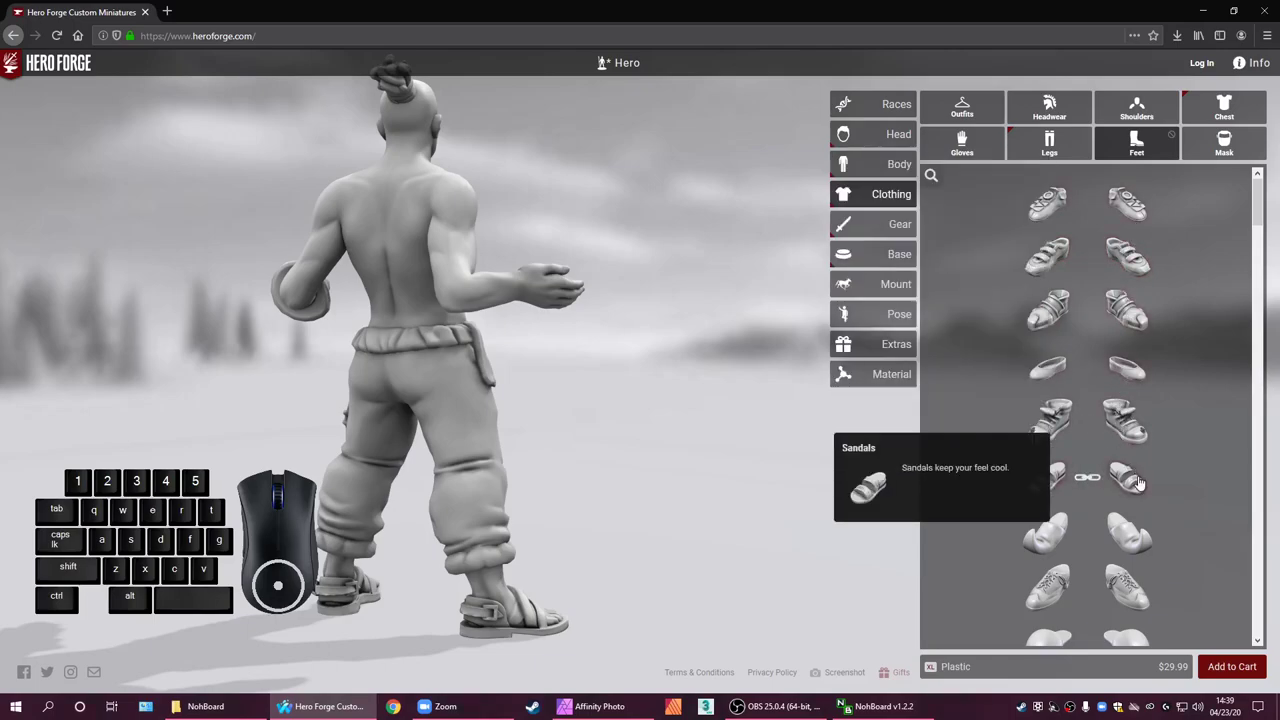
click(1143, 483)
Switch to the Gear category to show hand-held items
click(1035, 315)
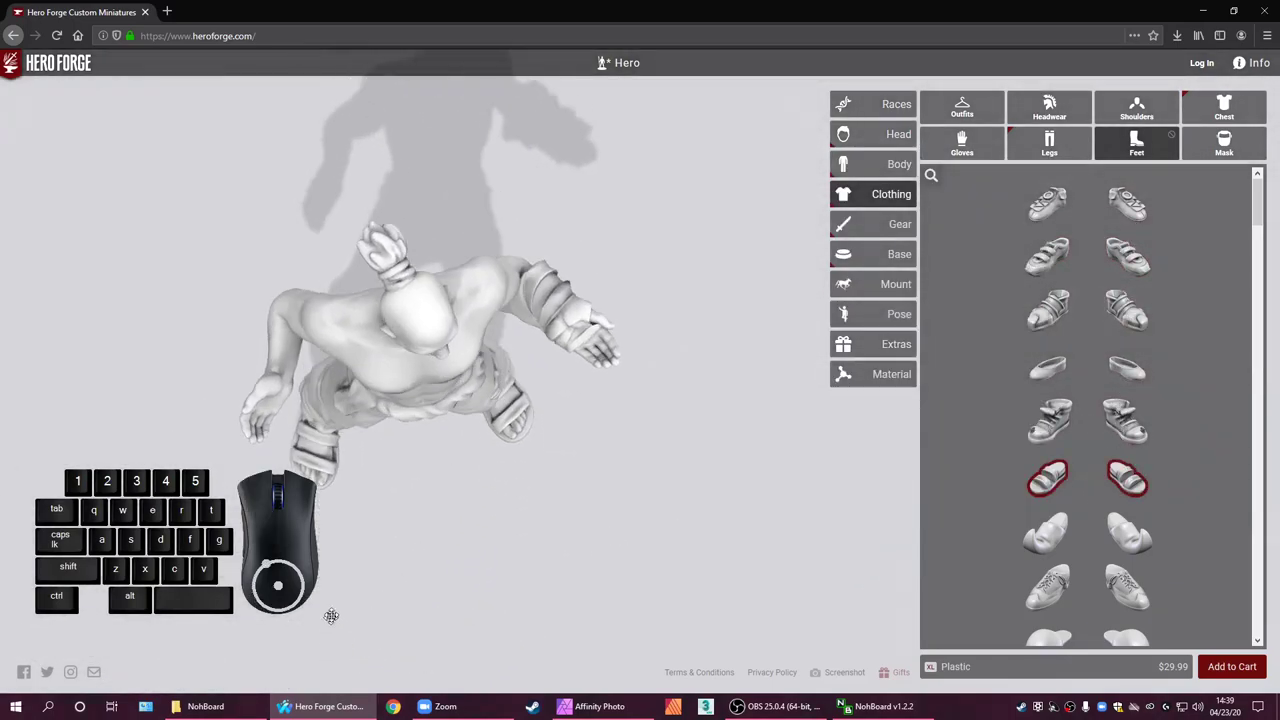
click(1035, 315)
scroll(down, 3)
scroll(down, 3)
click(1035, 315)
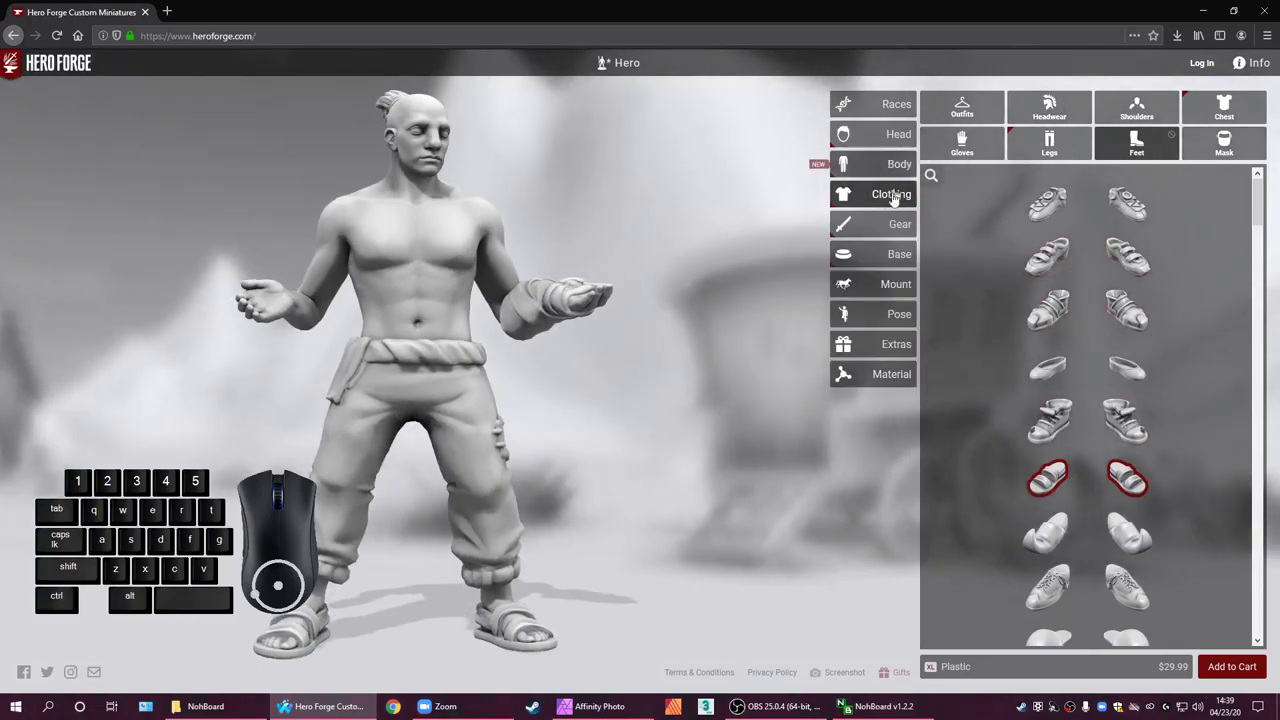
Filter hand gear to Food & Drink, try the Bowl of Stuff and take it back out
click(874, 224)
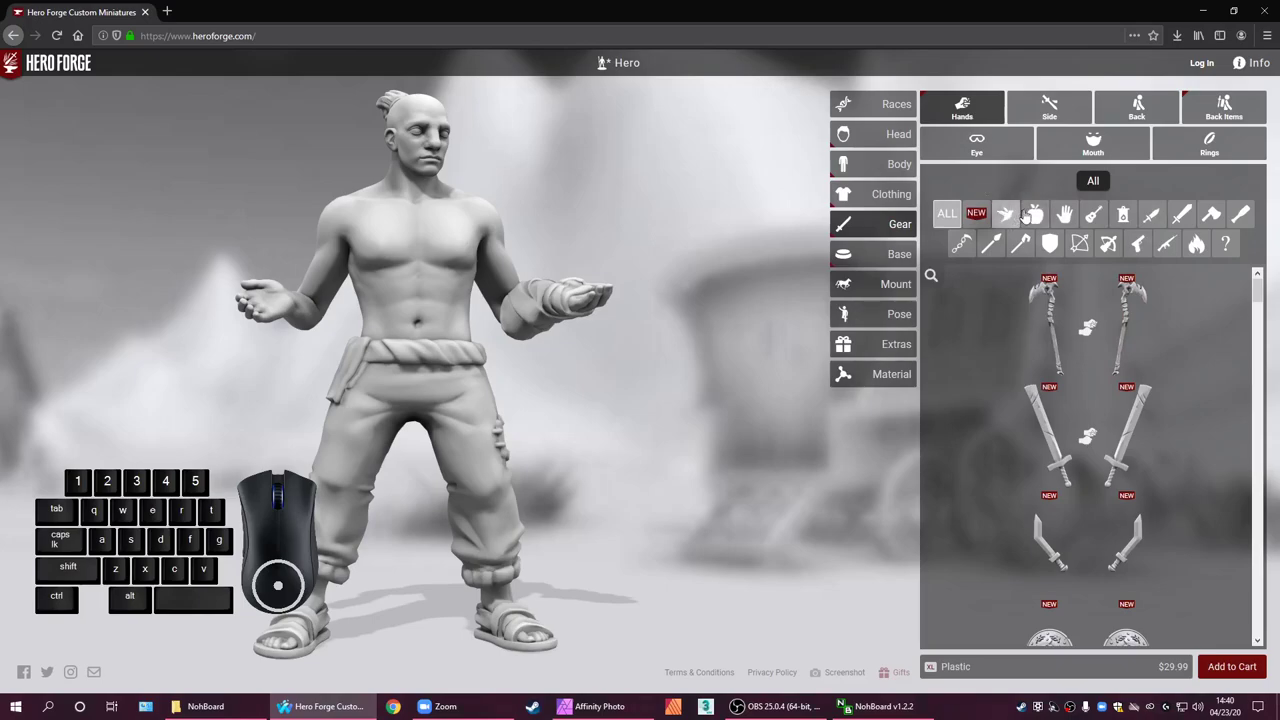
click(1041, 215)
scroll(down, 3)
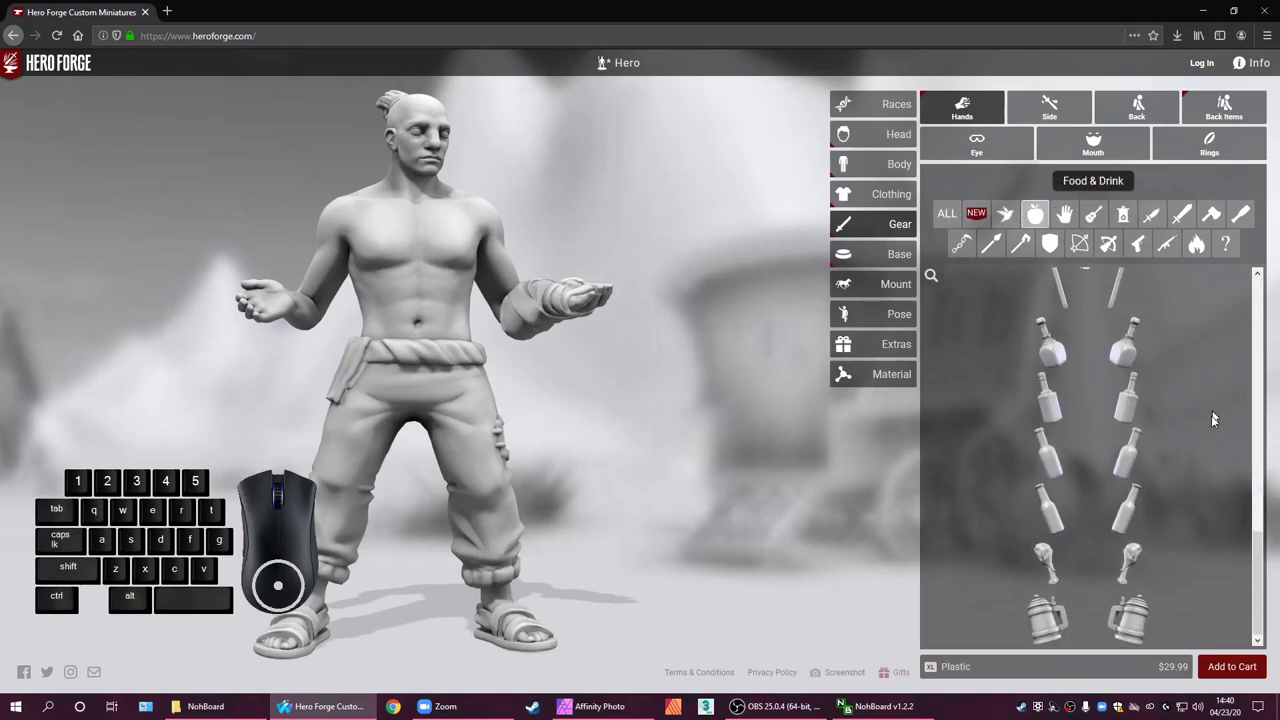
scroll(up, 3)
scroll(down, 3)
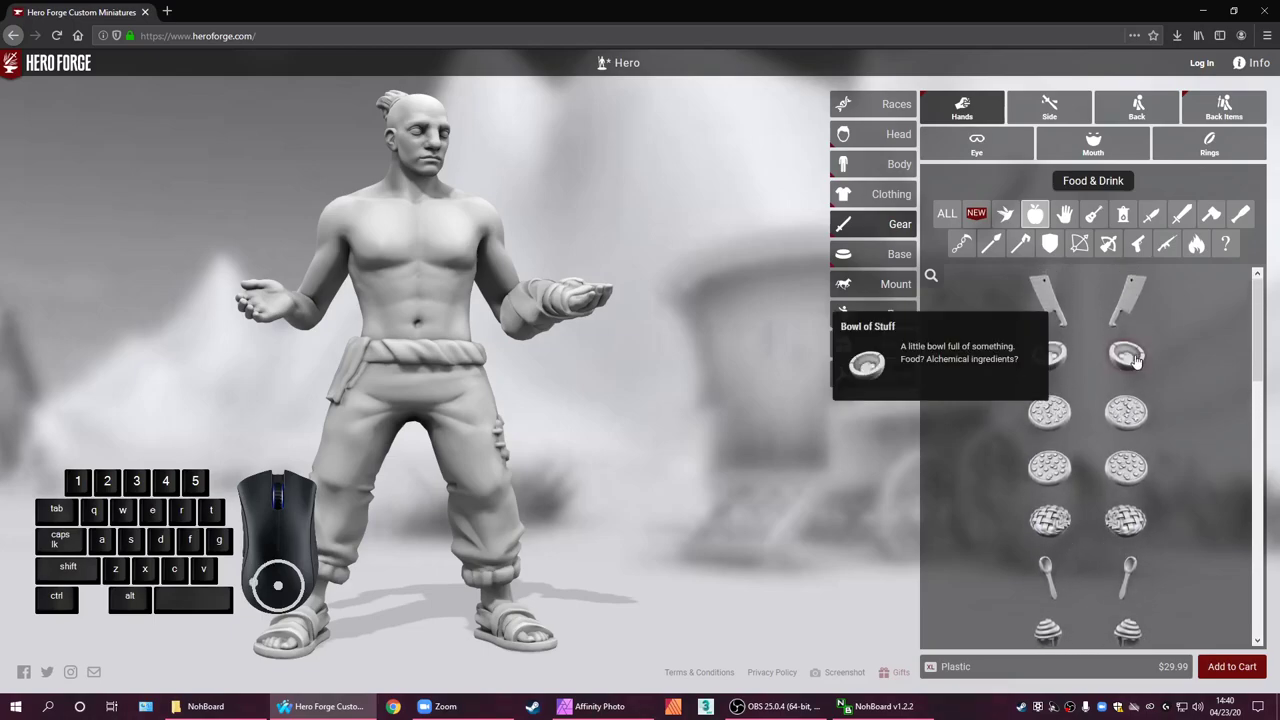
click(1128, 370)
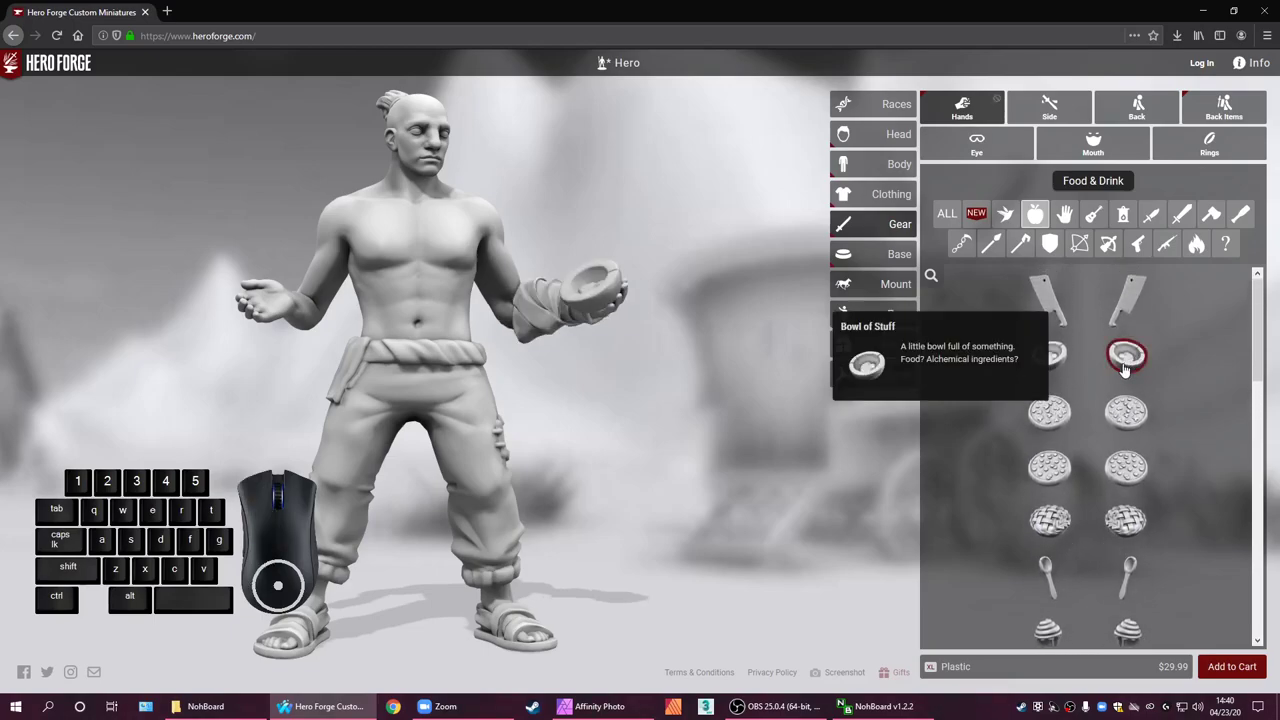
click(1129, 370)
scroll(down, 3)
scroll(up, 3)
Try the roasted drumstick in the hand, then remove it so the hand is empty
click(1131, 341)
click(1131, 341)
scroll(down, 3)
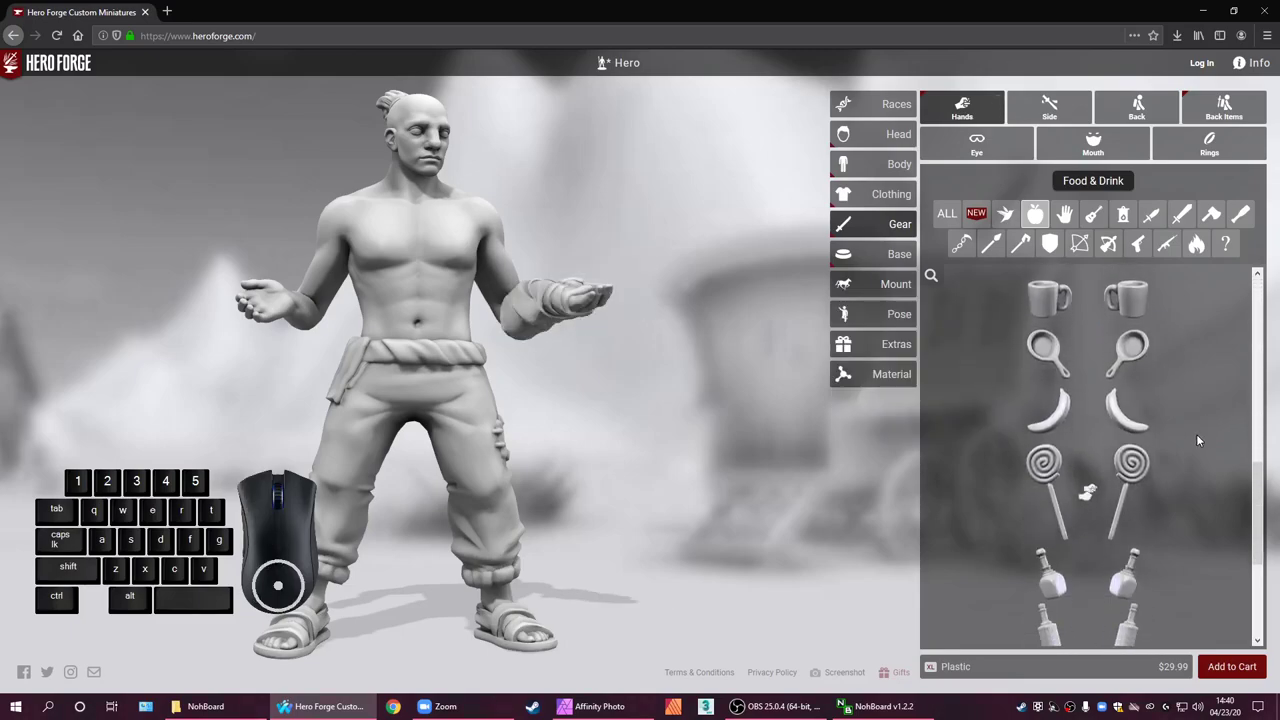
scroll(down, 3)
scroll(down, 3)
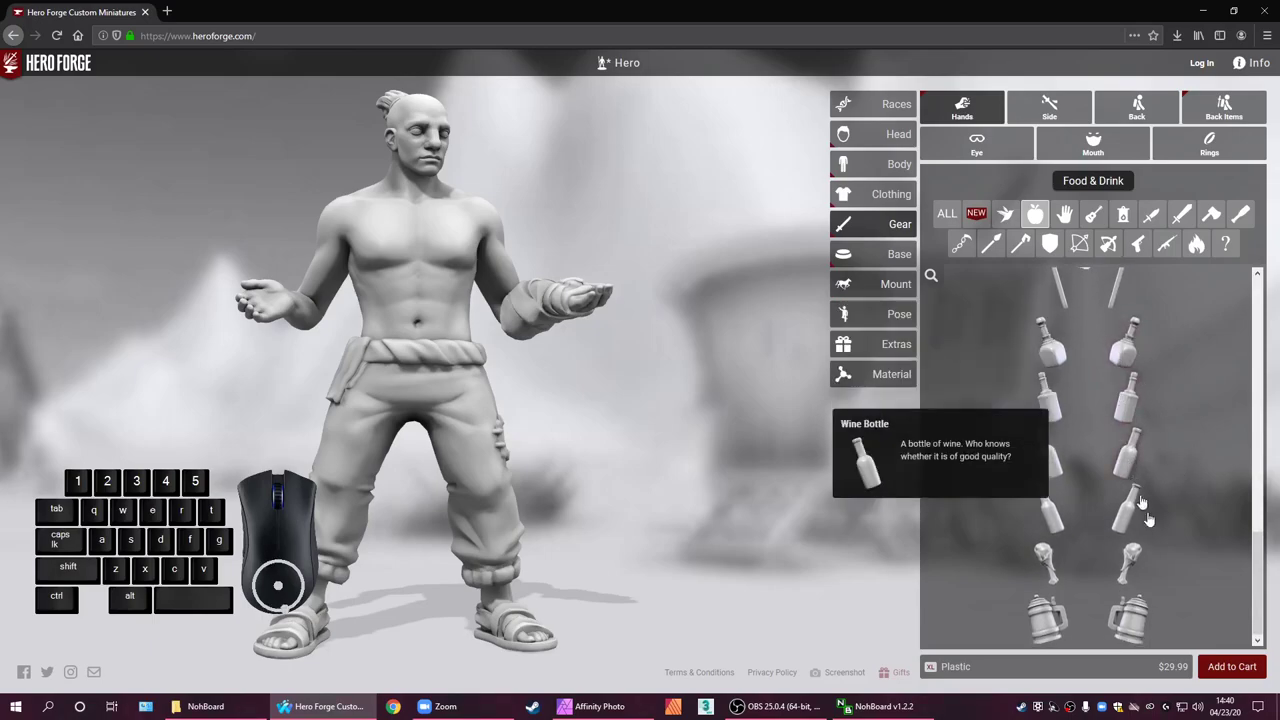
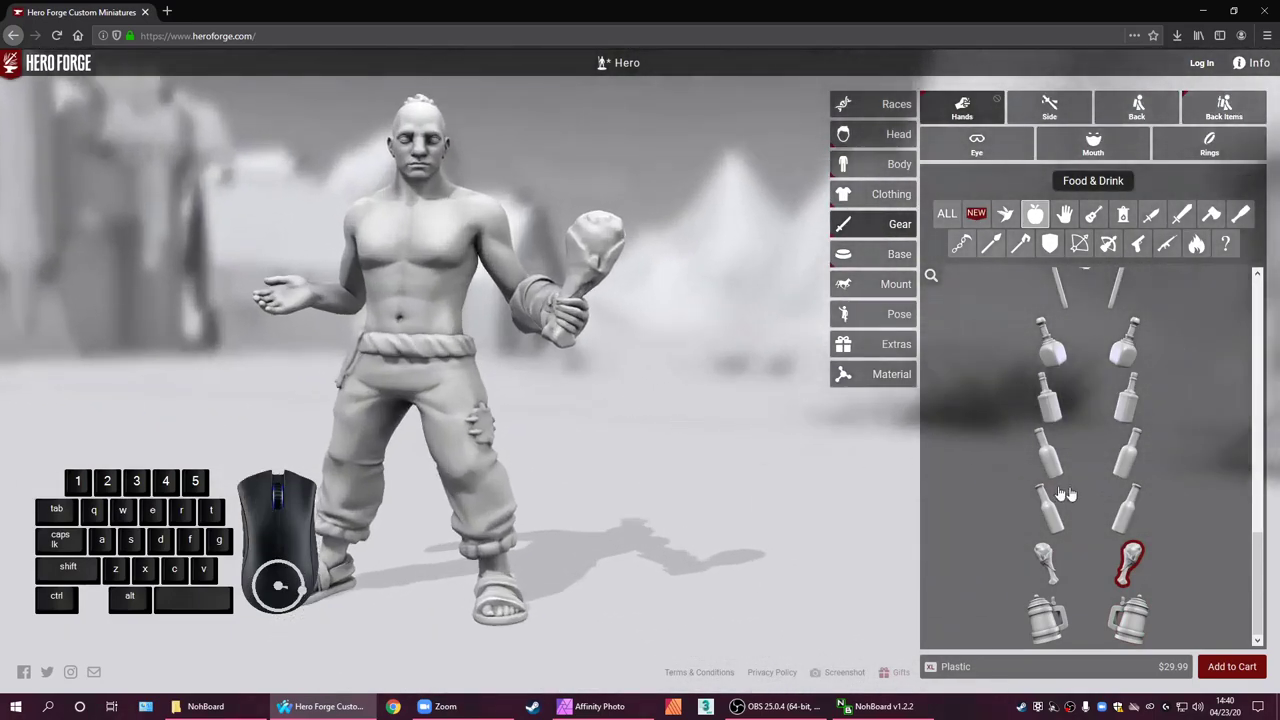
click(1143, 569)
Filter the gear list to show only the newest items
scroll(up, 3)
scroll(down, 3)
scroll(up, 3)
click(983, 221)
scroll(down, 3)
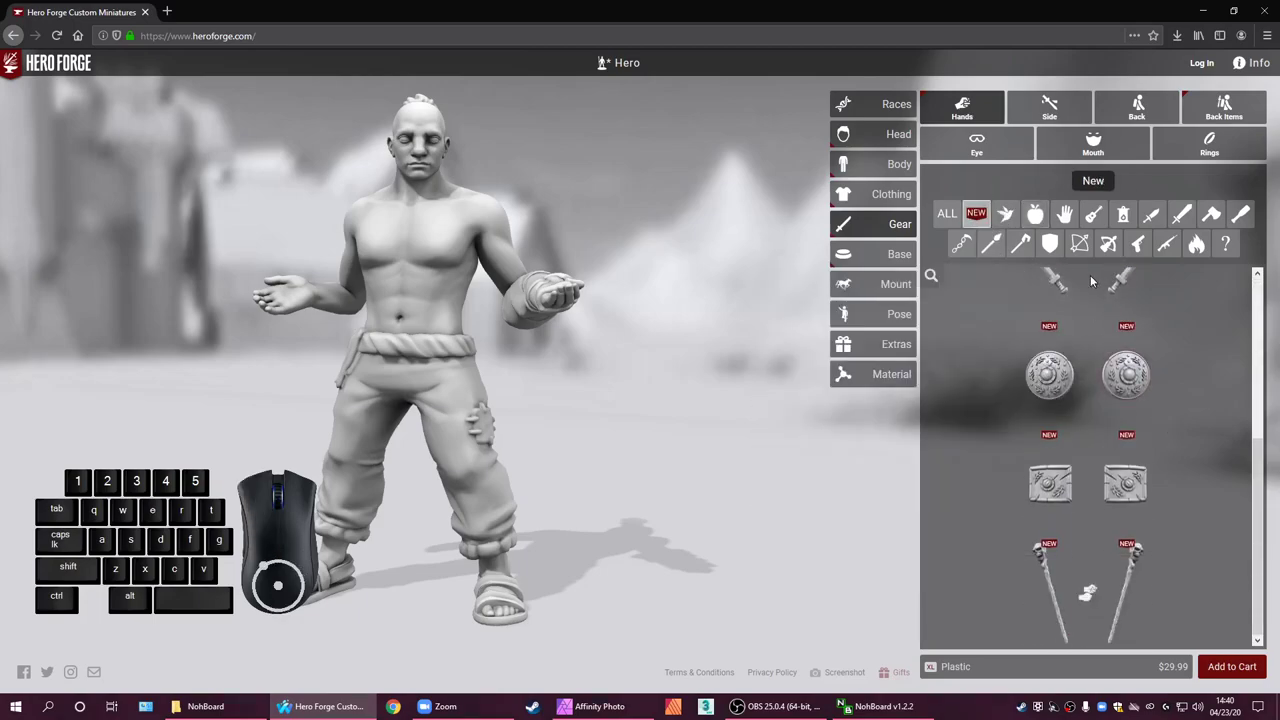
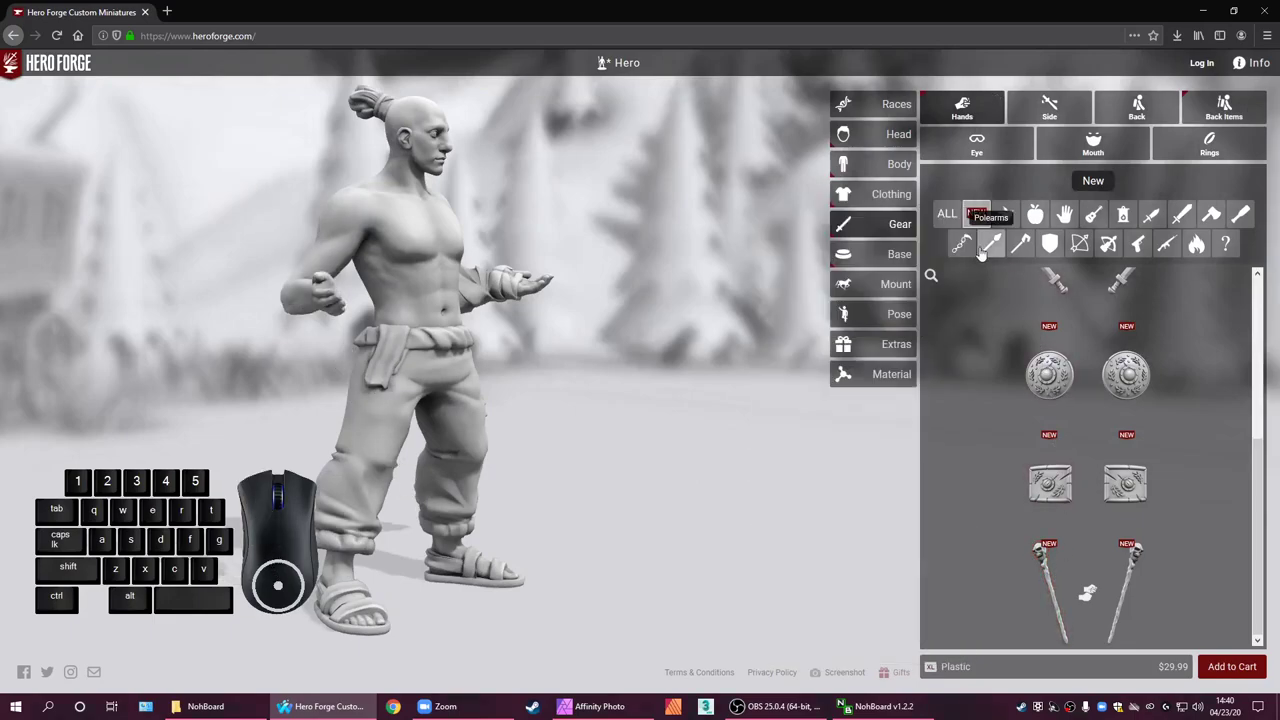
Filter the gear list to Polearms and browse the weapons
click(984, 253)
scroll(down, 3)
scroll(up, 3)
scroll(up, 3)
scroll(up, 3)
scroll(up, 3)
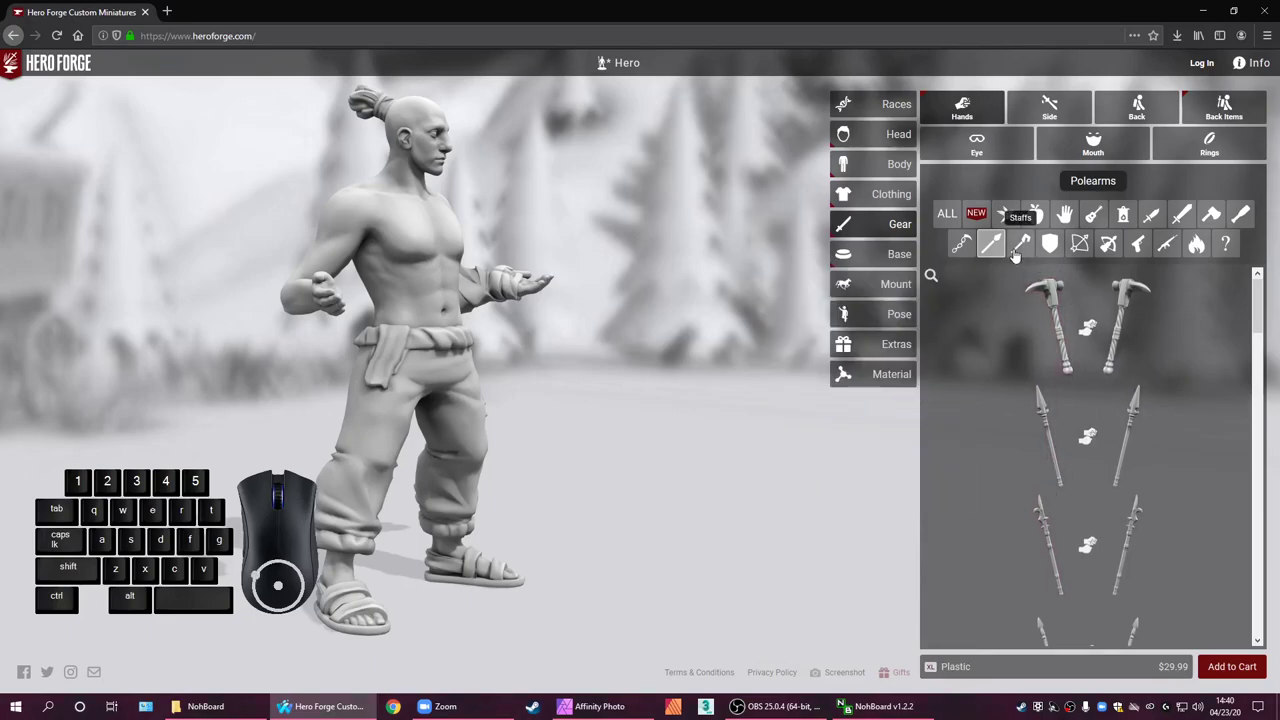
Switch to Staffs and give the half-giant the Crystalline Staff, browsing more staff descriptions
click(1017, 257)
scroll(down, 3)
scroll(down, 3)
scroll(up, 3)
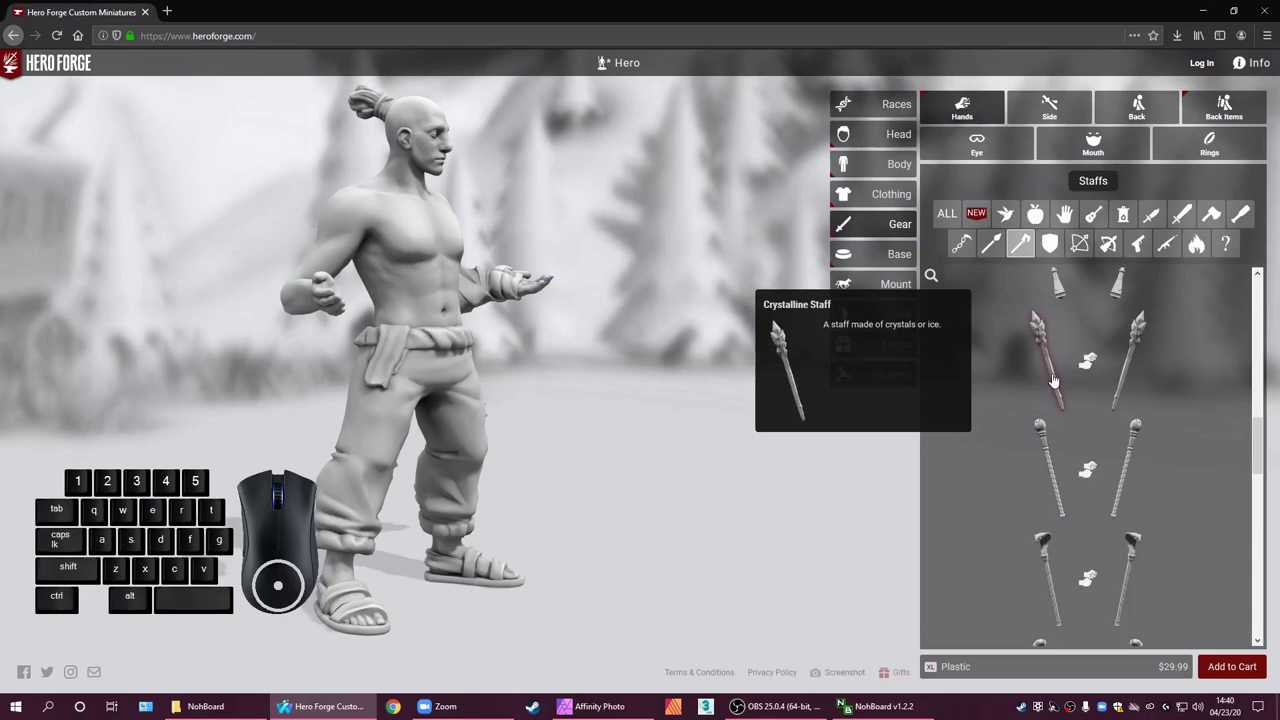
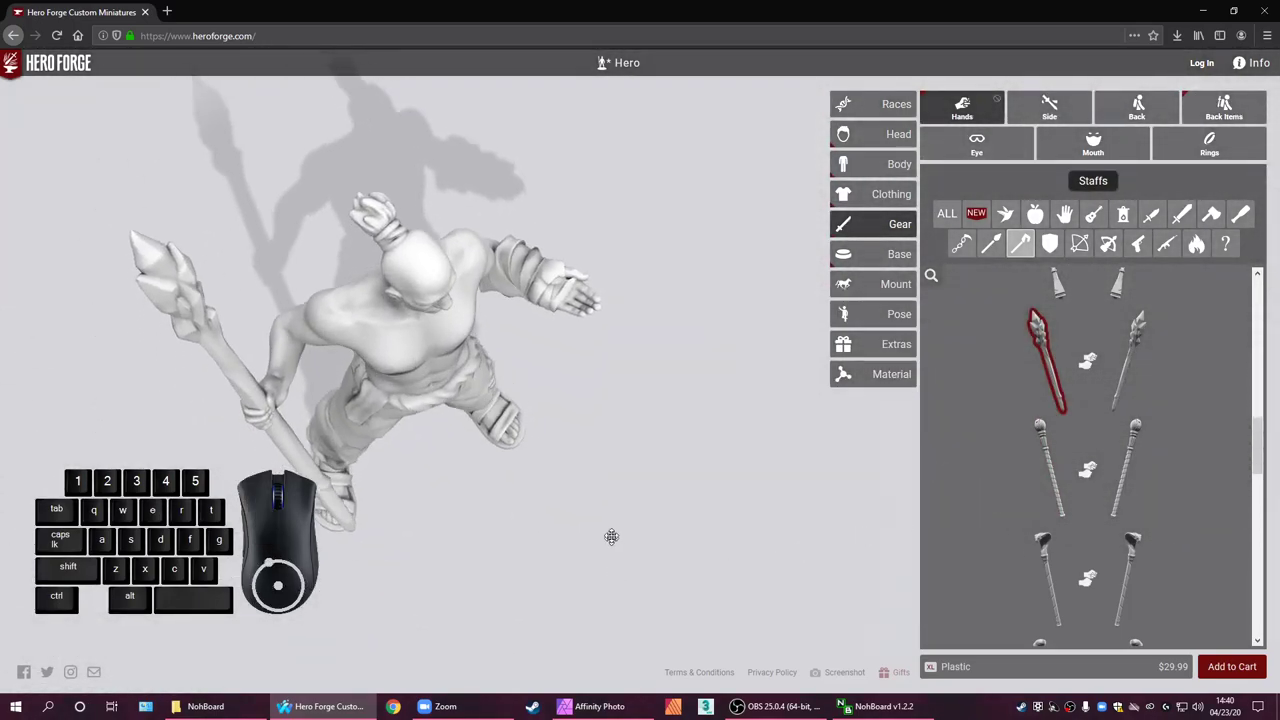
scroll(down, 3)
scroll(down, 3)
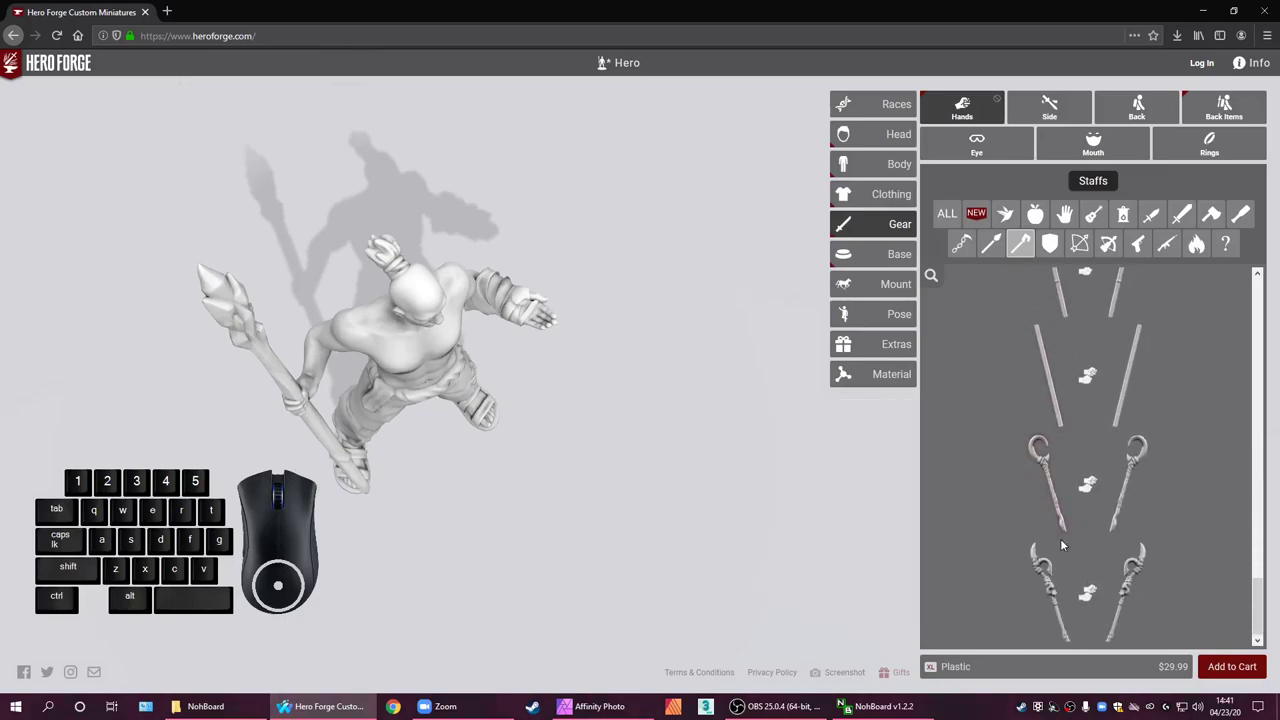
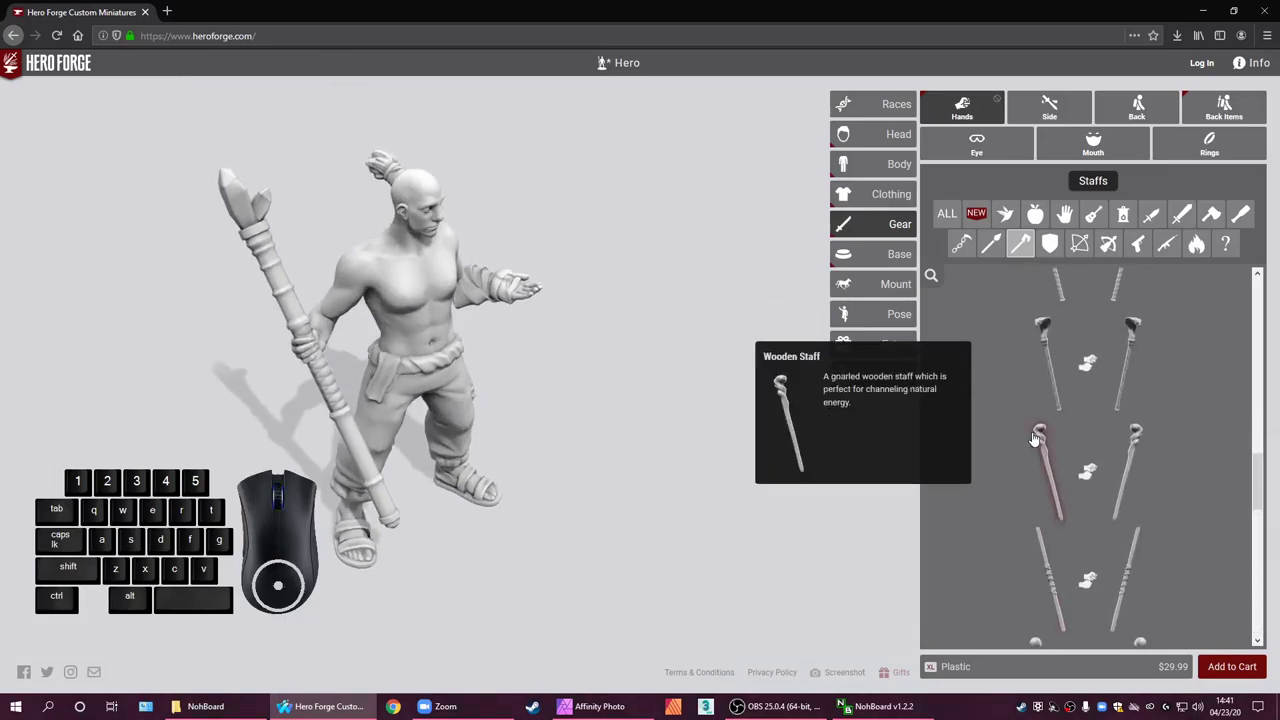
click(1041, 462)
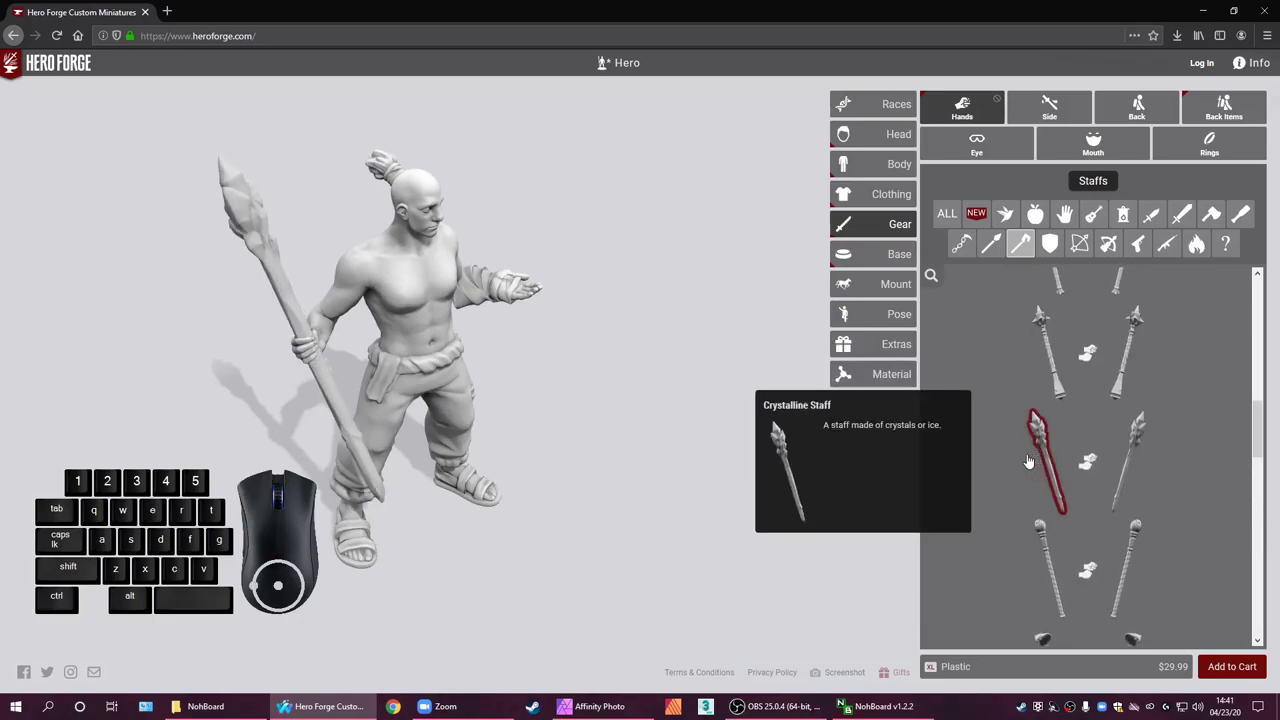
scroll(down, 3)
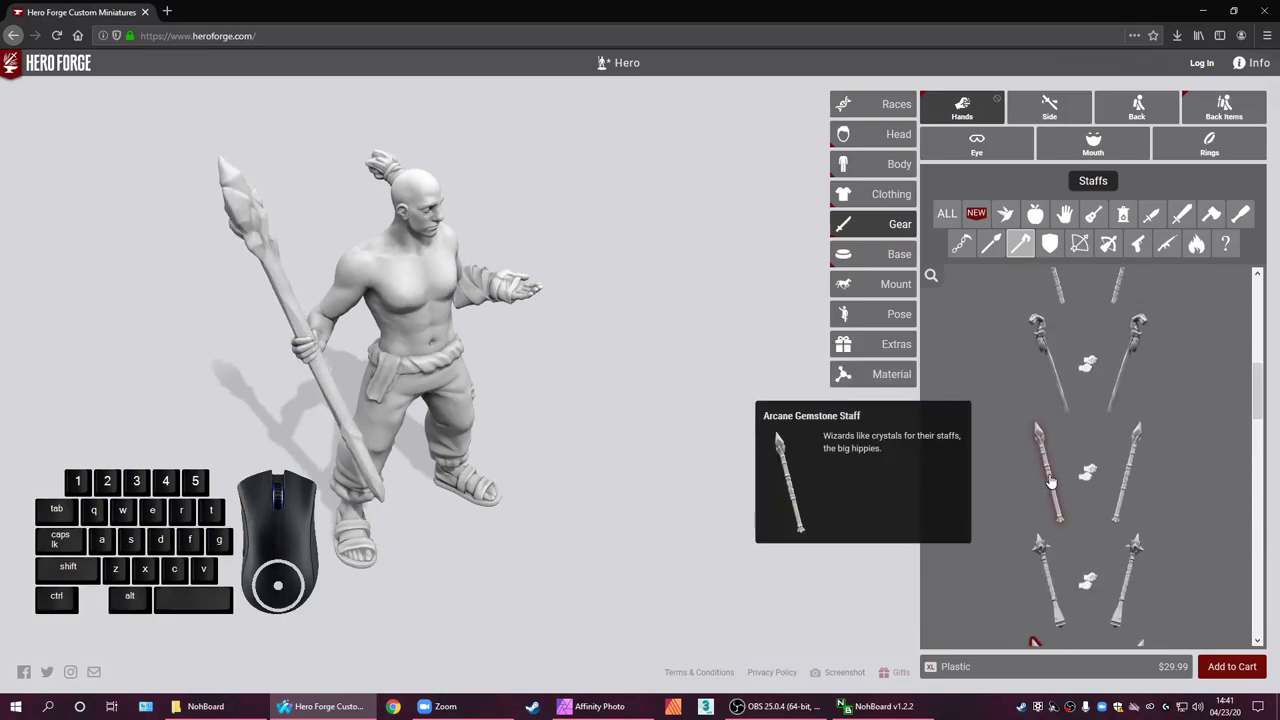
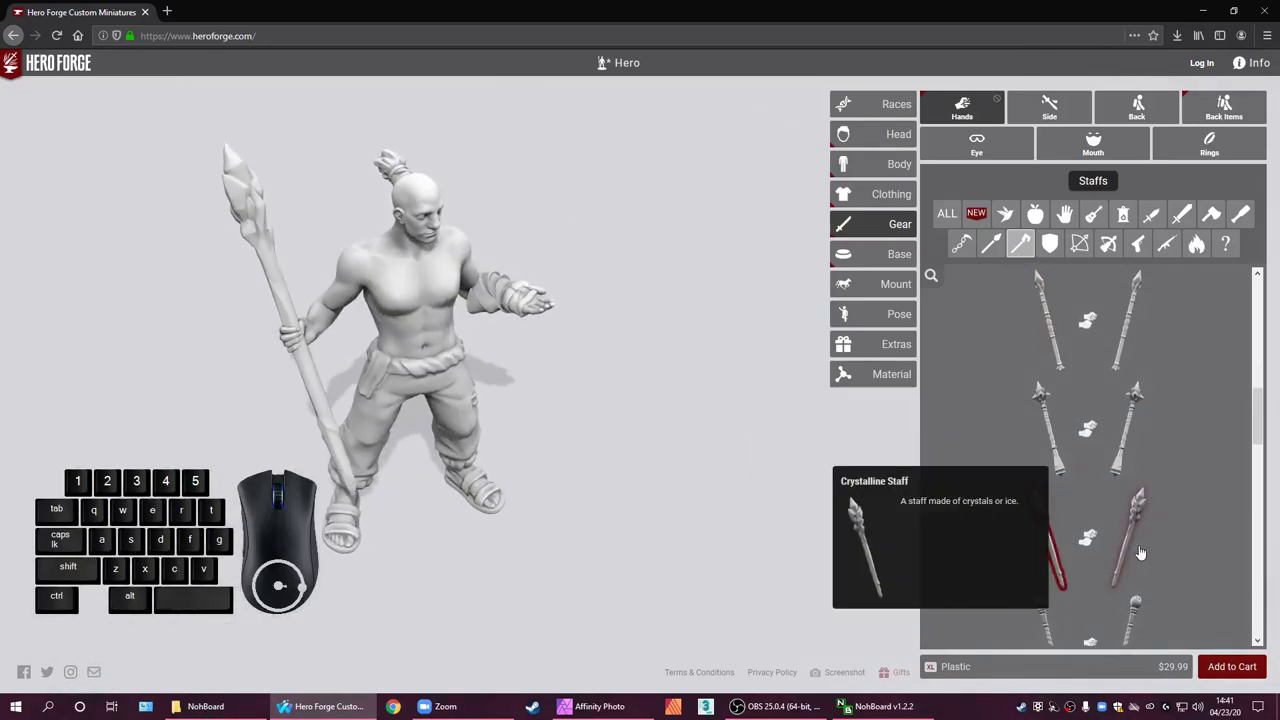
scroll(up, 3)
scroll(down, 3)
scroll(down, 3)
scroll(down, 3)
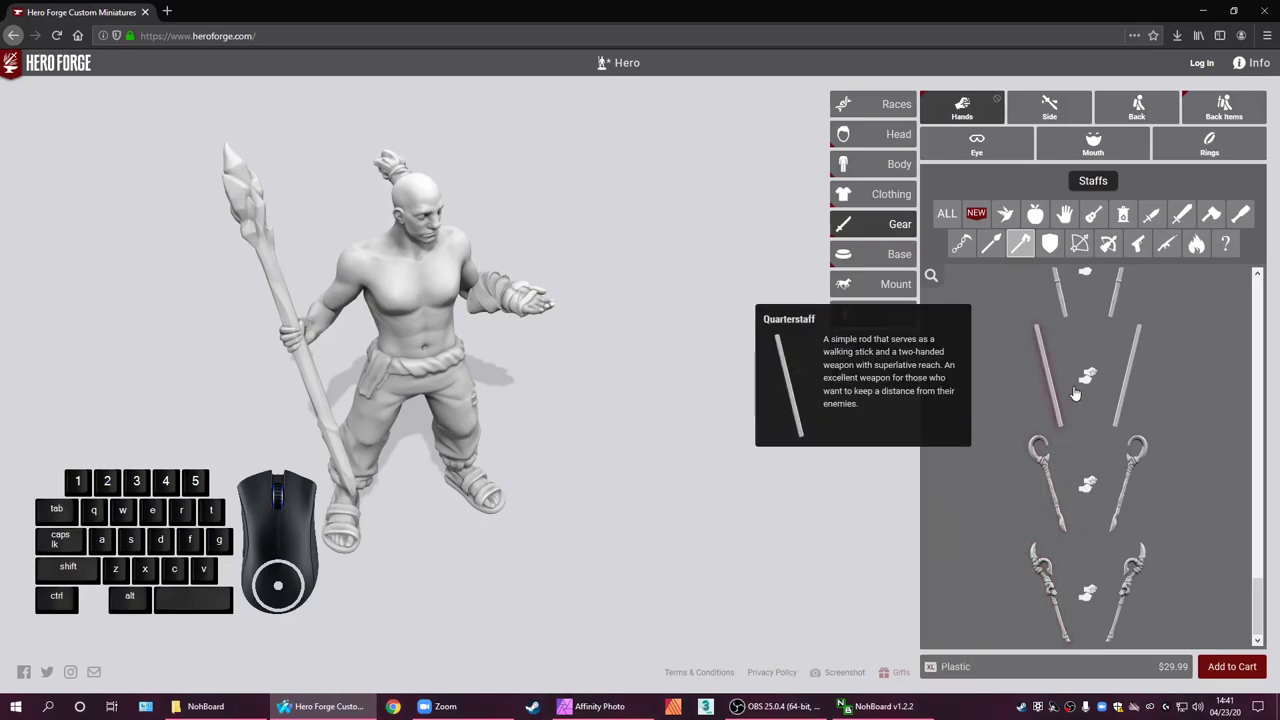
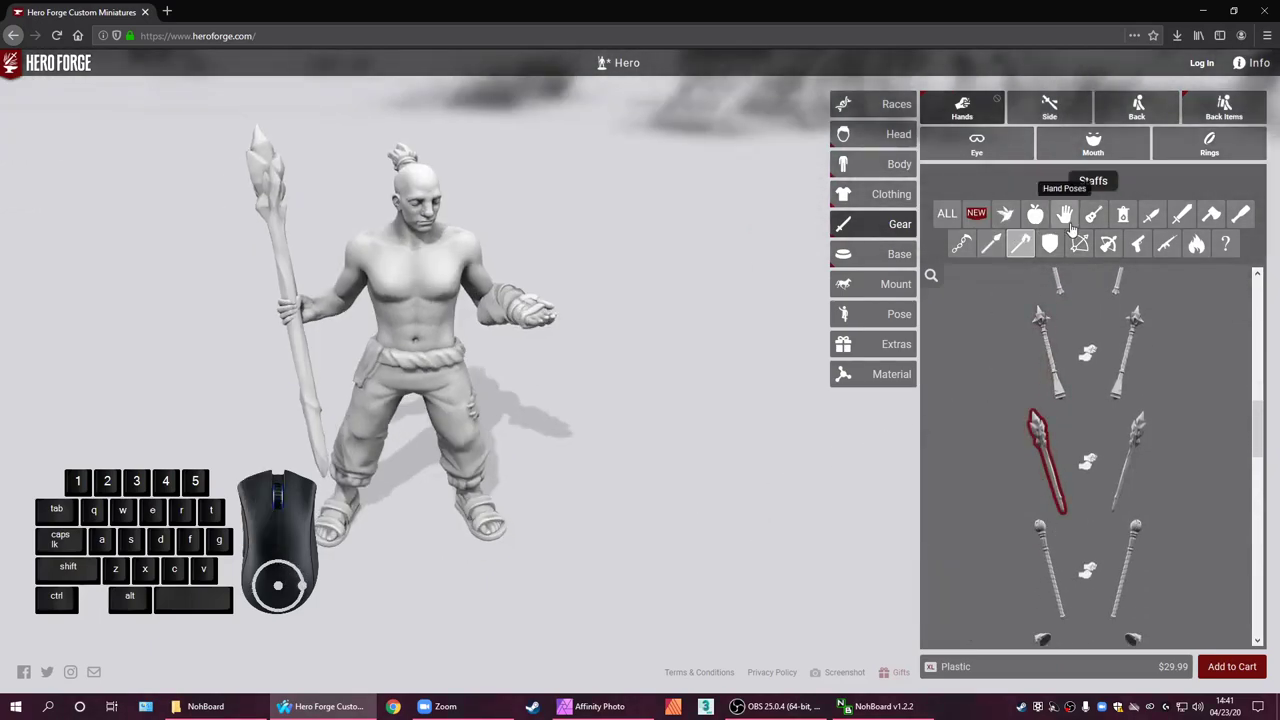
Filter the gear list to Shields and browse the shield options, including the Buckler
click(1060, 252)
scroll(down, 3)
scroll(down, 3)
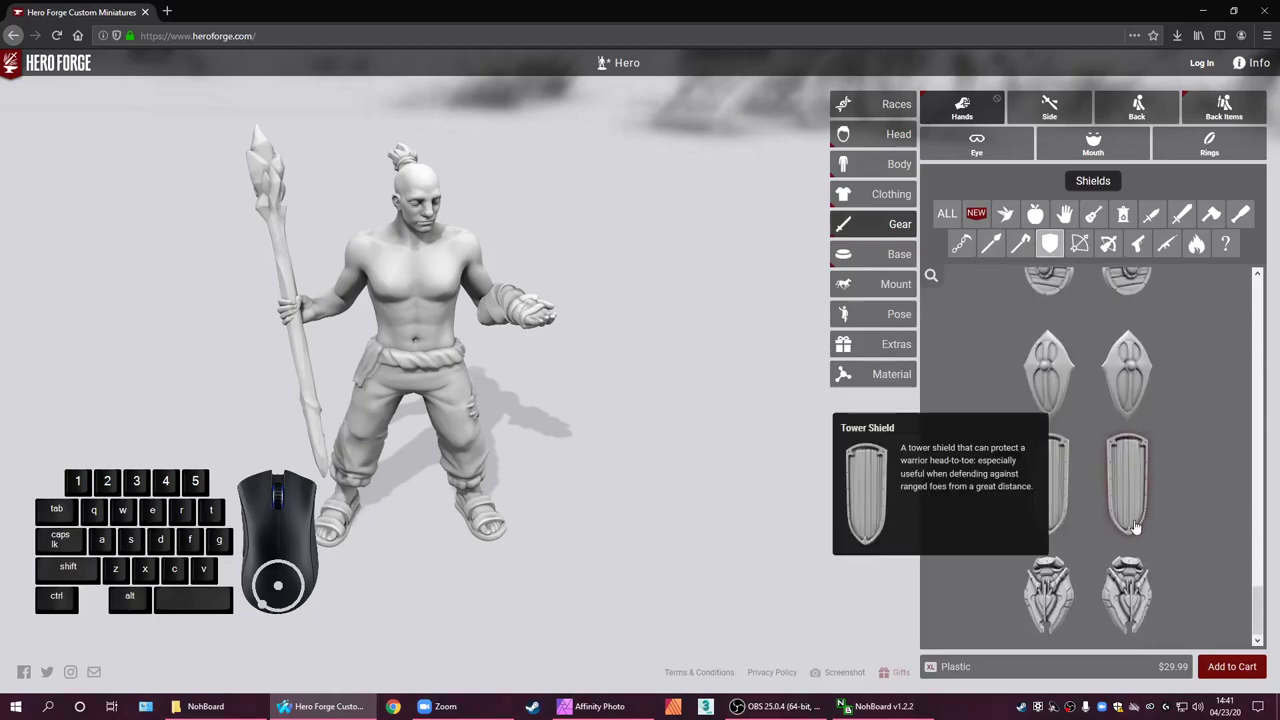
scroll(up, 3)
scroll(up, 3)
scroll(up, 3)
scroll(down, 3)
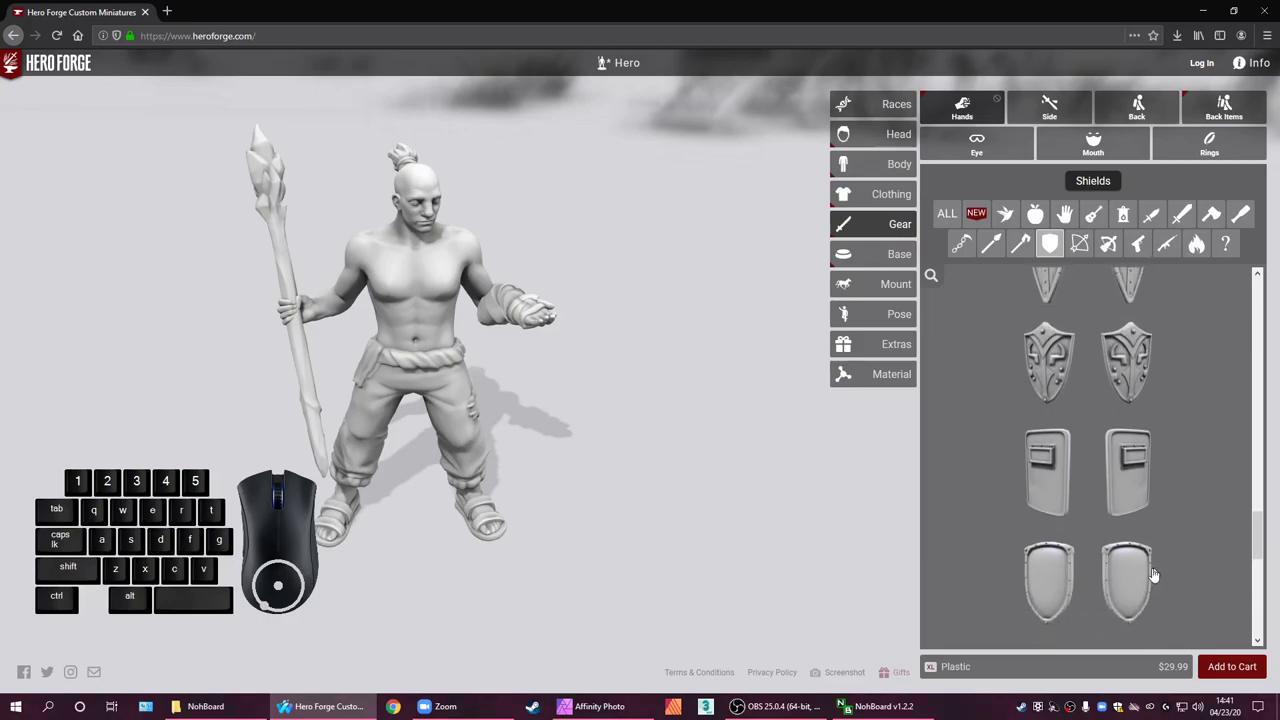
scroll(down, 3)
scroll(up, 3)
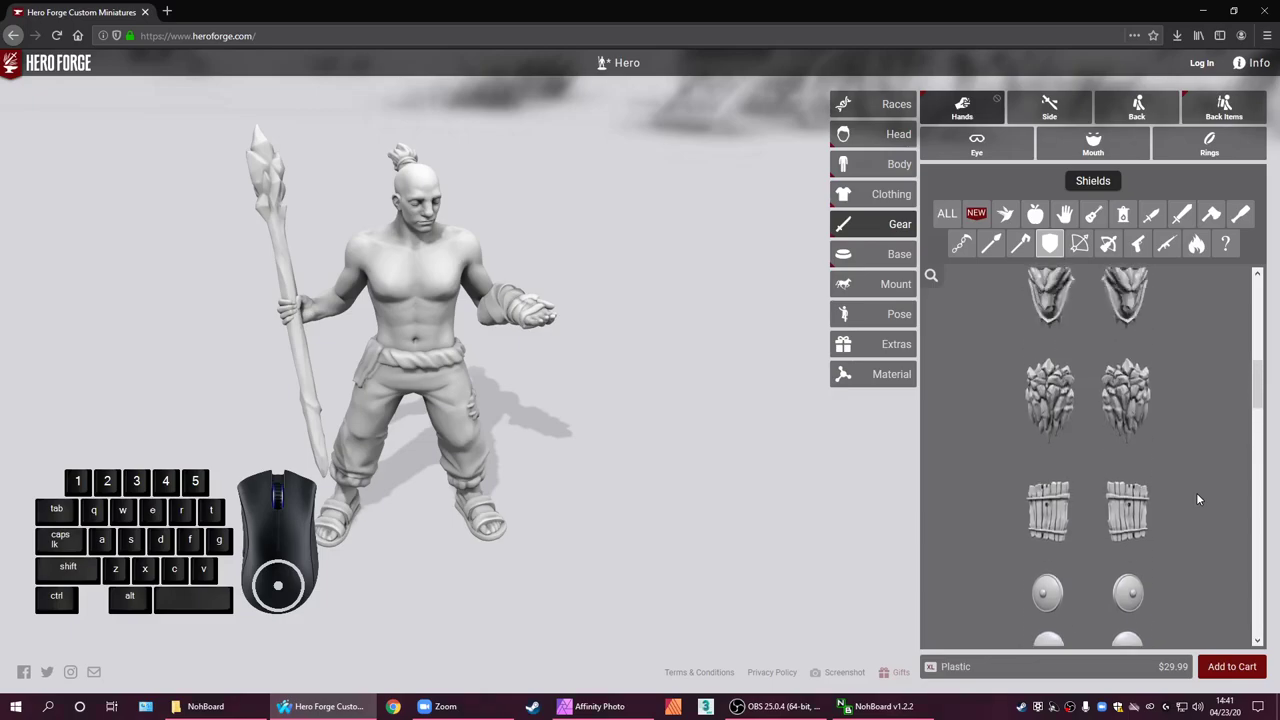
scroll(down, 3)
scroll(down, 3)
scroll(down, 3)
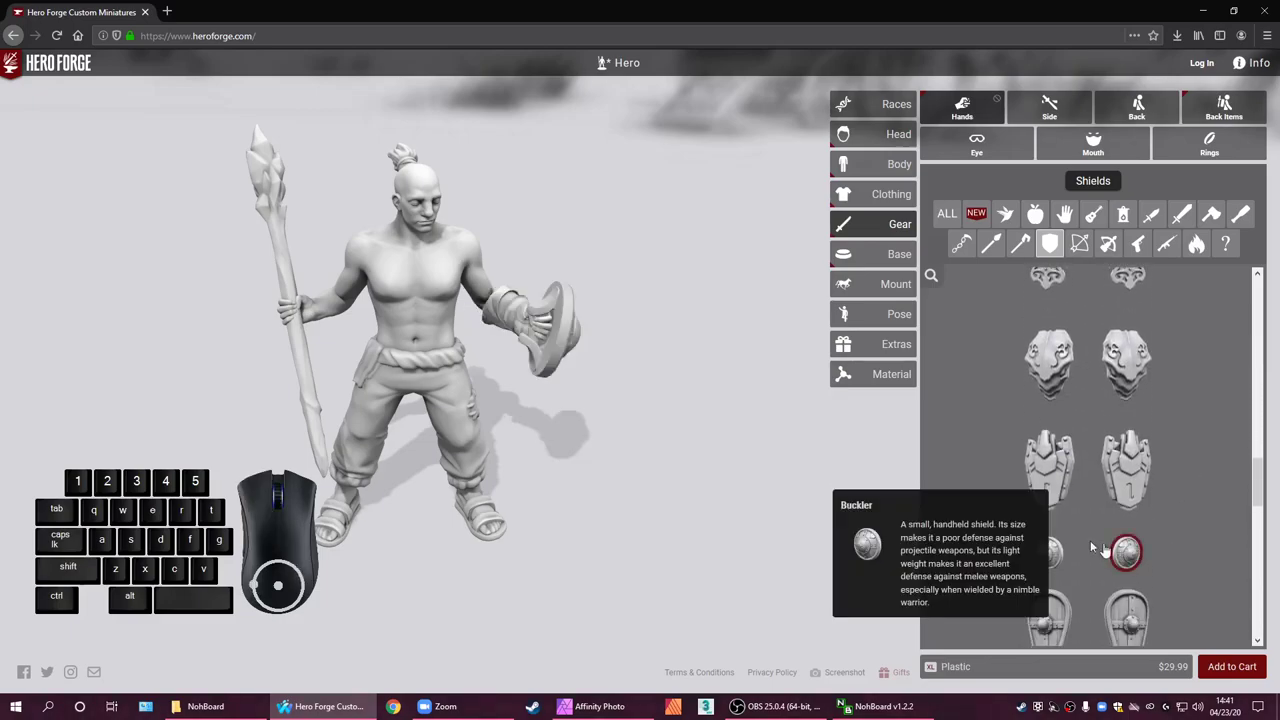
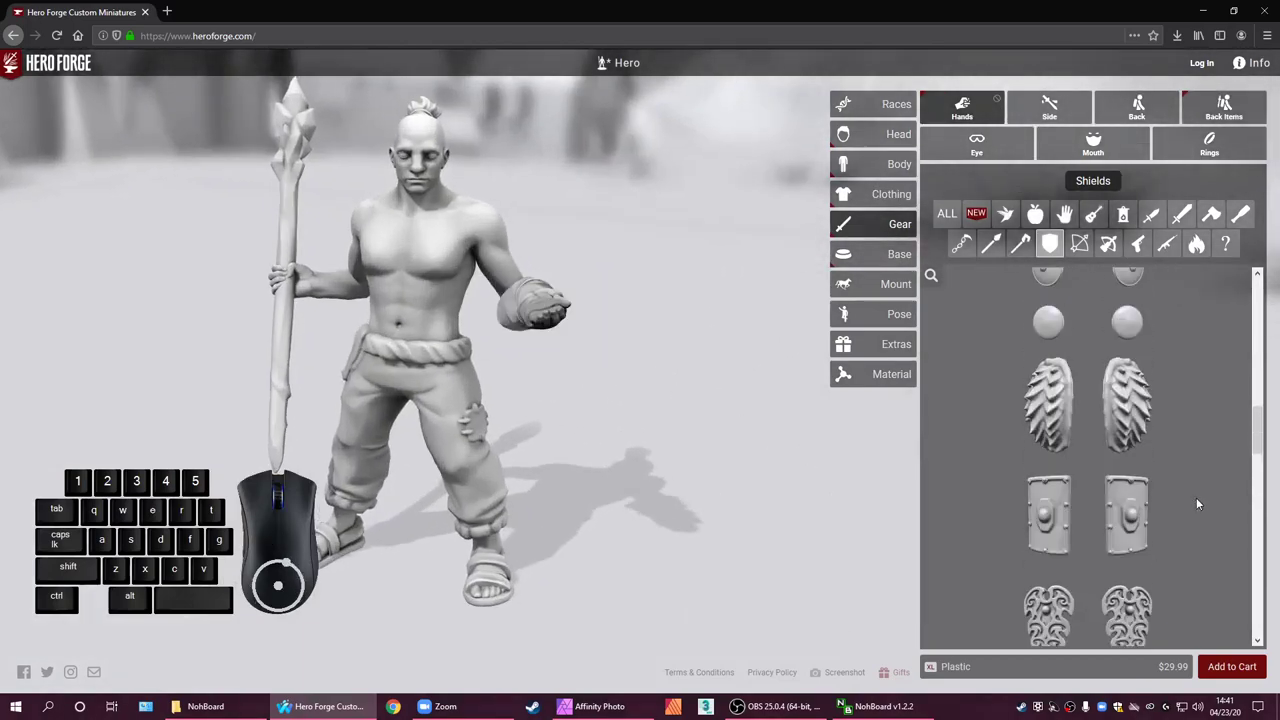
scroll(up, 3)
scroll(down, 3)
scroll(down, 3)
scroll(up, 3)
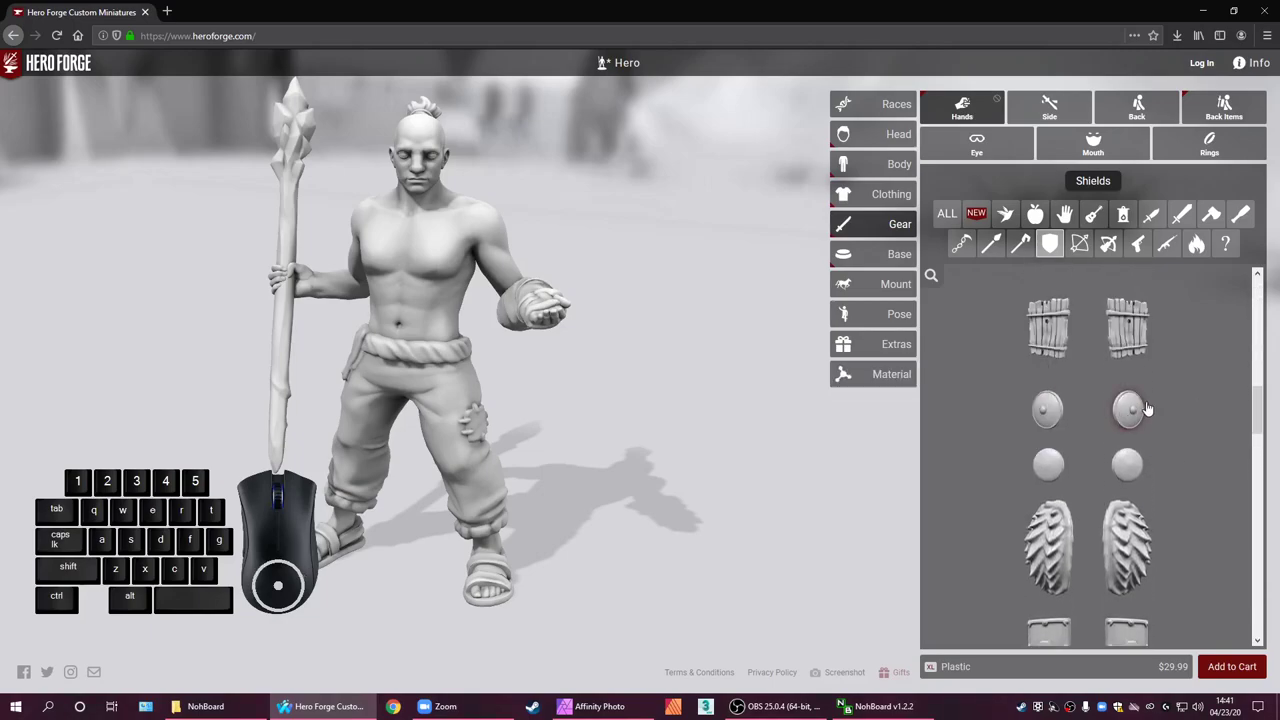
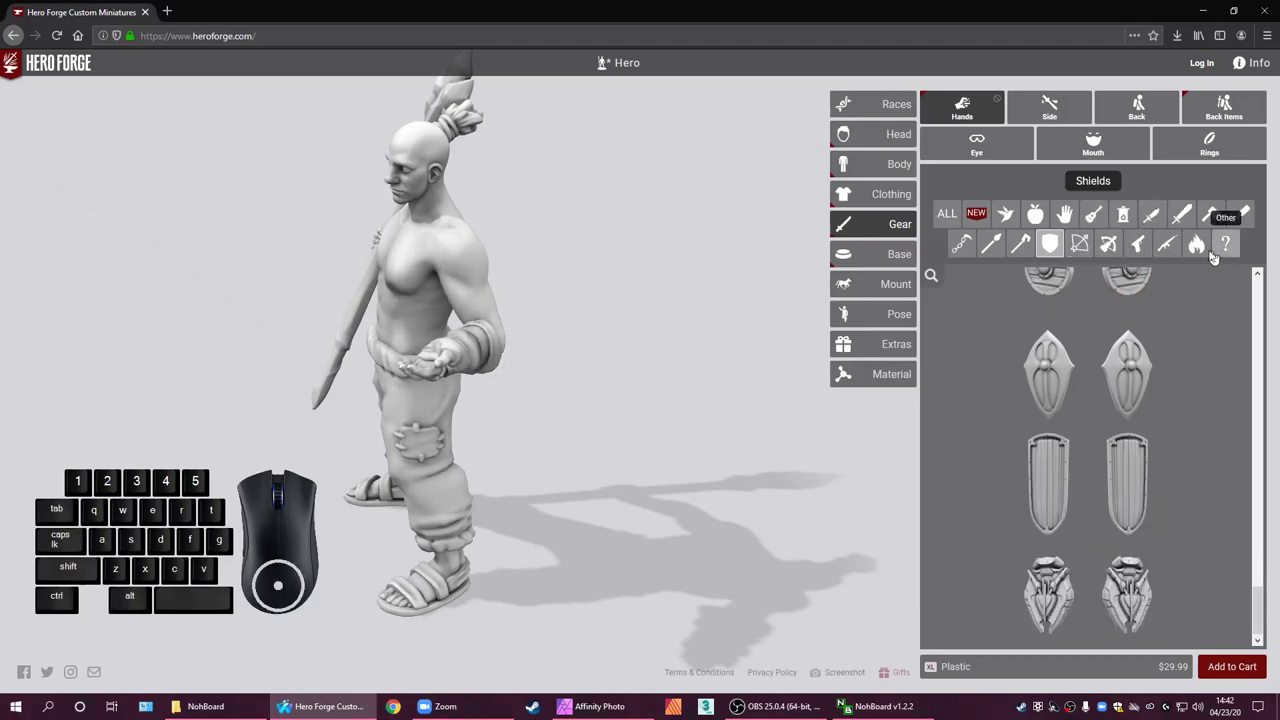
Browse the Long Guns hand items, trying a couple of entries on the off hand
click(1170, 252)
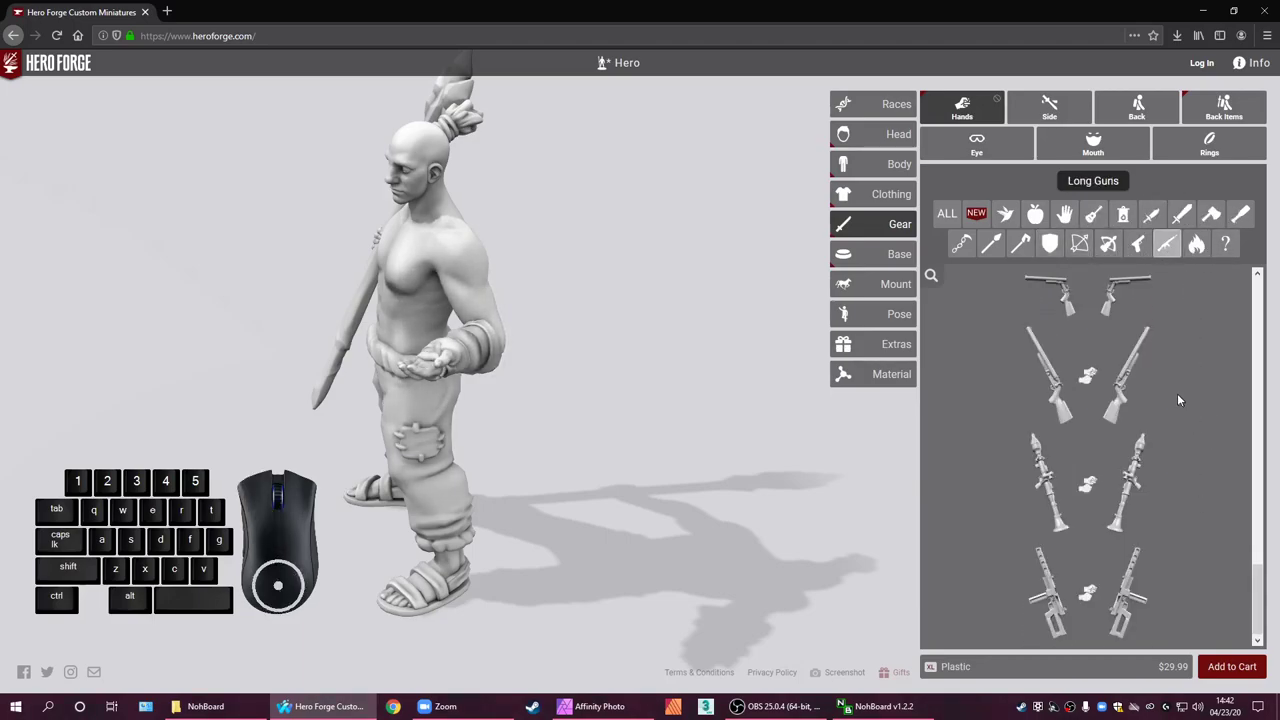
scroll(down, 3)
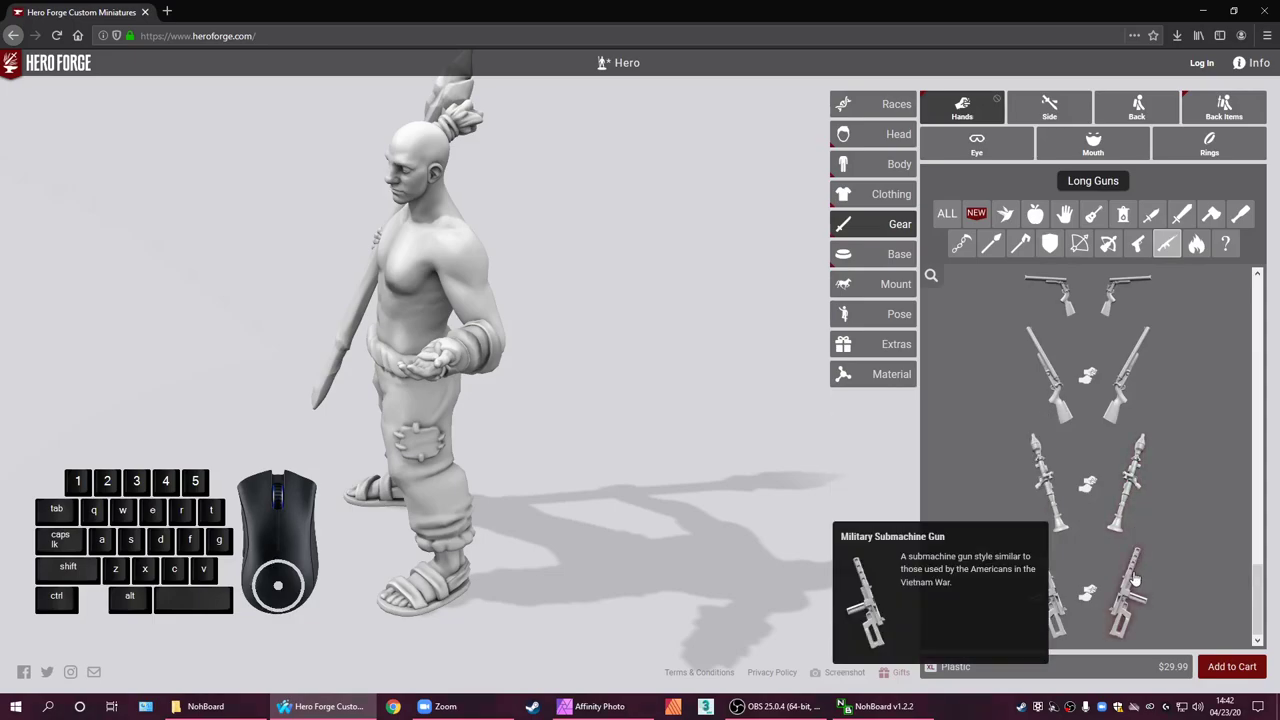
click(1130, 491)
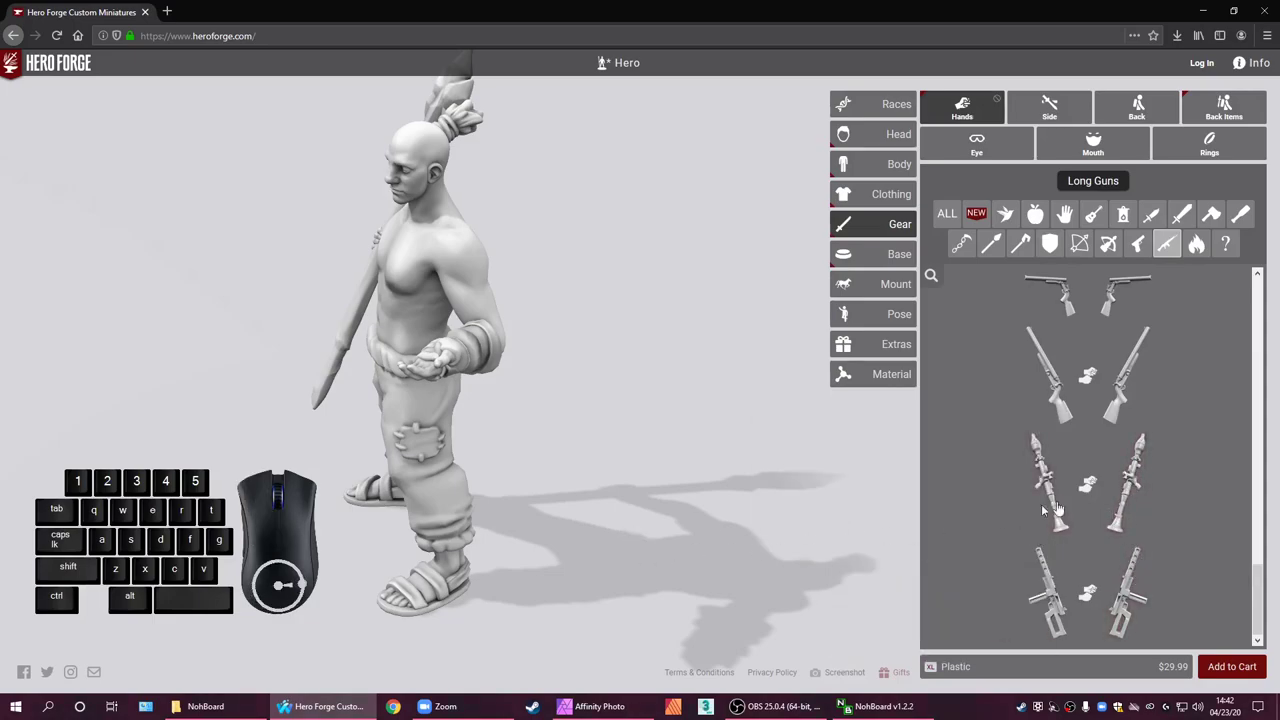
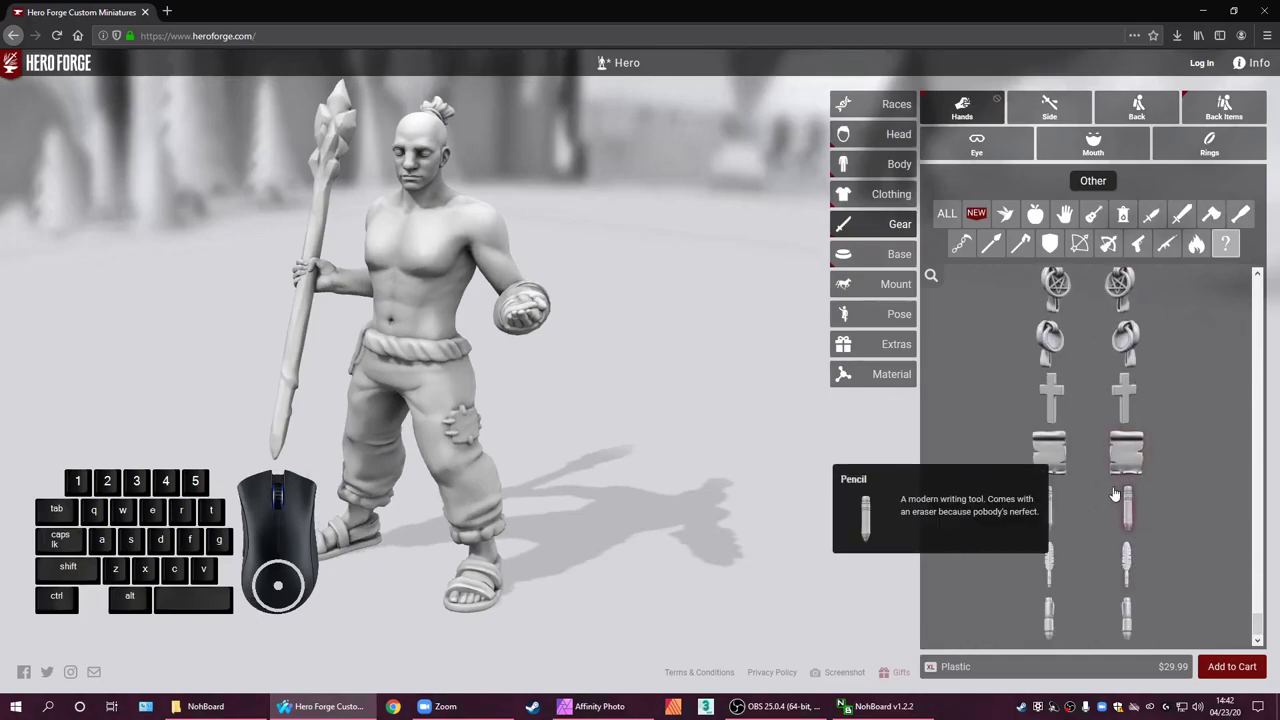
scroll(up, 3)
scroll(up, 3)
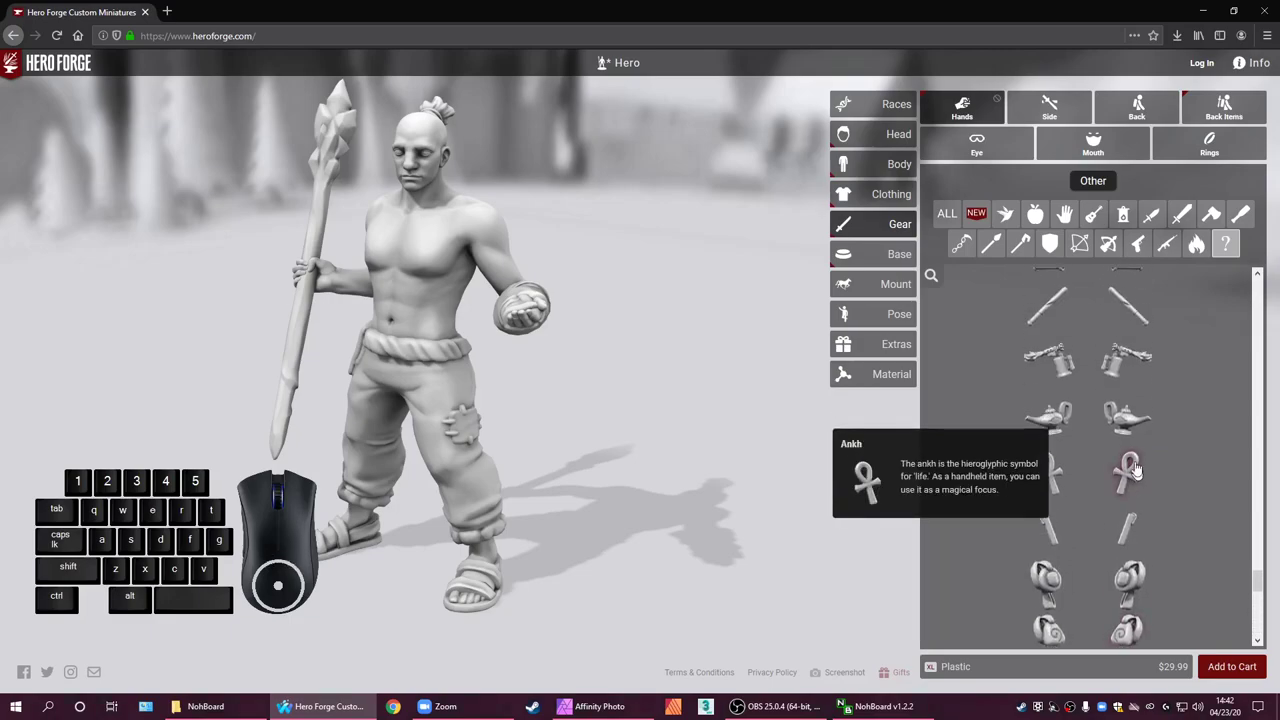
click(1131, 417)
click(1131, 417)
Scroll further through the Long Guns list and try another item briefly
scroll(down, 3)
scroll(down, 3)
scroll(down, 3)
scroll(up, 3)
scroll(up, 3)
scroll(down, 3)
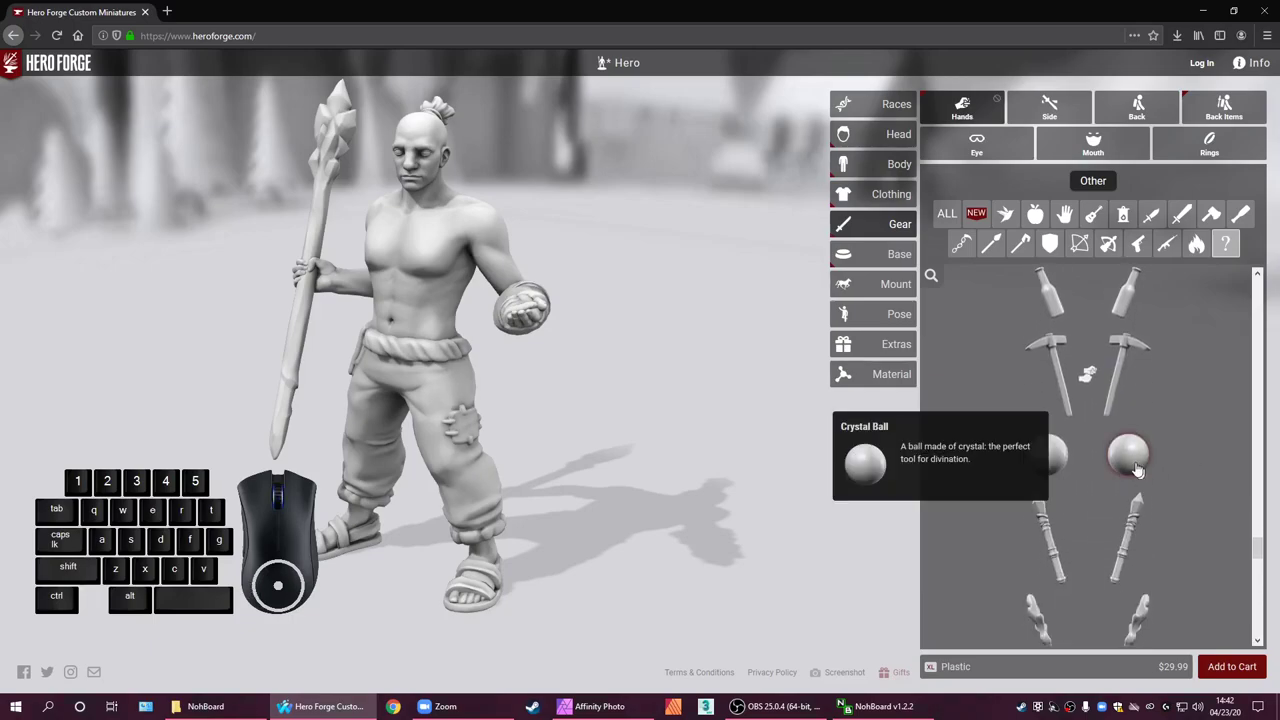
click(1139, 469)
click(1139, 469)
scroll(up, 3)
scroll(down, 3)
scroll(down, 3)
scroll(down, 3)
scroll(down, 3)
scroll(down, 3)
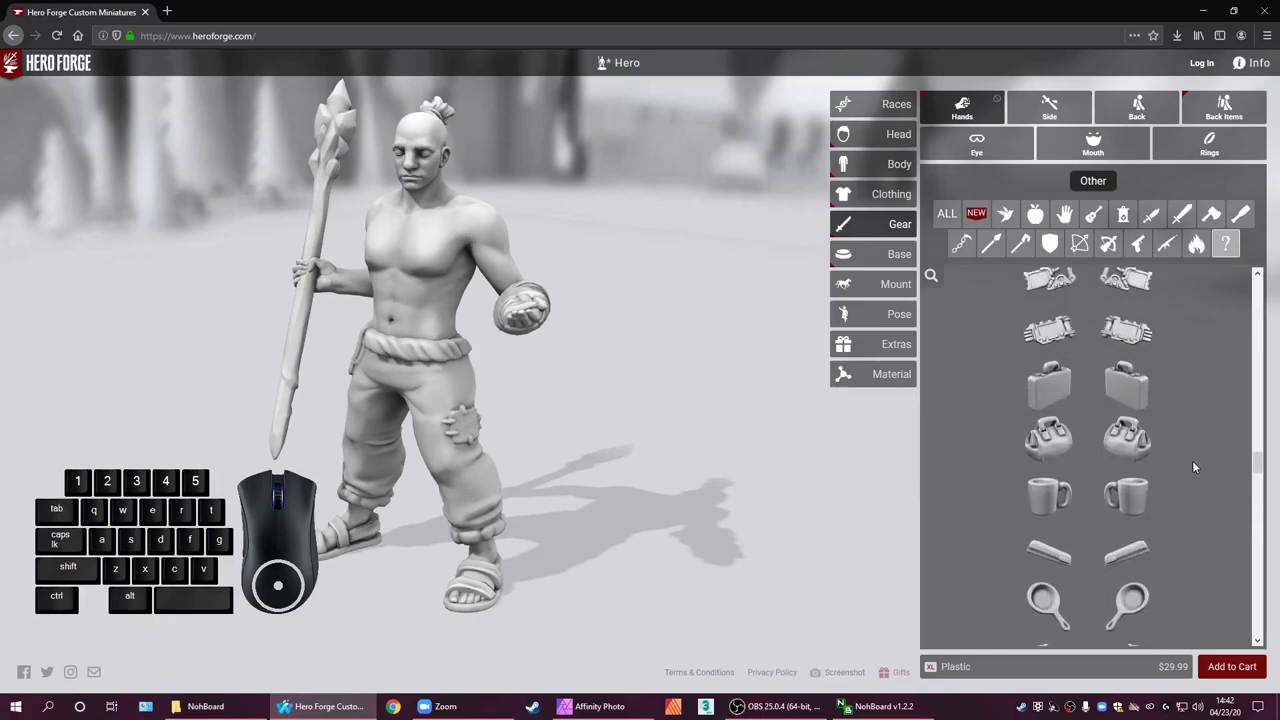
Switch the hand gear list from Long Guns to the Other category
right_click(1199, 466)
scroll(up, 3)
click(1210, 415)
scroll(up, 3)
scroll(down, 3)
scroll(down, 3)
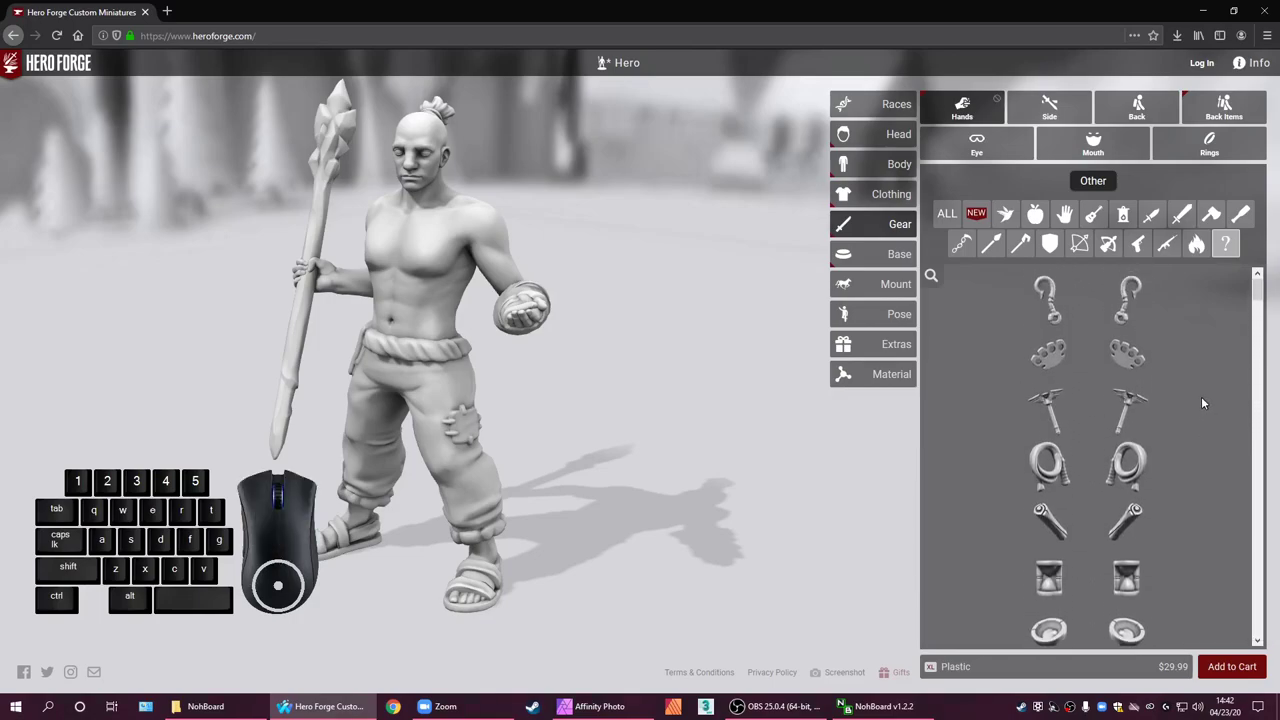
Try the Closed Scroll and the Hourglass in the off hand, leaving it empty again
click(1152, 532)
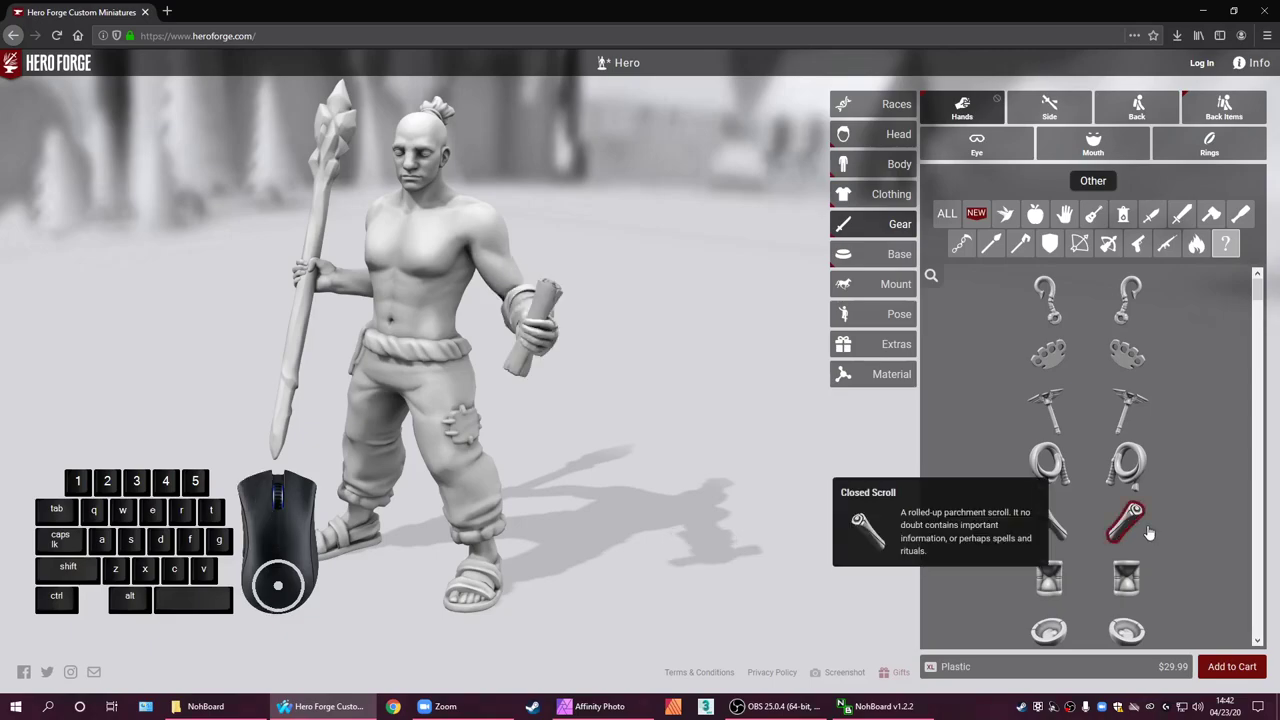
click(1152, 532)
click(1137, 581)
click(1137, 581)
click(846, 193)
scroll(up, 3)
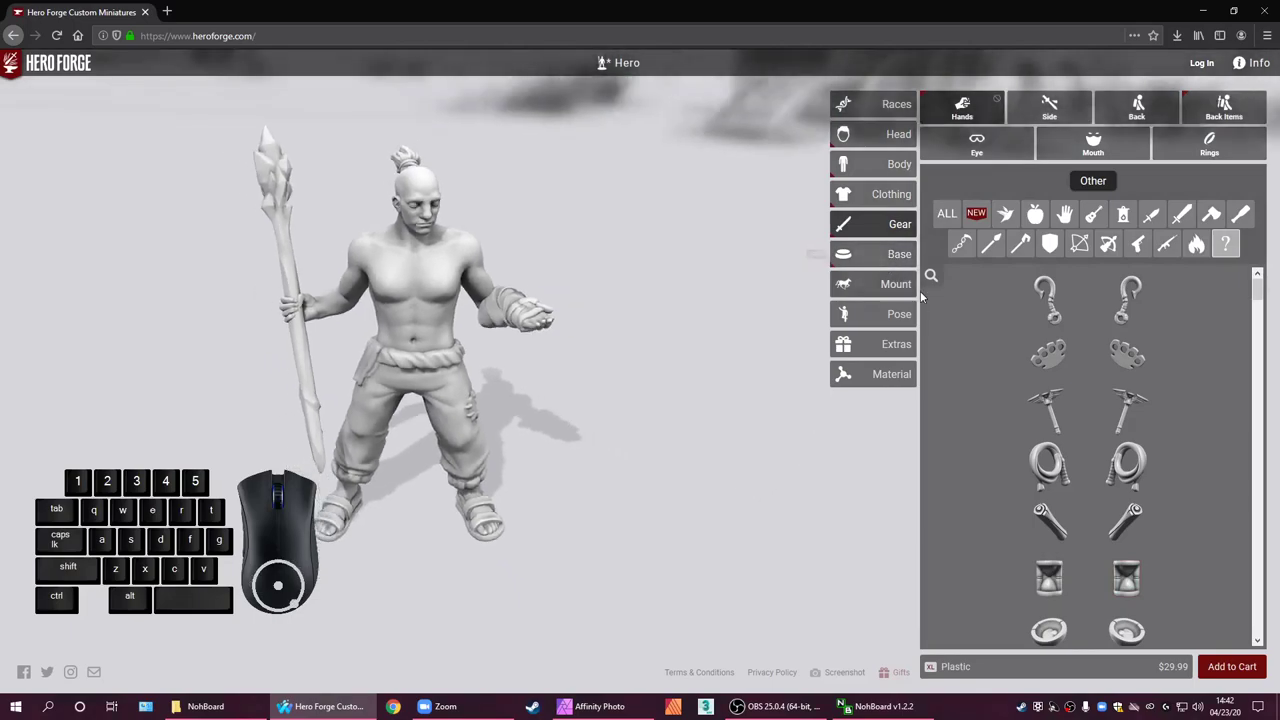
View the Base options, then the Mount section reporting mounts unavailable for XL heroes
click(903, 255)
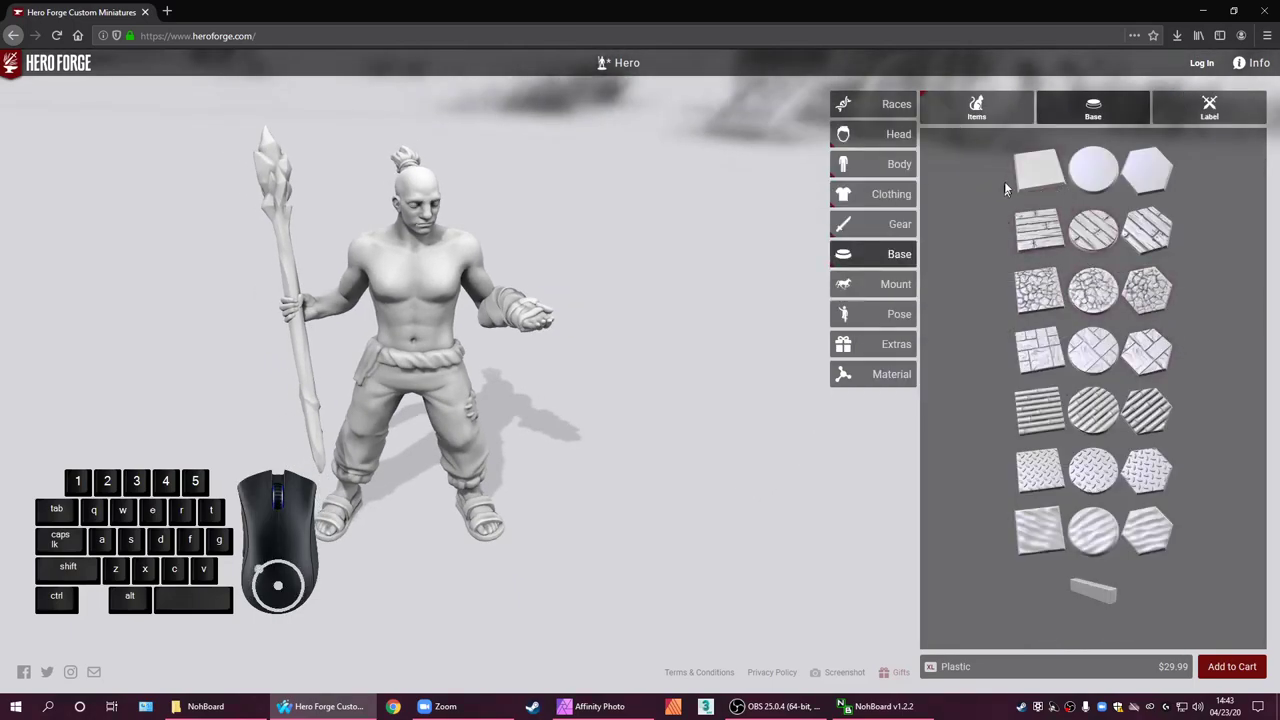
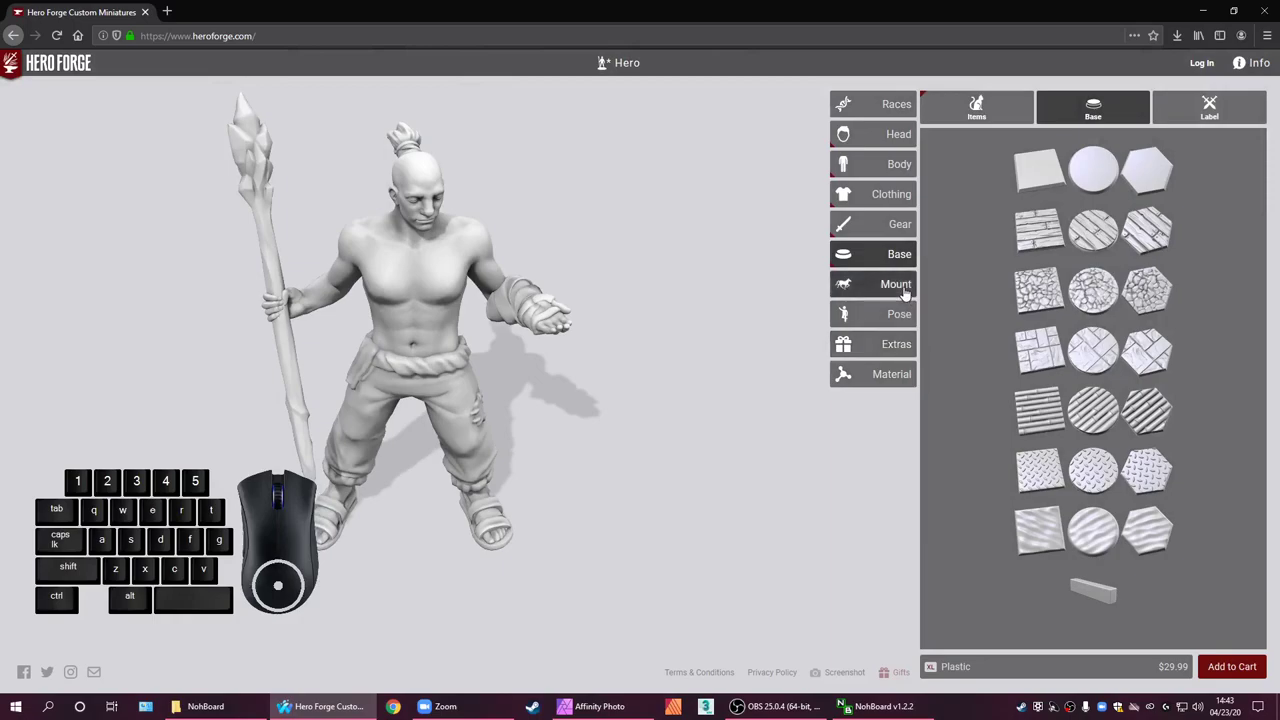
click(912, 295)
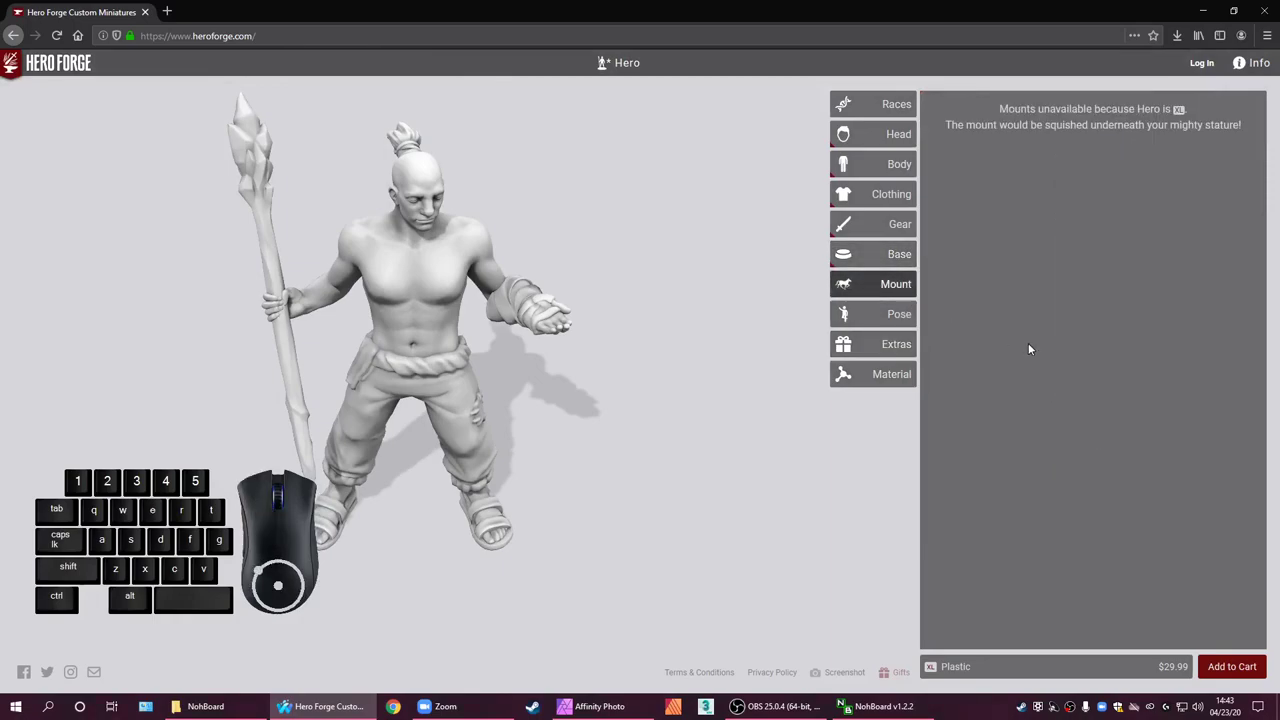
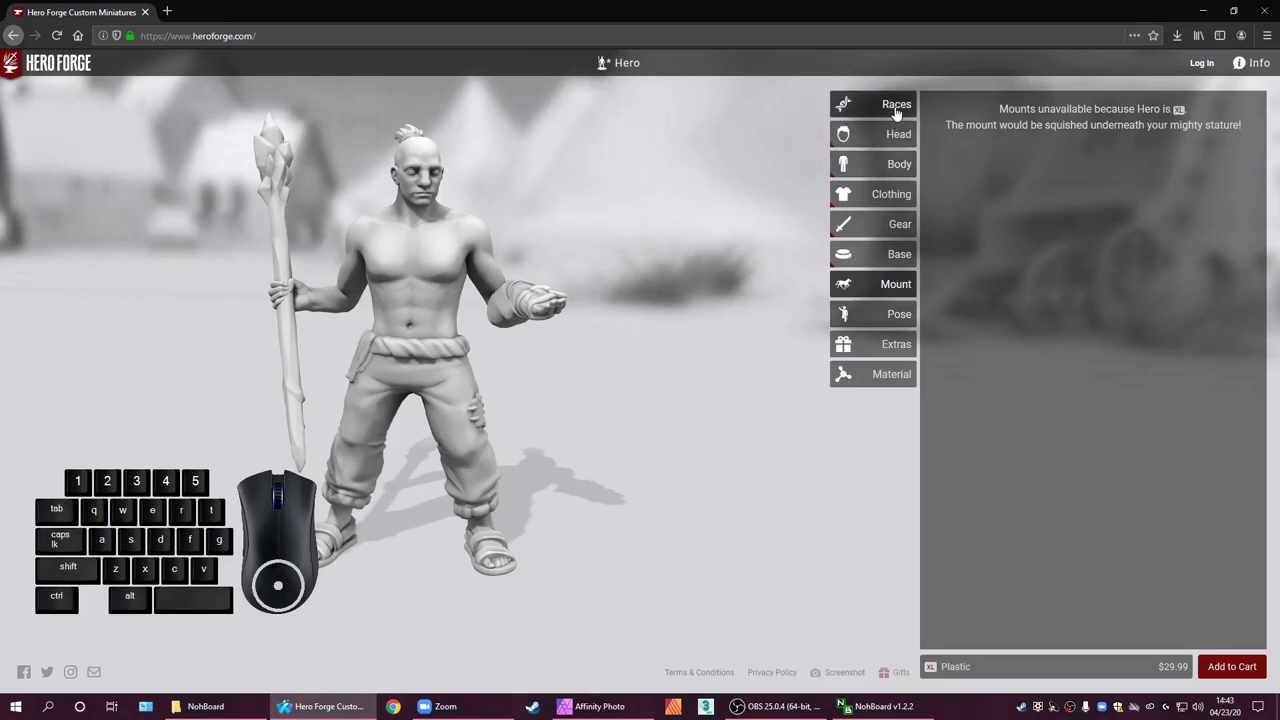
In the Pose options, try the staff-across-body pose and the Crouching Advance pose
click(907, 323)
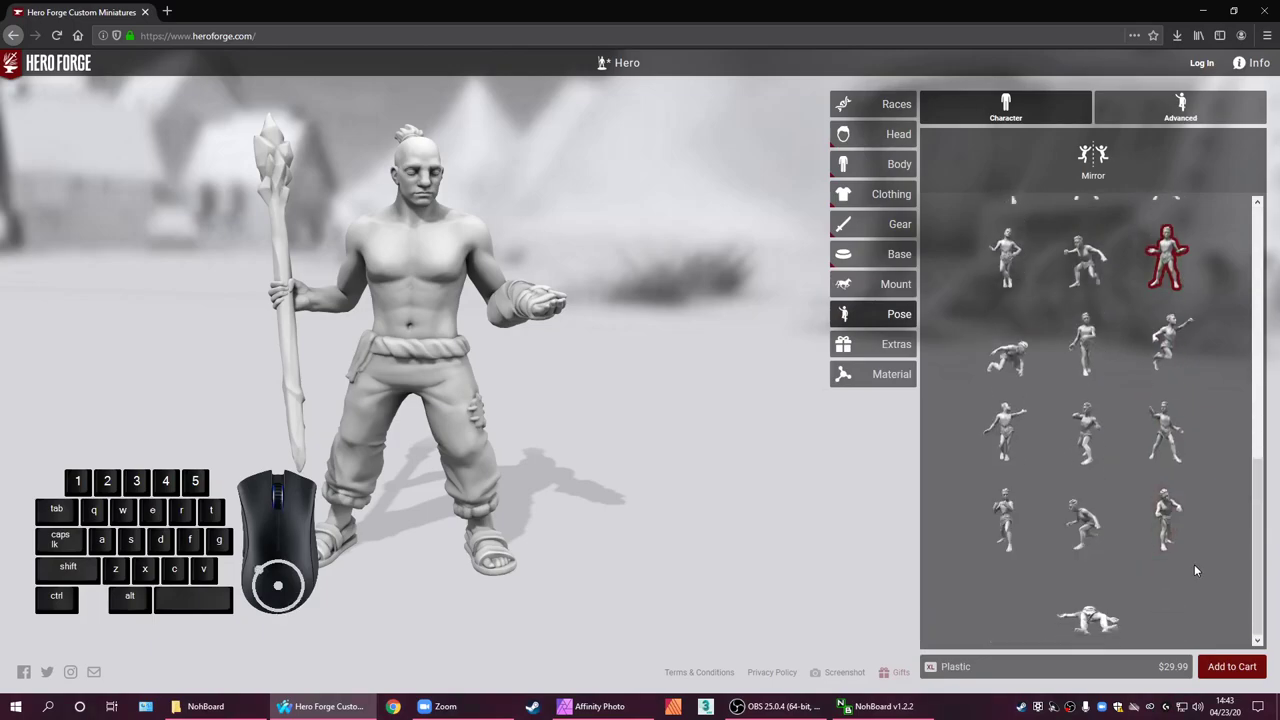
scroll(up, 3)
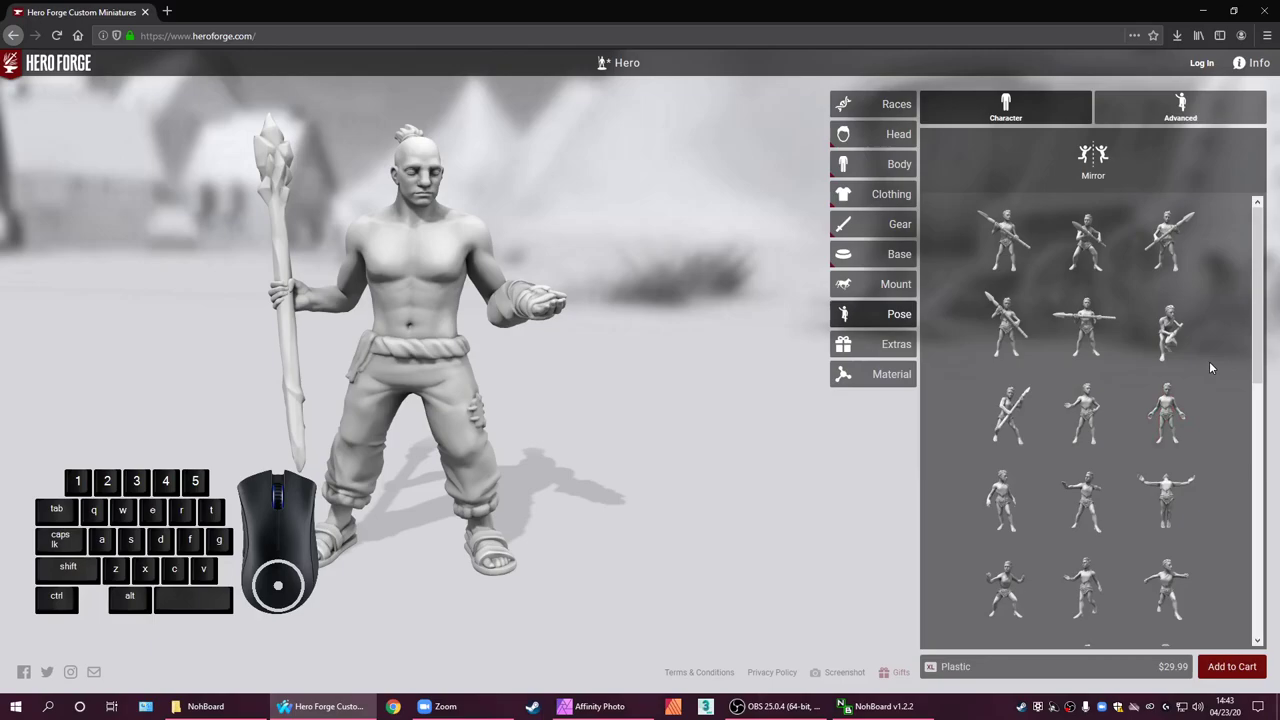
scroll(down, 3)
scroll(down, 3)
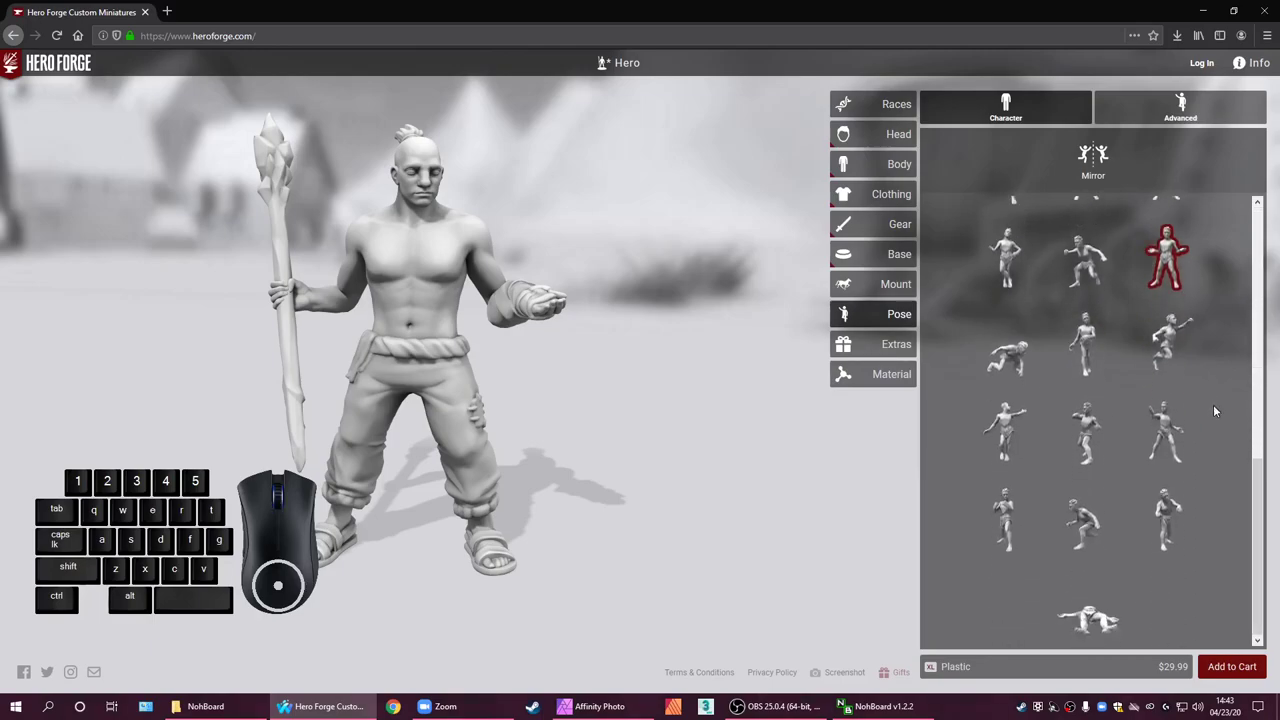
scroll(down, 3)
scroll(up, 3)
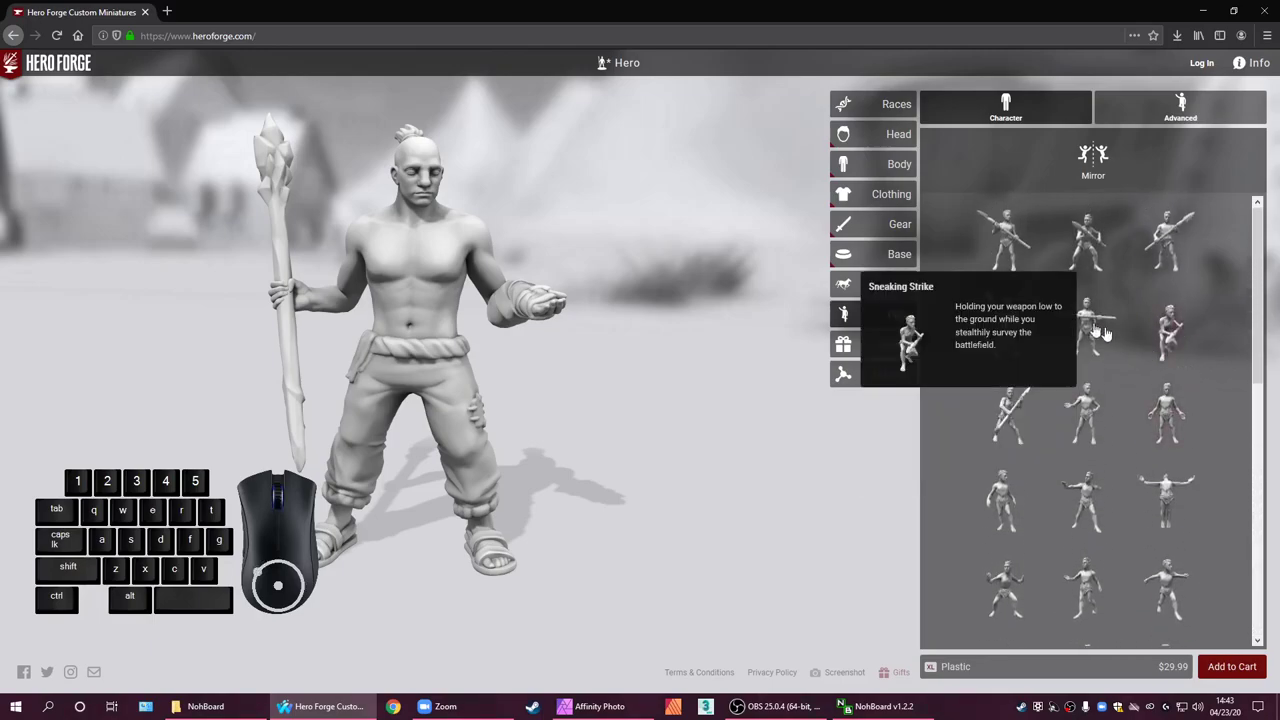
click(1168, 250)
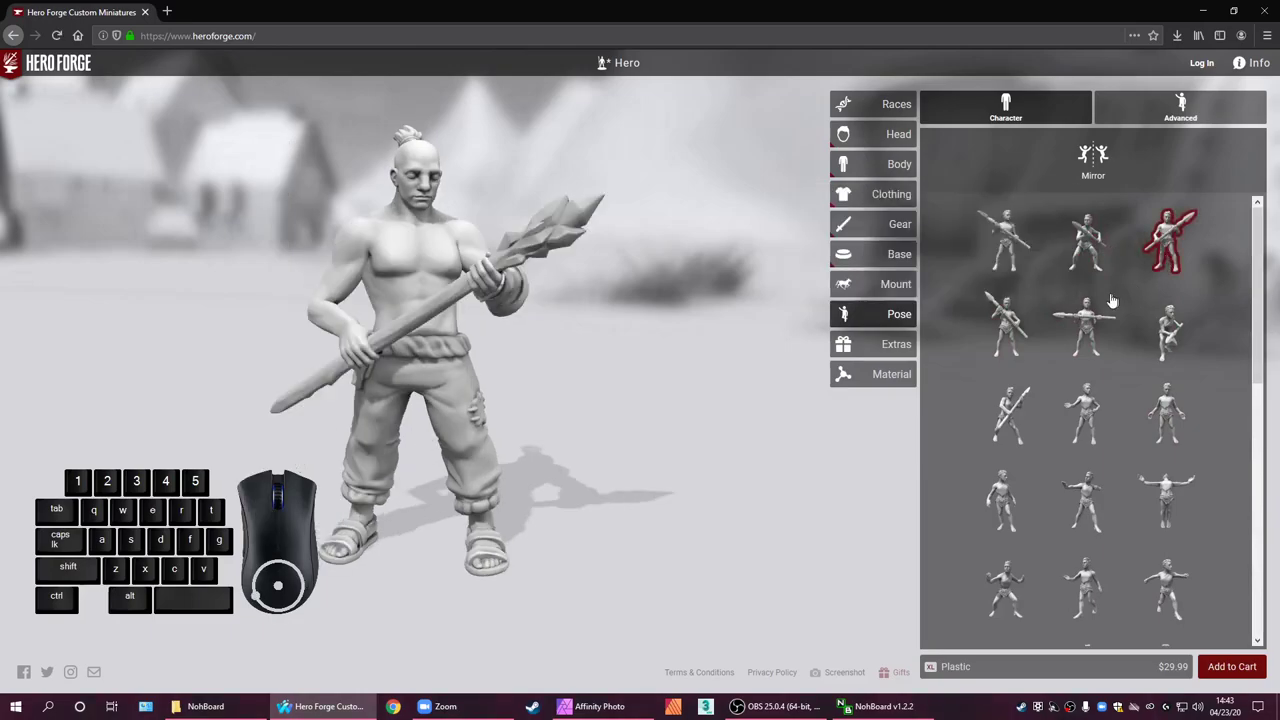
click(1098, 255)
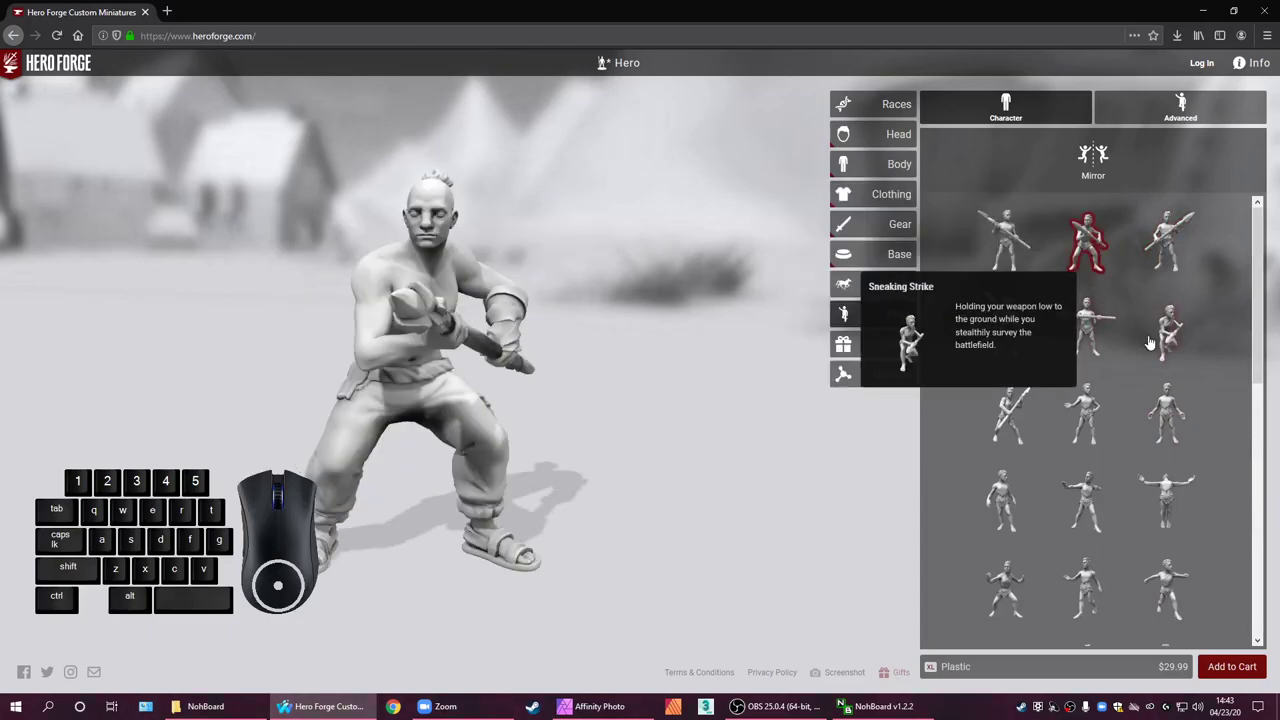
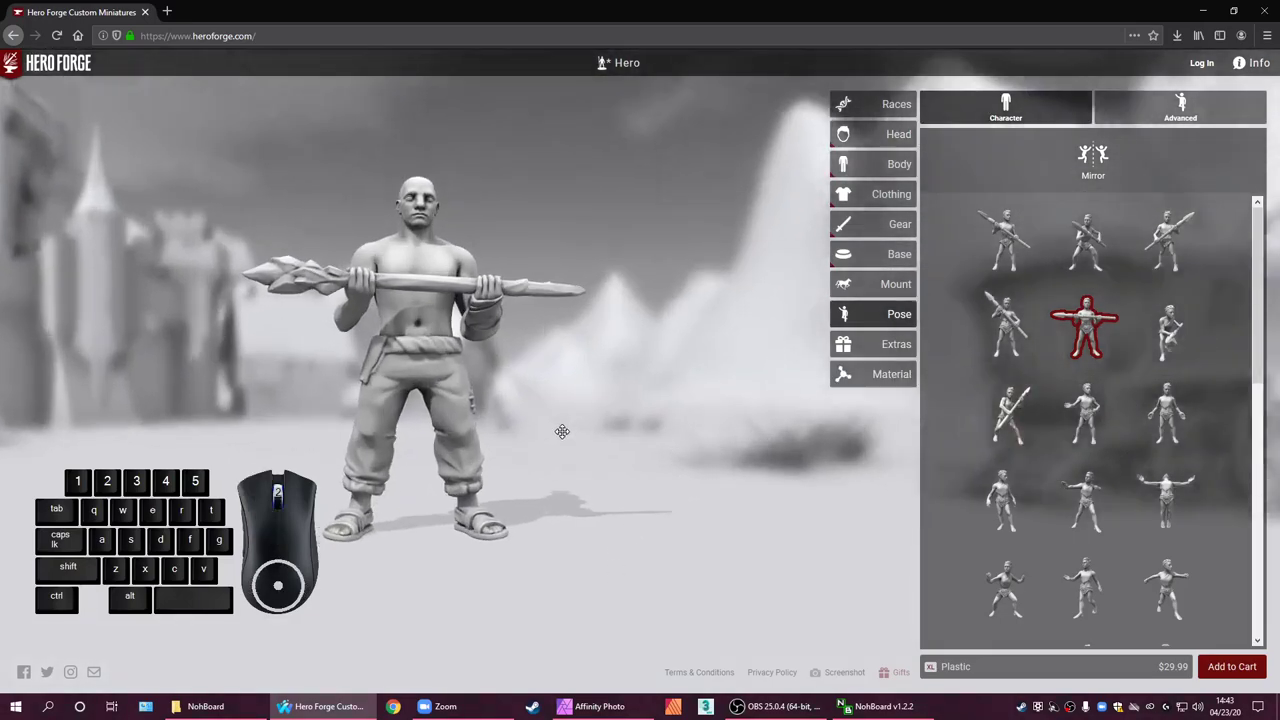
Try the staff-raised hand-on-hip pose and the Poor Yorick contemplating pose
scroll(down, 3)
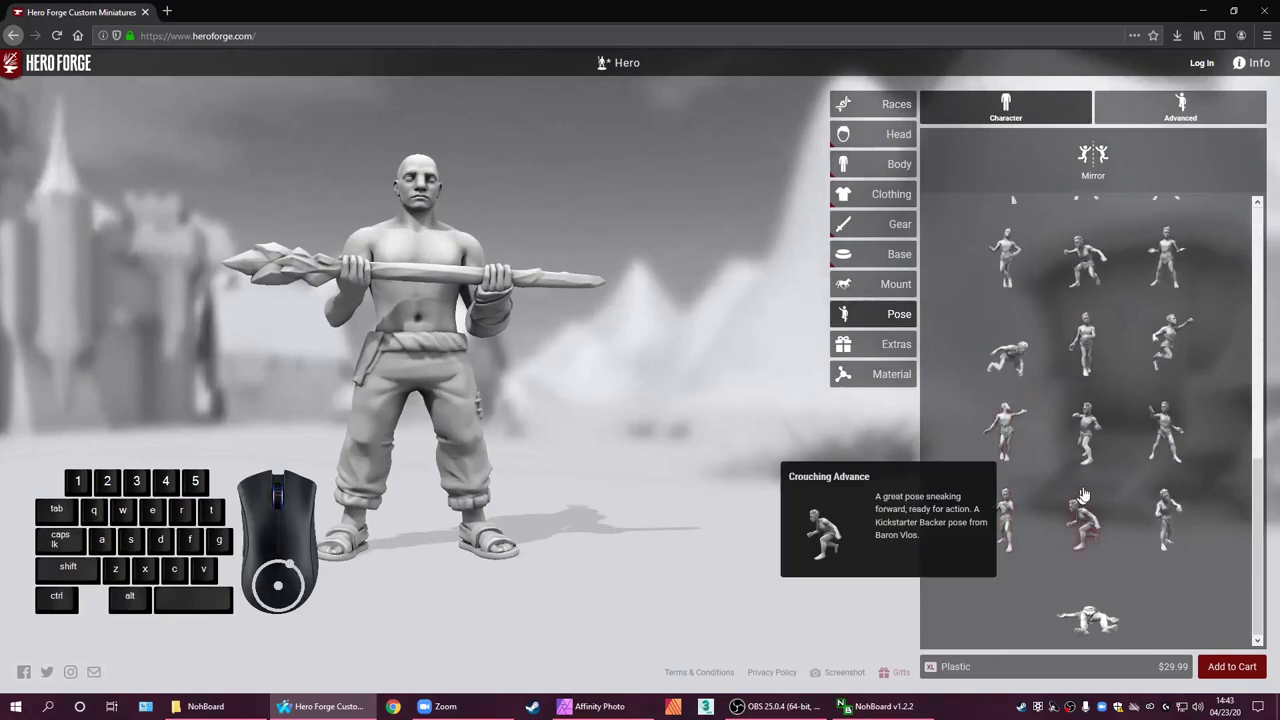
scroll(down, 3)
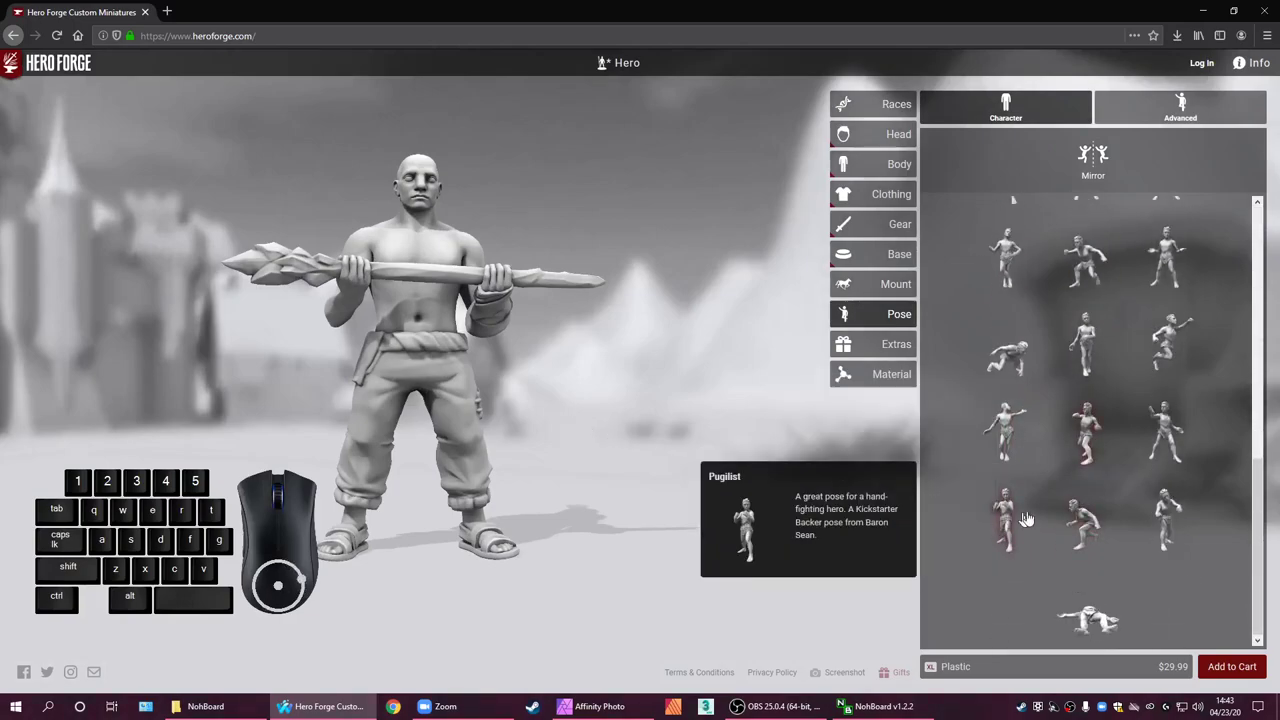
scroll(down, 3)
click(1022, 495)
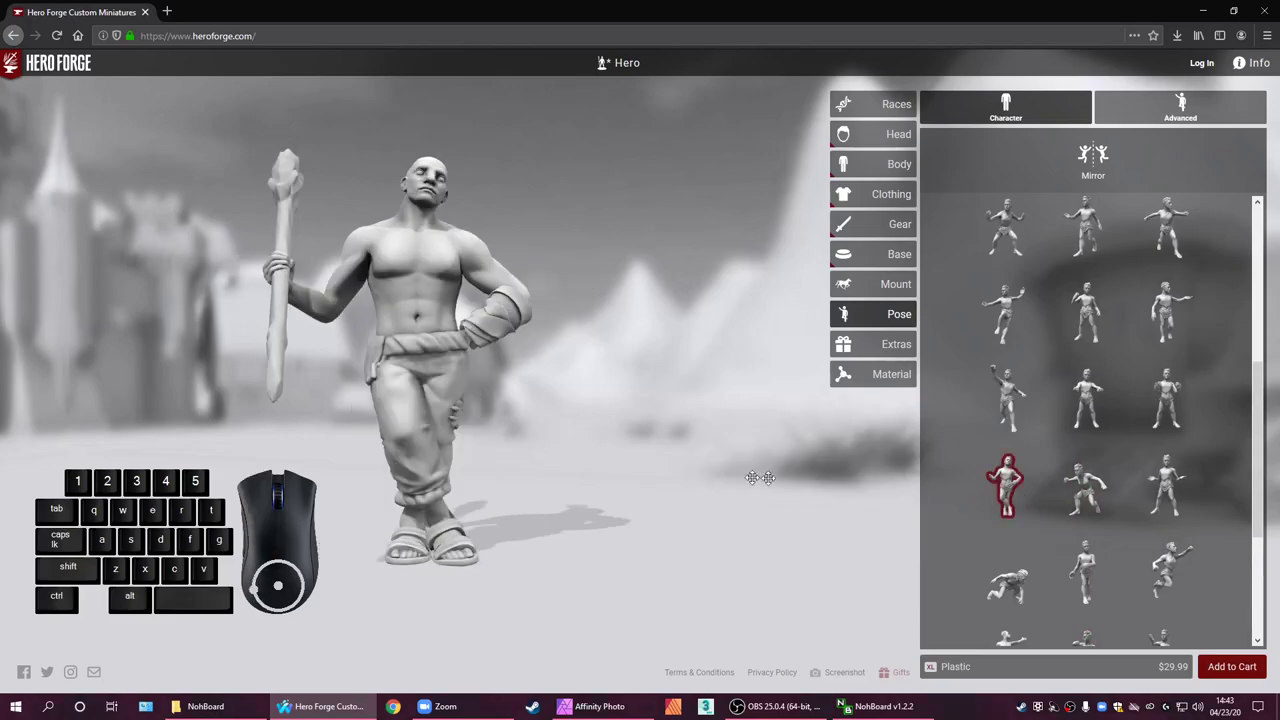
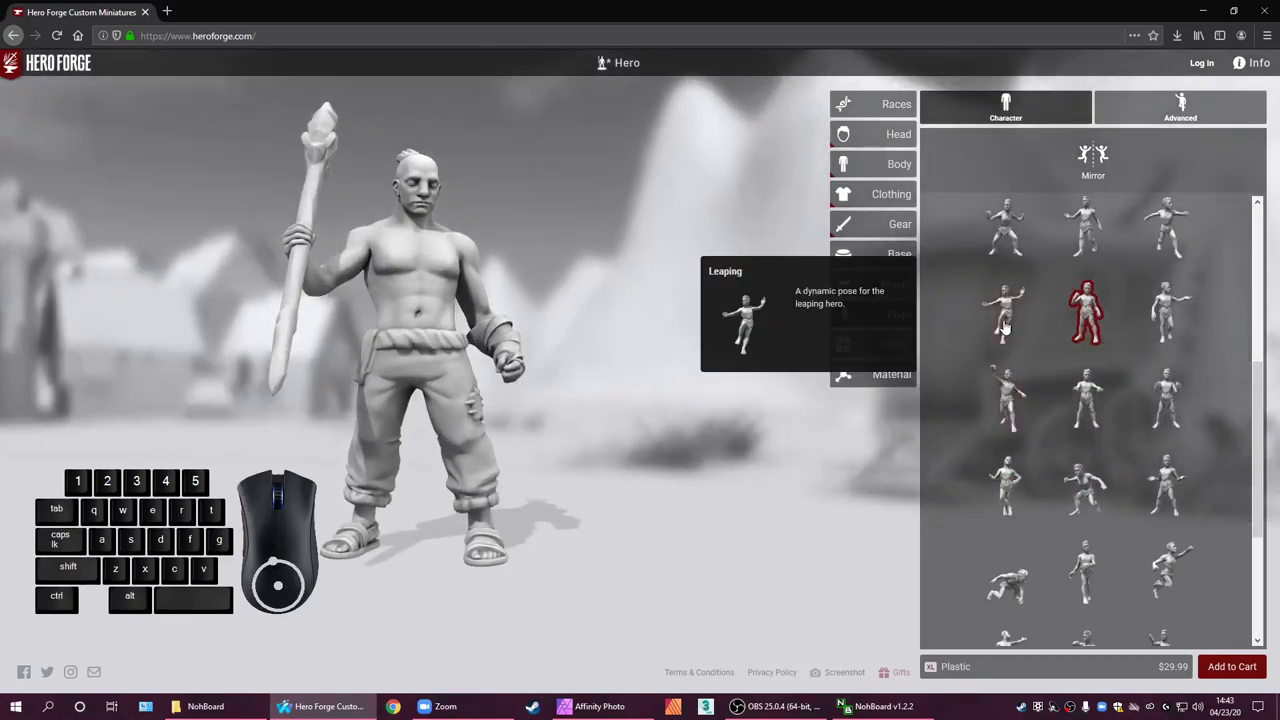
click(1010, 332)
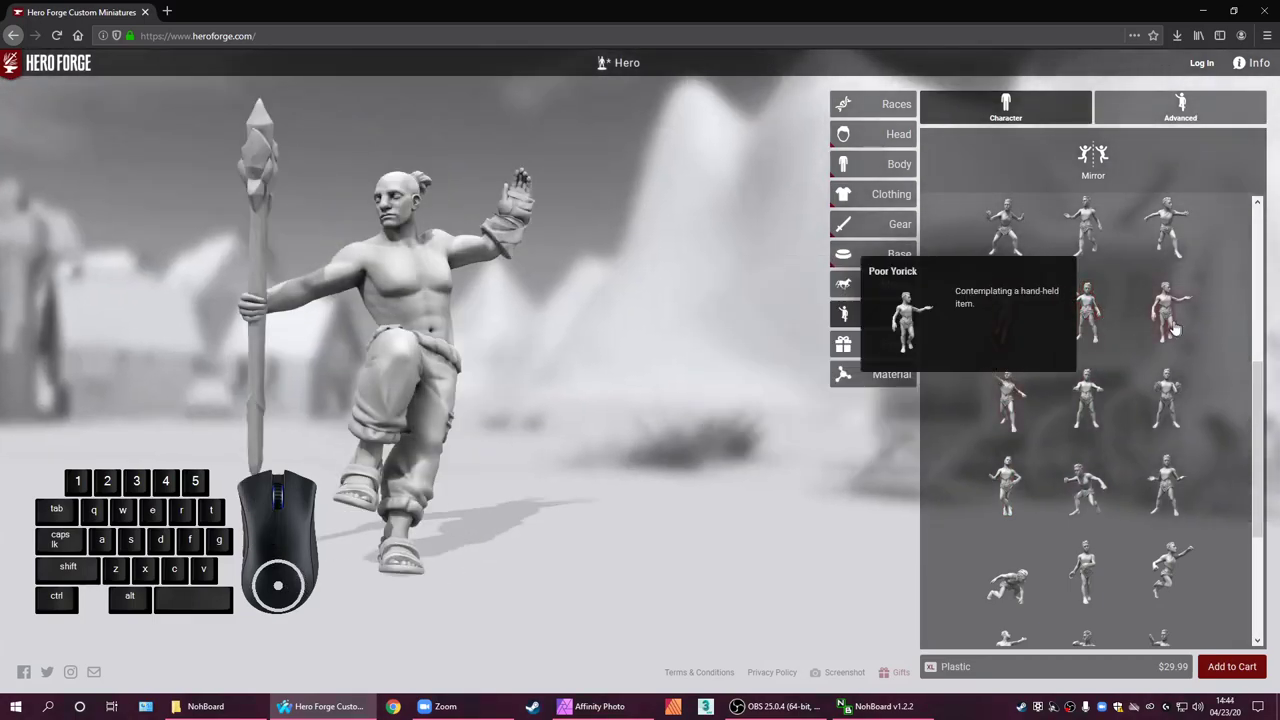
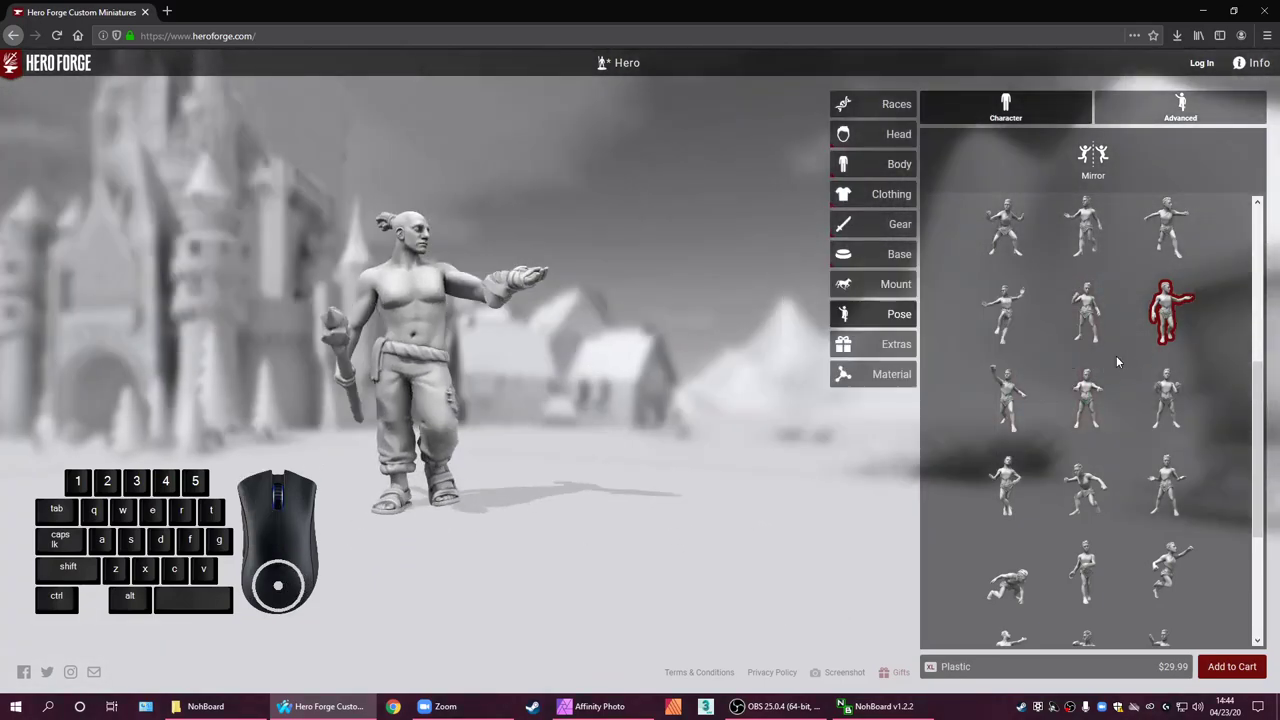
scroll(up, 3)
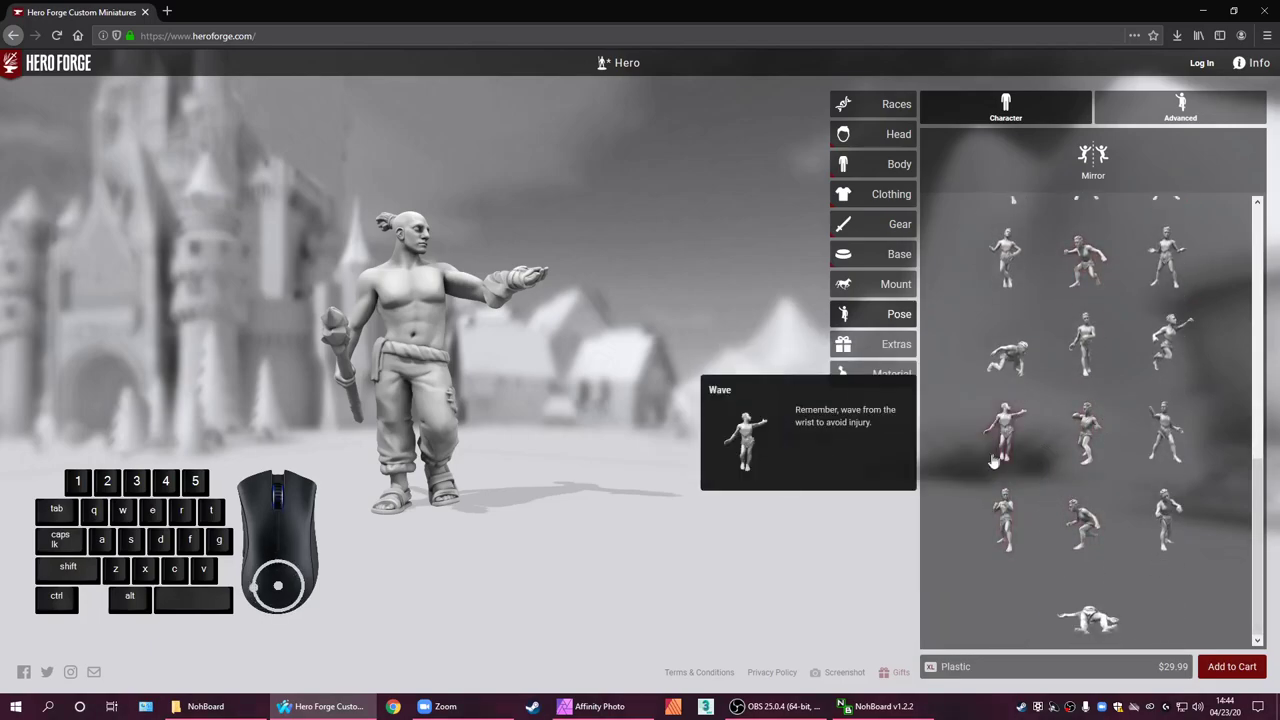
Try a fighting stance, two crouching poses, then the Prone pose lying on the ground
click(1089, 451)
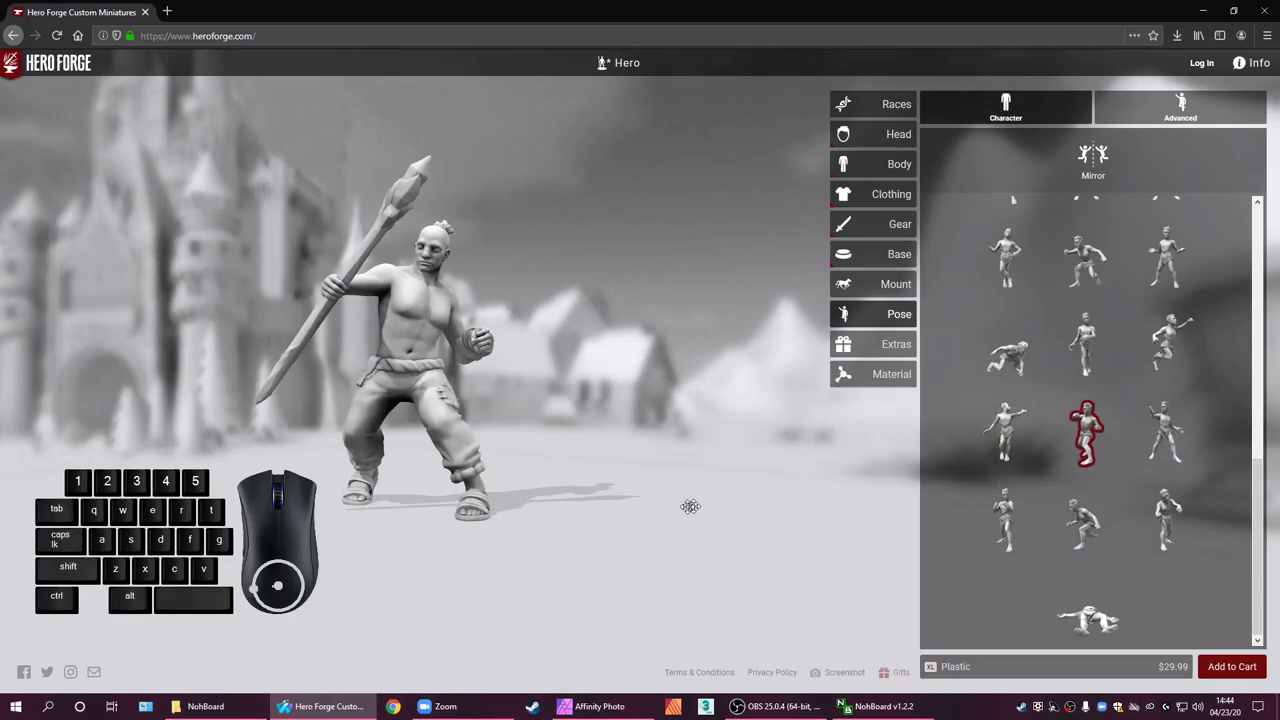
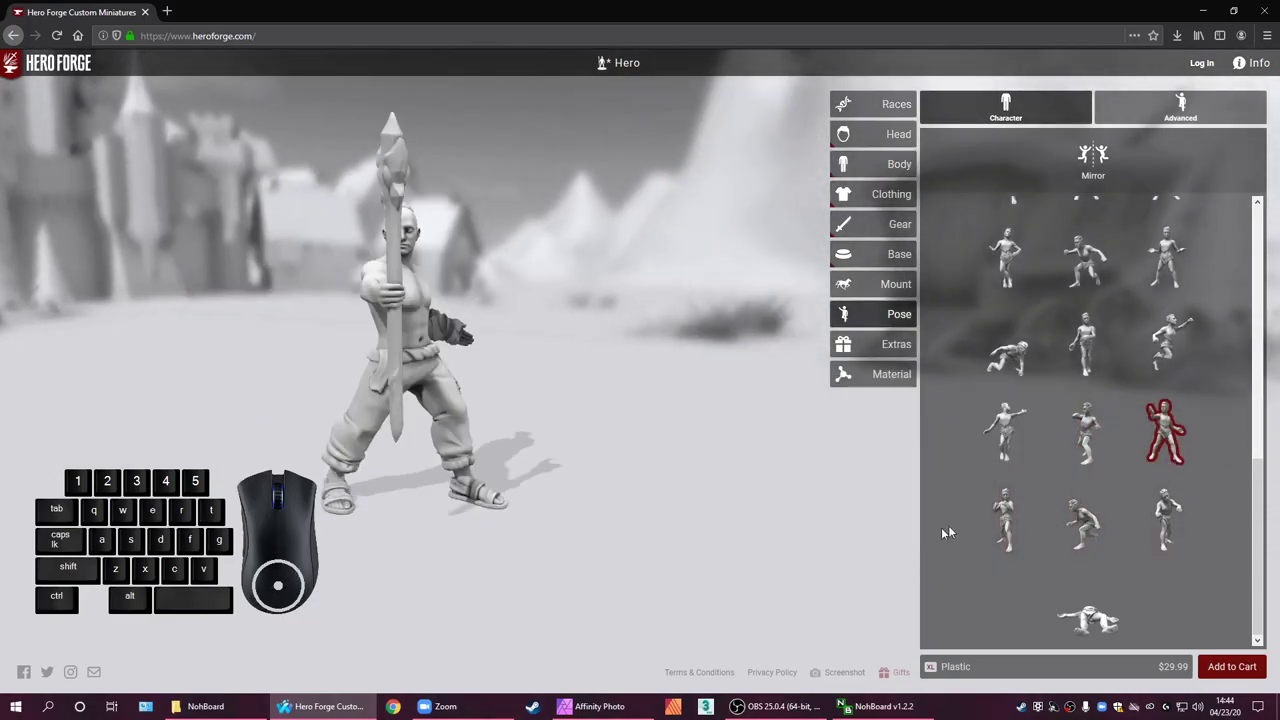
click(1004, 521)
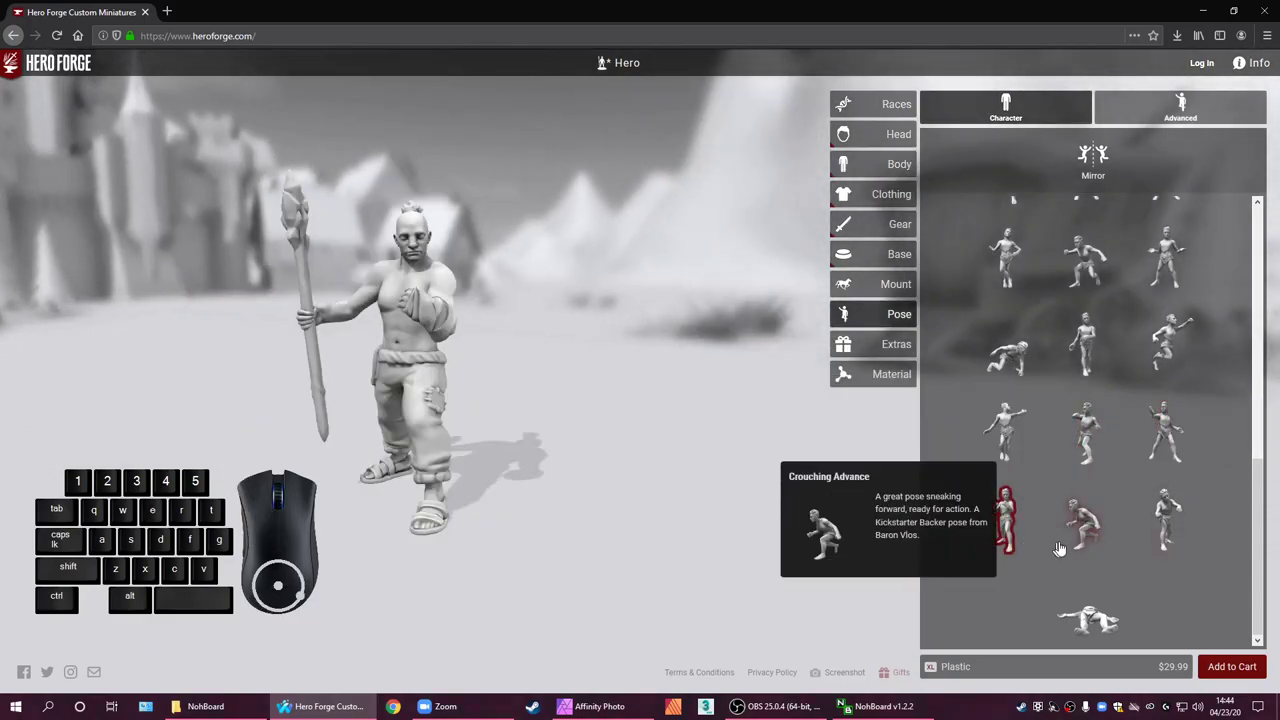
click(1086, 532)
click(1170, 521)
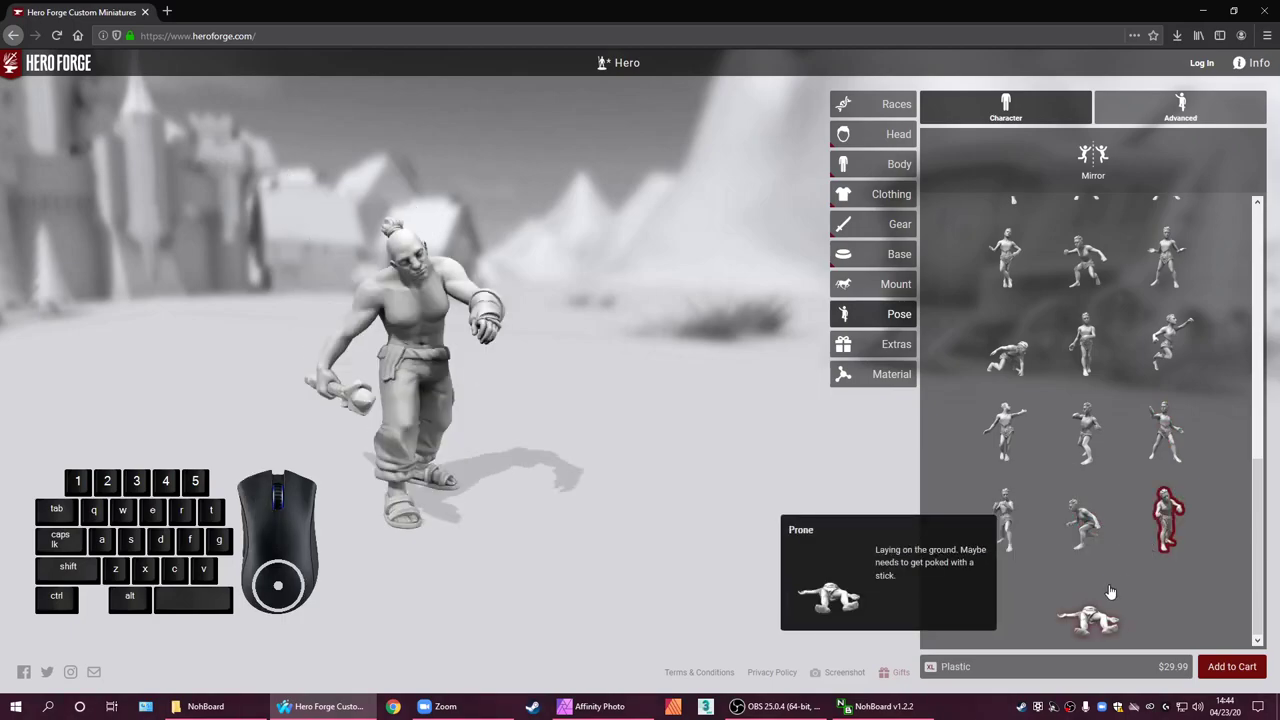
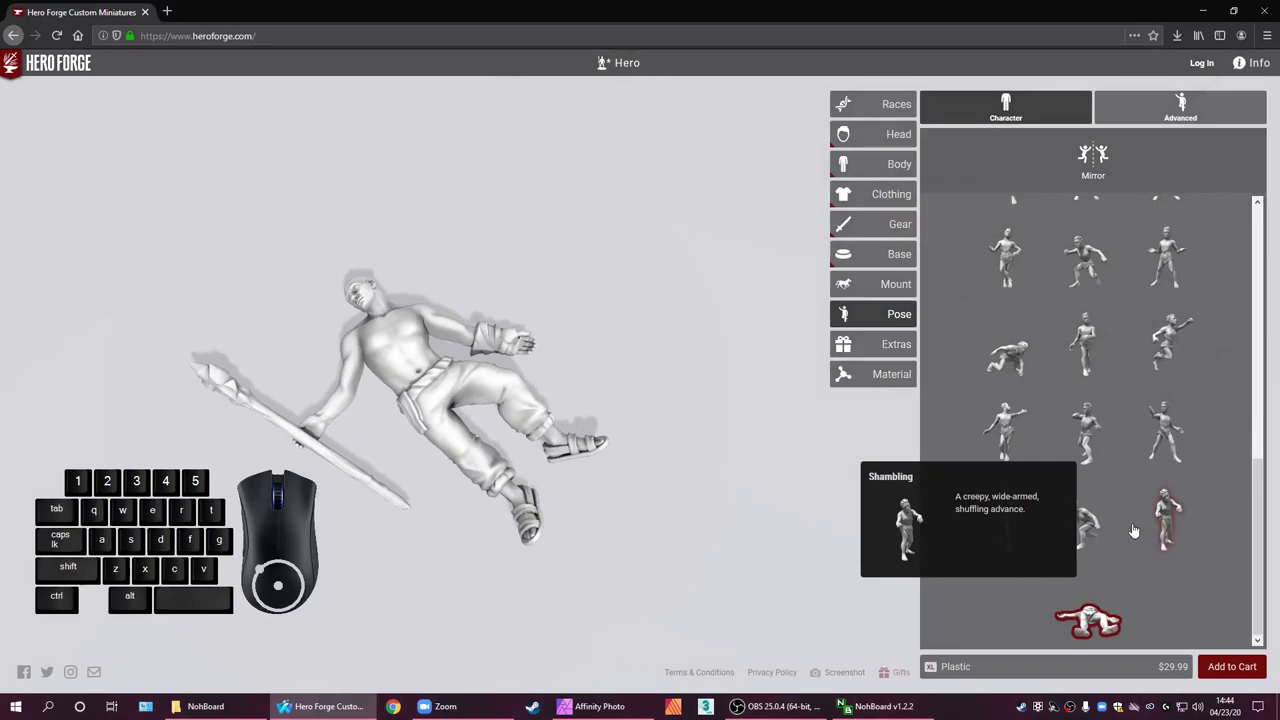
scroll(down, 3)
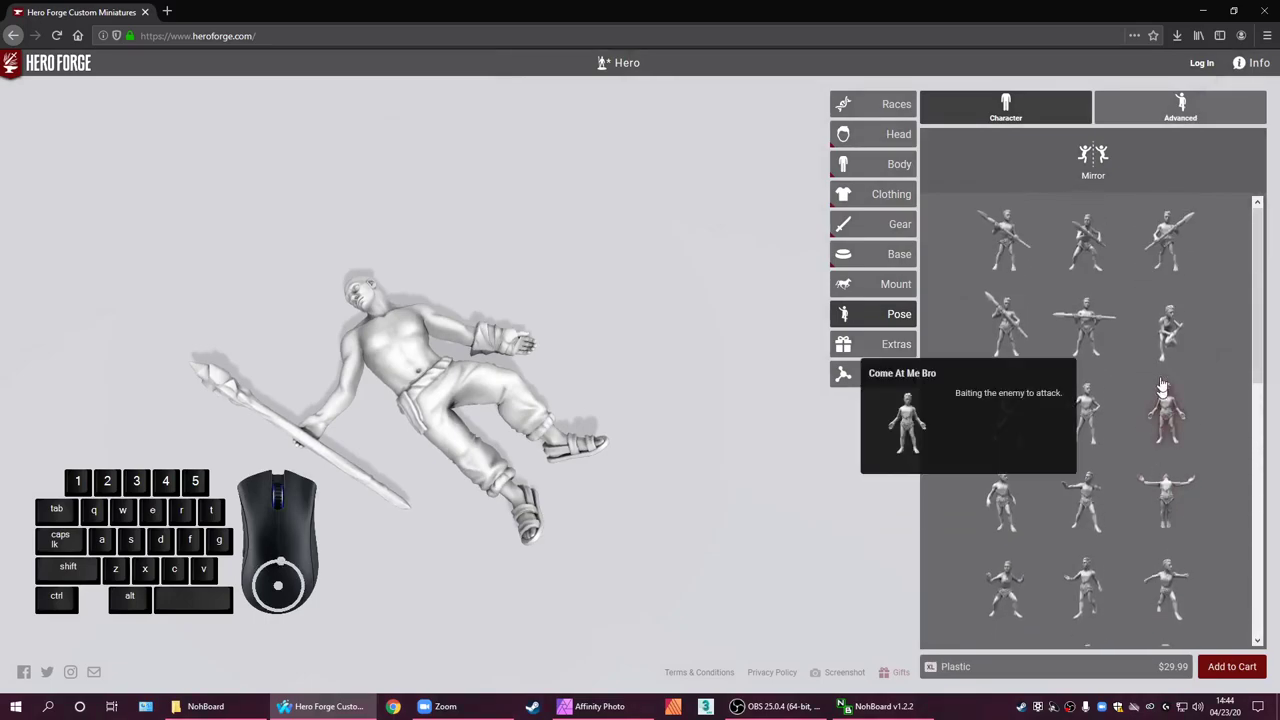
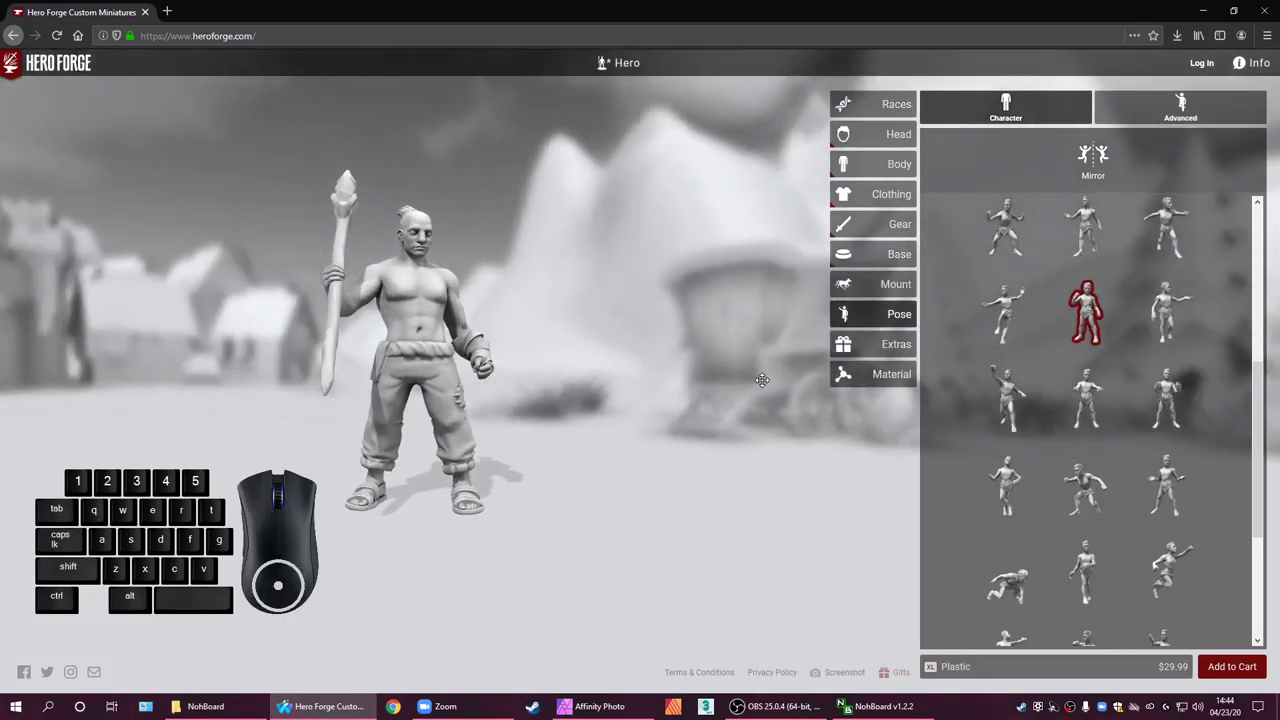
Mirror the pose so the staff switches hands, then try another pose
click(1102, 155)
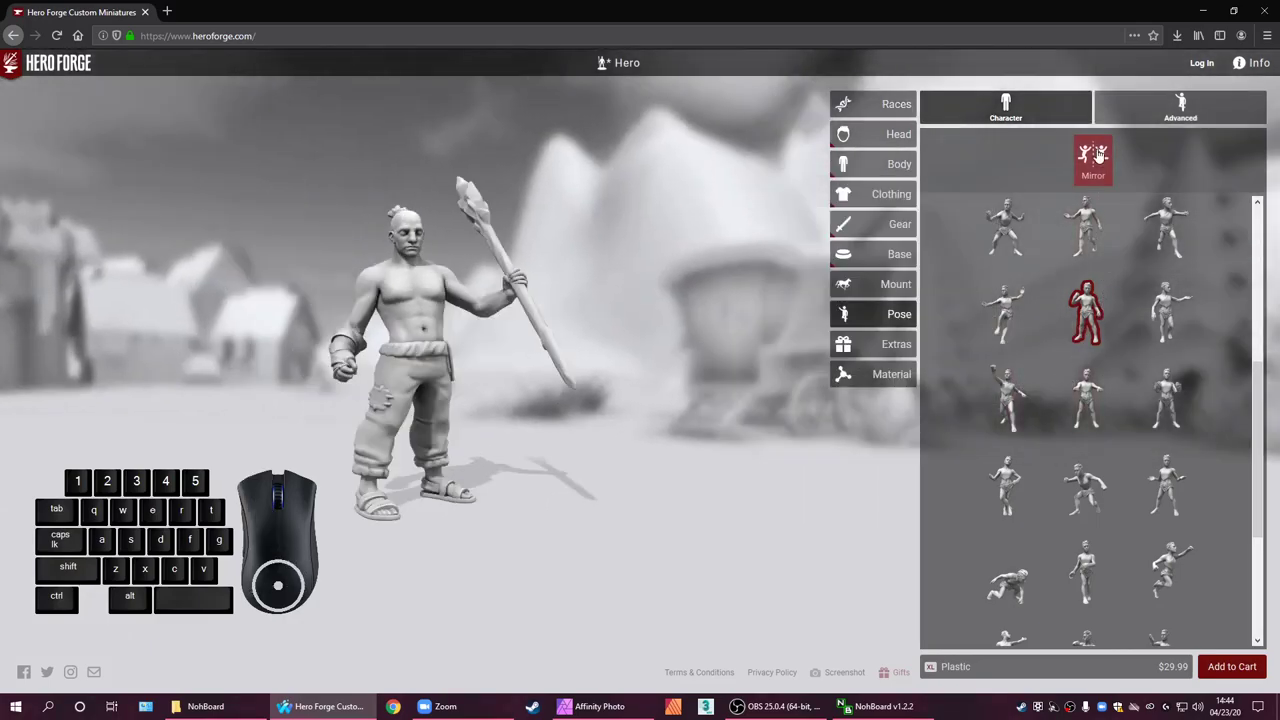
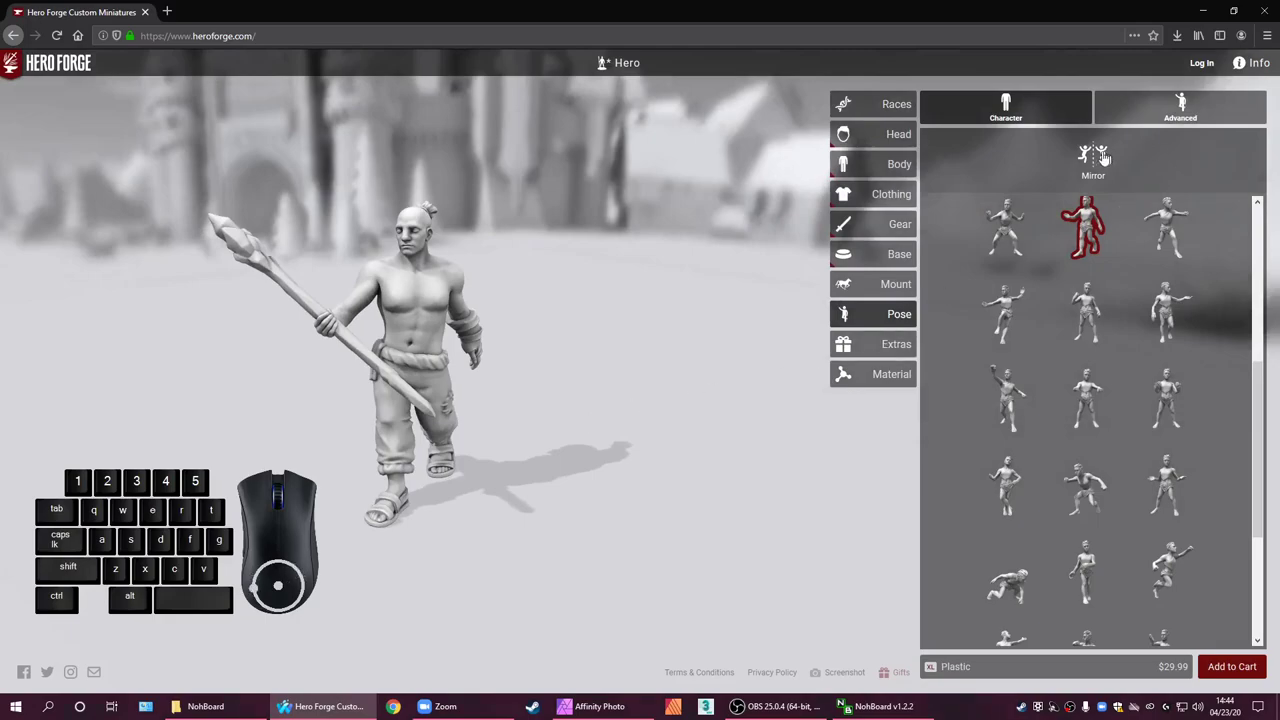
click(1097, 163)
click(1097, 163)
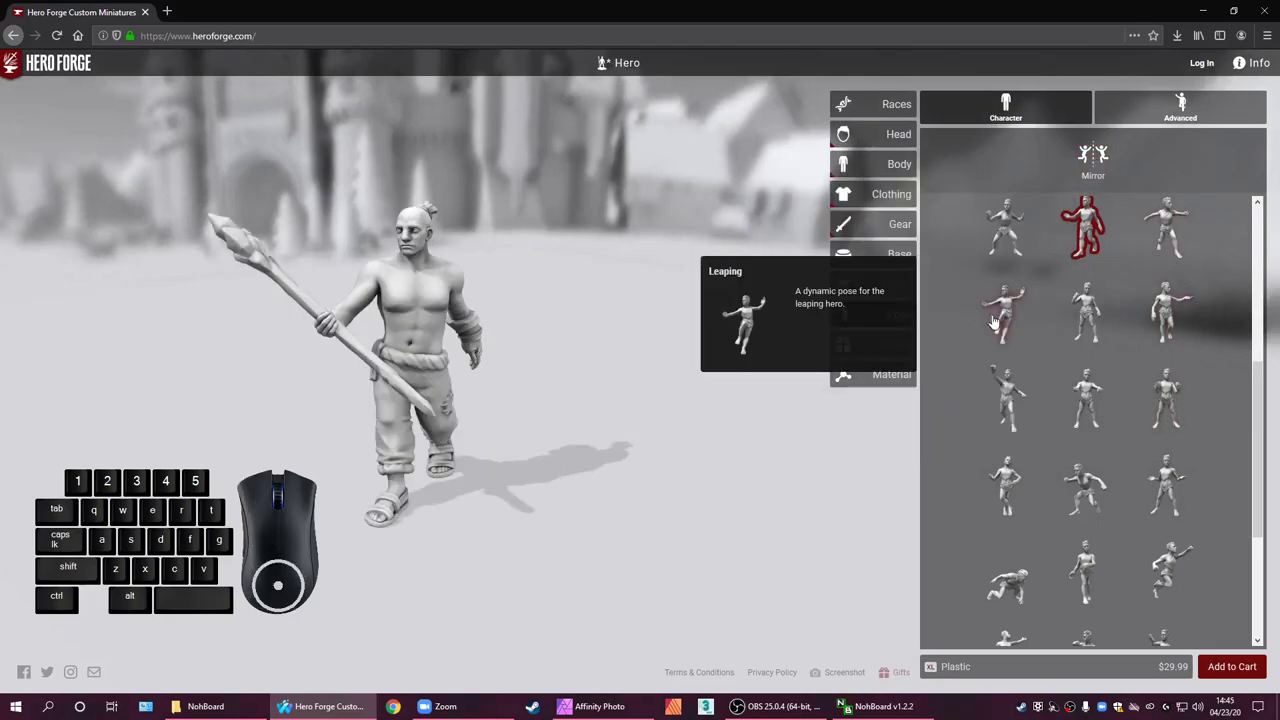
Apply the outstretched-arm pose, then the Tread Lightly standing pose with staff low
click(999, 322)
click(1164, 304)
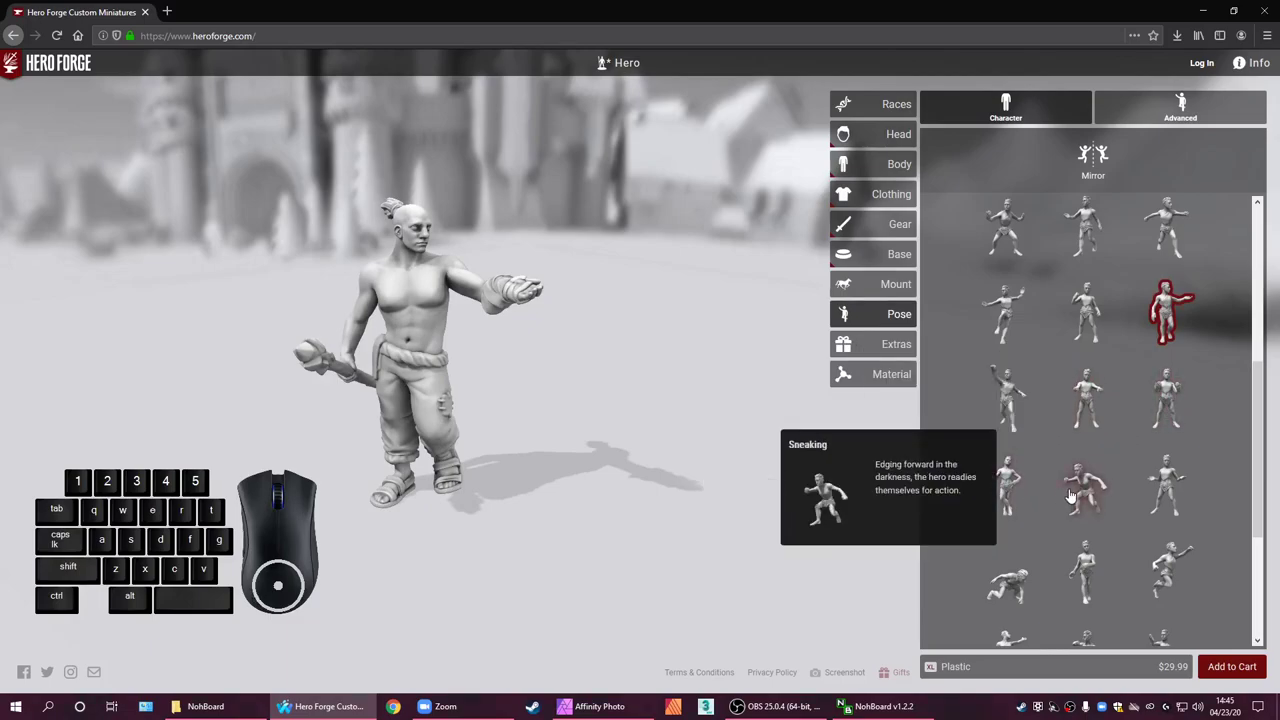
scroll(down, 3)
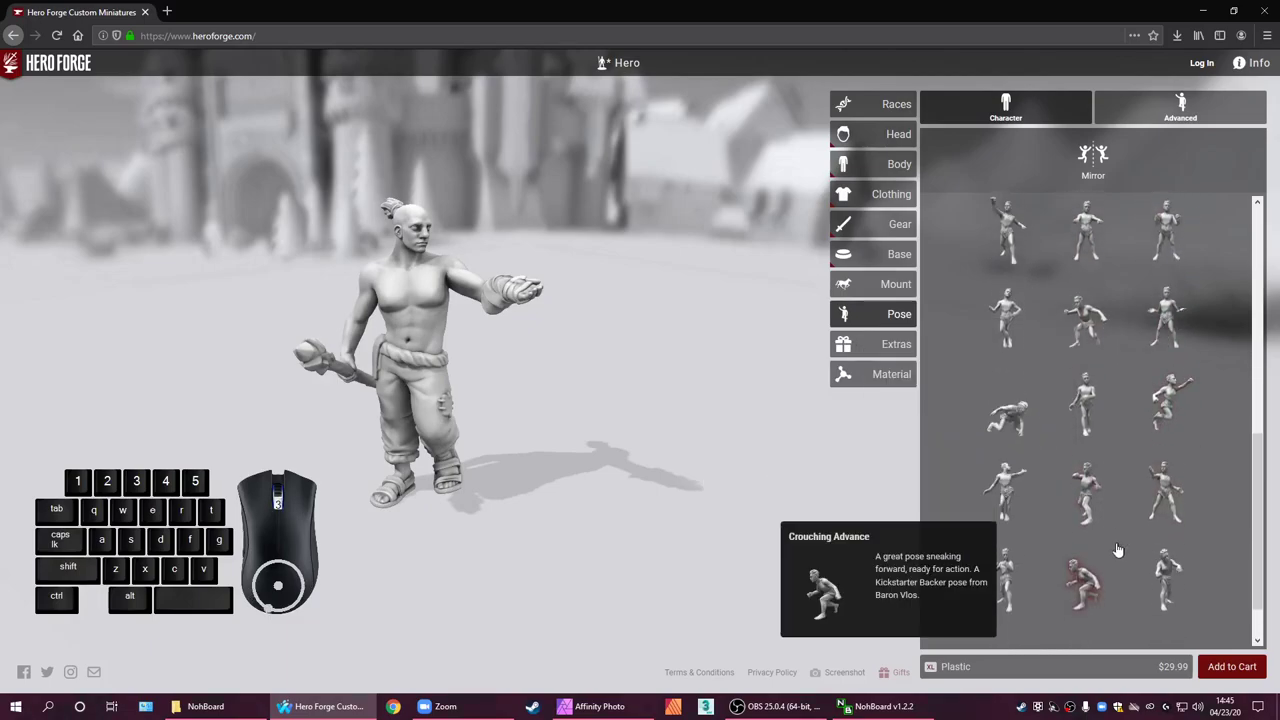
click(1088, 377)
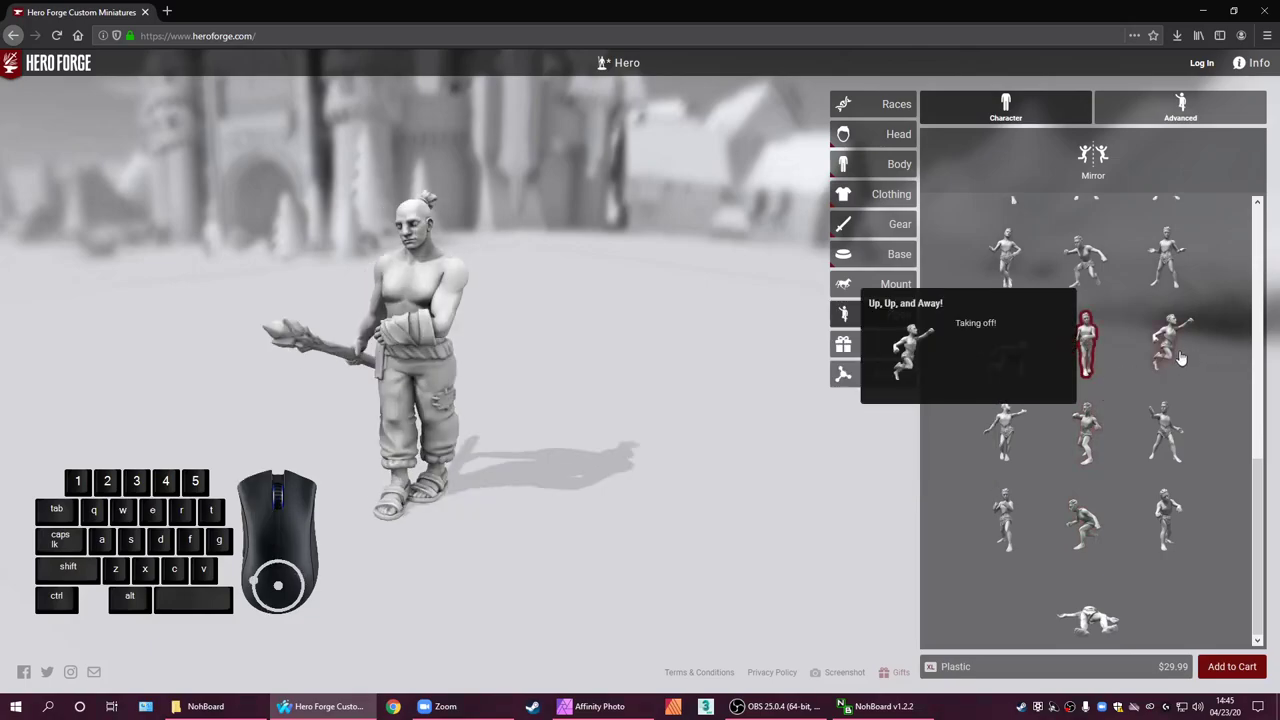
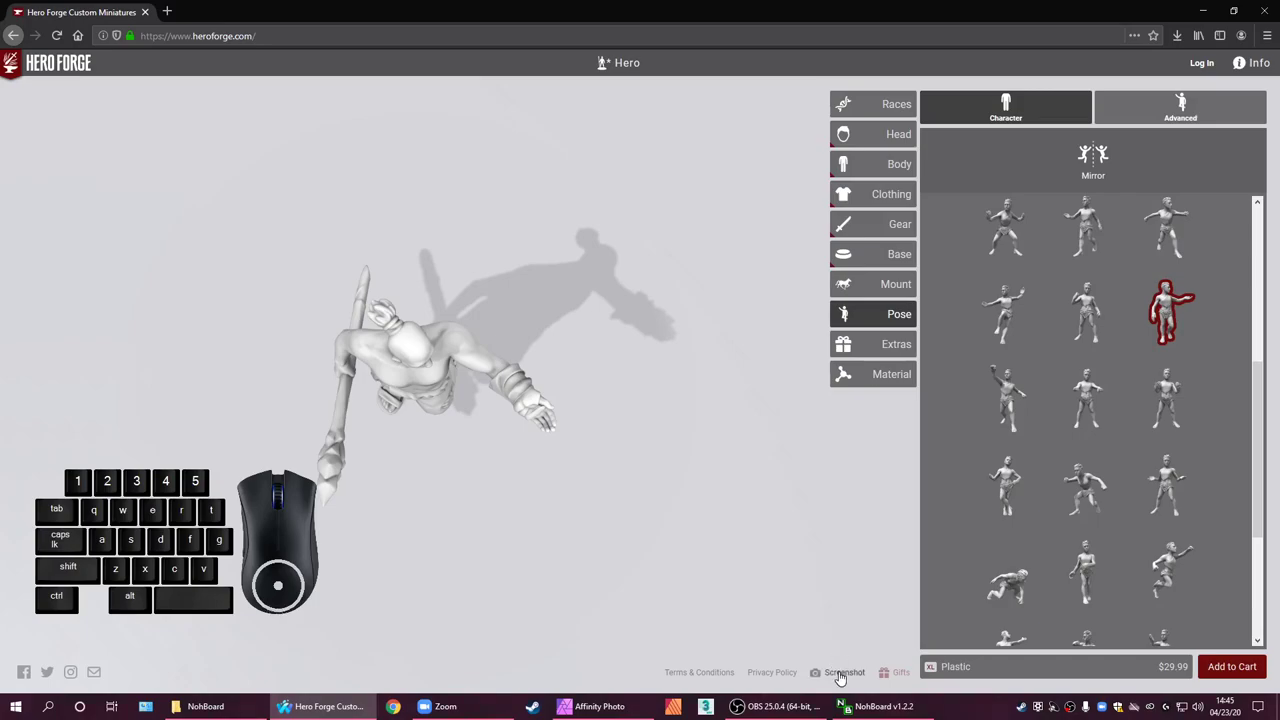
Capture a Screenshot of the posed half-giant with Cutout enabled and zoom closer
click(844, 678)
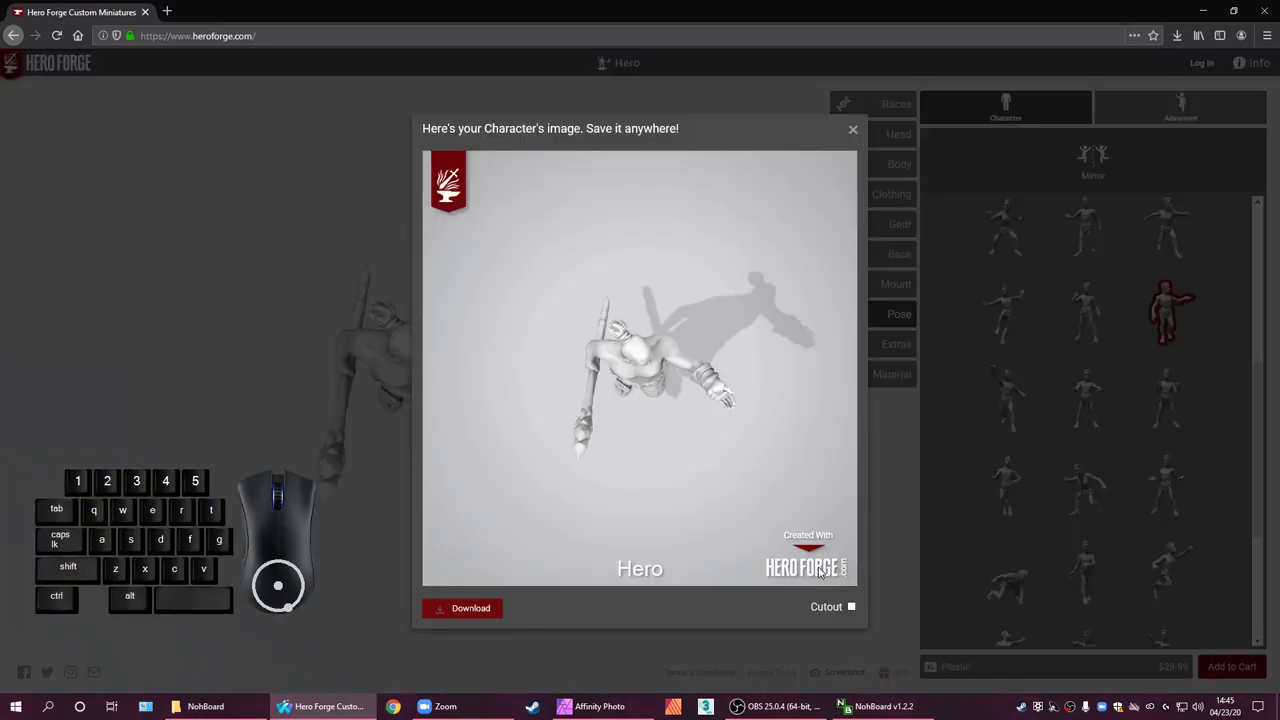
click(858, 613)
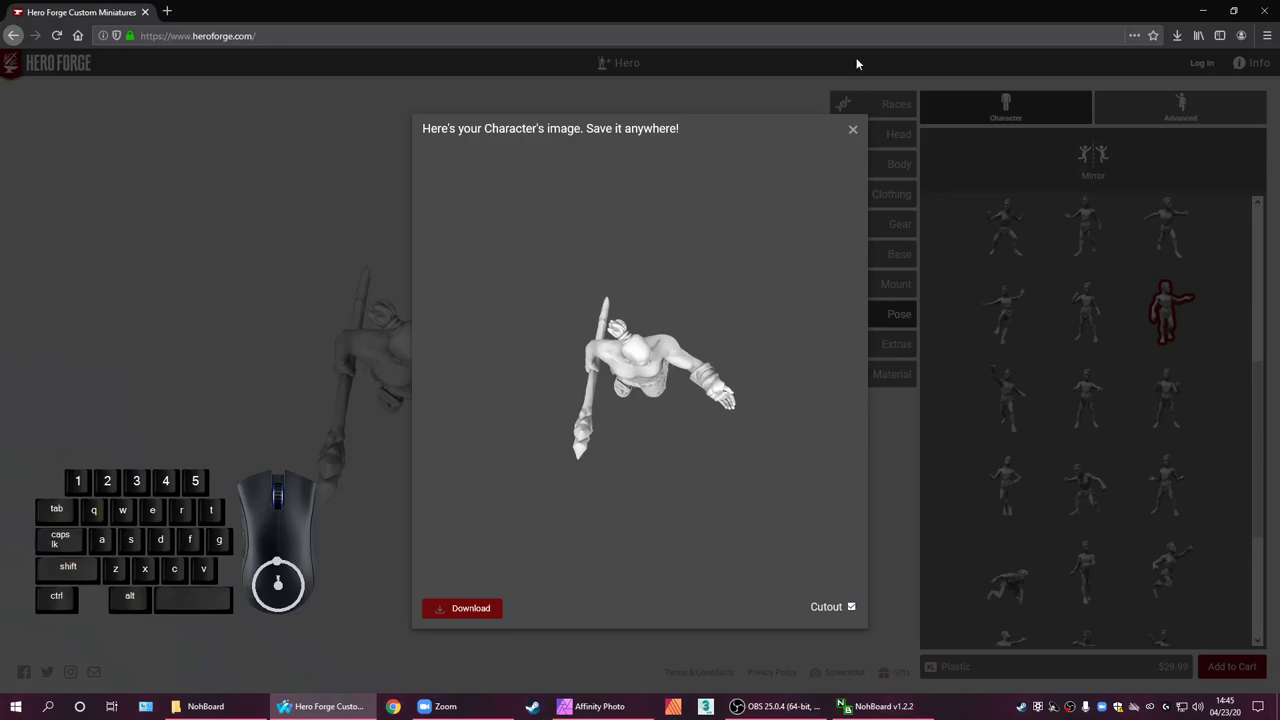
click(864, 137)
scroll(down, 3)
Adjust the zoom on the figure, compare with the background shown, and re-enable Cutout
scroll(down, 3)
scroll(up, 3)
scroll(down, 3)
scroll(up, 3)
scroll(down, 3)
click(836, 685)
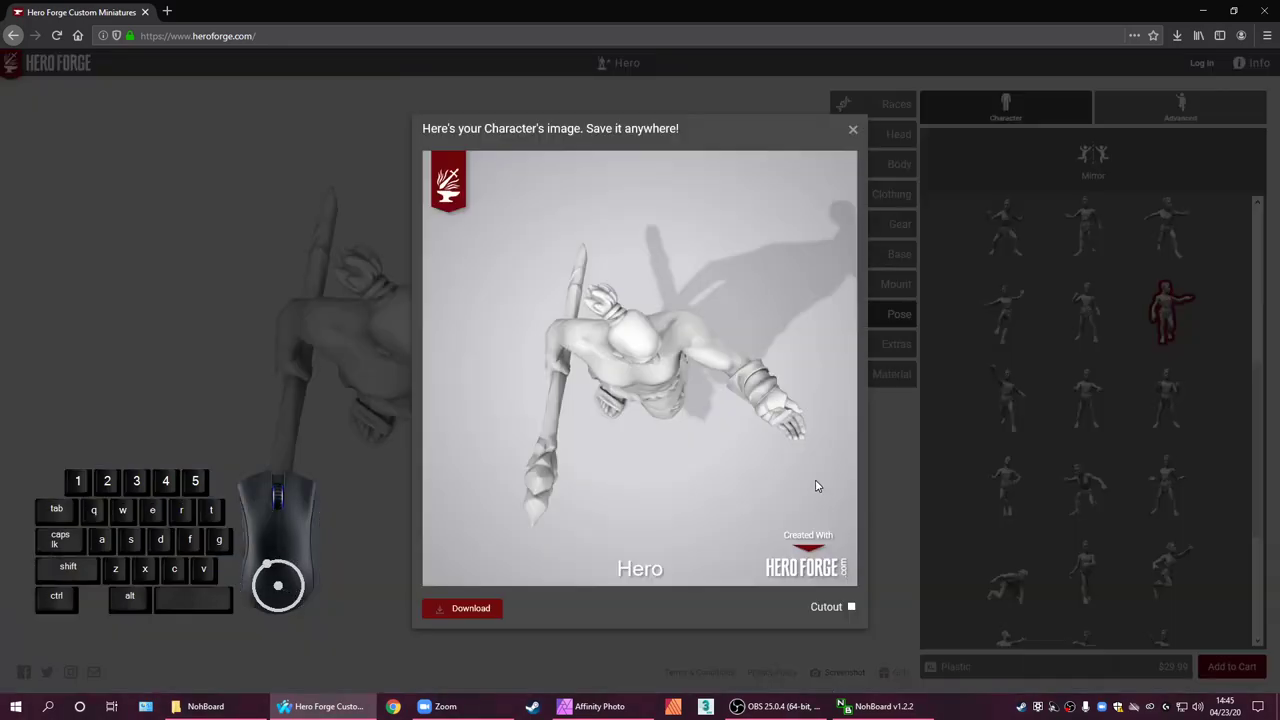
click(856, 611)
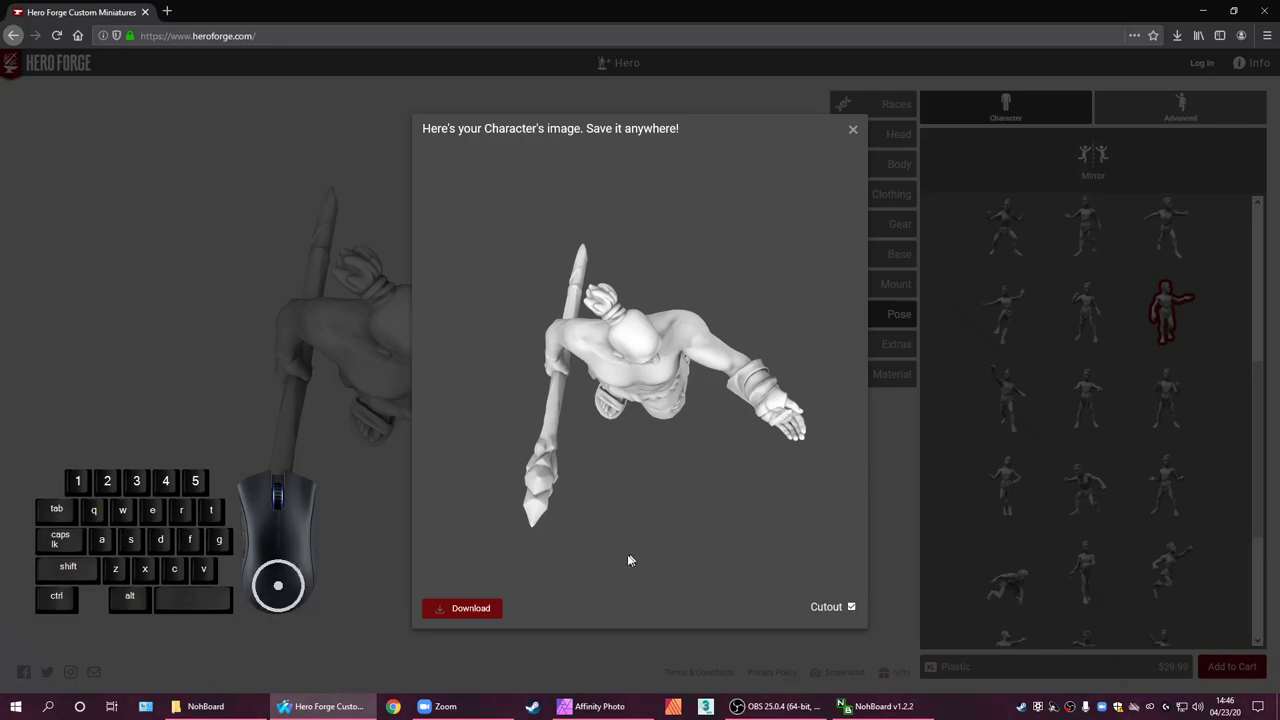
Download the cutout image, saving it to Downloads as 'stone giant', and close the preview
click(464, 616)
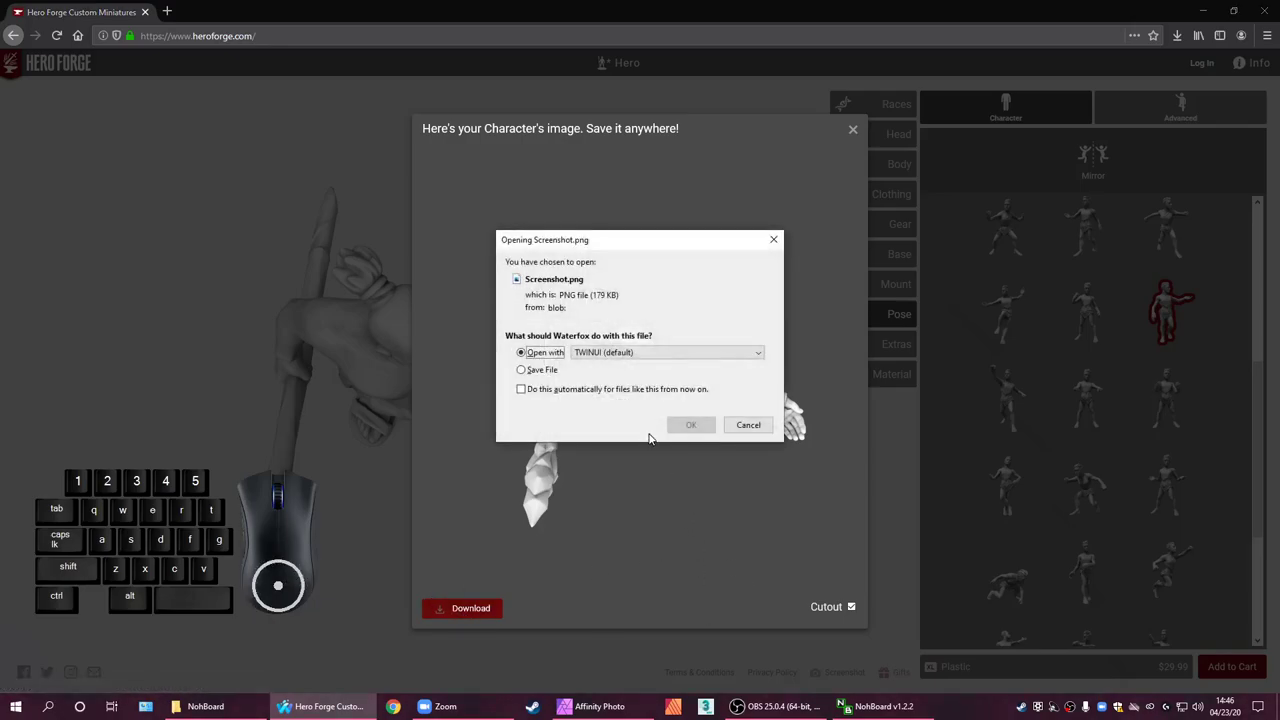
click(555, 372)
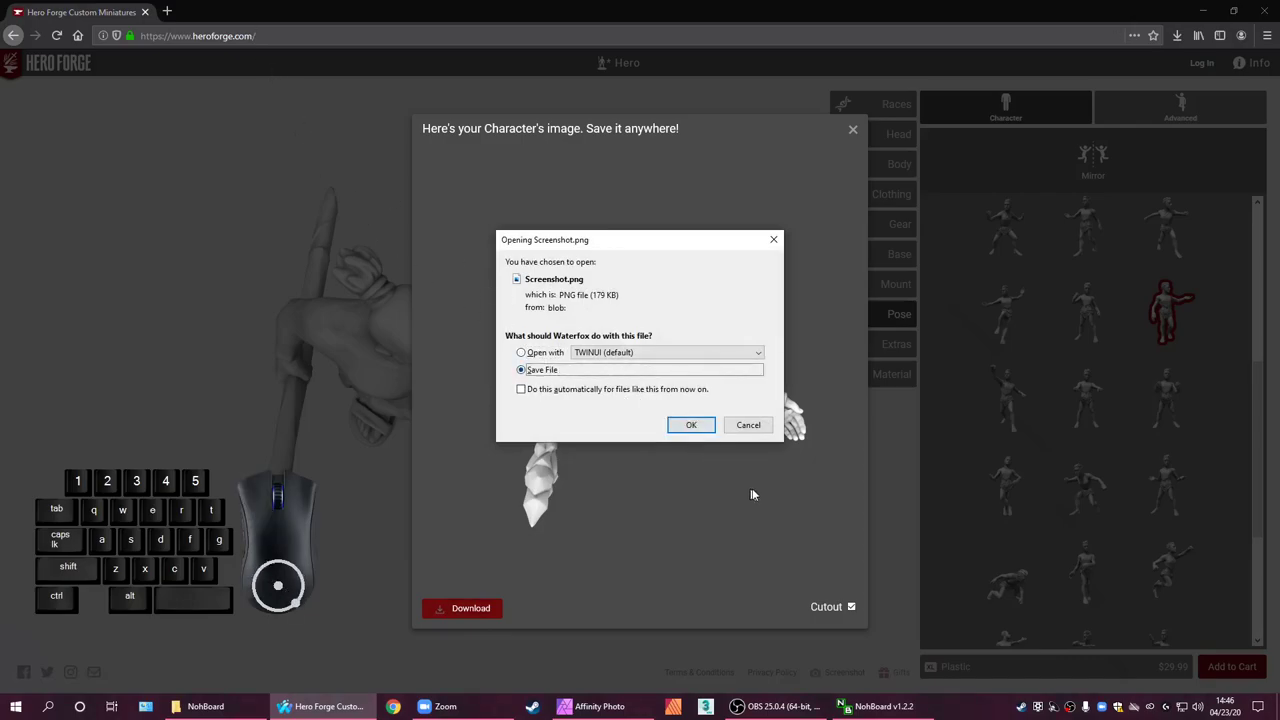
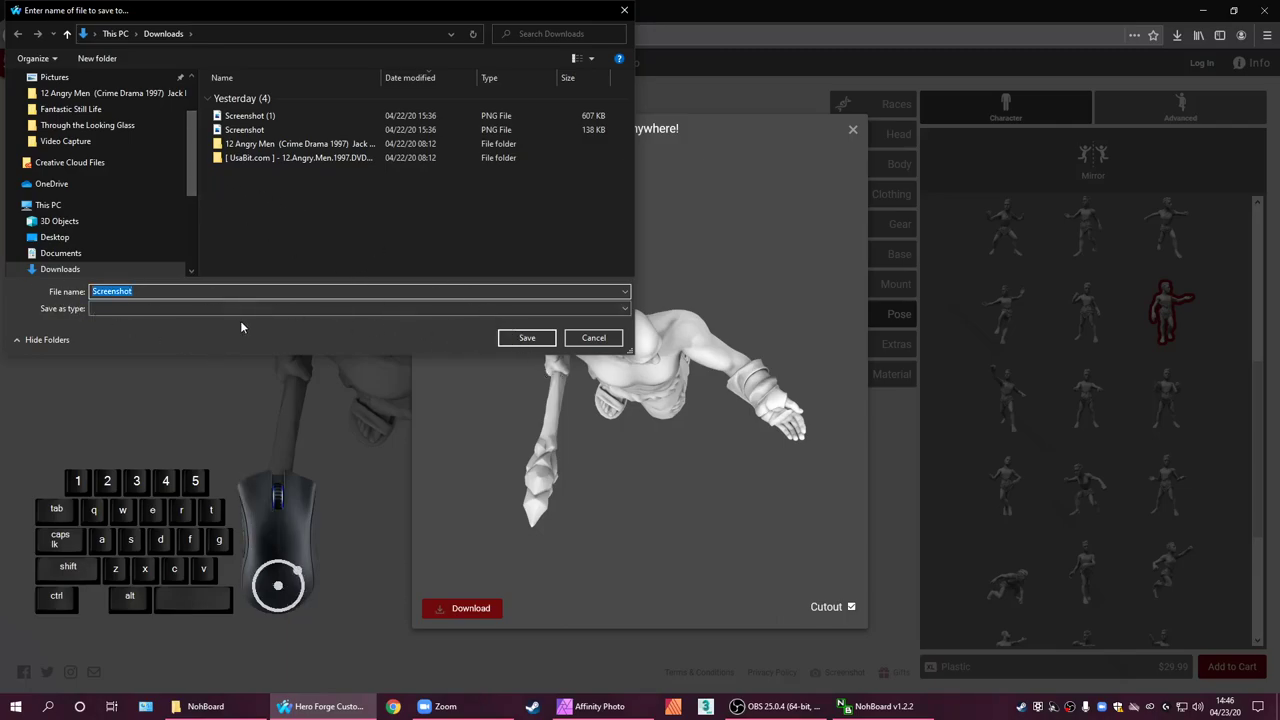
key(g)
key(space)
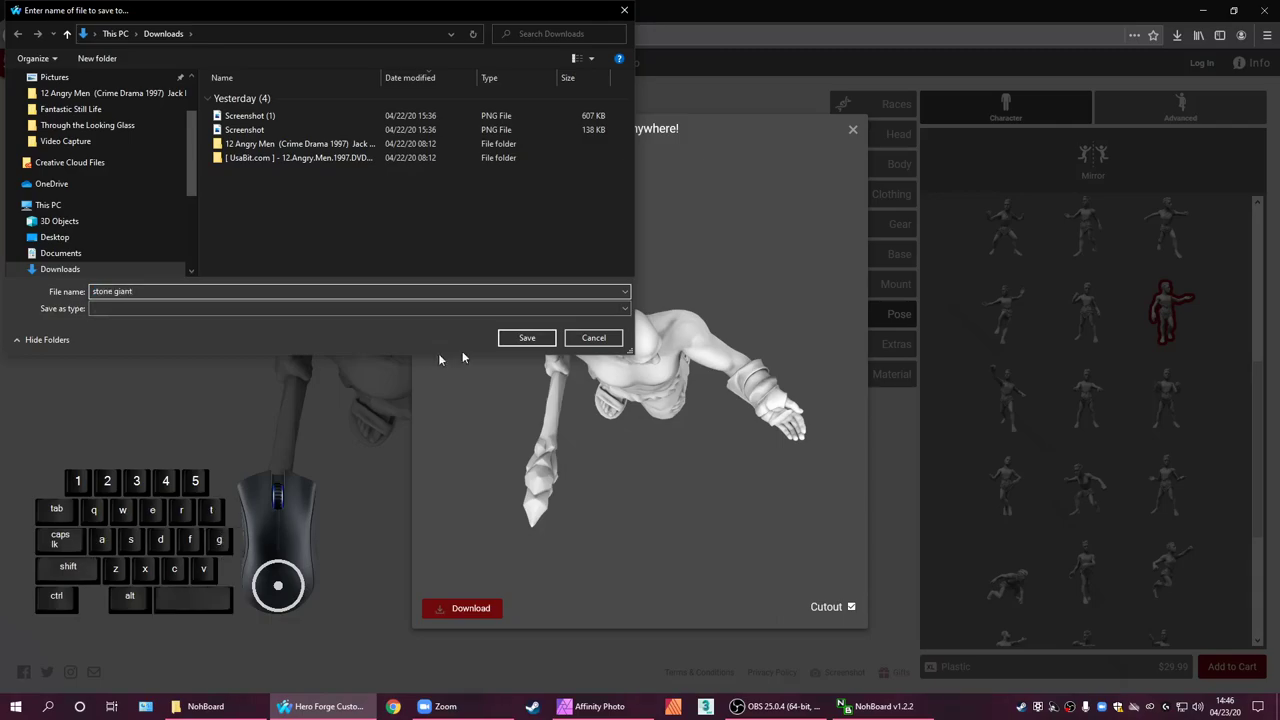
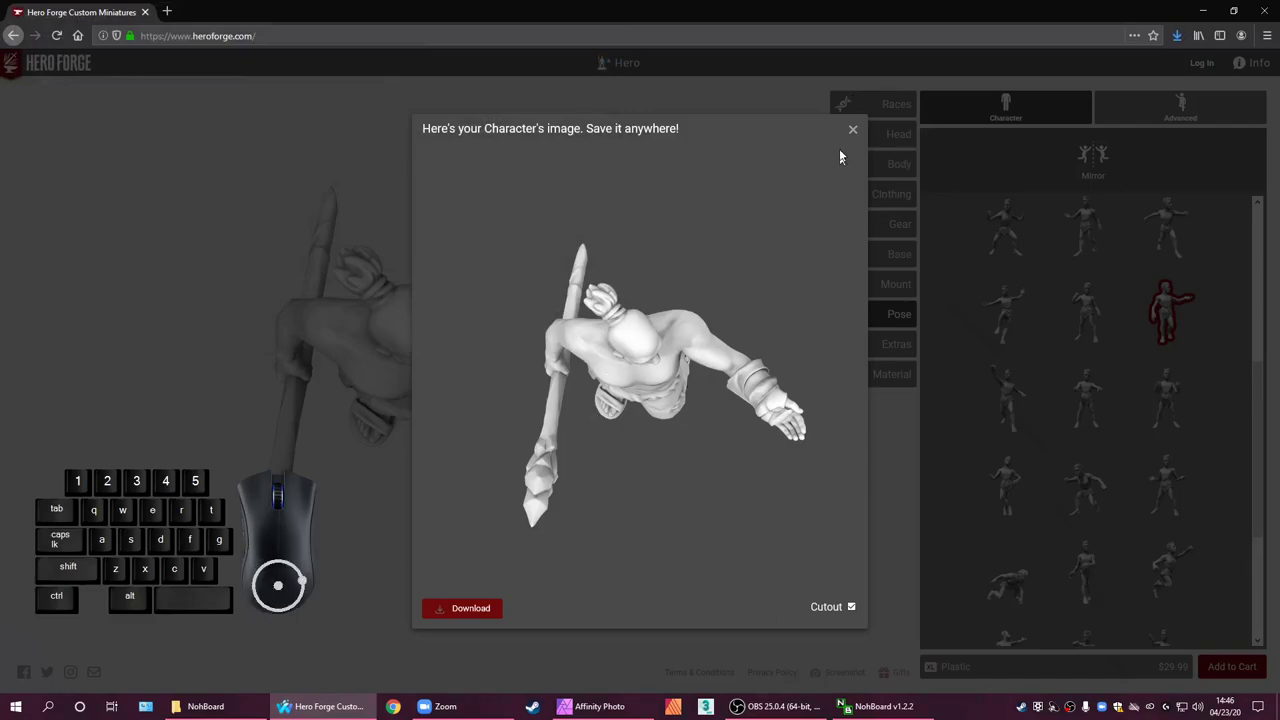
click(858, 130)
Minimize the browser, open Downloads and view the stone giant PNG full screen in Photos
click(1213, 4)
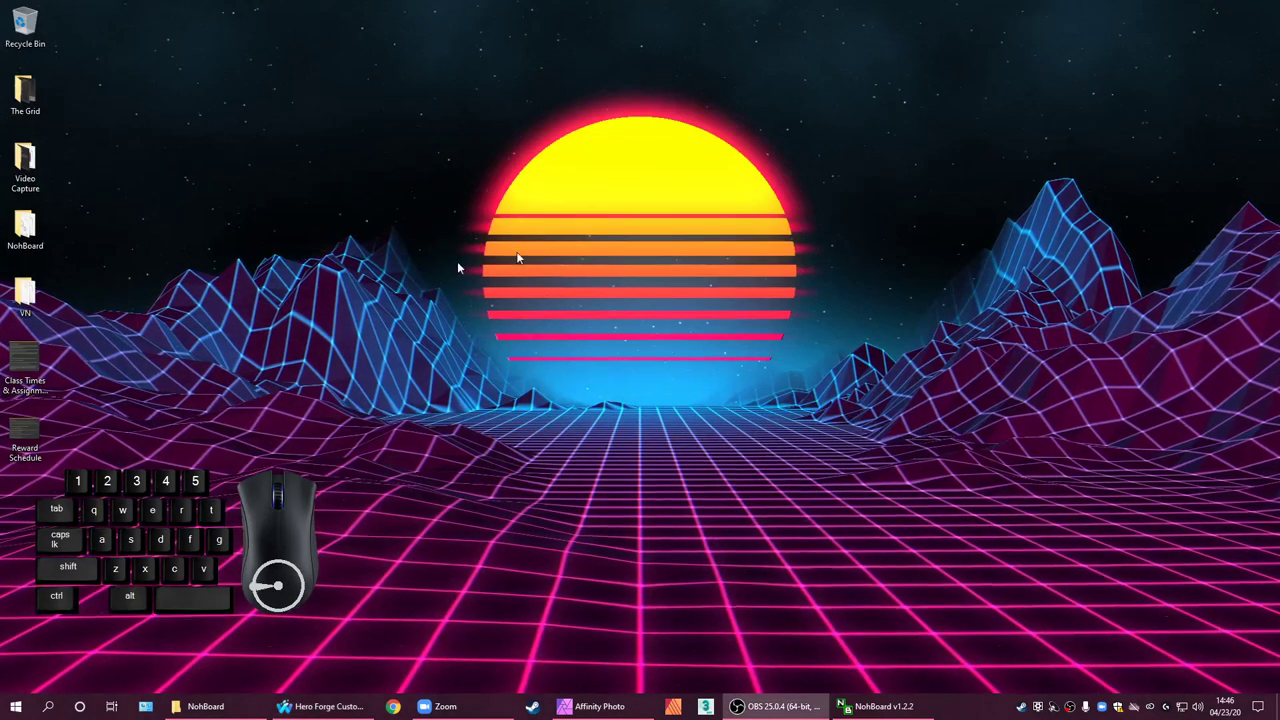
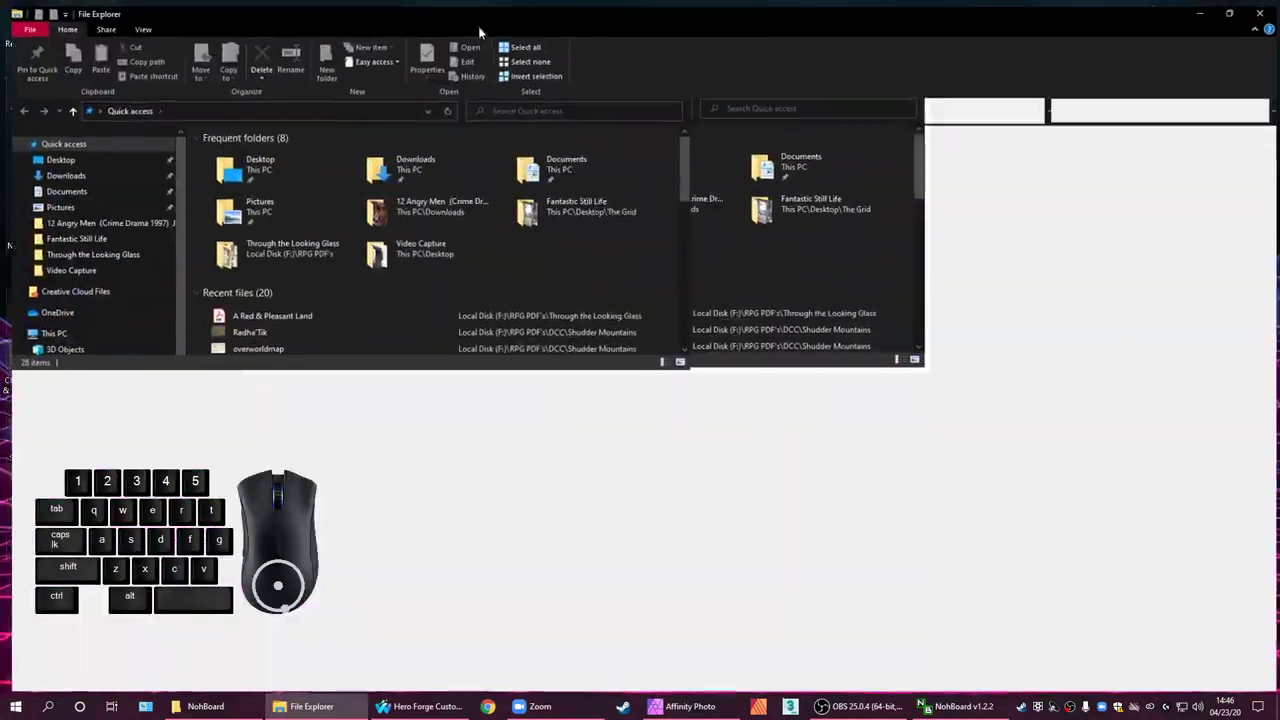
double_click(406, 159)
double_click(238, 175)
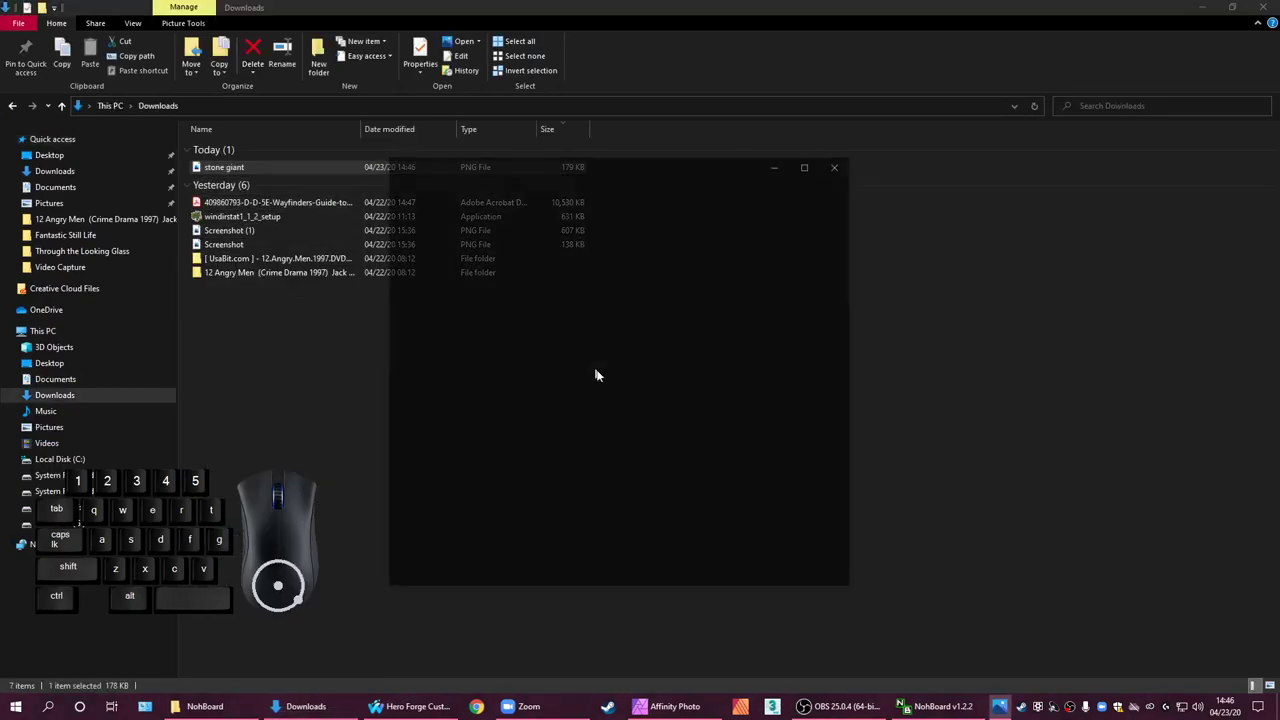
click(654, 177)
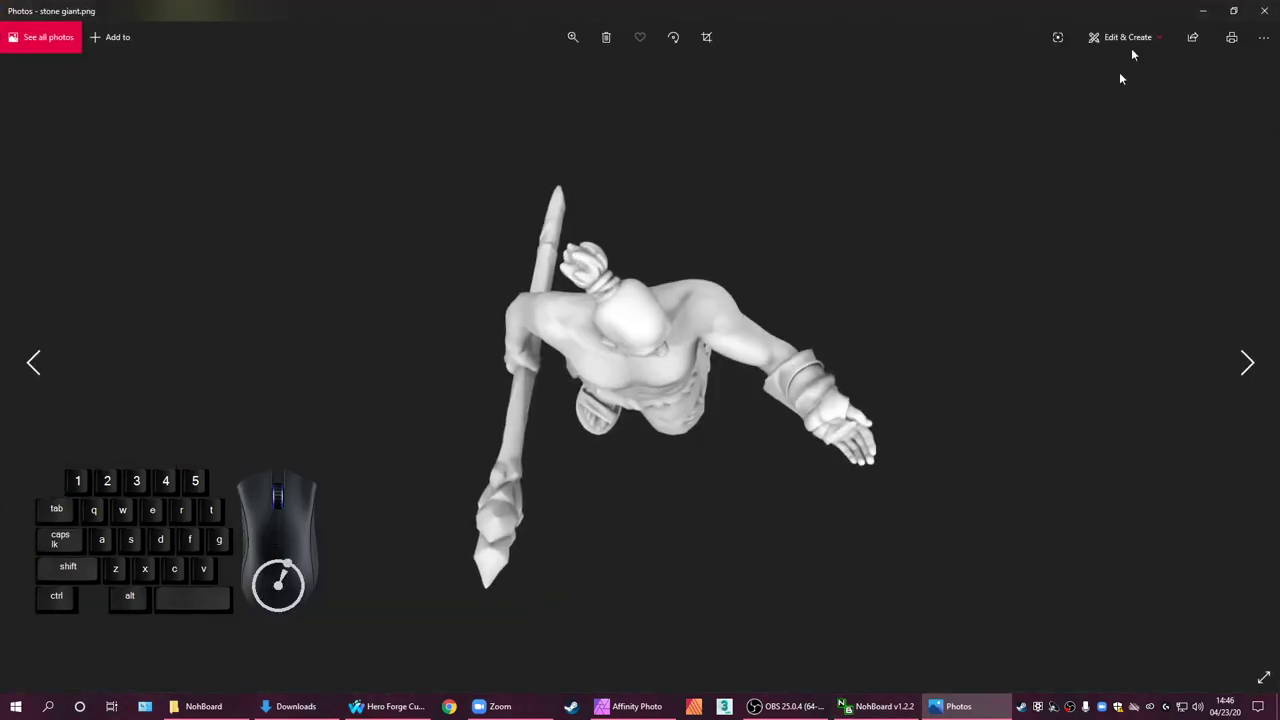
click(1091, 9)
Open the older Screenshot (1) image, then the Screenshot cutout of the crossbow character in Photos
click(975, 138)
click(347, 430)
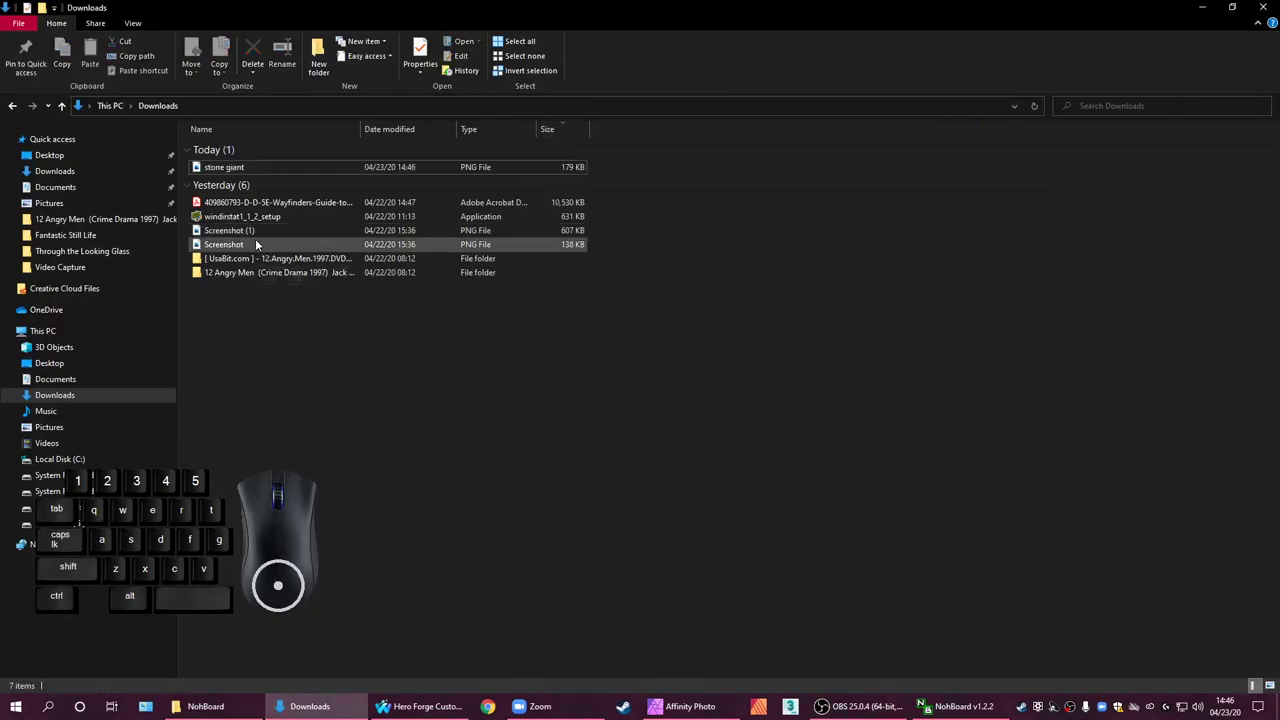
double_click(275, 242)
drag(838, 130, 634, 179)
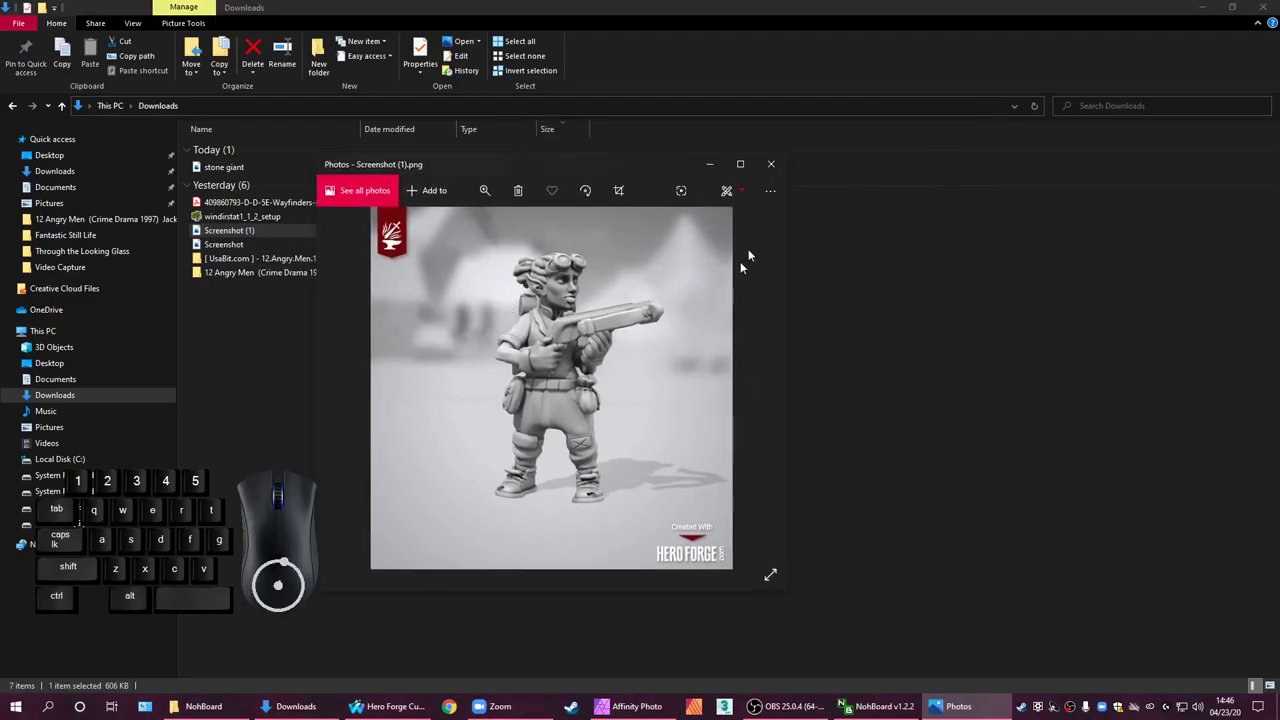
click(770, 180)
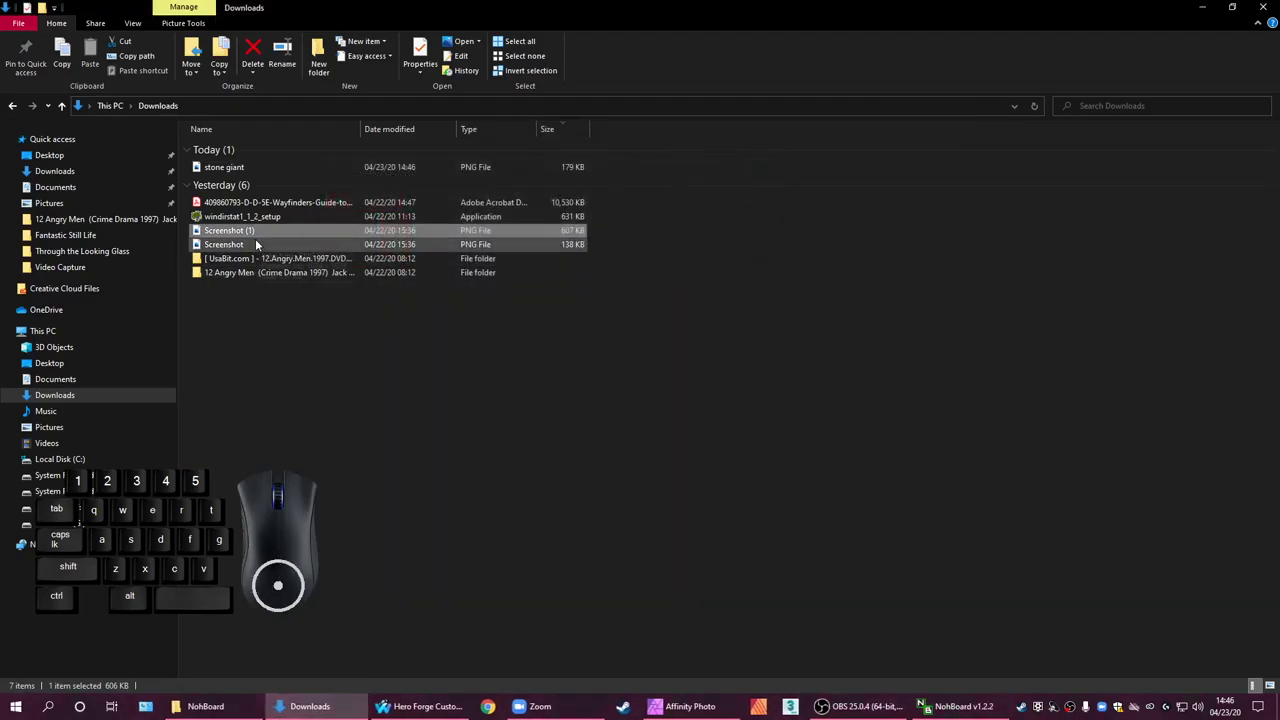
double_click(256, 245)
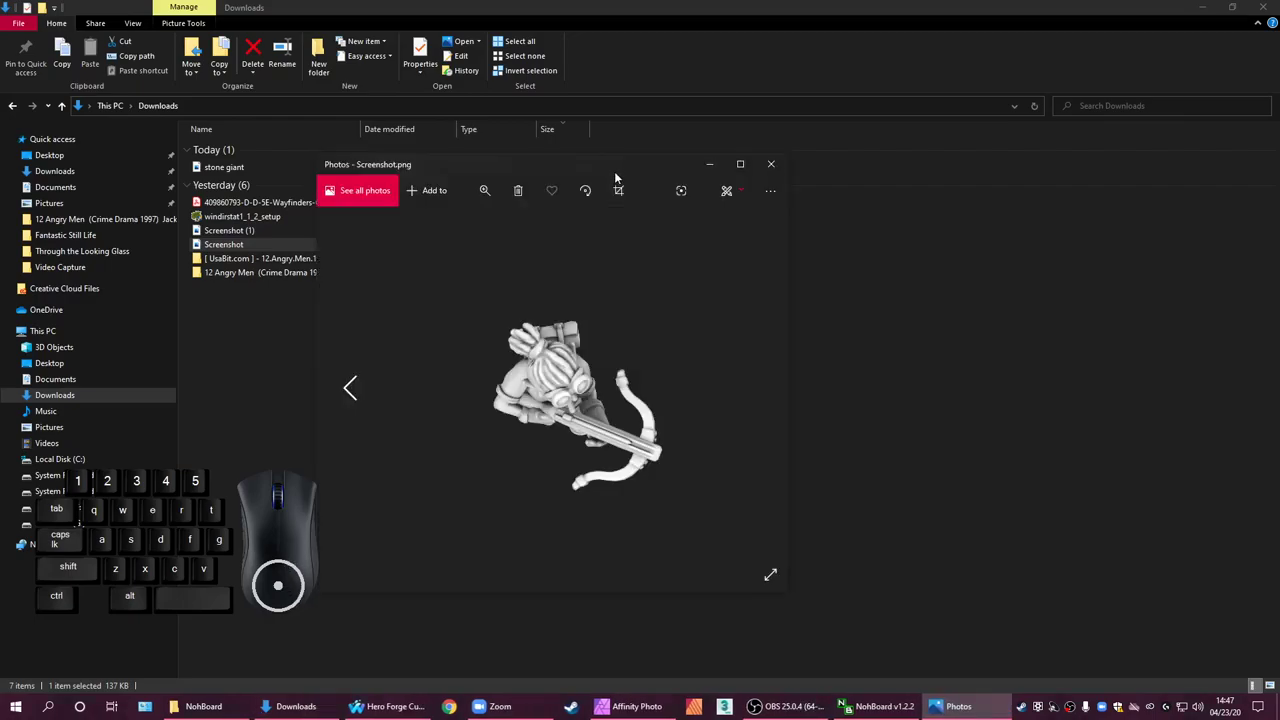